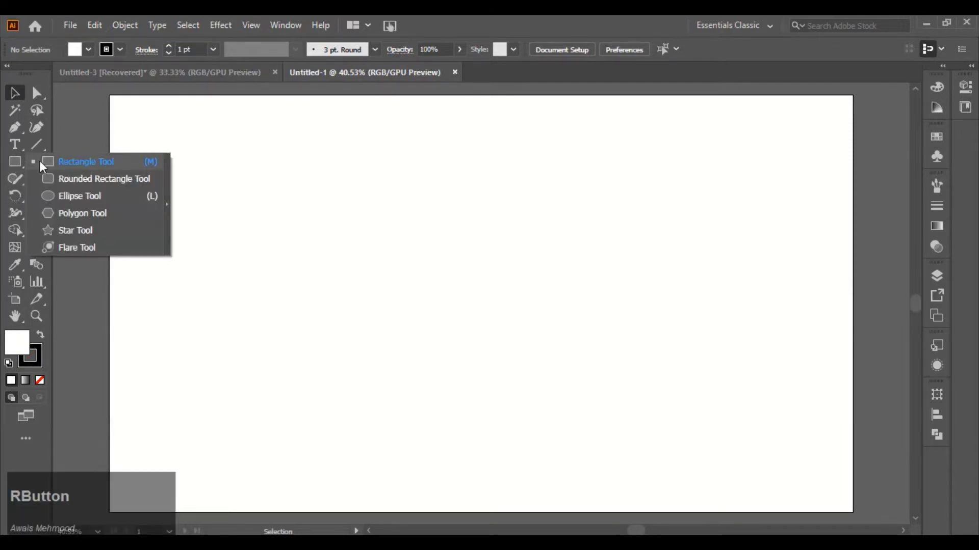
# Step: Draw a full-artboard rectangle with no stroke and a diagonal green-to-blue gradient fill
pyautogui.click(44, 167)
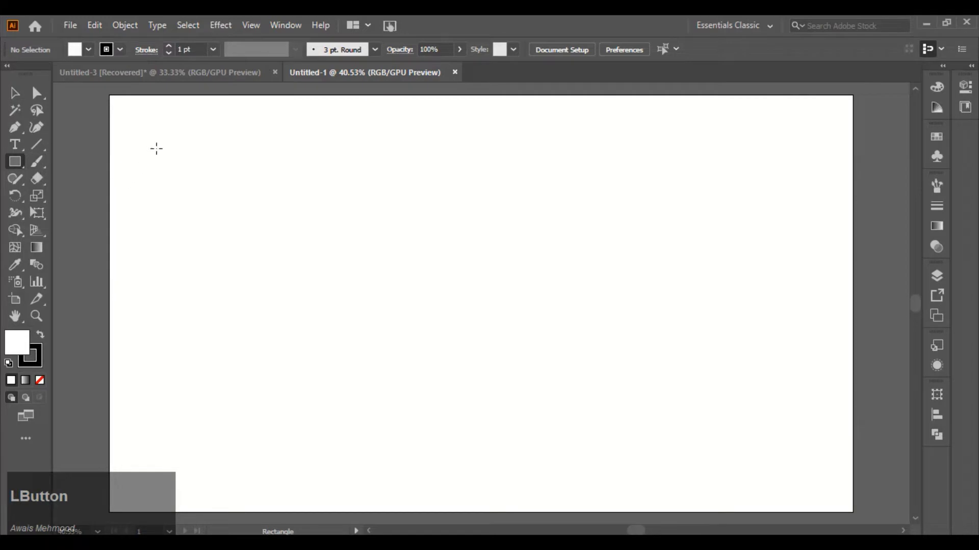
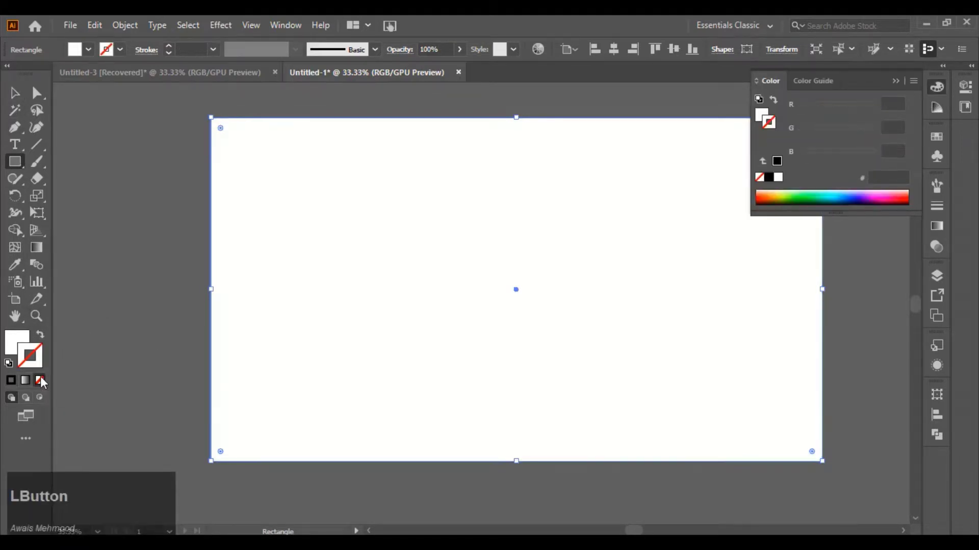
pyautogui.click(18, 343)
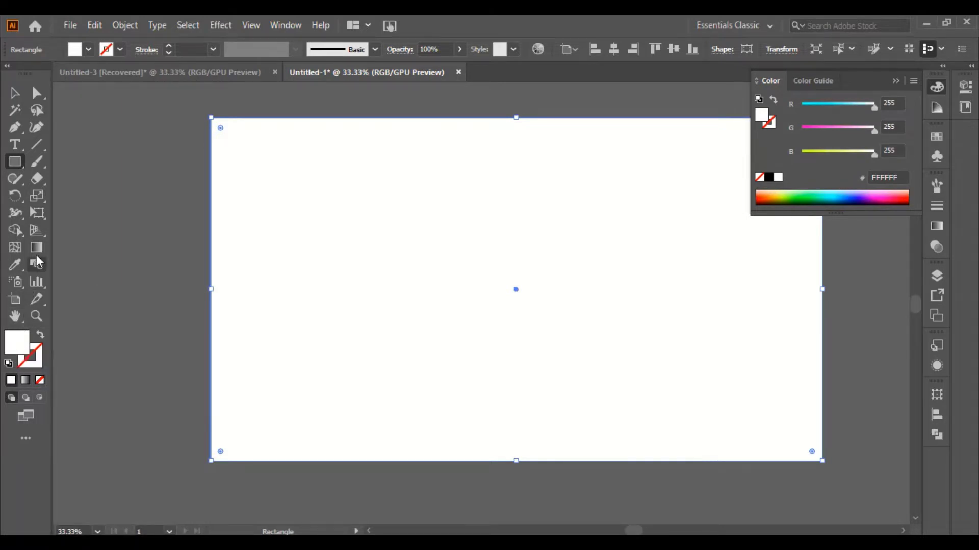
pyautogui.click(42, 252)
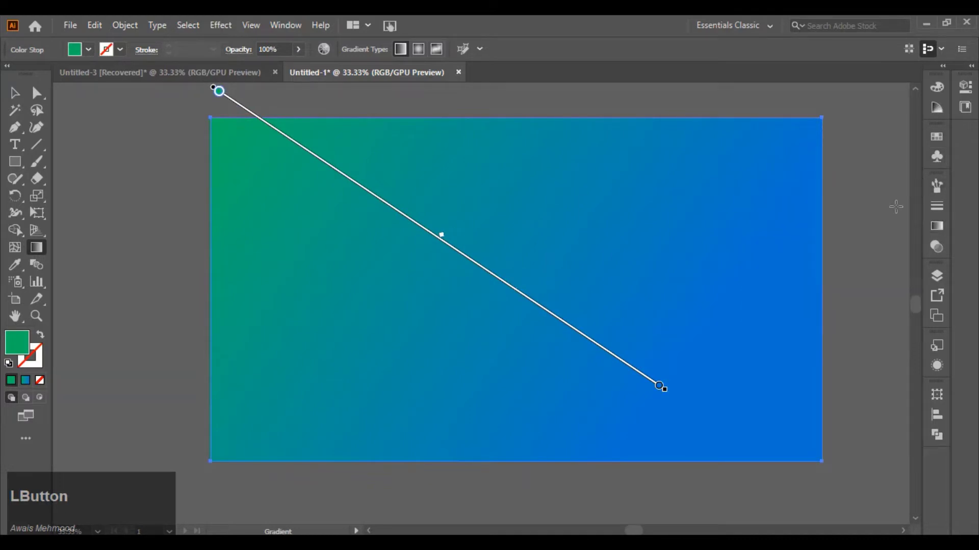
pyautogui.click(14, 98)
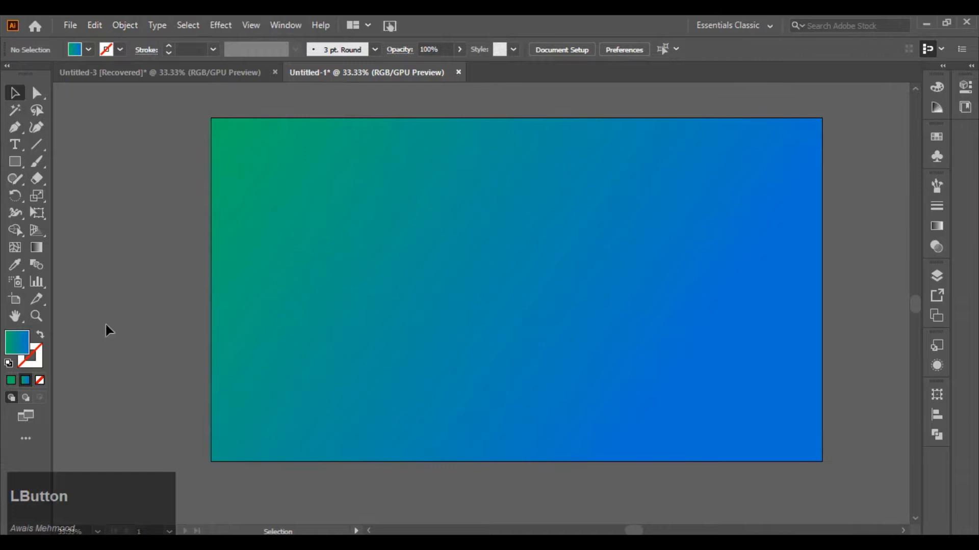
# Step: Draw a dark circle and an overlapping green circle with the Ellipse tool
pyautogui.rightClick(17, 169)
pyautogui.click(81, 201)
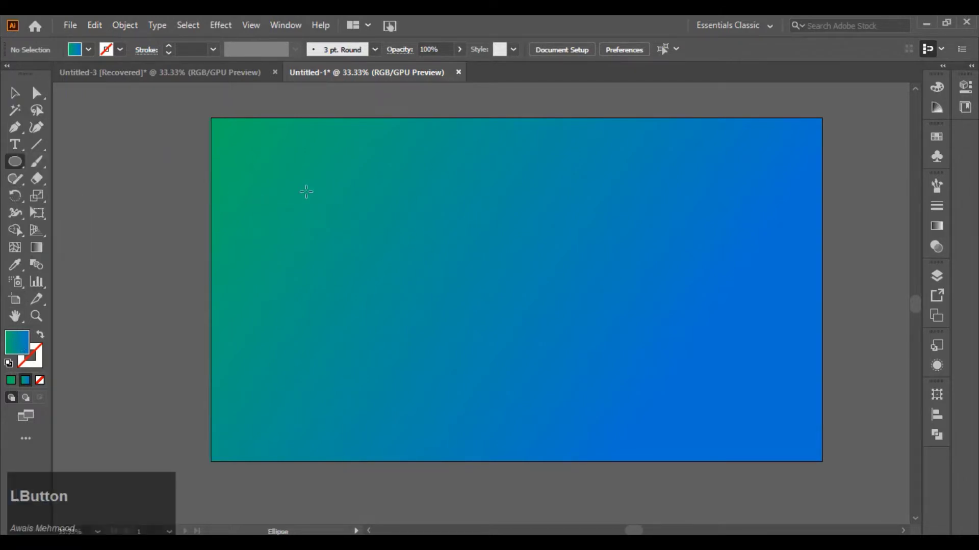
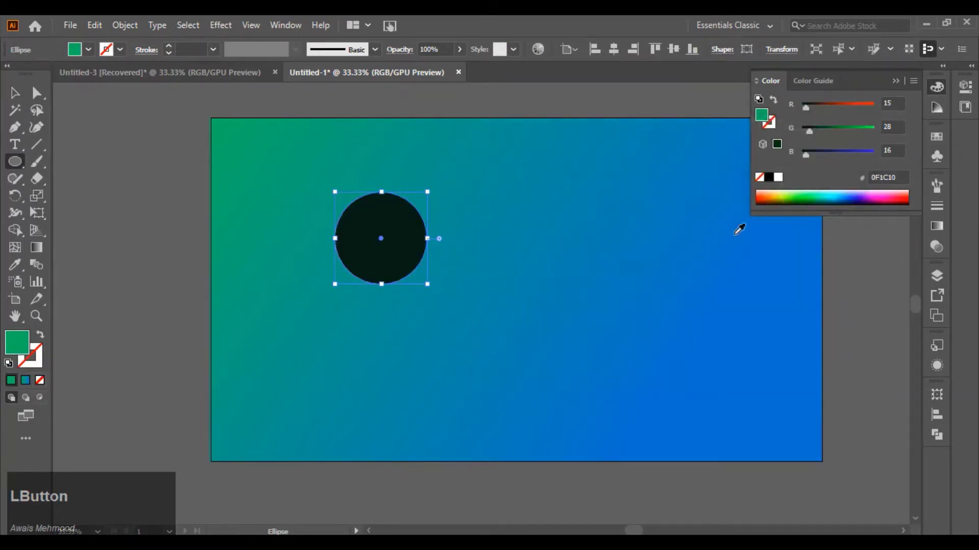
pyautogui.scroll(3)
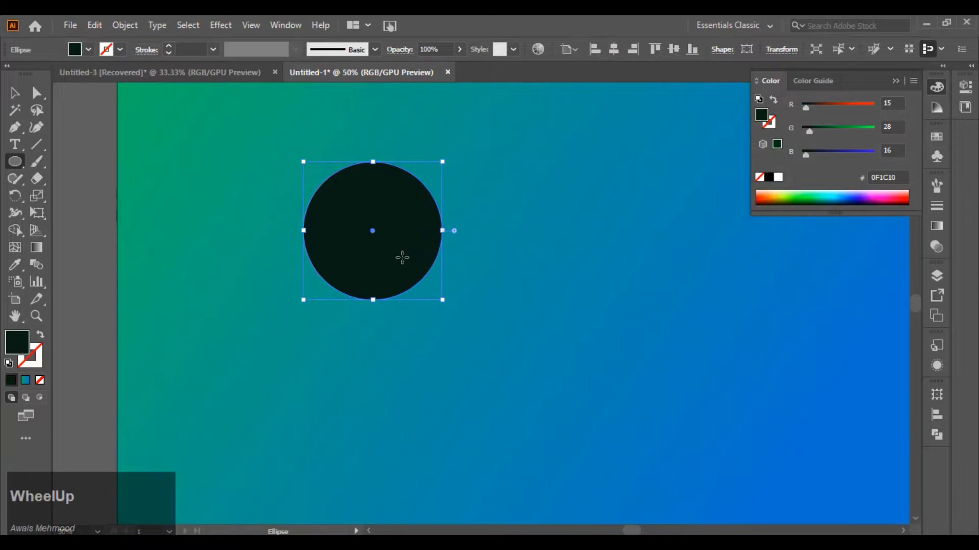
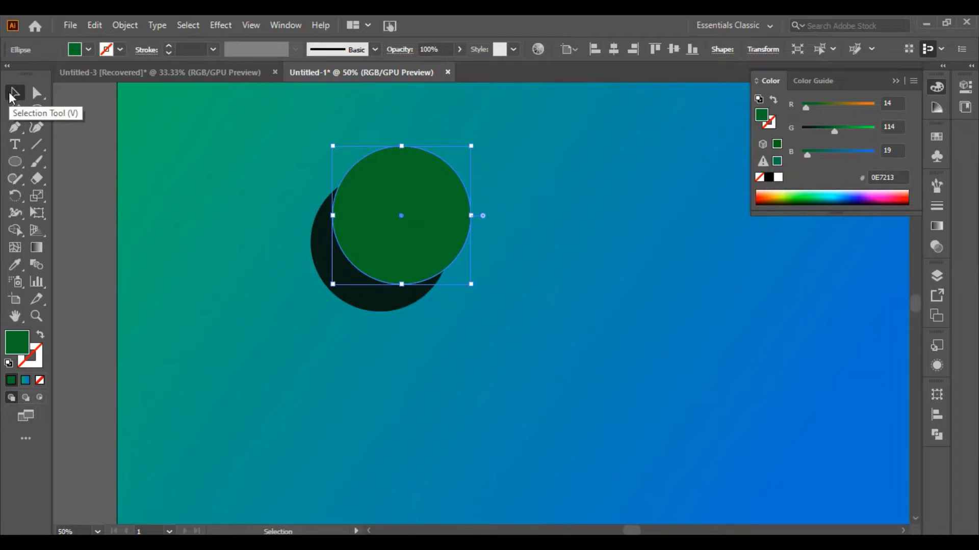
pyautogui.click(12, 96)
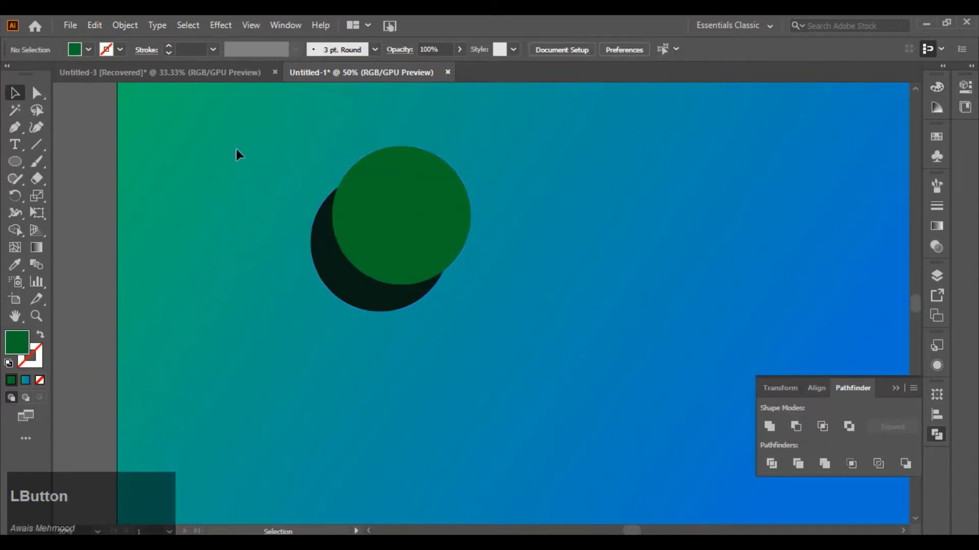
# Step: Ungroup the divided circles and delete the leftover pieces, leaving a dark crescent
pyautogui.rightClick(389, 250)
pyautogui.click(433, 369)
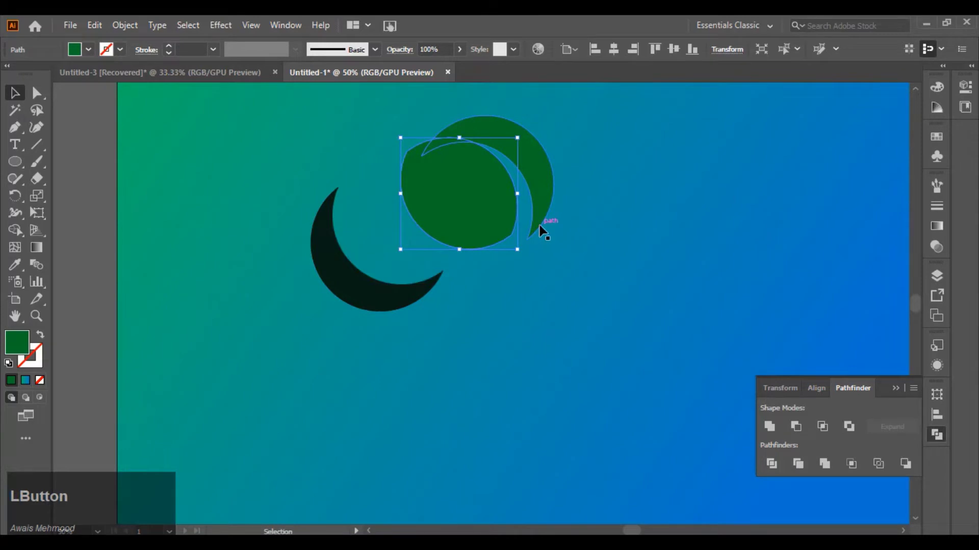
pyautogui.press('Delete')
pyautogui.click(502, 146)
pyautogui.press('Delete')
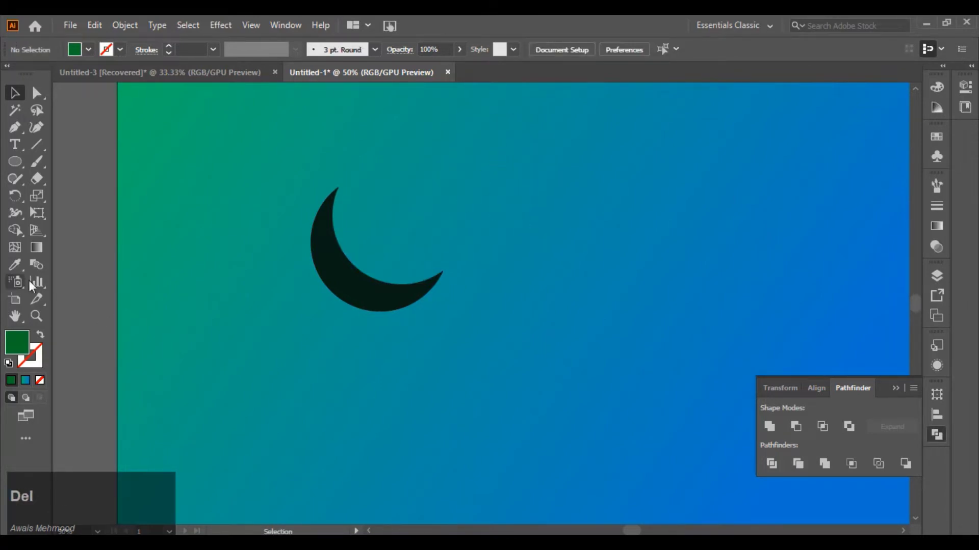
# Step: Overlap a copy of the crescent, divide them, ungroup and delete the extra piece
pyautogui.click(365, 290)
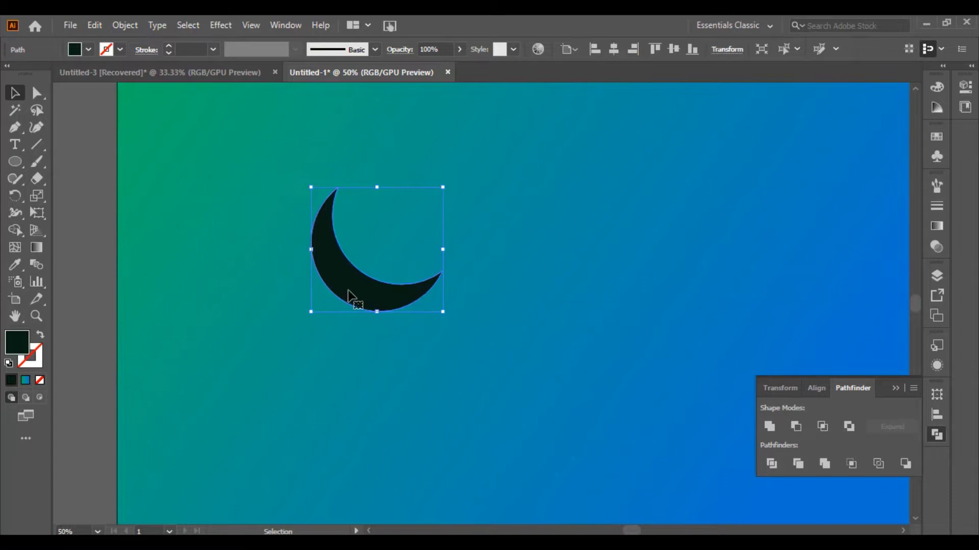
pyautogui.click(361, 297)
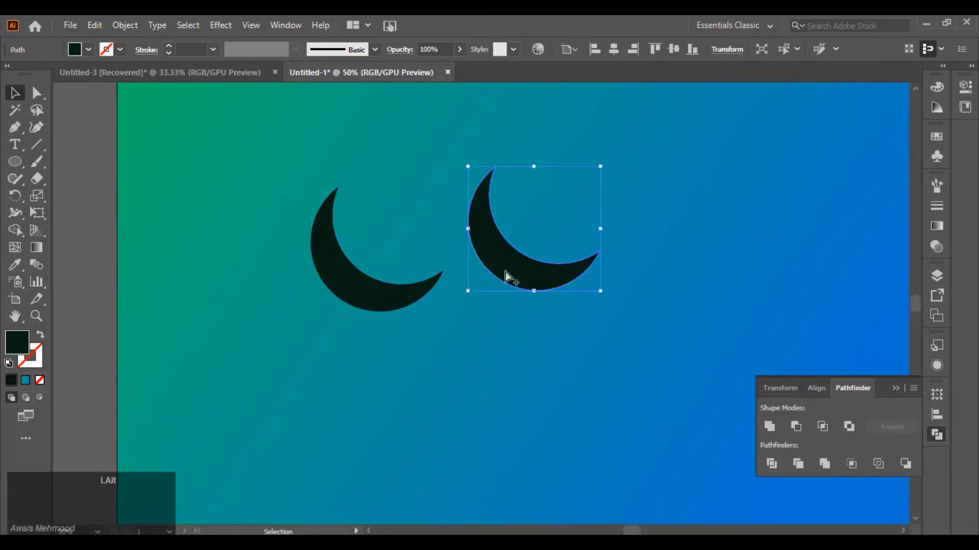
pyautogui.click(20, 351)
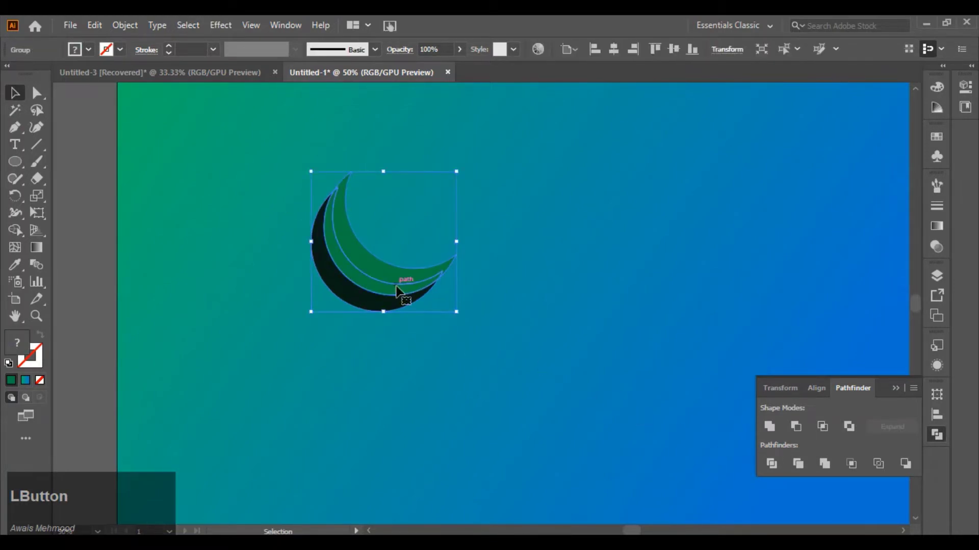
pyautogui.rightClick(399, 290)
pyautogui.click(446, 407)
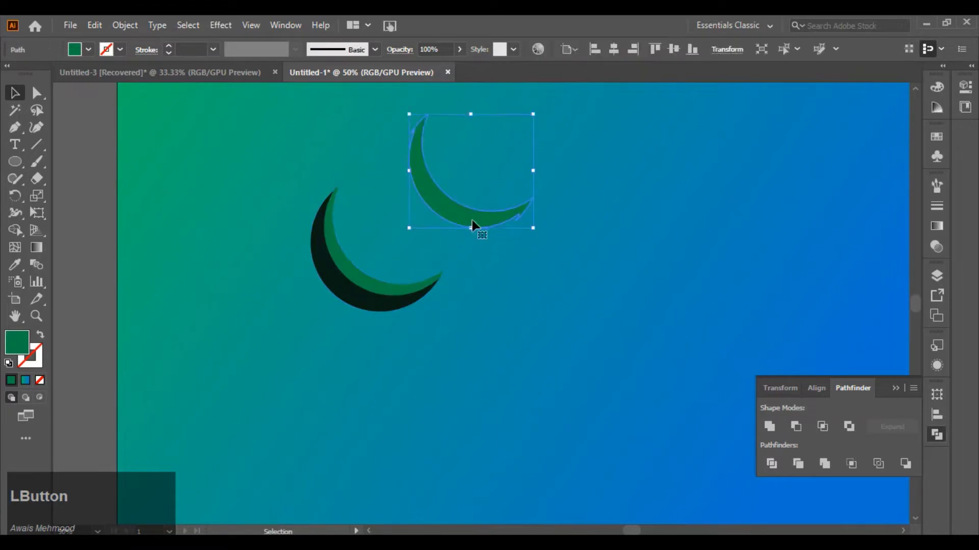
pyautogui.press('Delete')
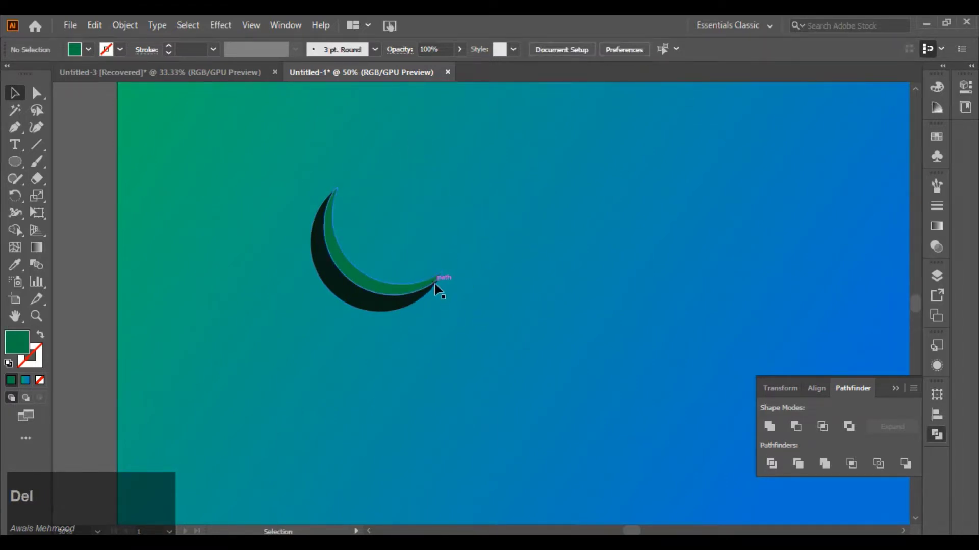
# Step: Fill the inner crescent with a bright orange from the Color Picker
pyautogui.scroll(3)
pyautogui.scroll(3)
pyautogui.click(295, 283)
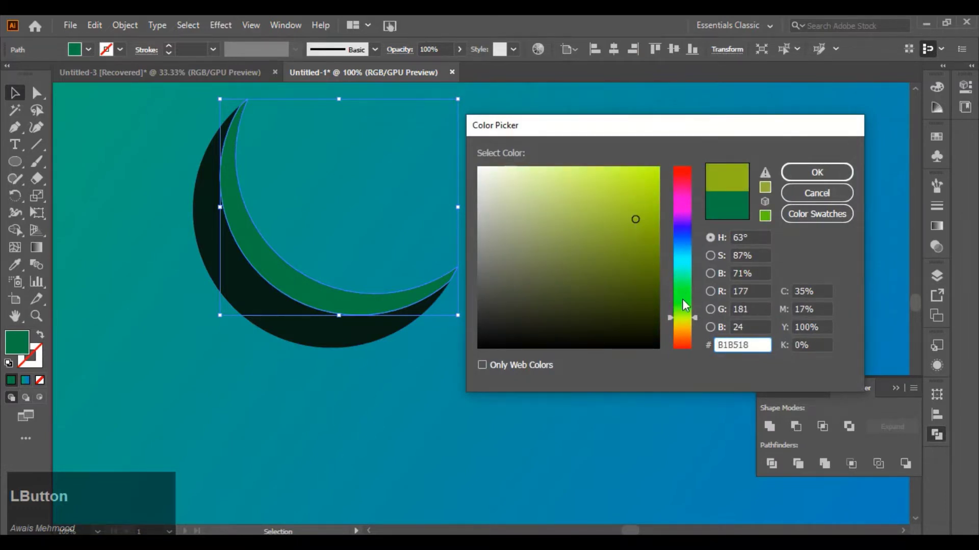
pyautogui.scroll(-3)
pyautogui.click(700, 328)
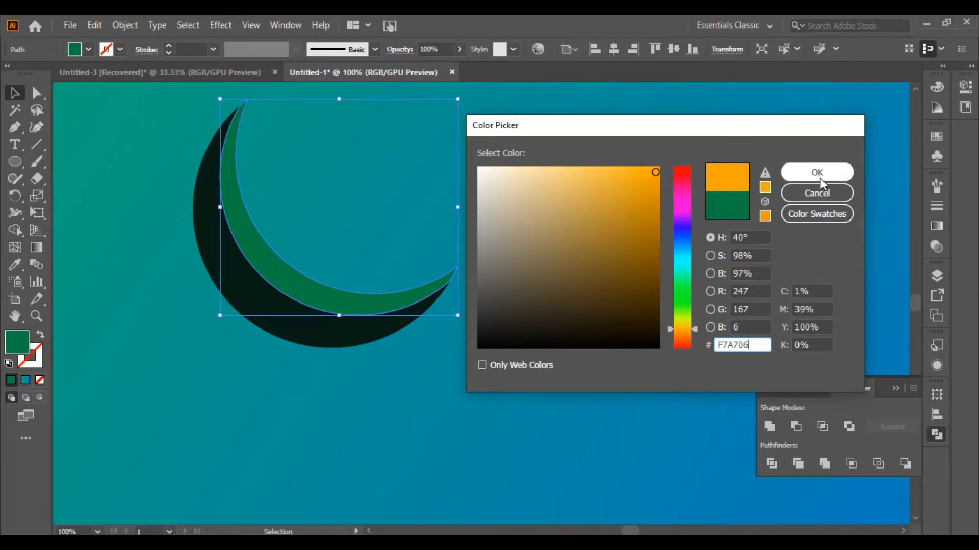
pyautogui.click(823, 183)
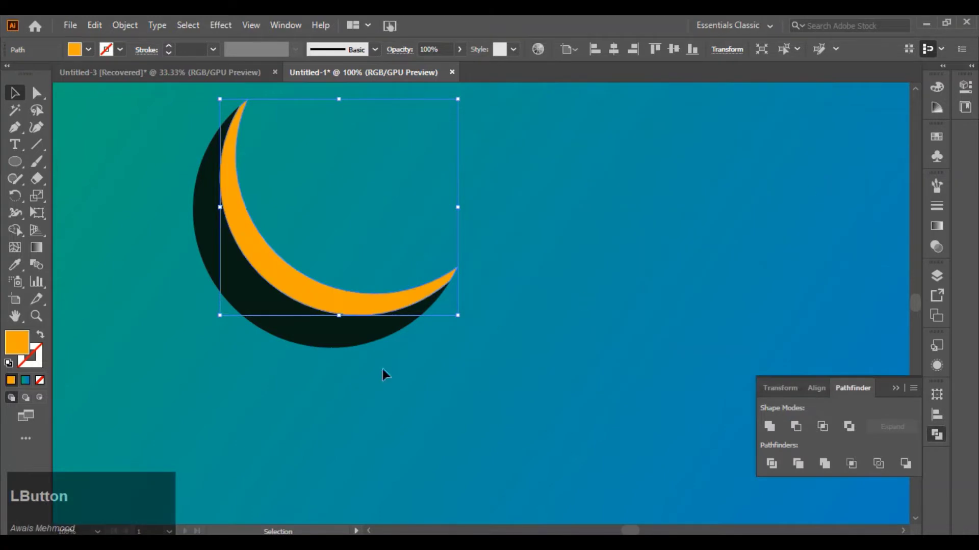
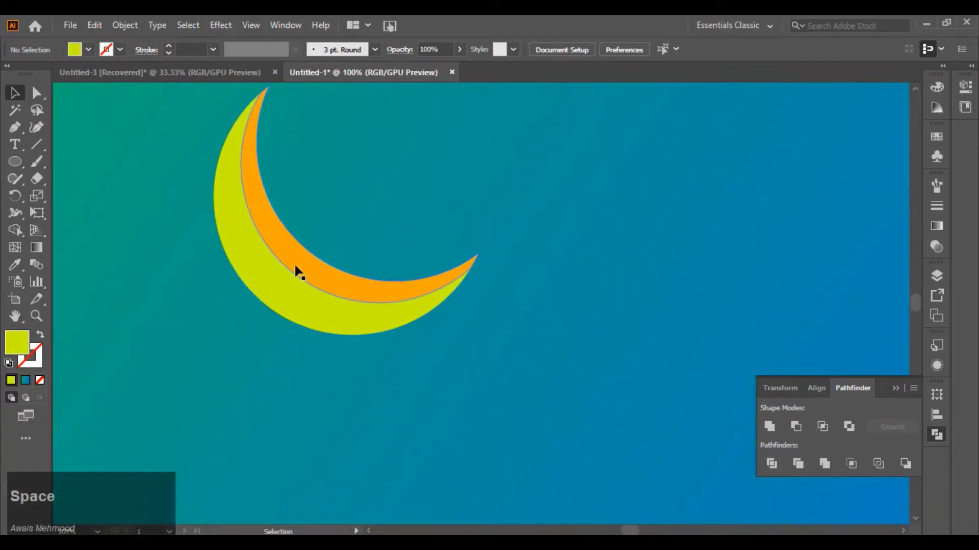
# Step: Give the inner crescent a two-stop yellow-to-deep-orange gradient fill, removing the extra middle stop
pyautogui.click(299, 270)
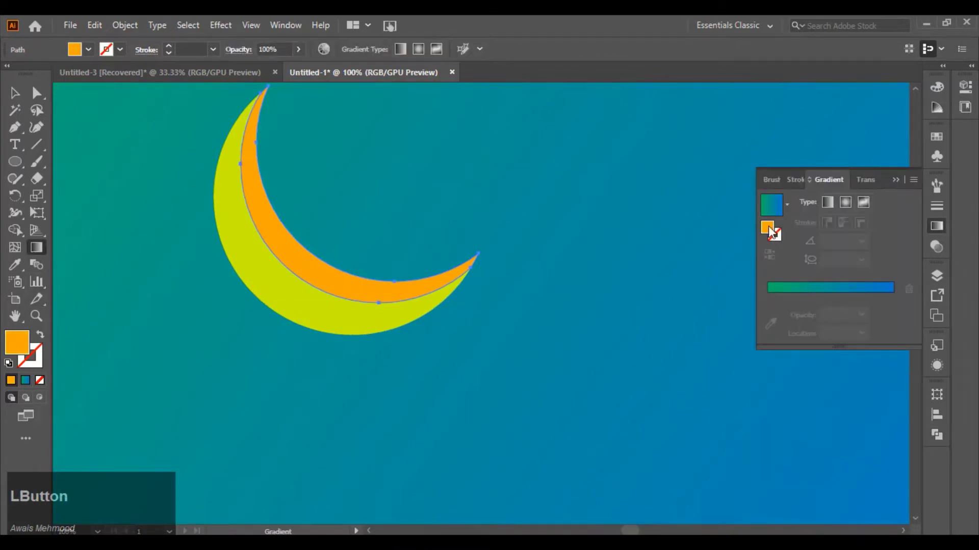
pyautogui.click(807, 291)
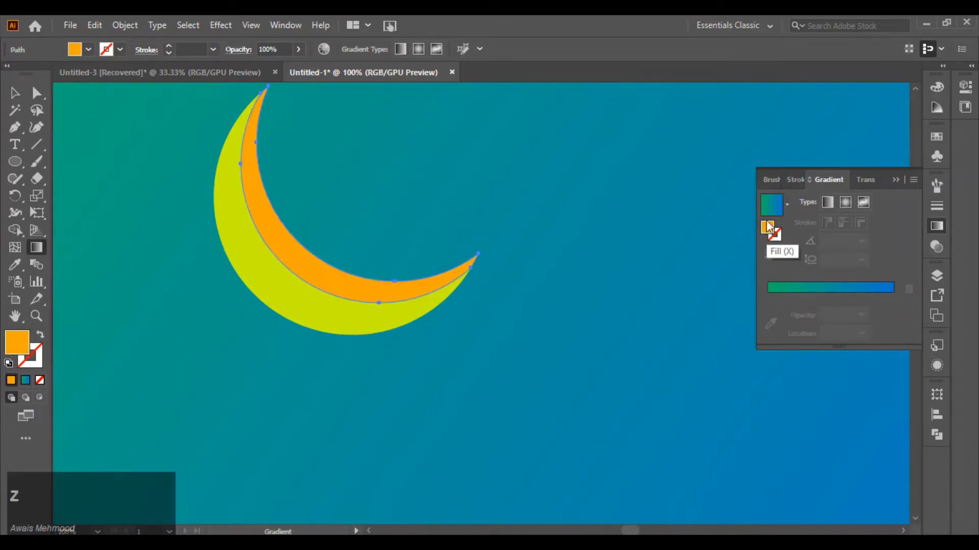
pyautogui.click(774, 232)
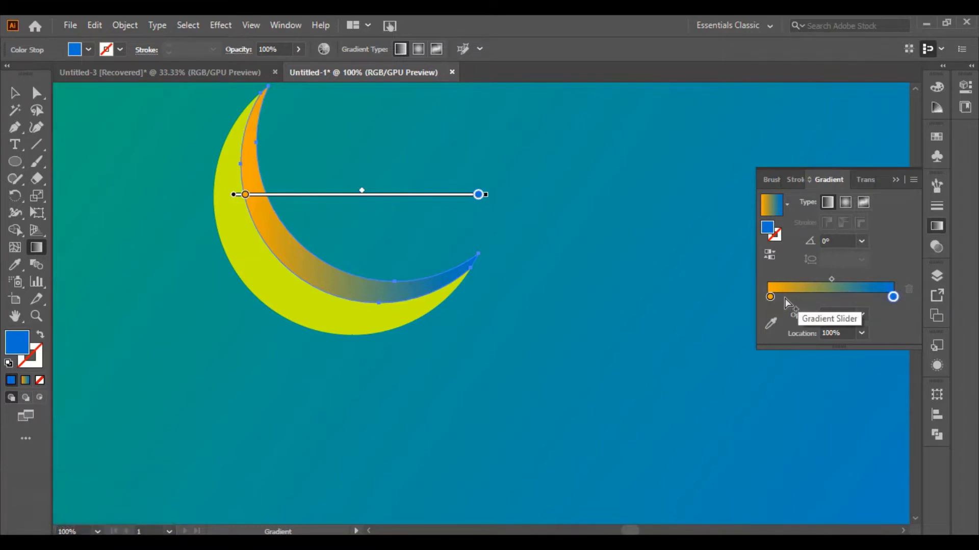
pyautogui.click(785, 301)
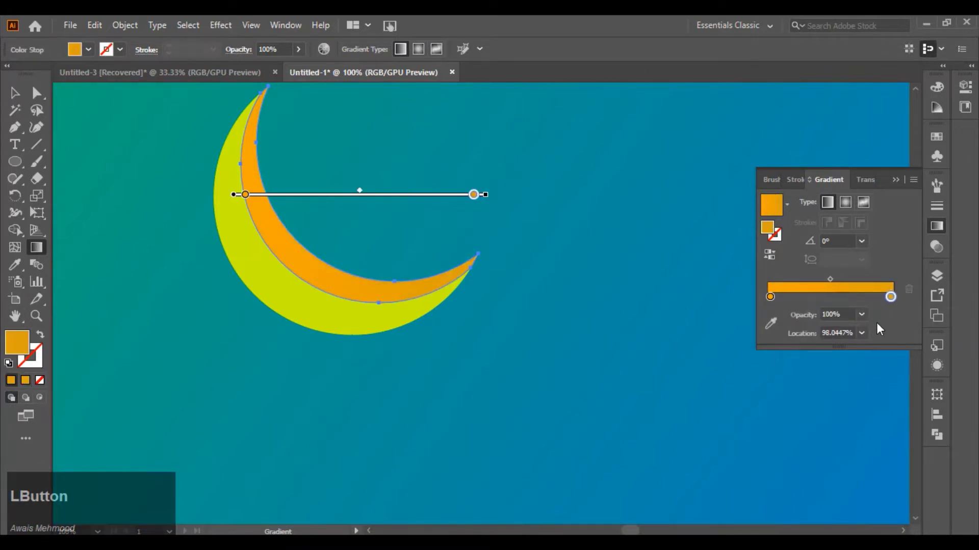
pyautogui.click(896, 302)
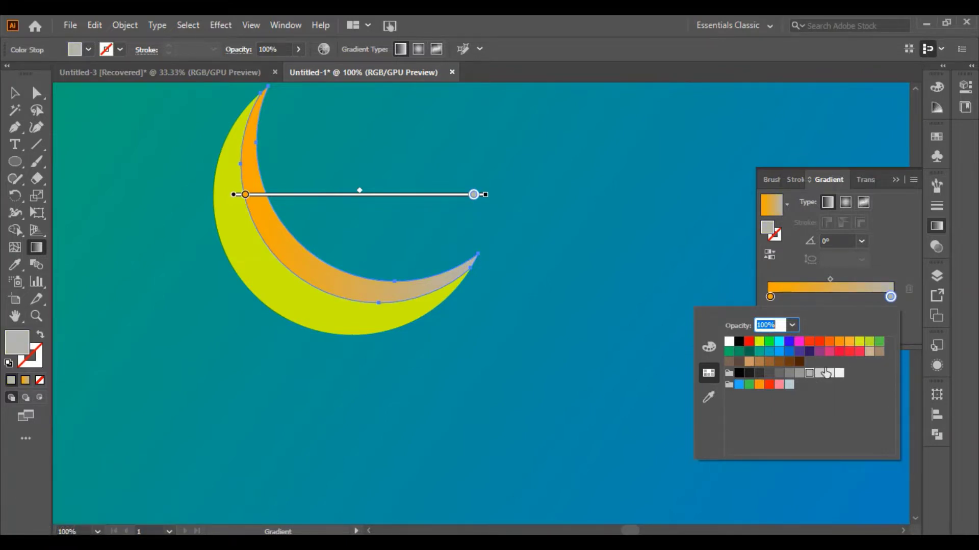
pyautogui.click(896, 301)
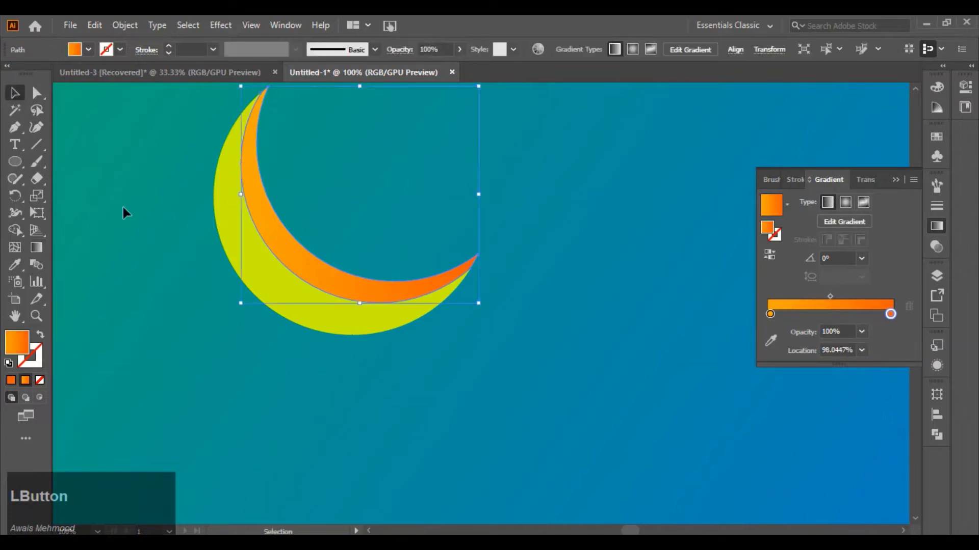
pyautogui.scroll(-3)
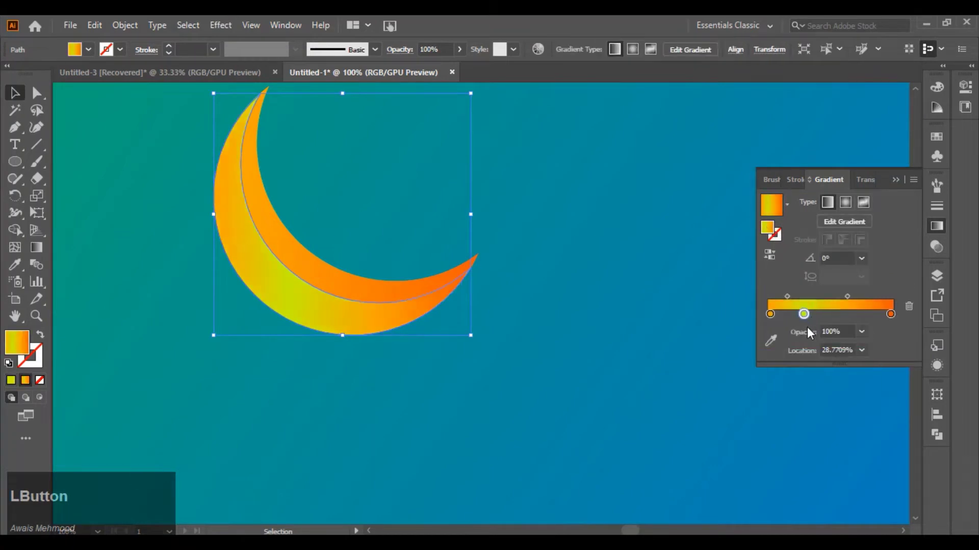
pyautogui.click(776, 322)
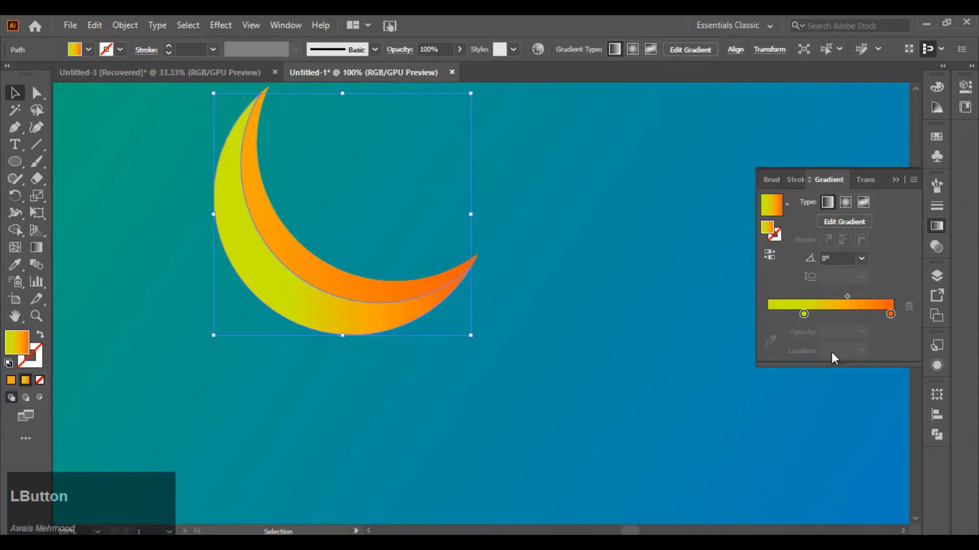
pyautogui.click(793, 320)
# Step: Angle the gradients on both crescent layers so they run diagonally
pyautogui.scroll(3)
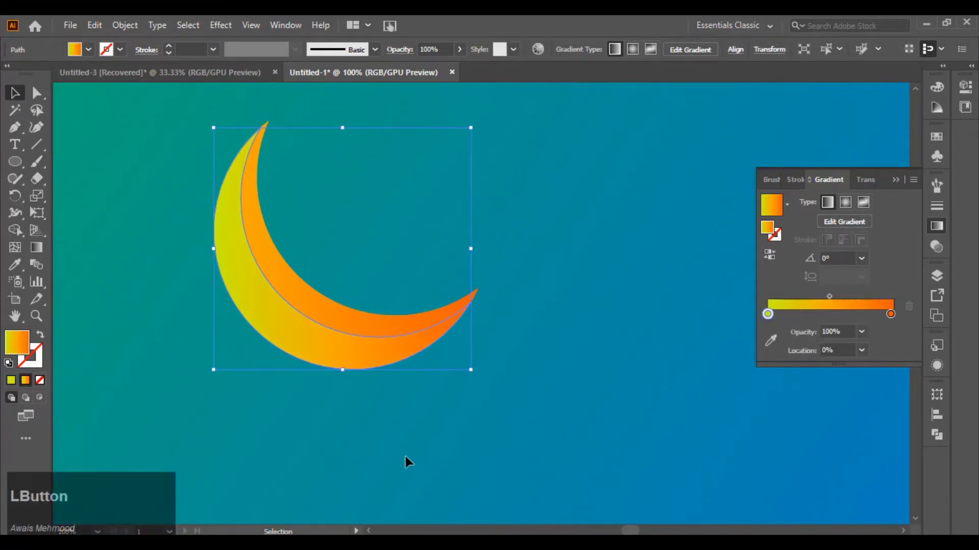
pyautogui.scroll(-3)
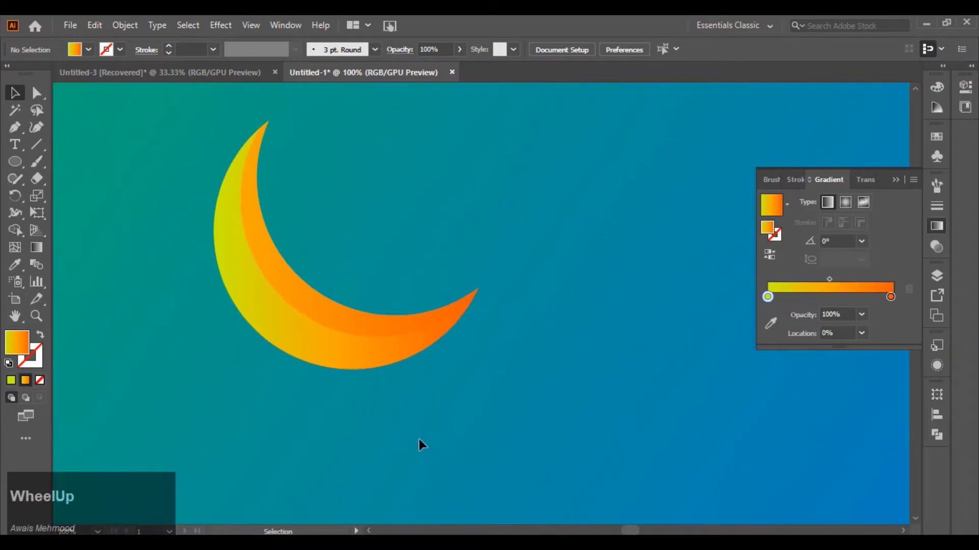
pyautogui.click(241, 245)
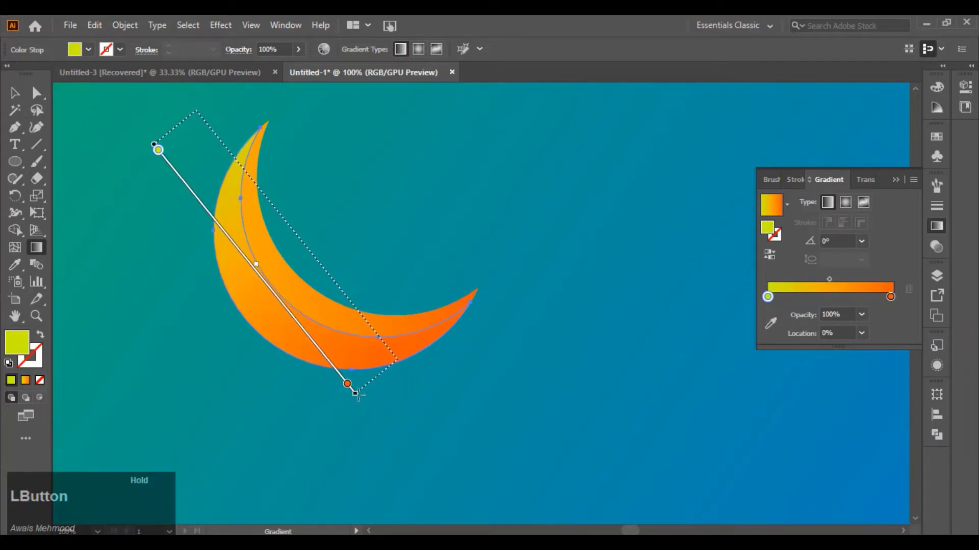
pyautogui.scroll(-3)
pyautogui.scroll(-3)
pyautogui.scroll(3)
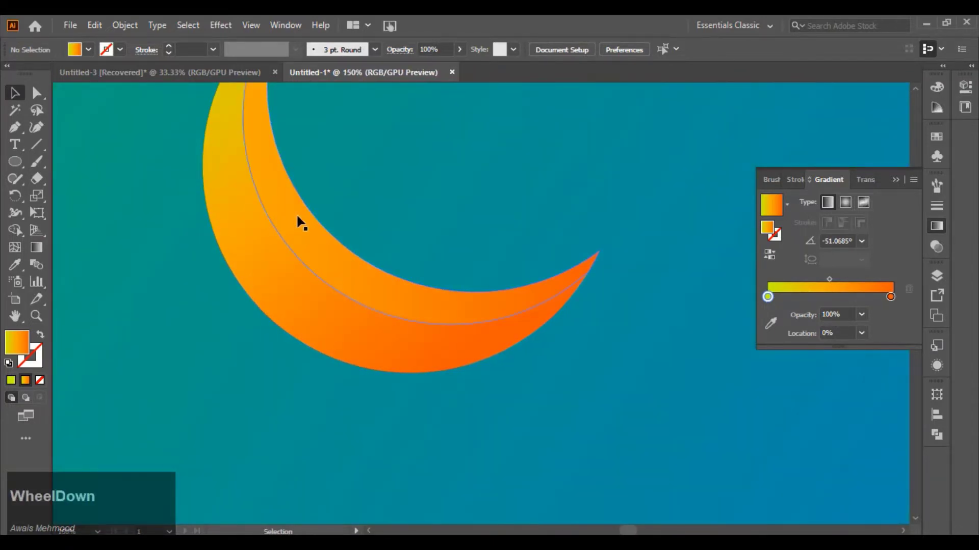
pyautogui.click(300, 224)
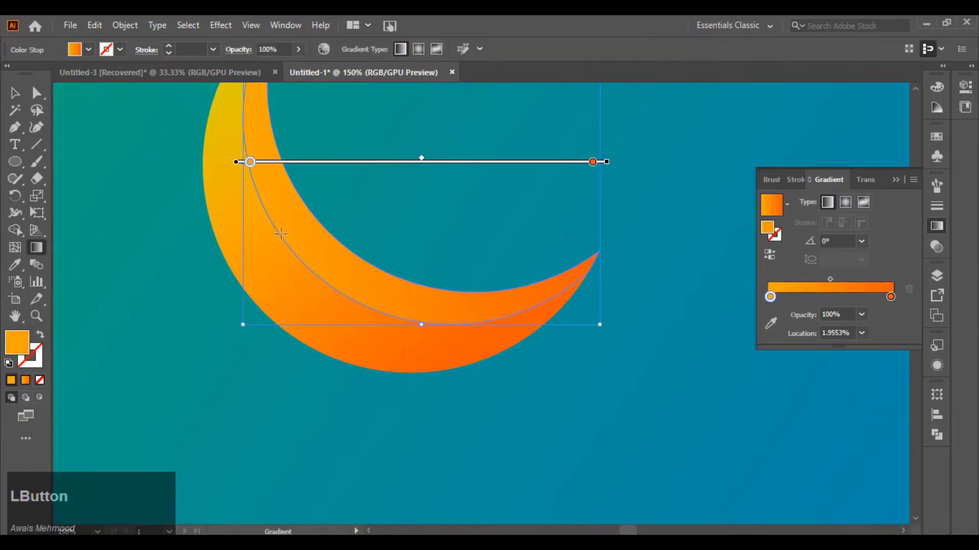
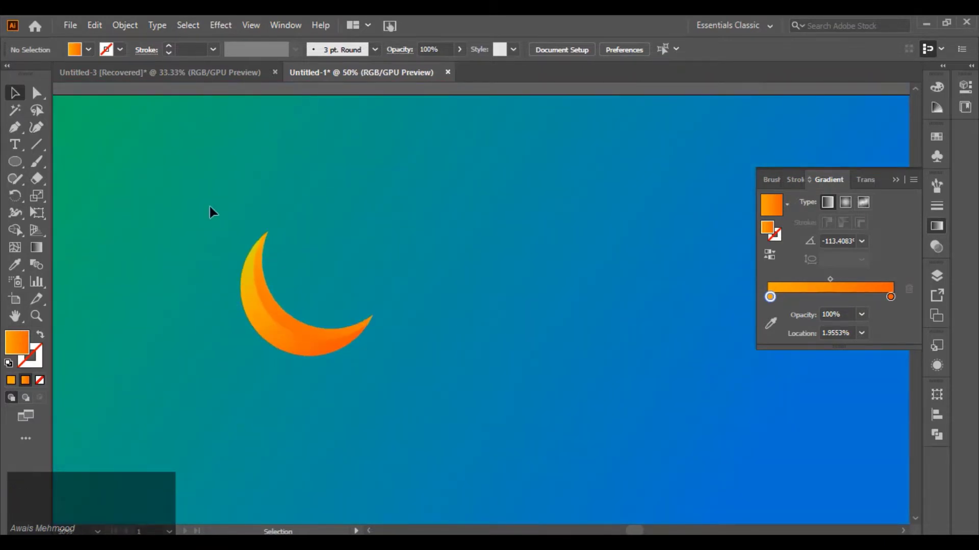
# Step: Group the two crescent layers into one moon and scale it smaller in the lower left
pyautogui.click(214, 213)
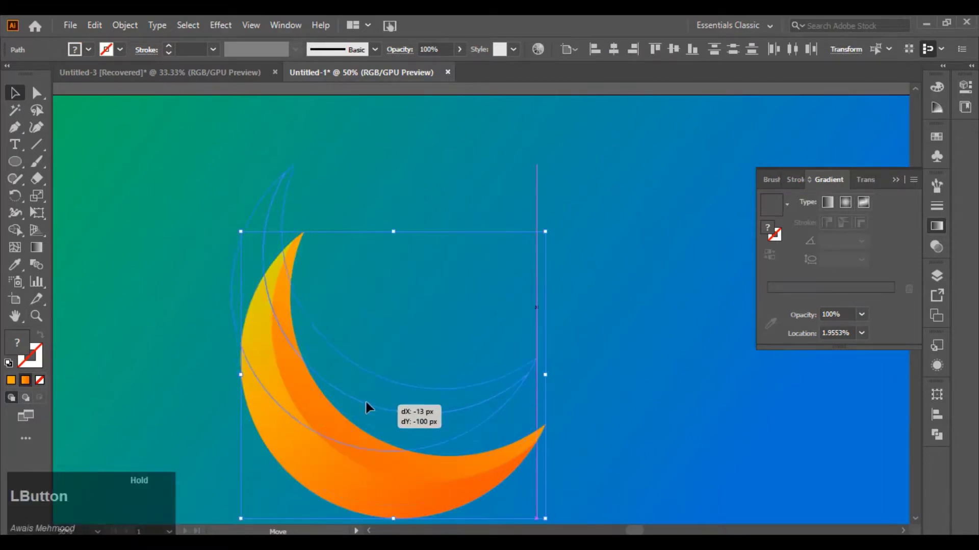
pyautogui.scroll(-3)
pyautogui.click(456, 458)
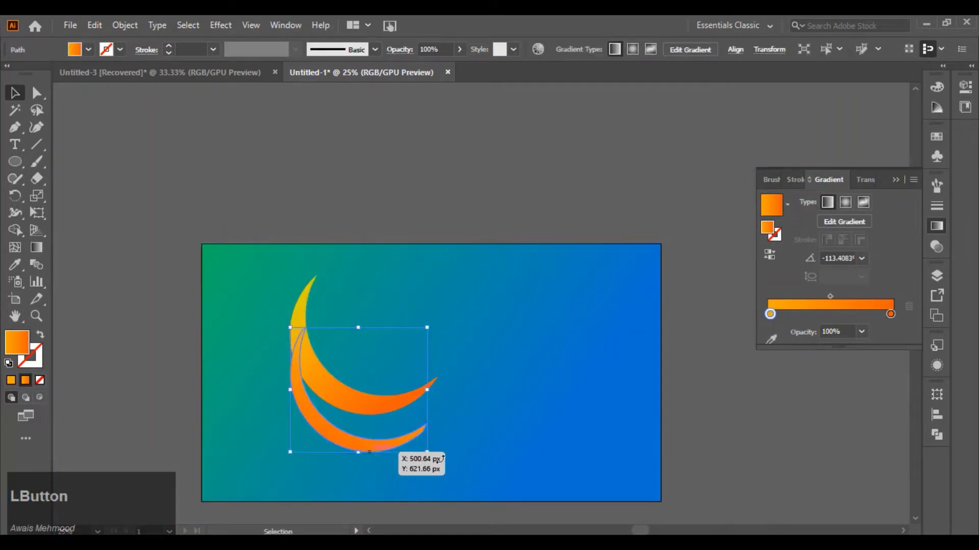
pyautogui.click(286, 307)
pyautogui.rightClick(361, 403)
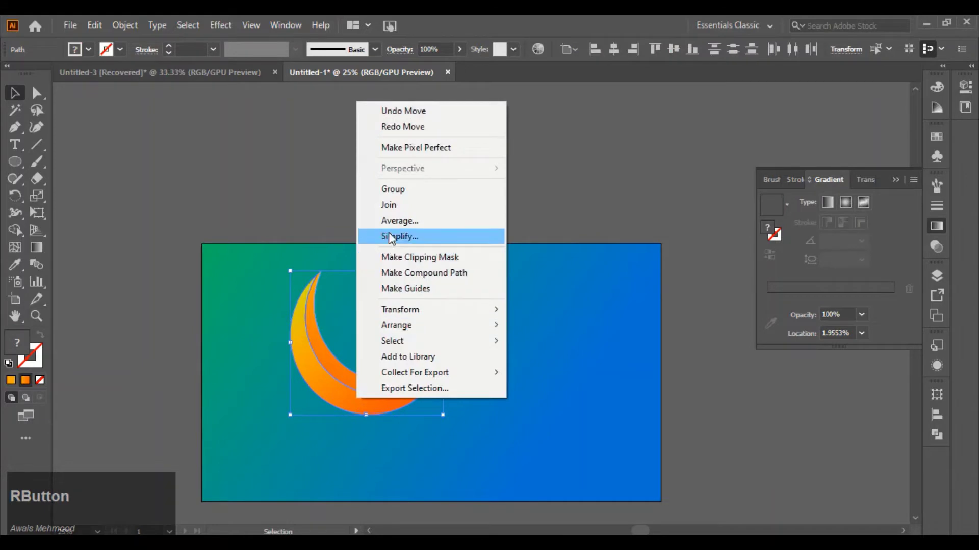
pyautogui.click(410, 194)
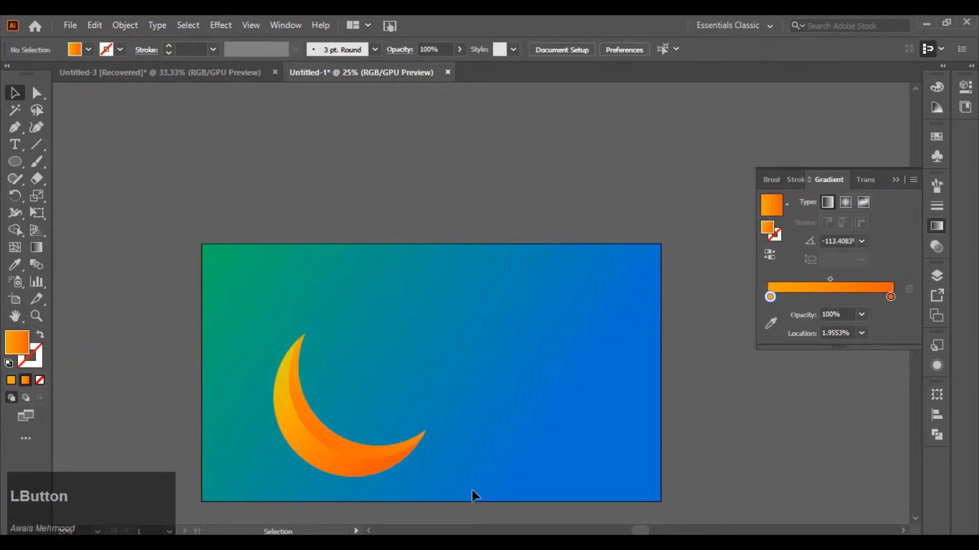
pyautogui.click(389, 465)
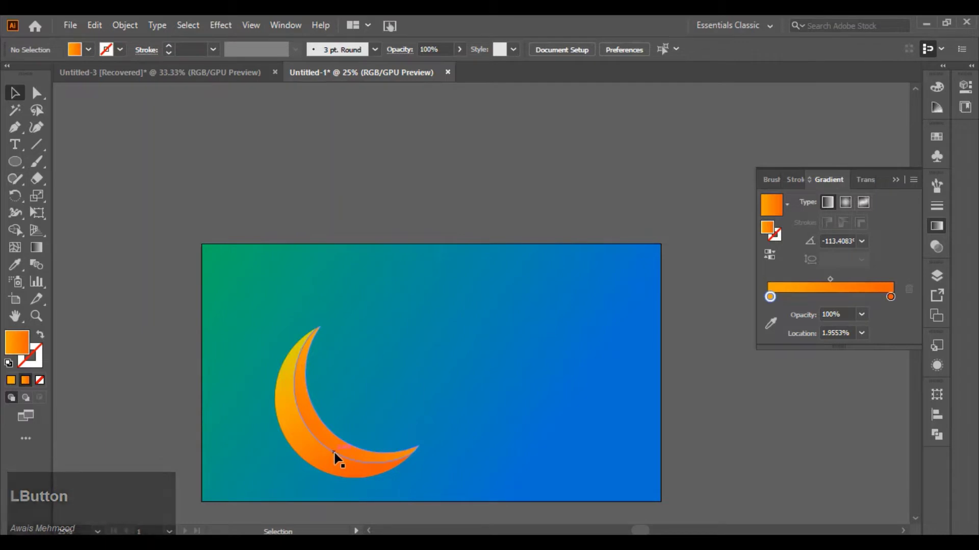
# Step: Make a small rotated copy of the moon and duplicate it into a row of five across the top
pyautogui.click(313, 465)
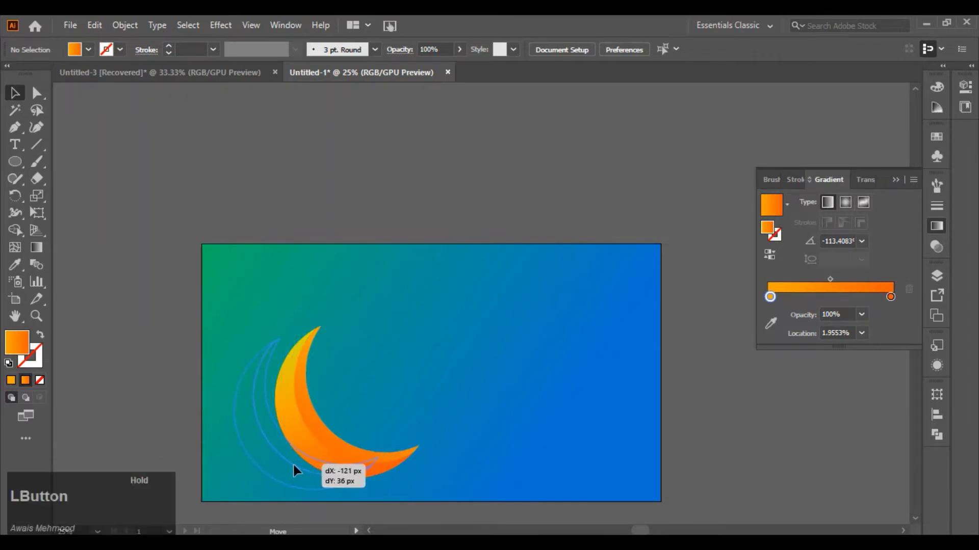
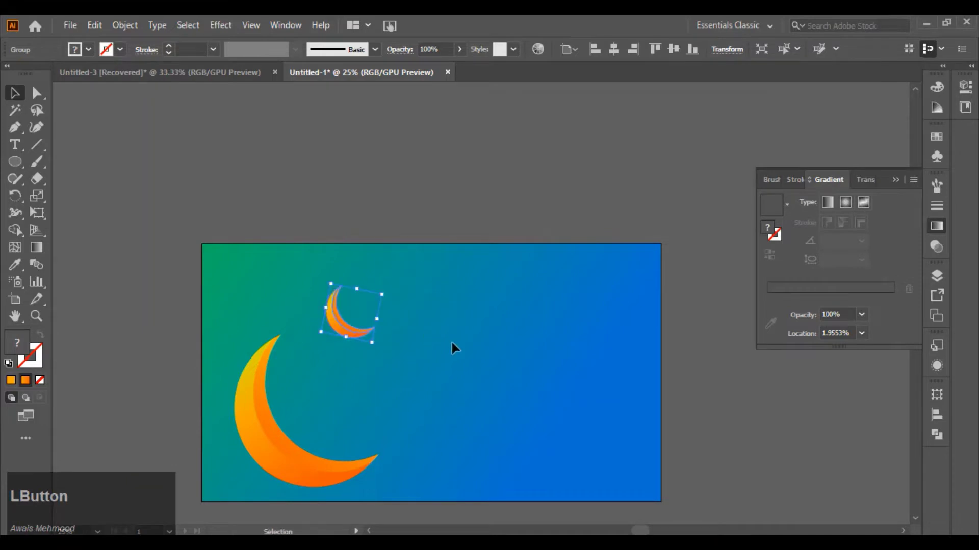
pyautogui.click(343, 329)
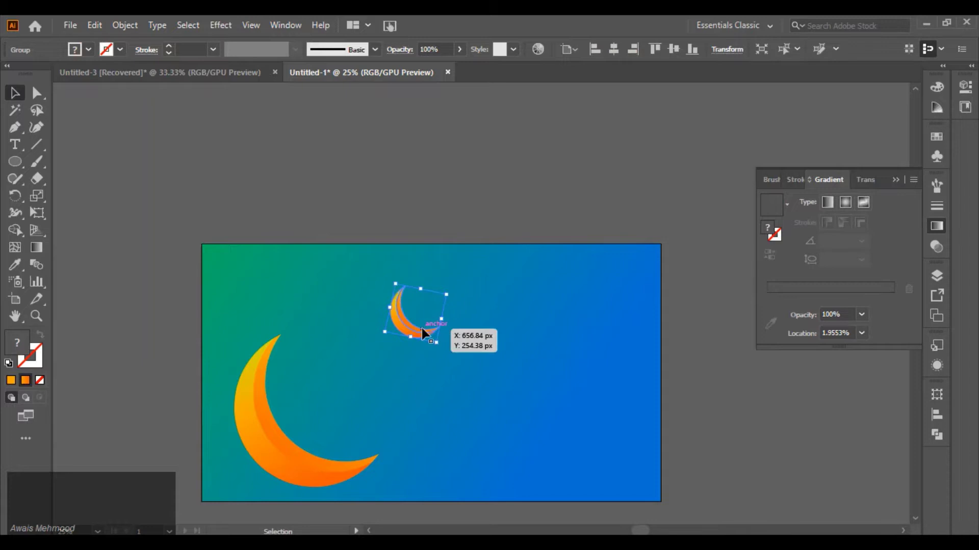
pyautogui.click(361, 338)
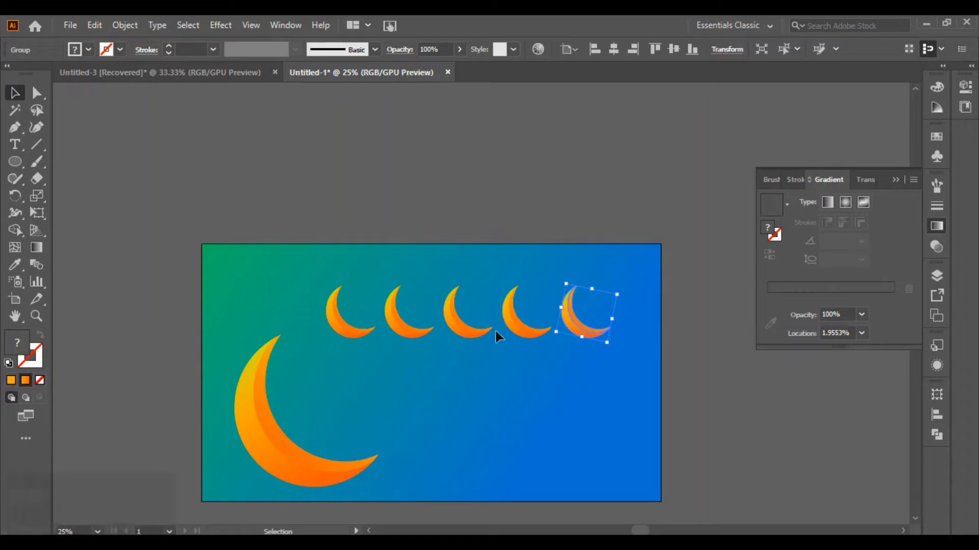
pyautogui.click(362, 336)
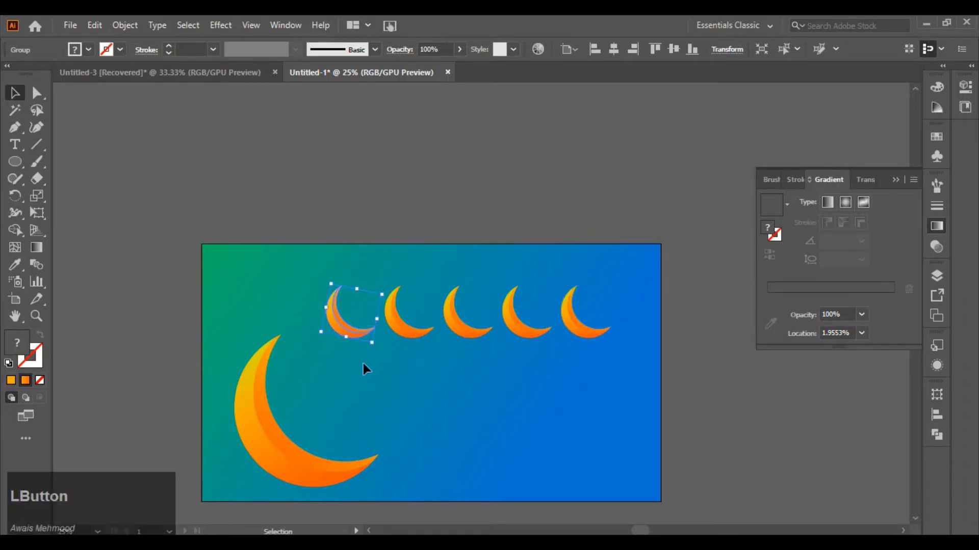
# Step: Nudge each of the five small crescents up, down or left to stagger their heights
pyautogui.click(405, 333)
pyautogui.press('Up')
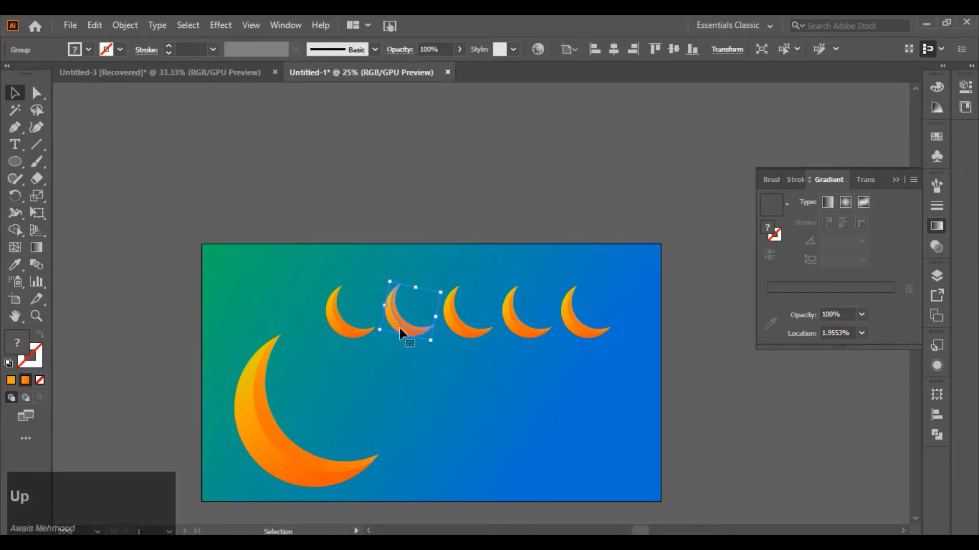
pyautogui.click(403, 329)
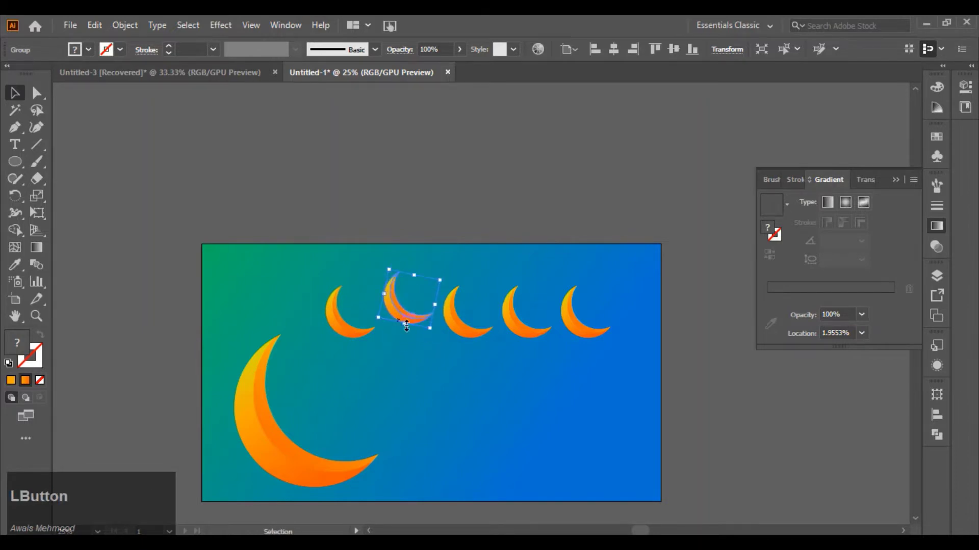
pyautogui.click(405, 315)
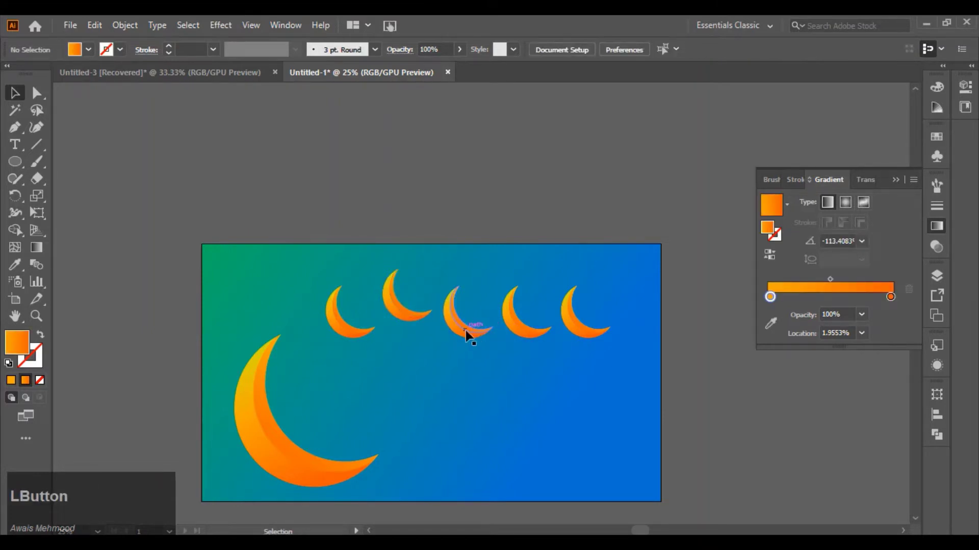
pyautogui.press('Down')
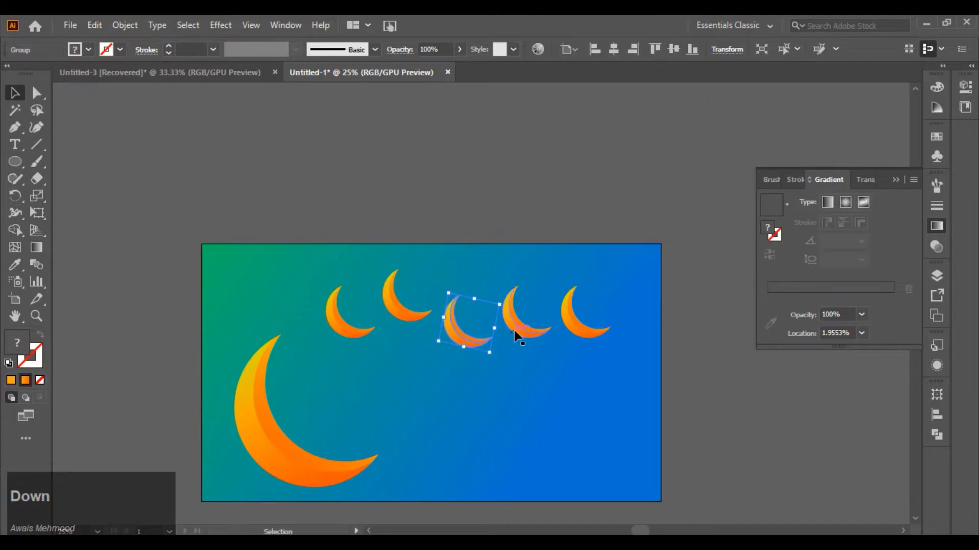
pyautogui.click(520, 336)
pyautogui.press('Up')
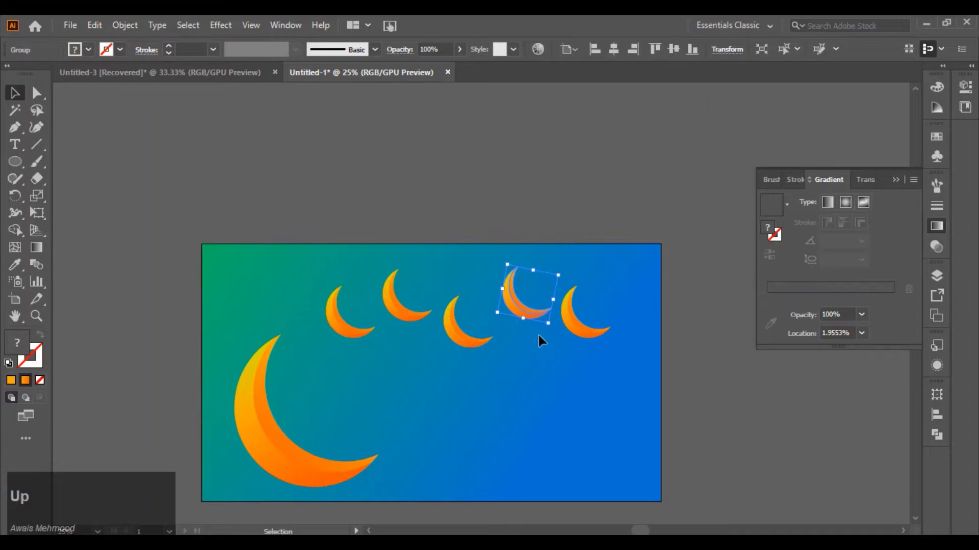
pyautogui.click(580, 335)
pyautogui.press('Down')
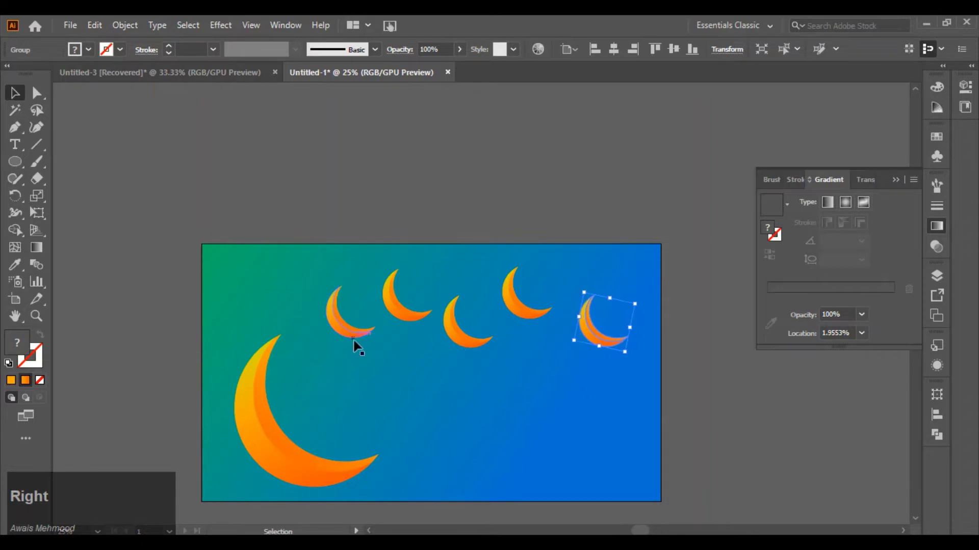
pyautogui.click(355, 336)
pyautogui.press('Left')
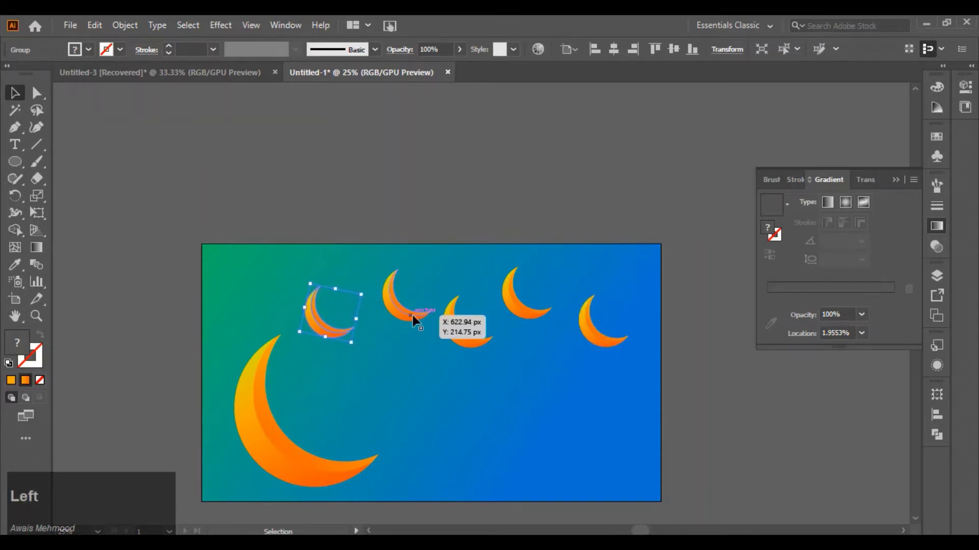
pyautogui.click(415, 321)
pyautogui.press('Left')
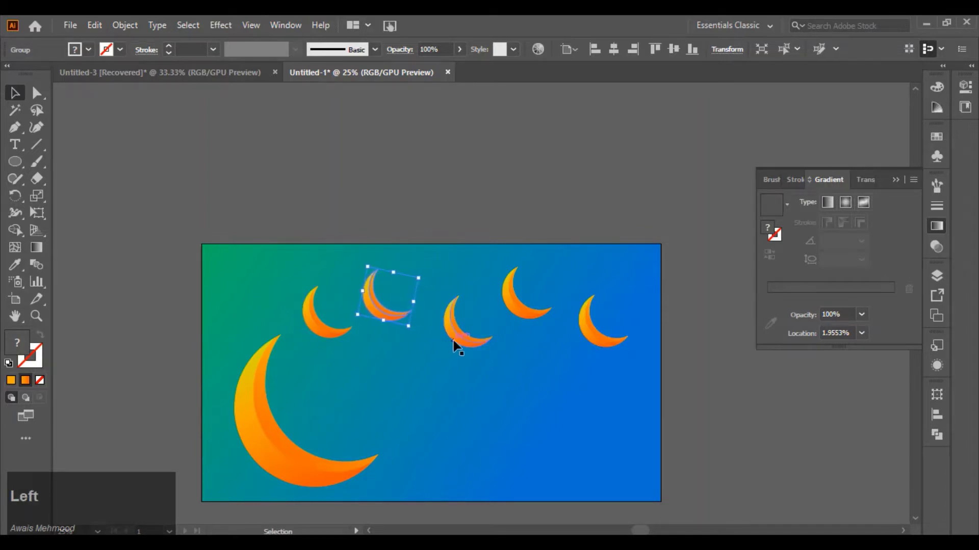
pyautogui.click(461, 341)
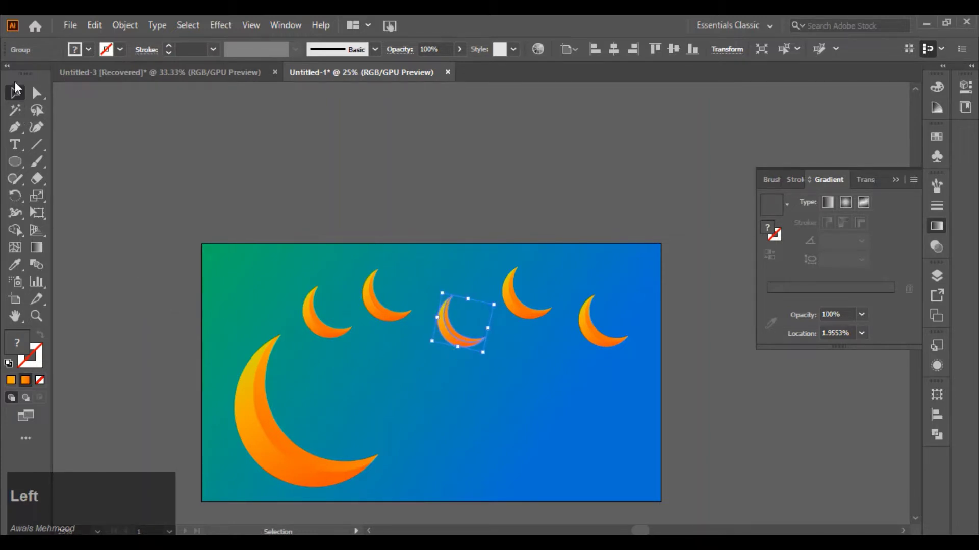
pyautogui.click(16, 95)
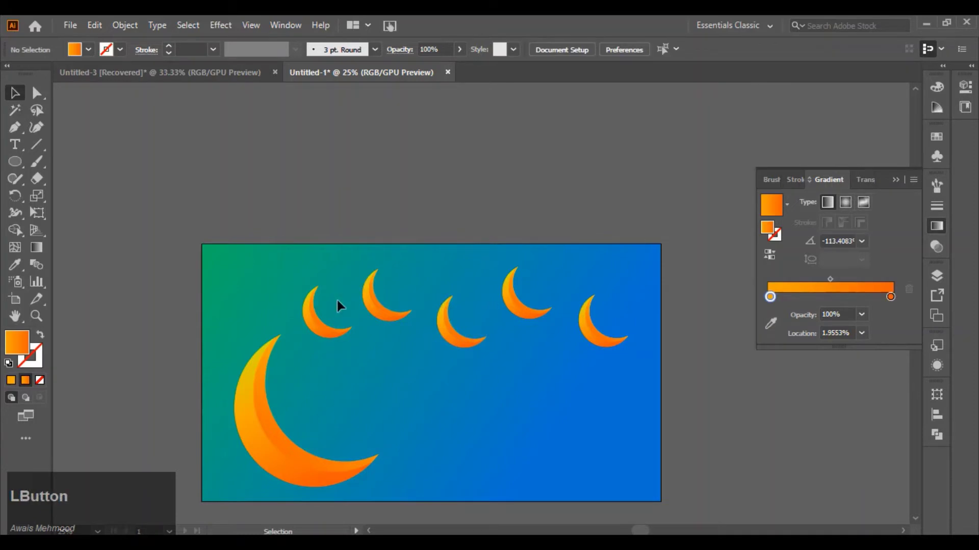
pyautogui.scroll(-3)
pyautogui.scroll(3)
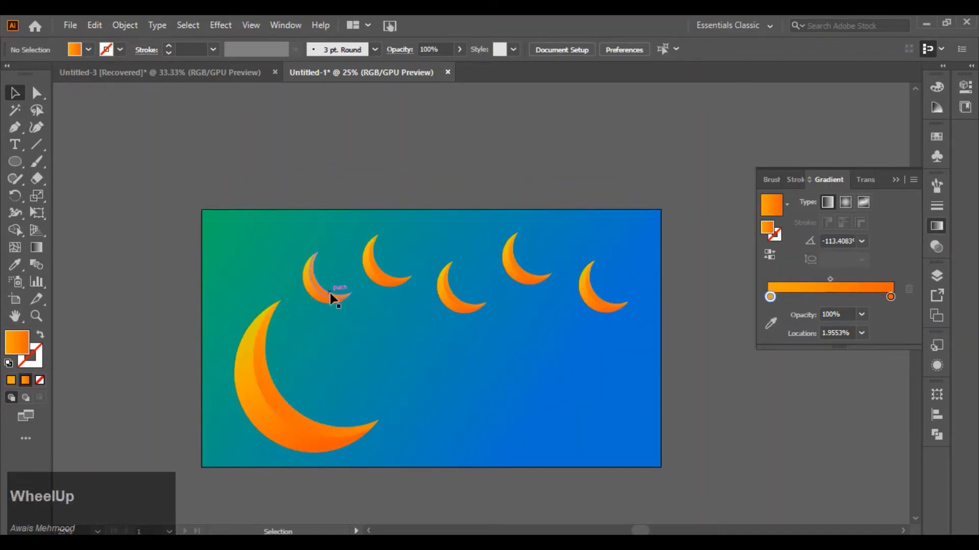
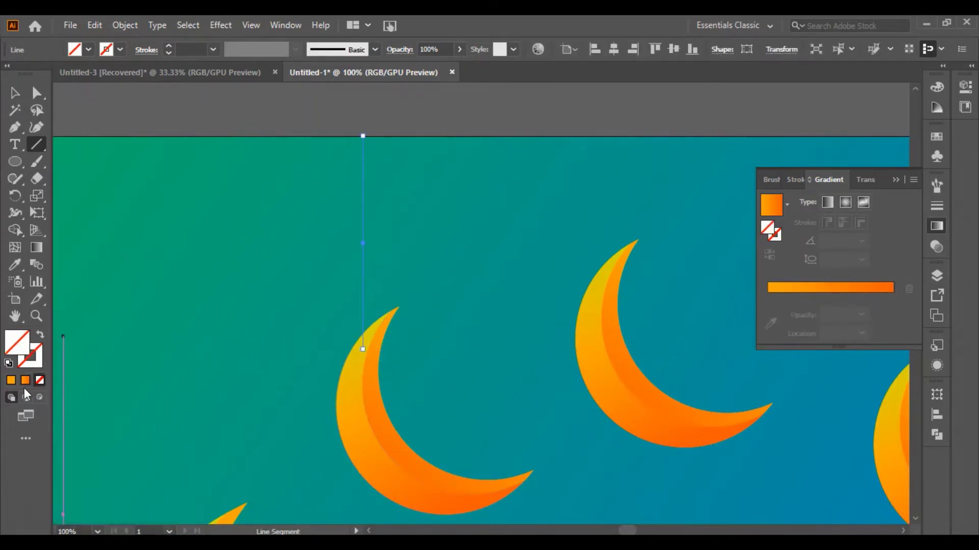
# Step: Give the string an orange, thicker stroke with a tapered width profile and expand it into a filled shape
pyautogui.click(32, 371)
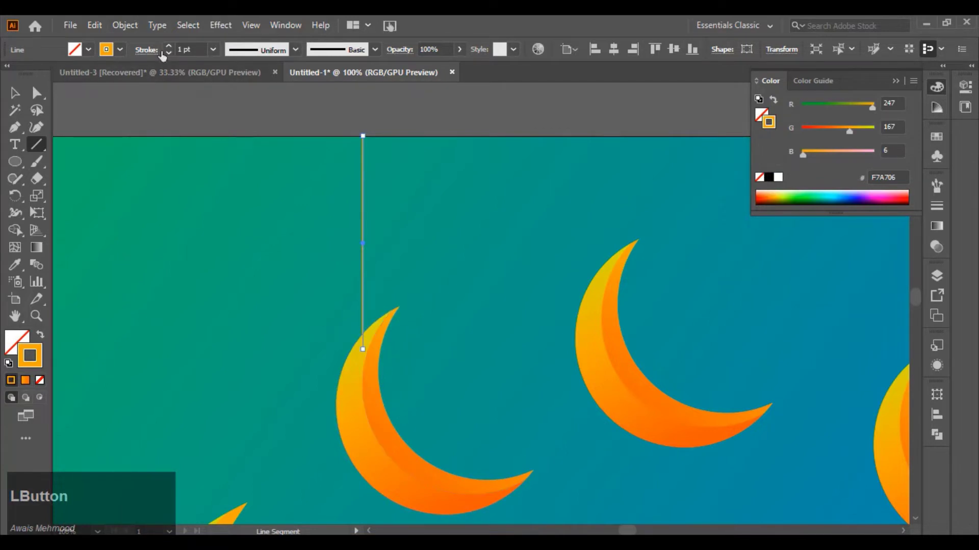
pyautogui.click(172, 51)
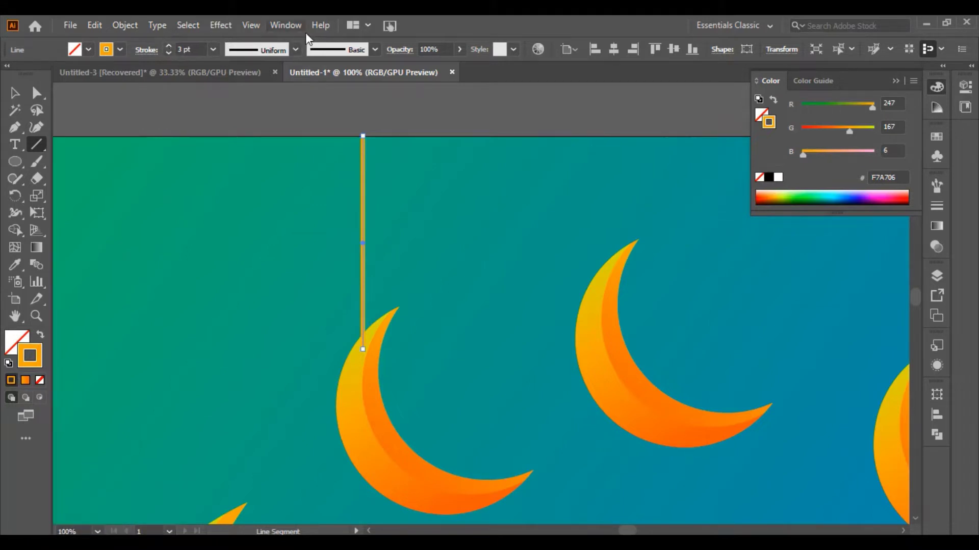
pyautogui.click(295, 52)
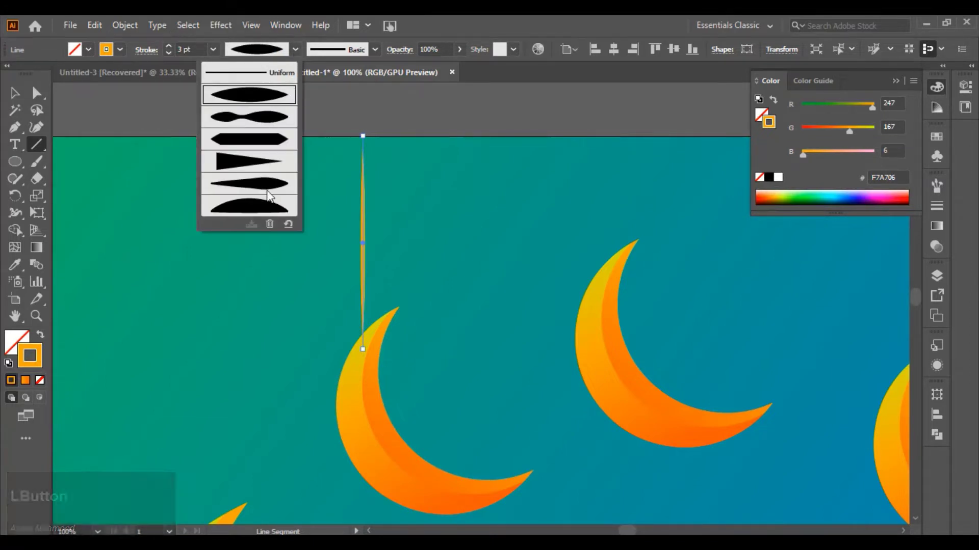
pyautogui.click(271, 193)
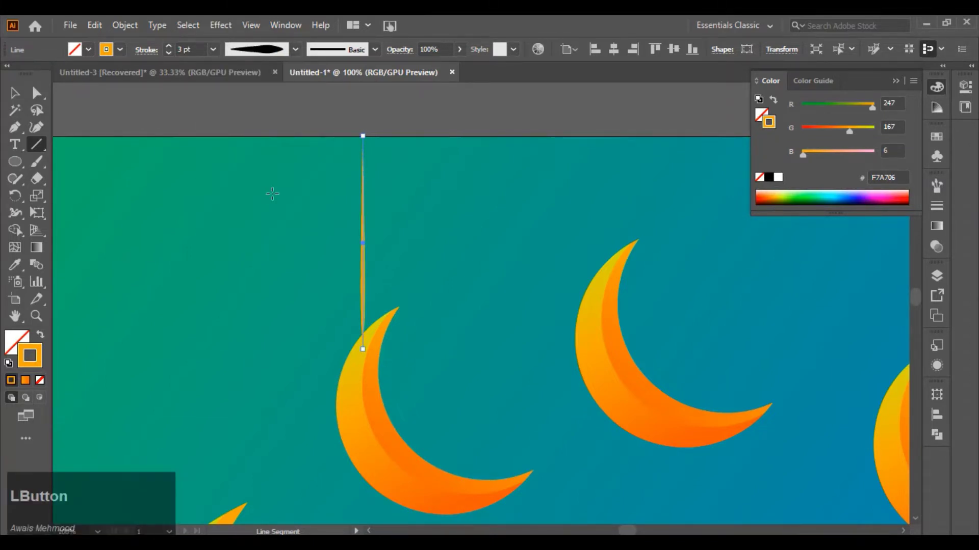
pyautogui.click(173, 49)
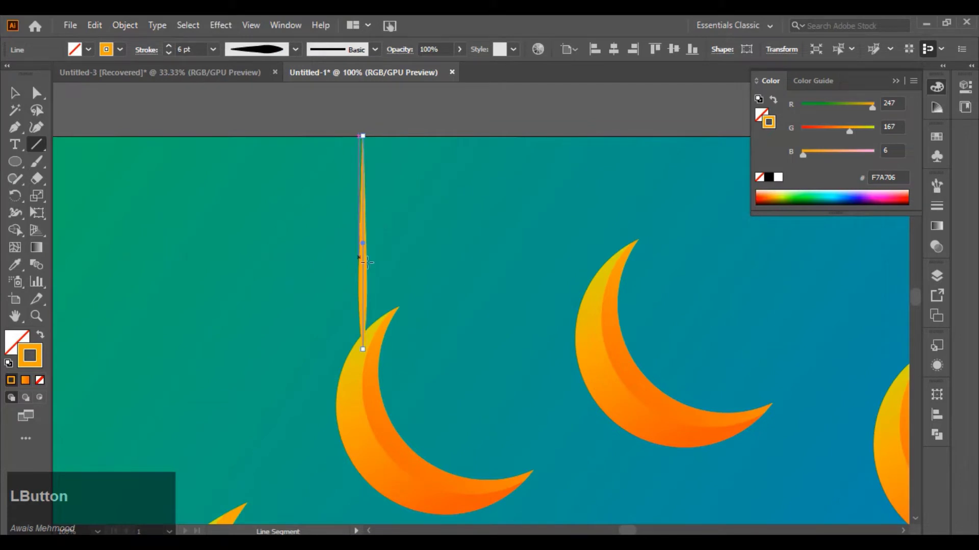
pyautogui.click(138, 23)
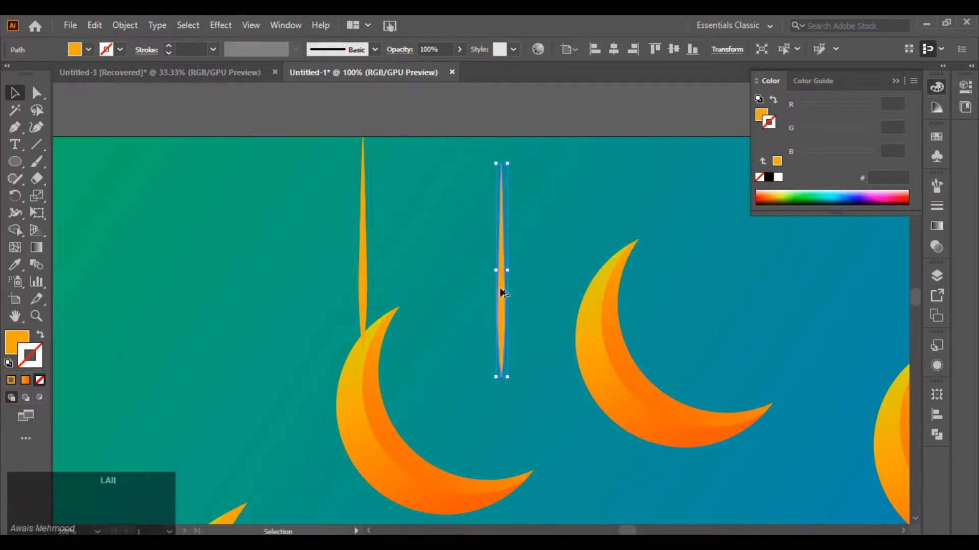
# Step: Copy the tapered string onto the tip of each remaining small moon along the top
pyautogui.scroll(-3)
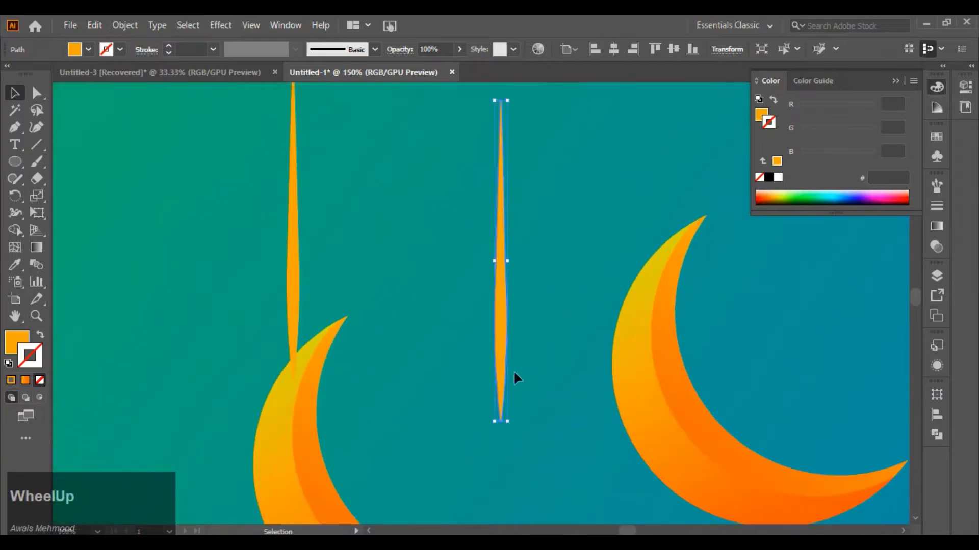
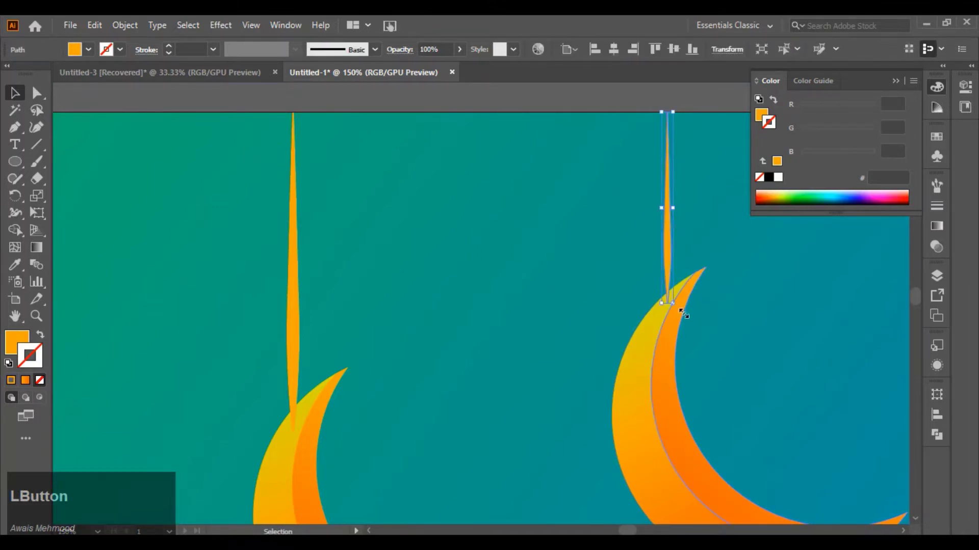
pyautogui.scroll(-3)
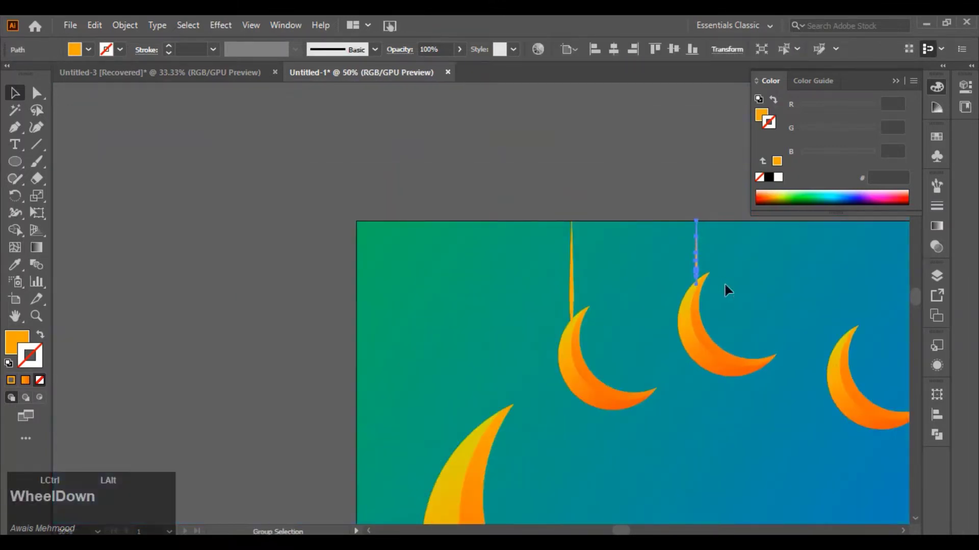
pyautogui.press('space')
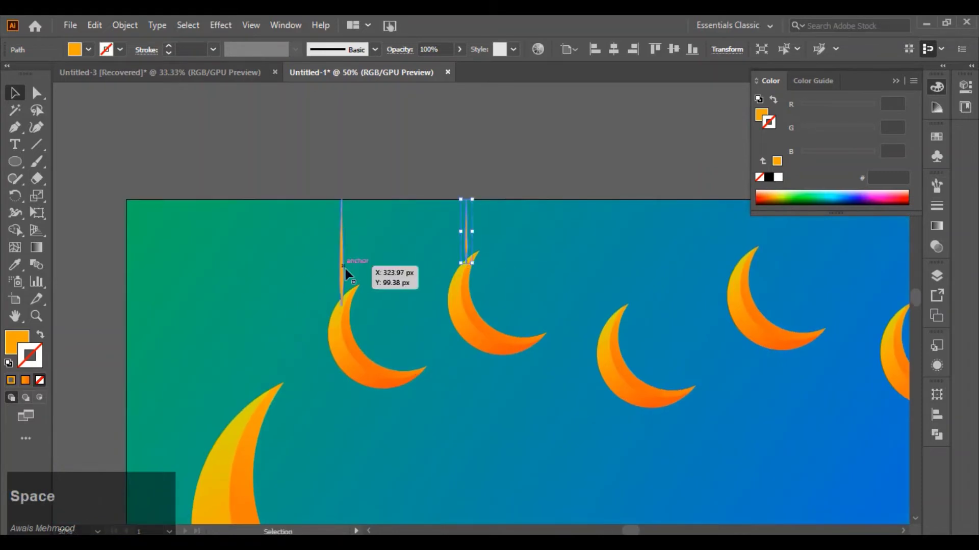
pyautogui.click(346, 273)
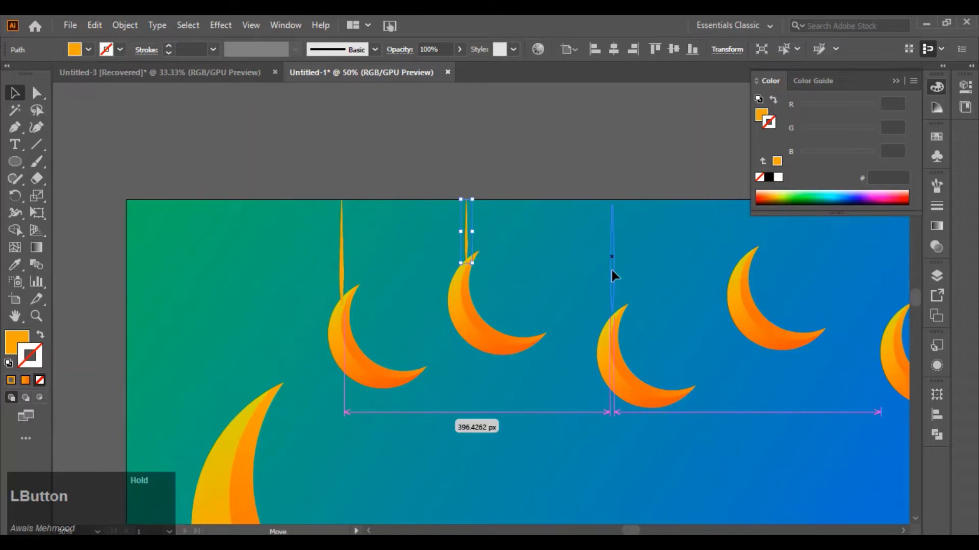
pyautogui.scroll(3)
pyautogui.scroll(-3)
pyautogui.click(631, 283)
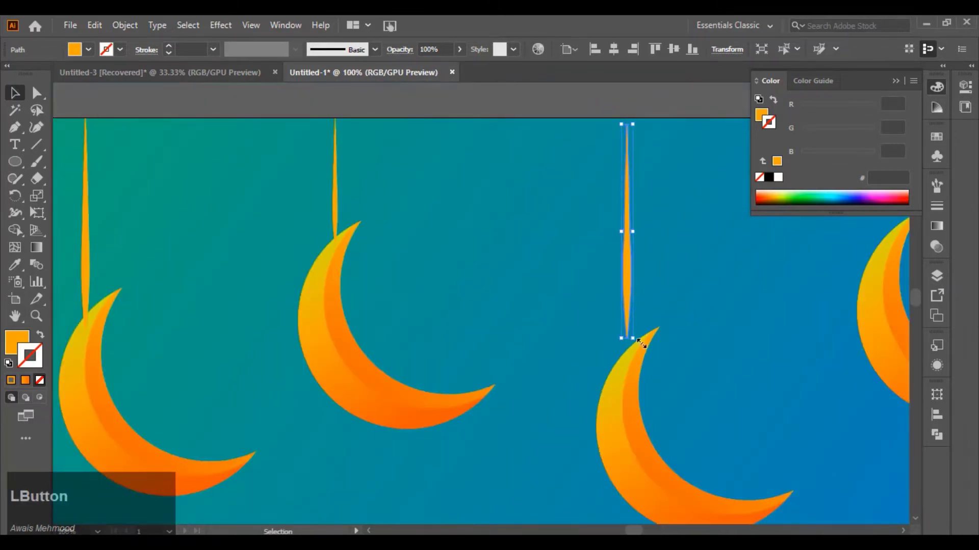
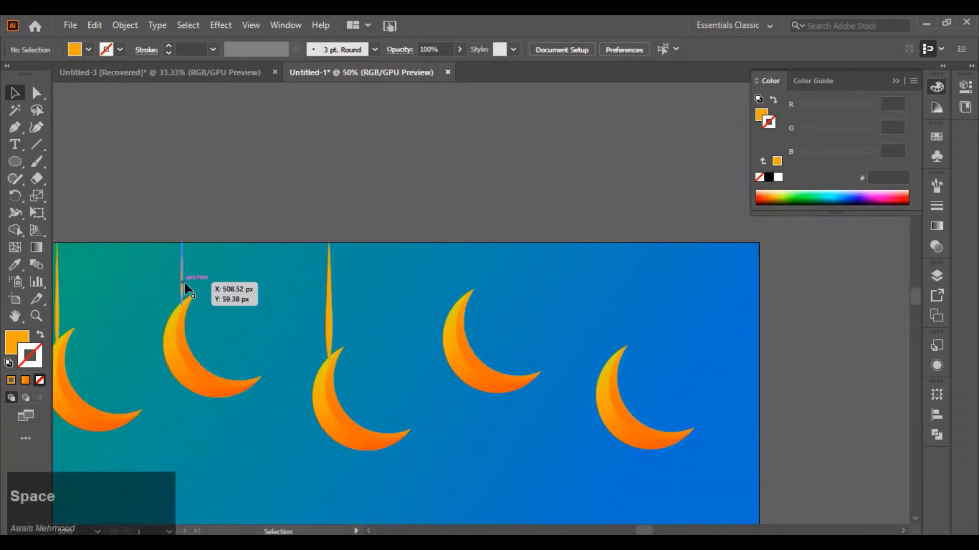
pyautogui.click(202, 285)
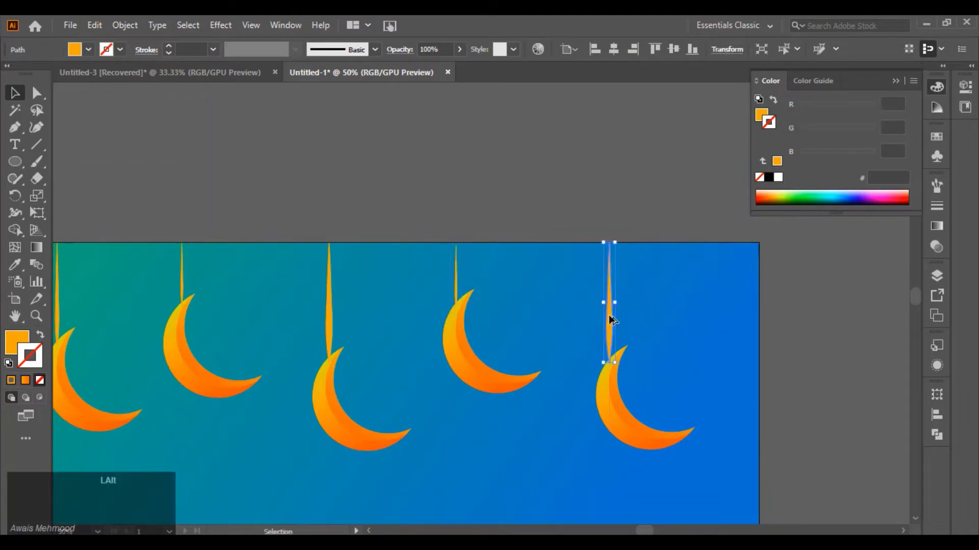
pyautogui.click(568, 332)
pyautogui.scroll(-3)
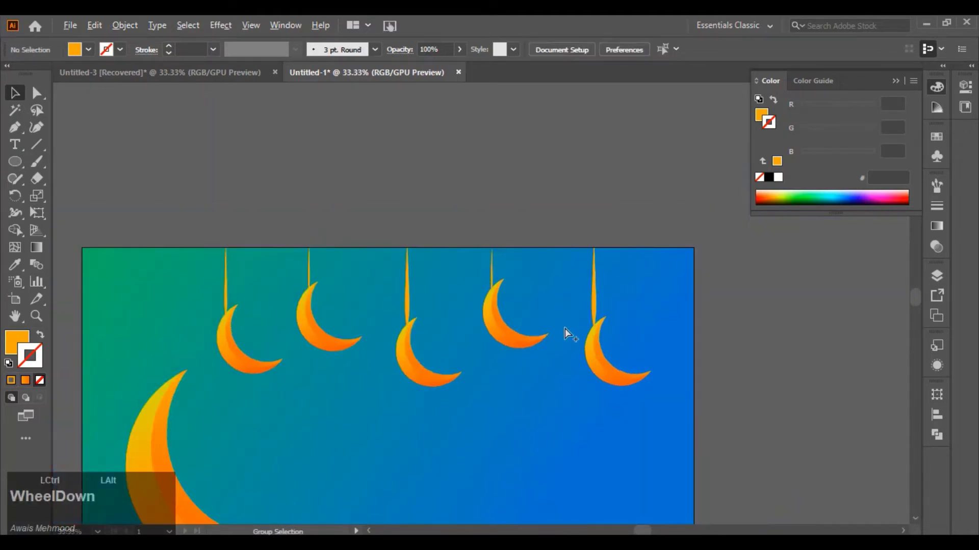
# Step: Select all the hanging moons and strings and group them together
pyautogui.click(230, 360)
pyautogui.click(326, 340)
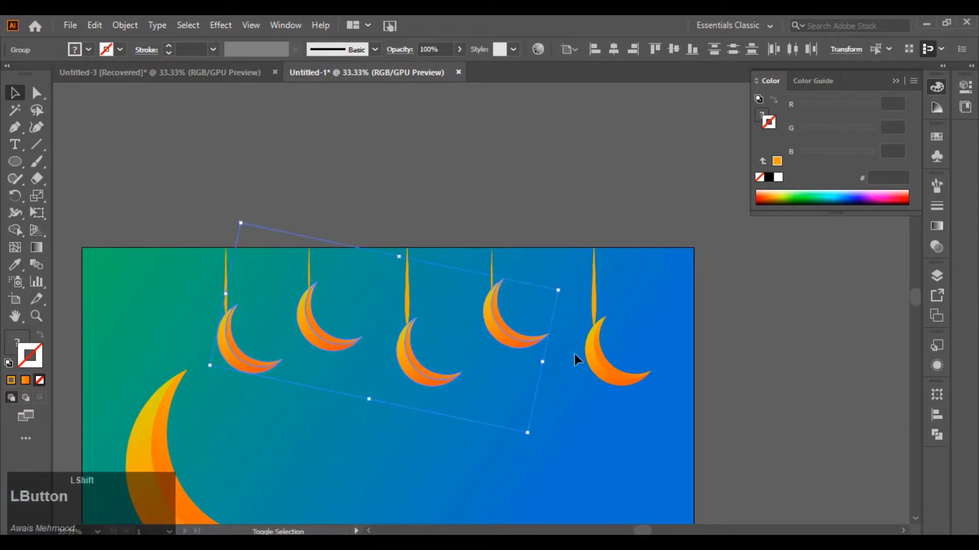
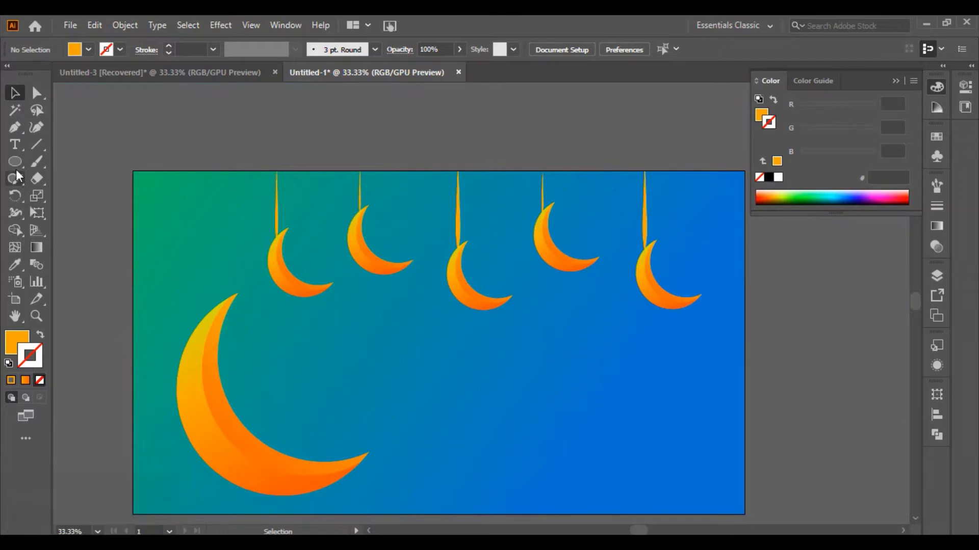
# Step: Draw a small orange 5-point star beneath the middle hanging crescent with the Star tool
pyautogui.rightClick(20, 171)
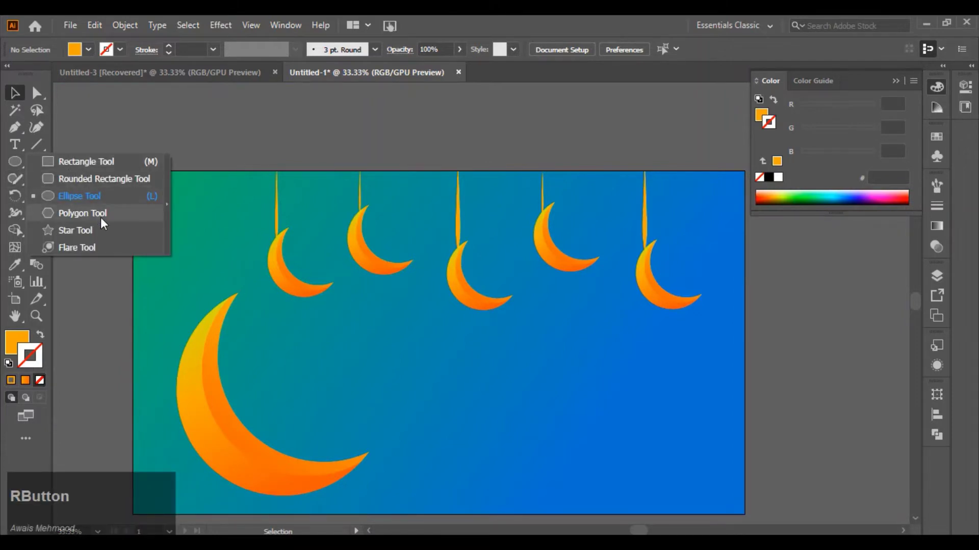
pyautogui.click(113, 228)
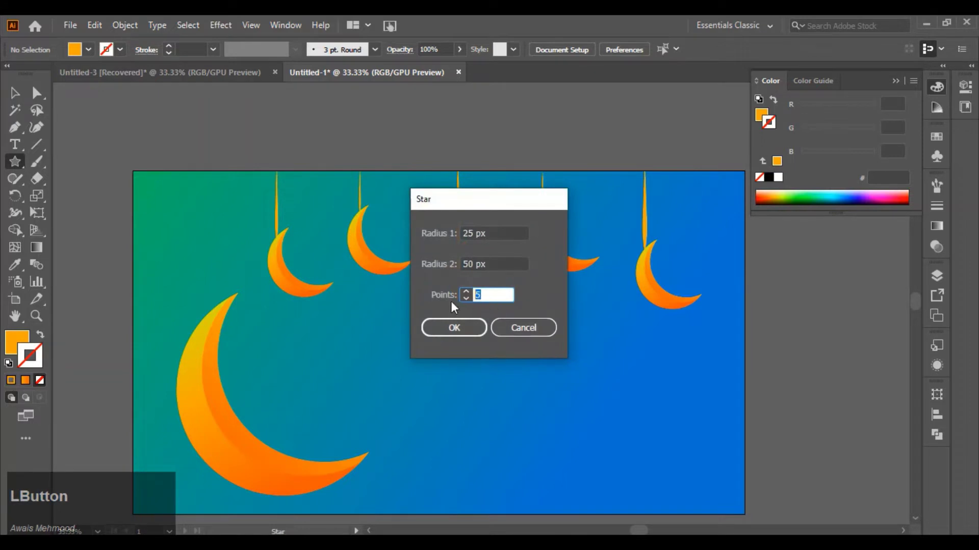
pyautogui.press('5')
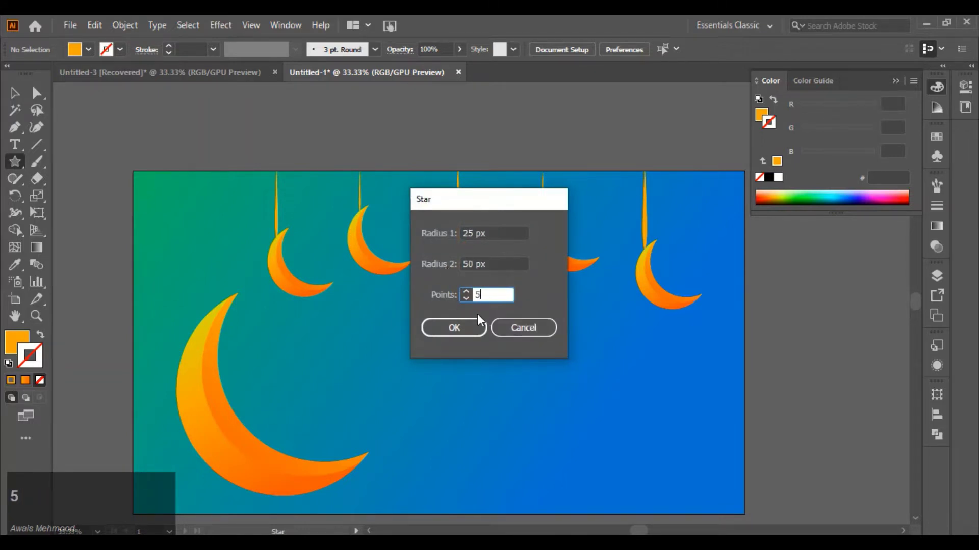
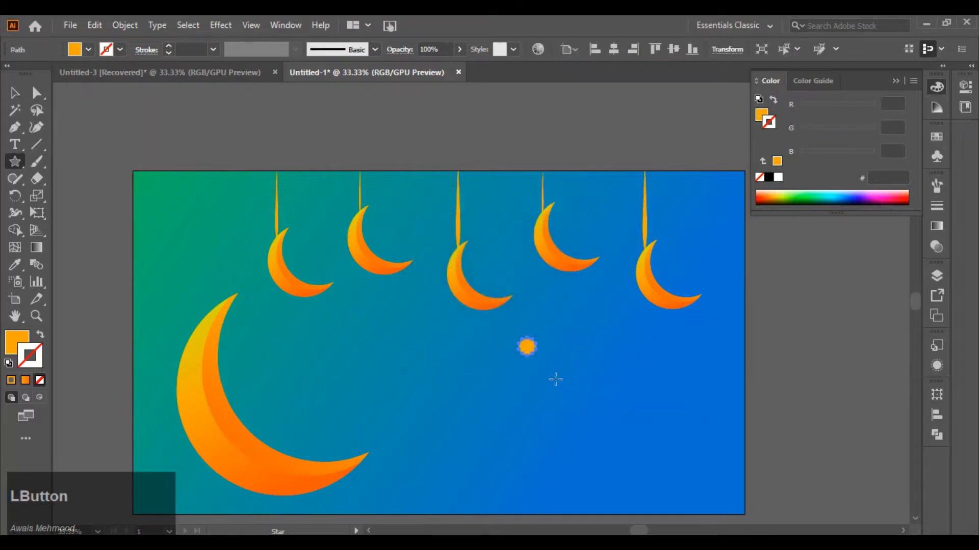
pyautogui.scroll(3)
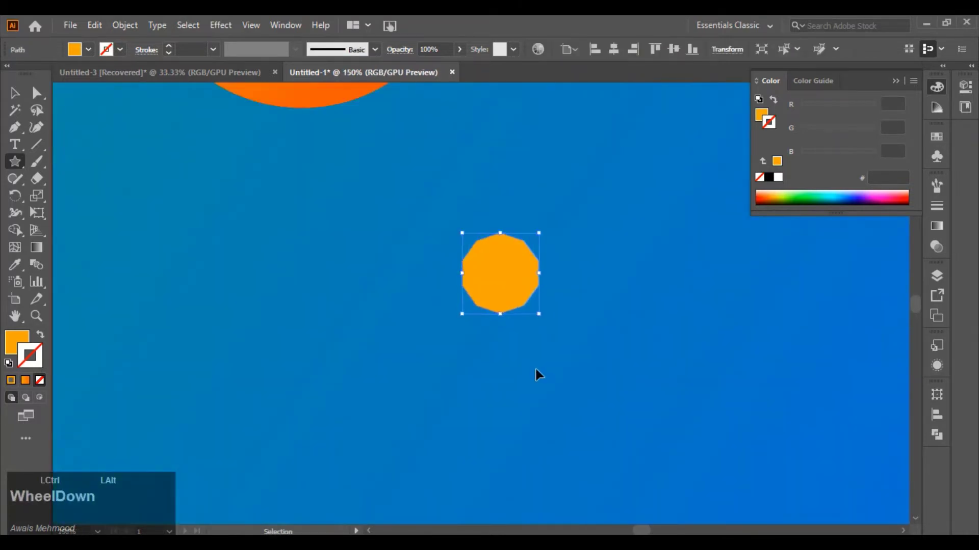
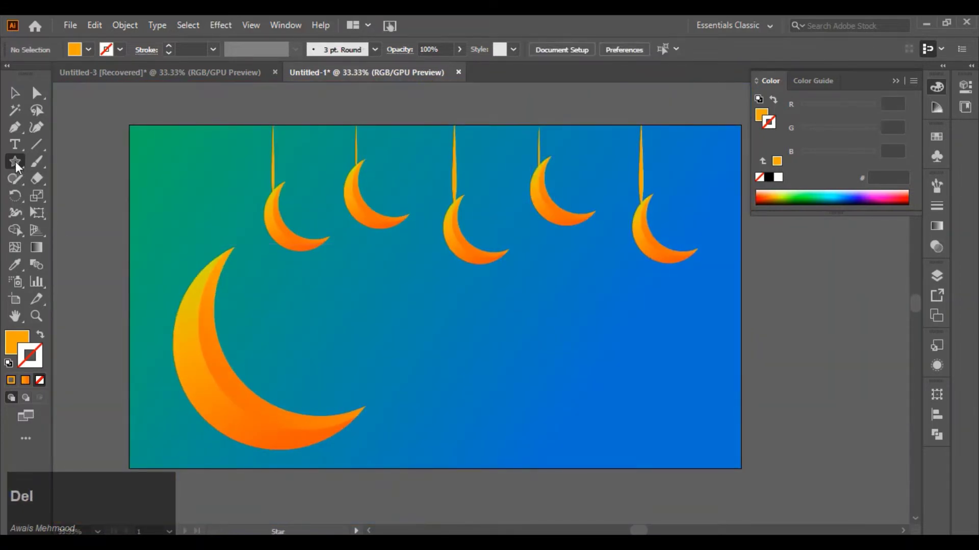
pyautogui.rightClick(18, 166)
pyautogui.click(93, 237)
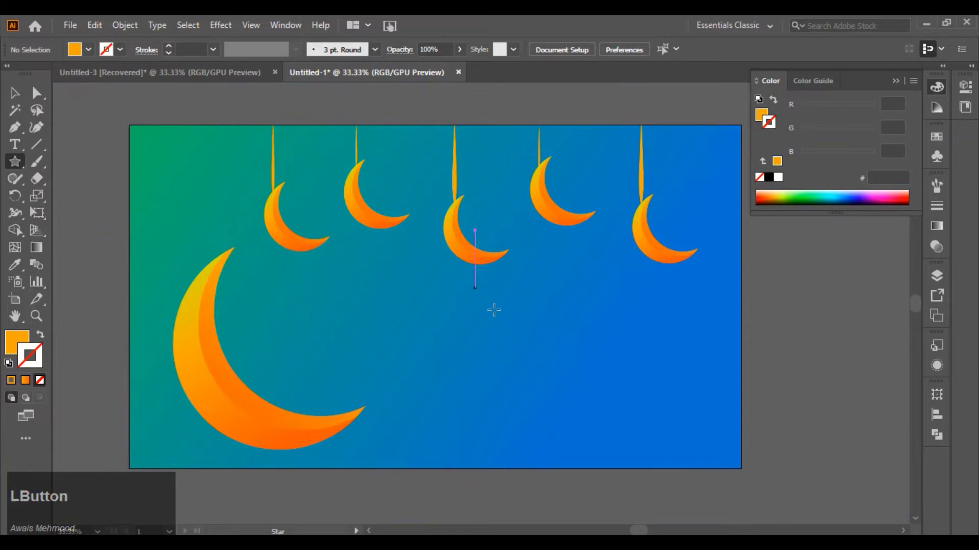
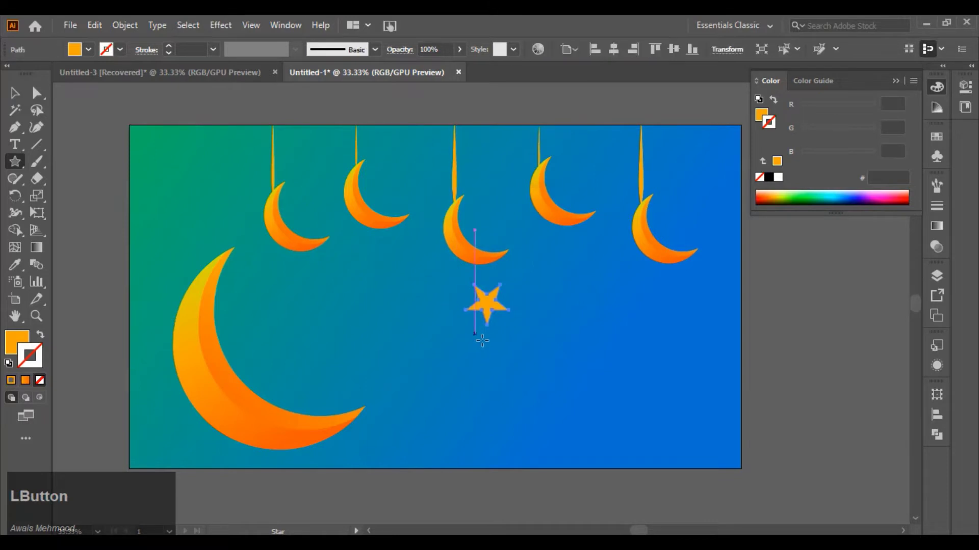
pyautogui.scroll(3)
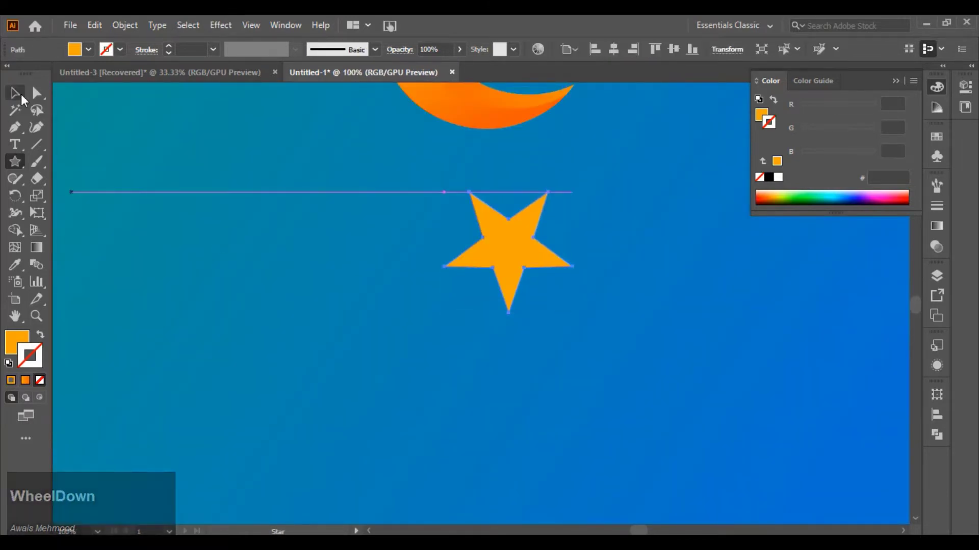
# Step: Give the star a linear gradient fill with yellow and orange colour stops
pyautogui.click(25, 99)
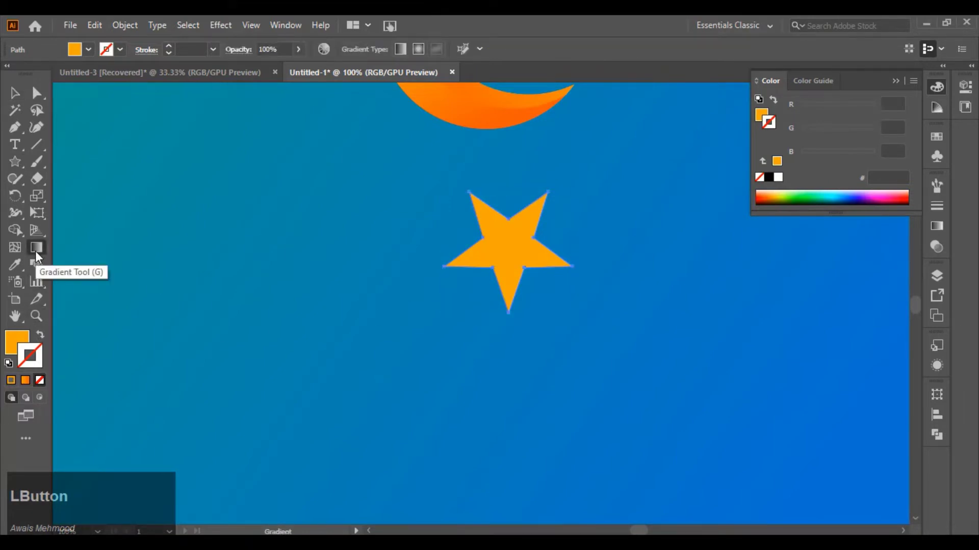
pyautogui.scroll(3)
pyautogui.click(39, 256)
pyautogui.scroll(3)
pyautogui.click(809, 291)
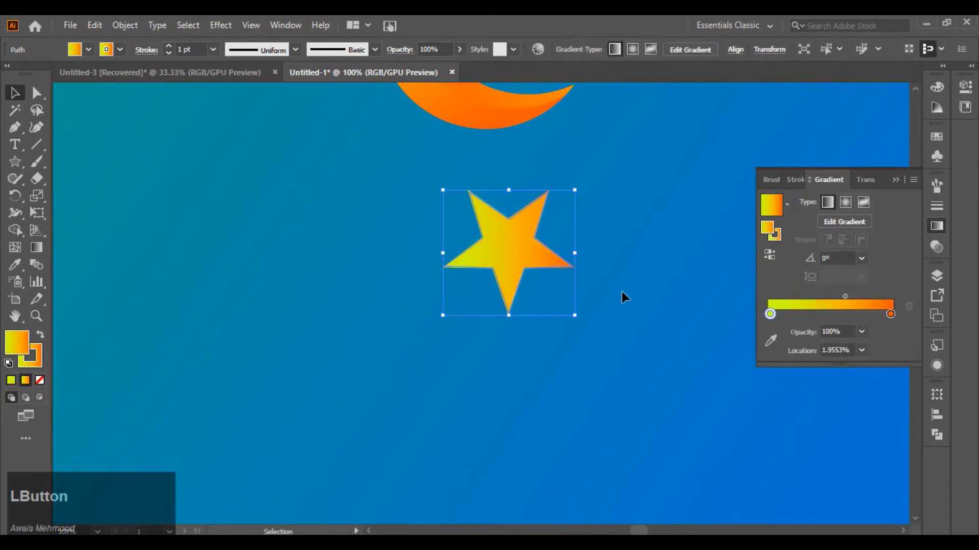
pyautogui.click(40, 371)
# Step: Set the gradient direction diagonally across the star and deselect to check it
pyautogui.scroll(3)
pyautogui.click(36, 256)
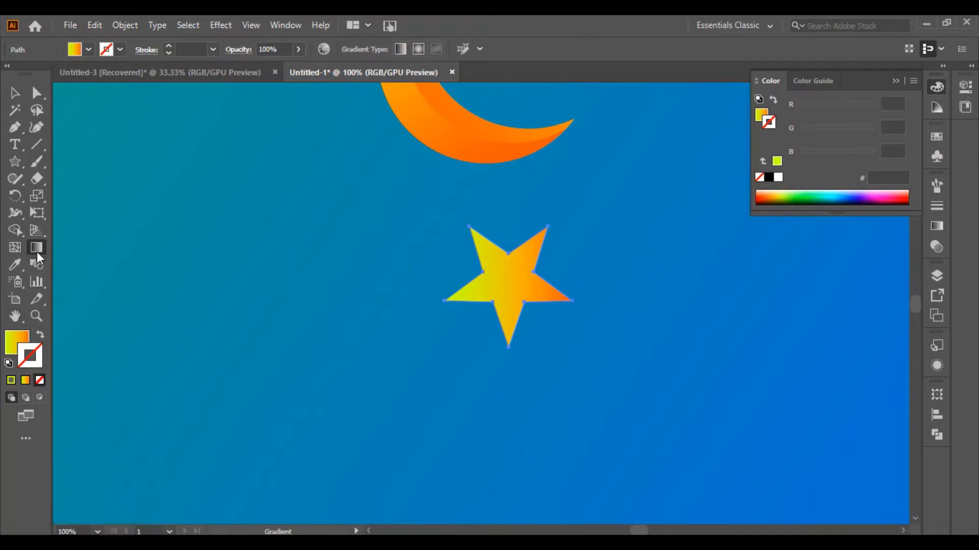
pyautogui.click(40, 254)
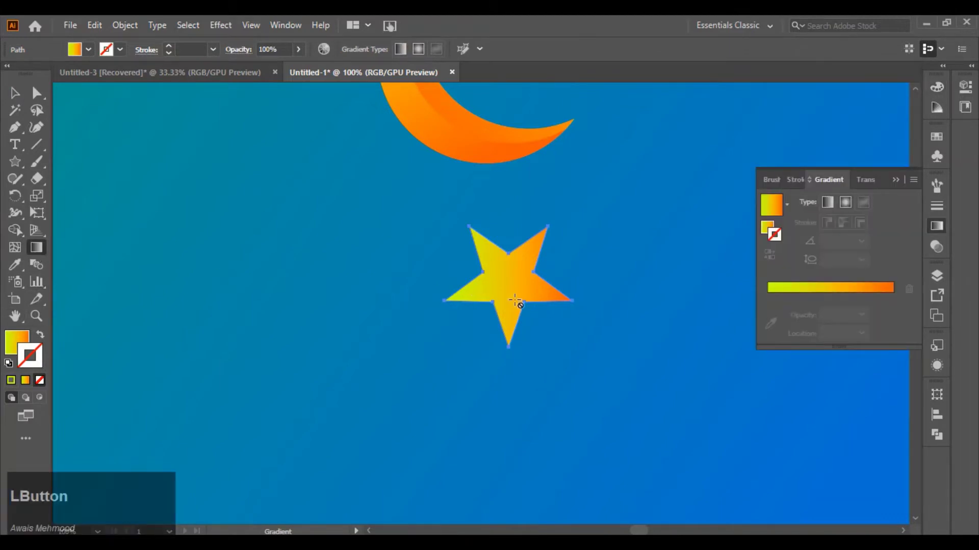
pyautogui.click(774, 231)
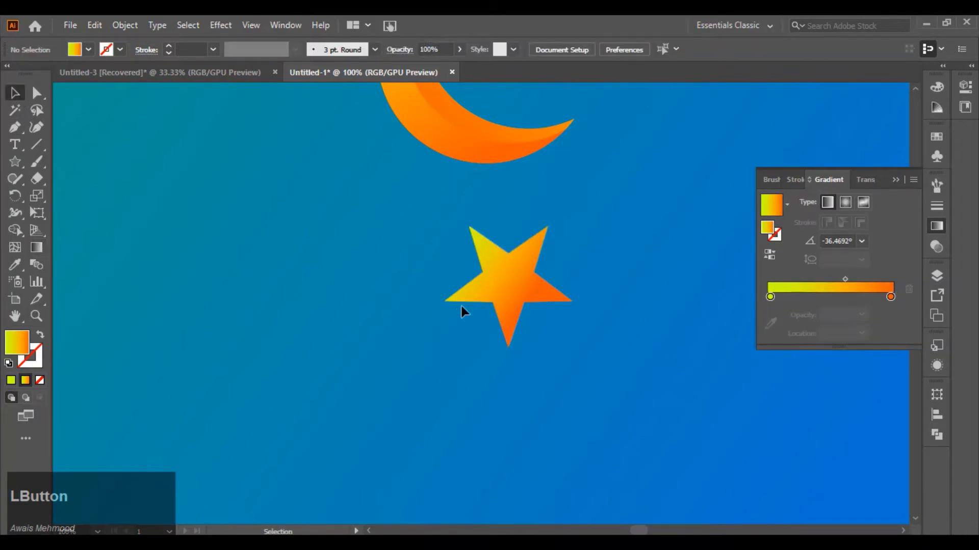
pyautogui.scroll(-3)
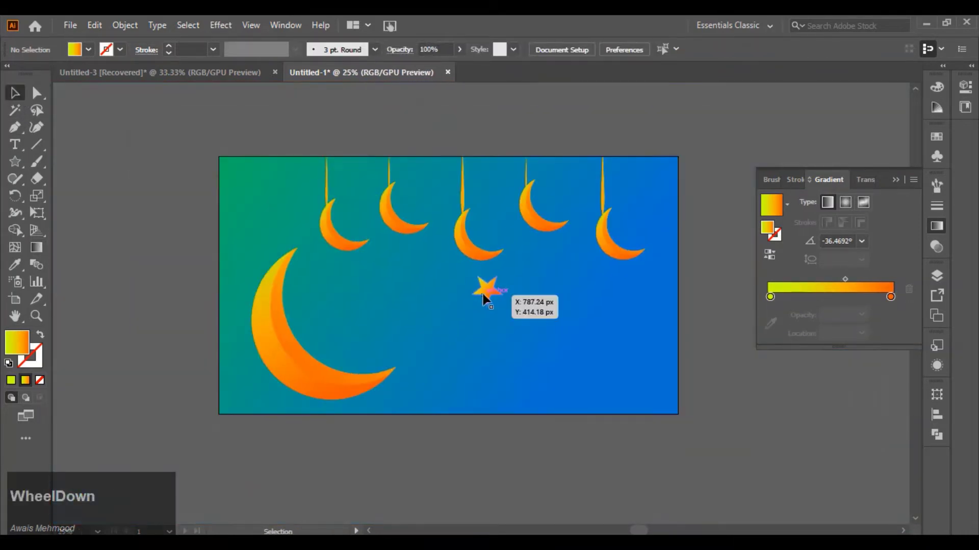
# Step: Place star copies near the top-left corner and between the first, second and middle moons
pyautogui.scroll(3)
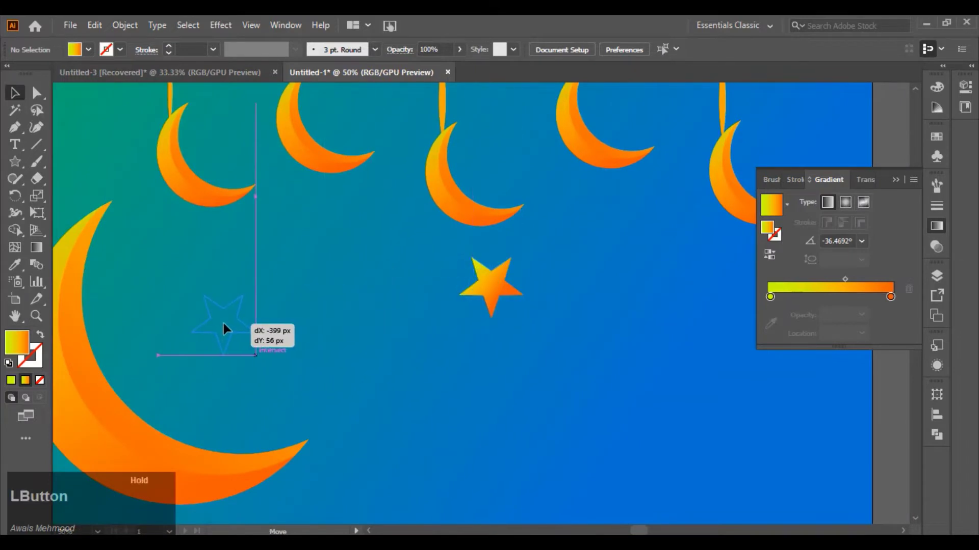
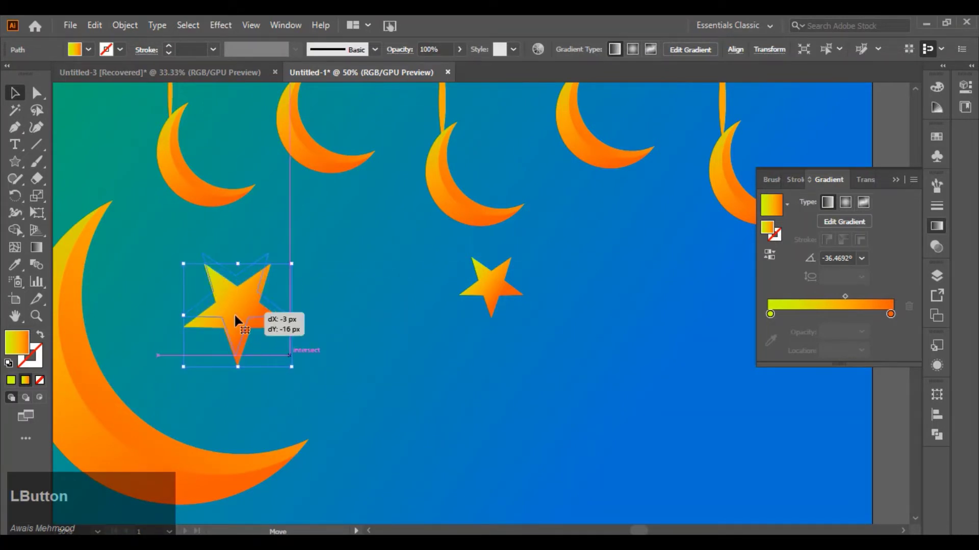
pyautogui.scroll(-3)
pyautogui.scroll(3)
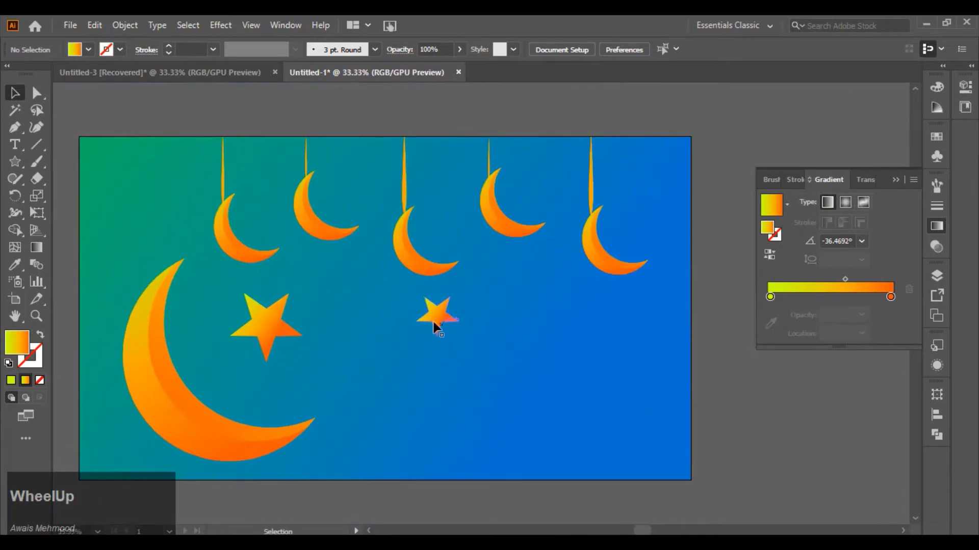
pyautogui.click(431, 322)
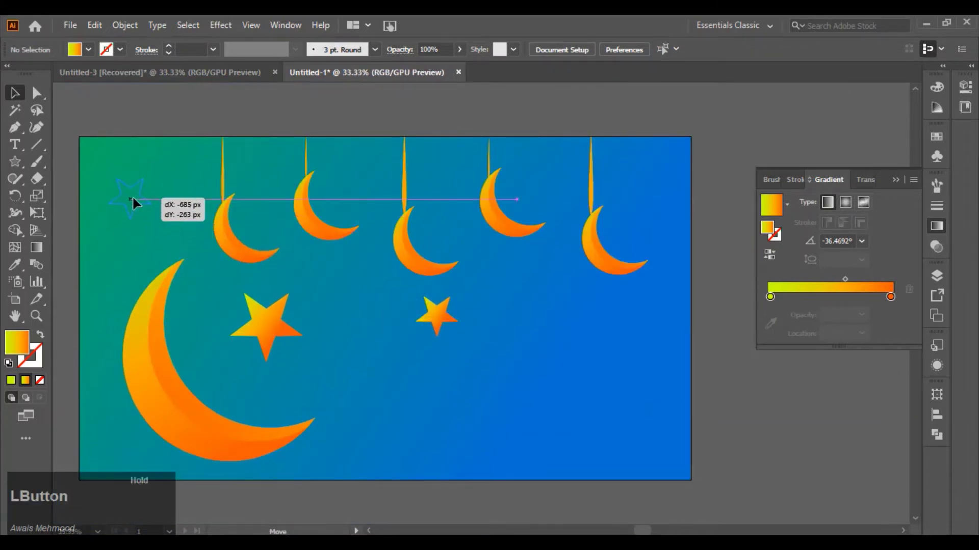
pyautogui.click(141, 201)
pyautogui.click(286, 179)
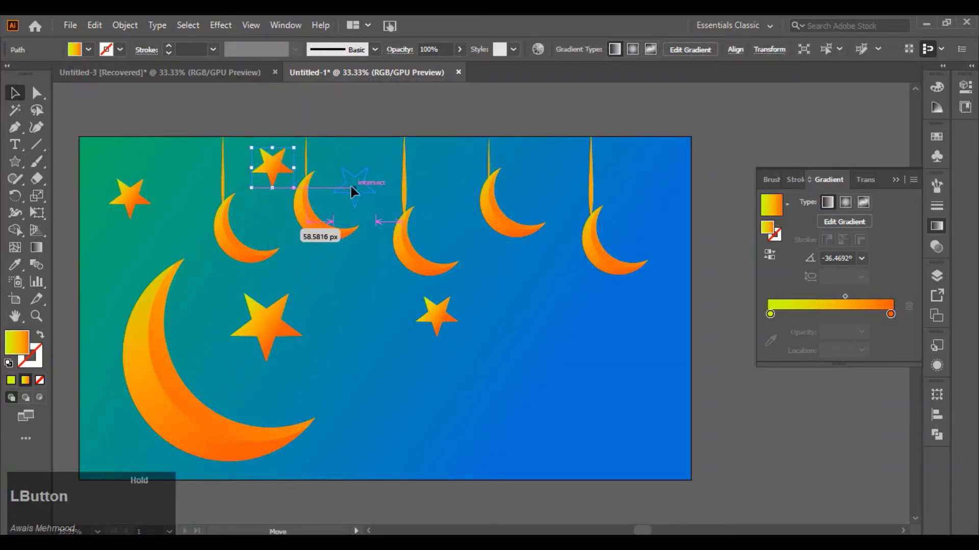
pyautogui.click(376, 201)
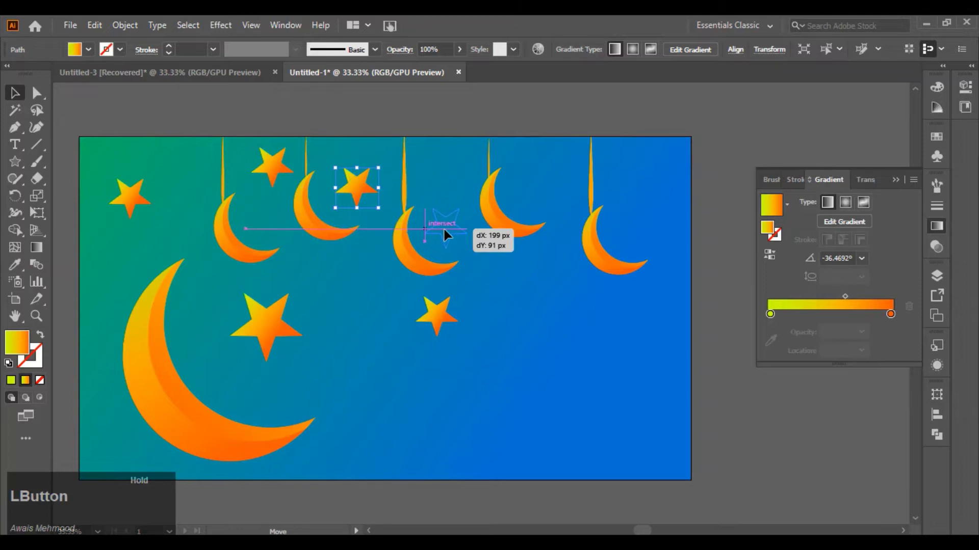
# Step: Place further star copies beside the middle moon, between the right moons and near the right edge
pyautogui.click(456, 235)
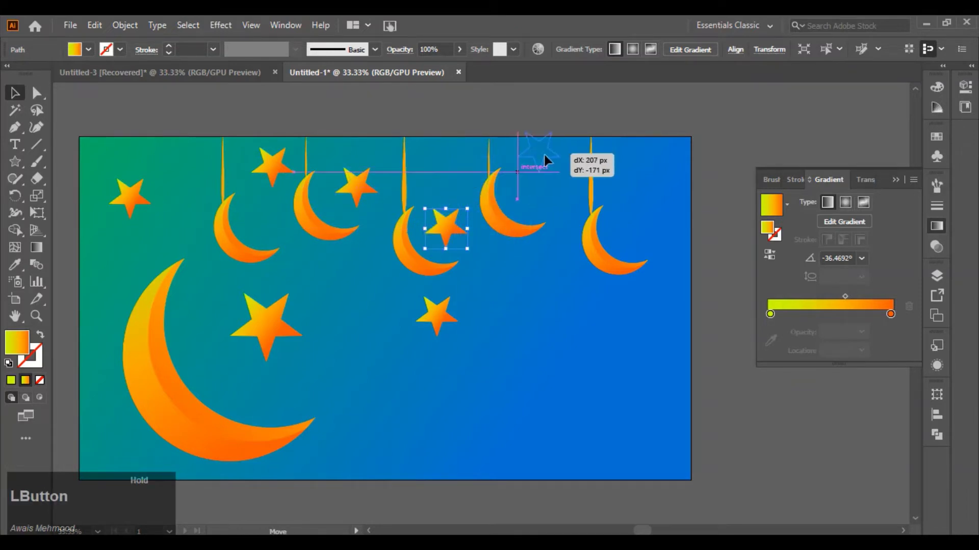
pyautogui.click(567, 173)
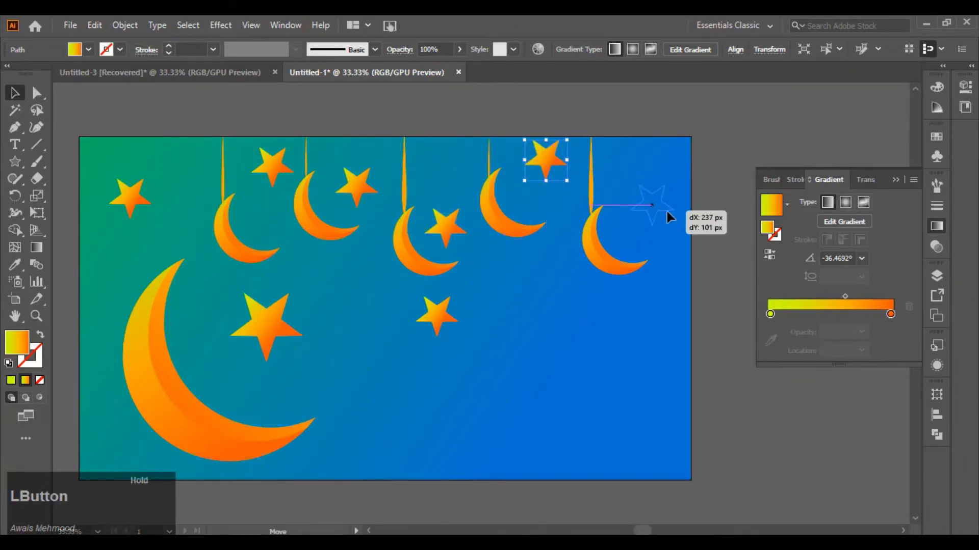
pyautogui.click(560, 345)
pyautogui.scroll(-3)
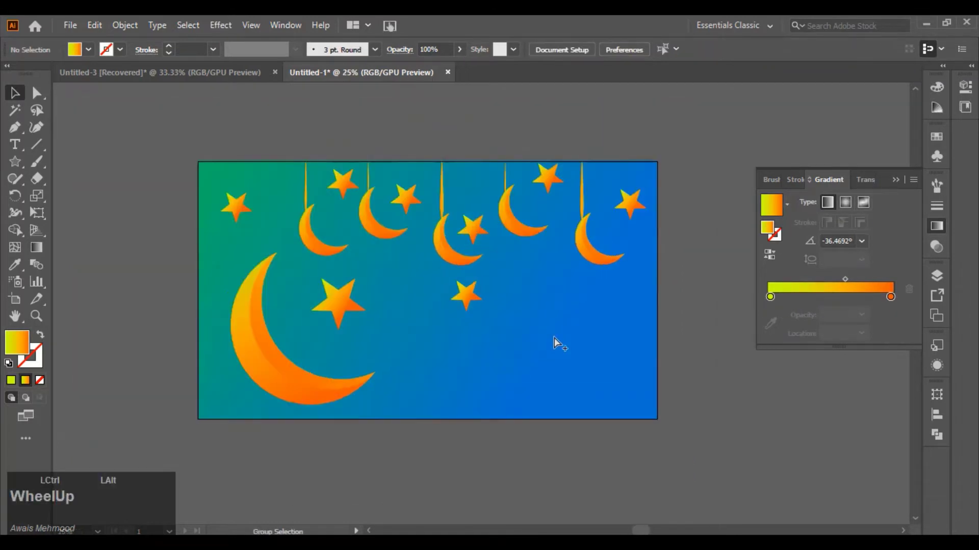
# Step: Start a text object in the banner and enter Ramadan with a line break for Mubarak
pyautogui.click(448, 286)
pyautogui.press('Delete')
pyautogui.click(23, 151)
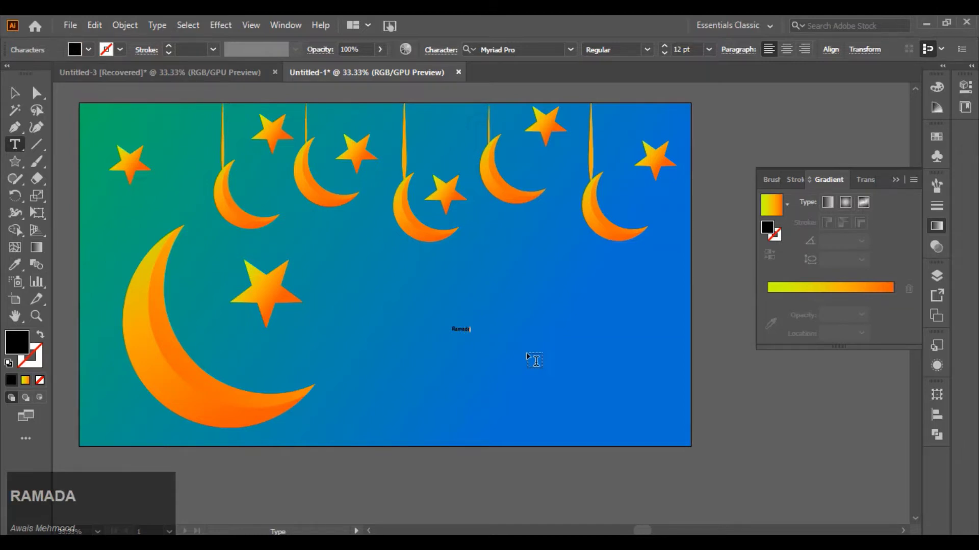
pyautogui.press('Return')
pyautogui.press('ctrl+m')
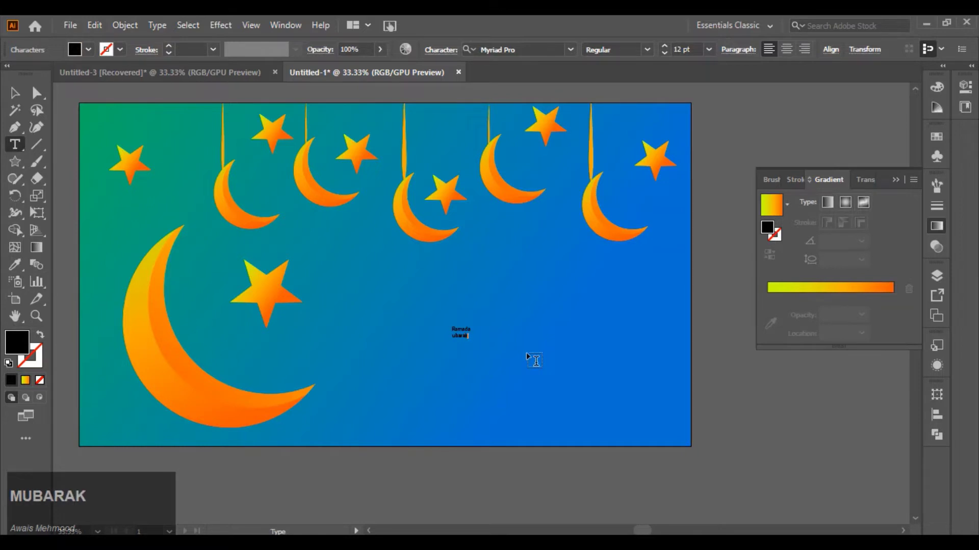
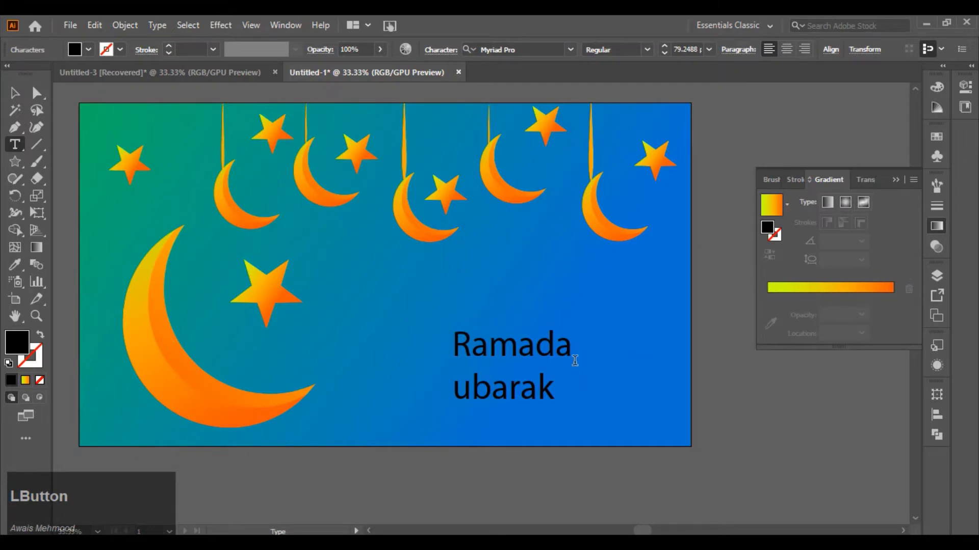
pyautogui.press('n')
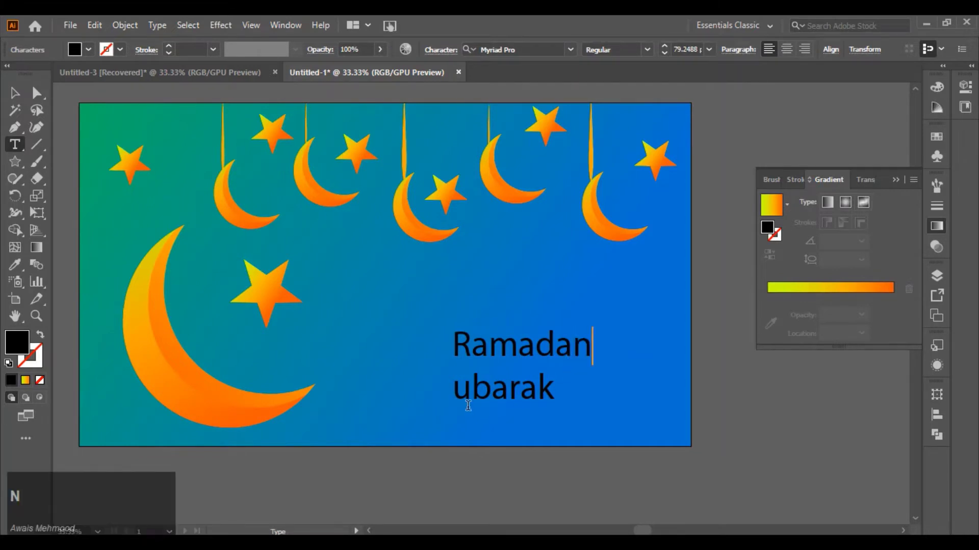
# Step: Correct the second line to read Mubarak with a capital M and finish editing
pyautogui.click(478, 395)
pyautogui.press('m')
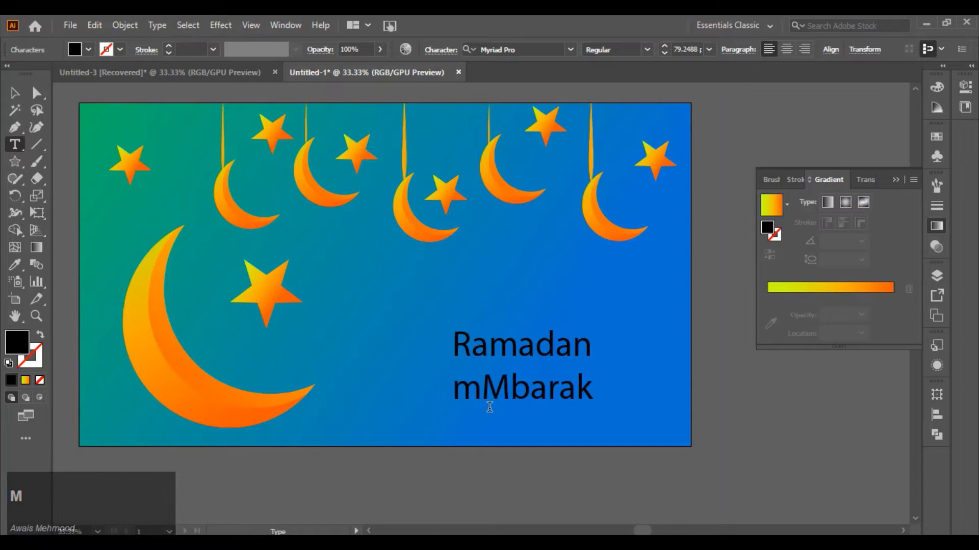
pyautogui.press('BackSpace')
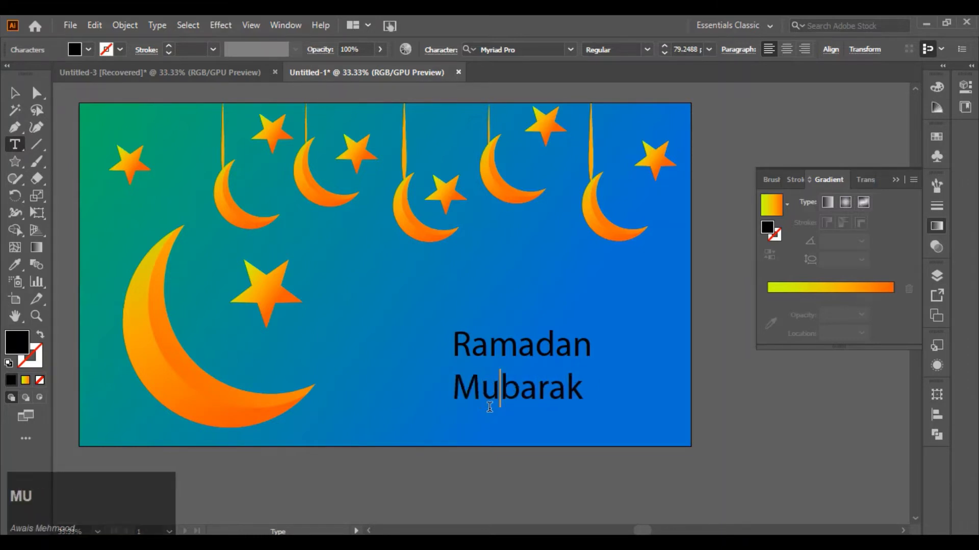
pyautogui.click(506, 394)
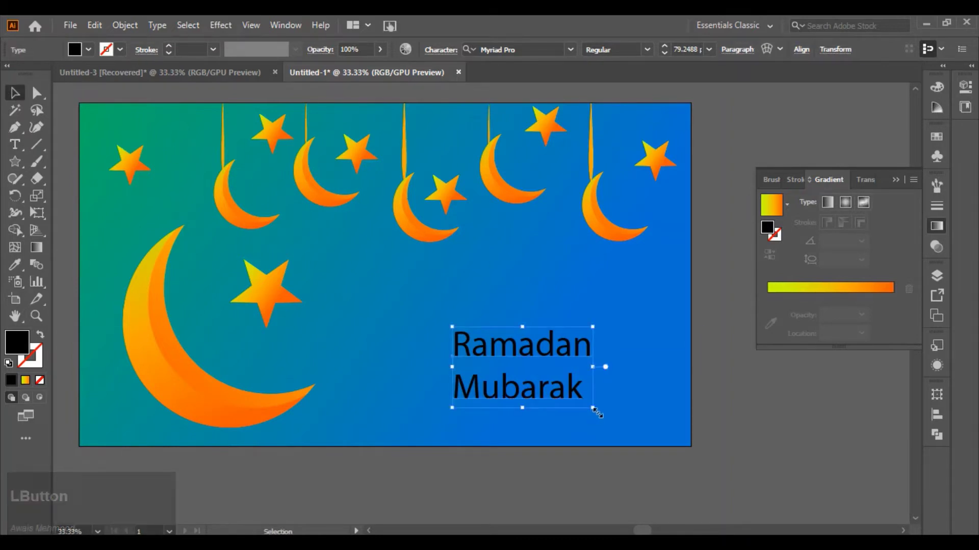
# Step: Move the heading left beside the big moon and enlarge it with the bounding box
pyautogui.click(506, 394)
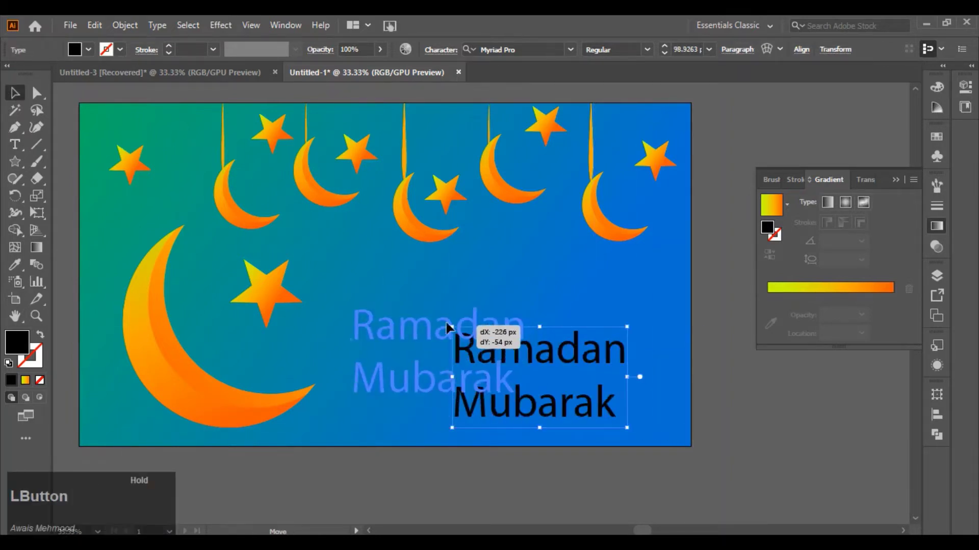
pyautogui.click(508, 370)
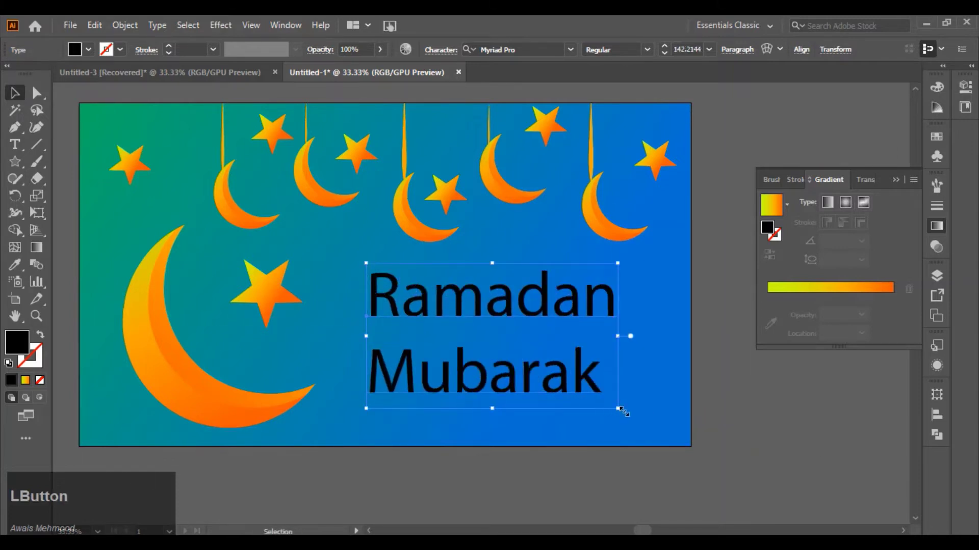
pyautogui.click(581, 415)
pyautogui.scroll(3)
pyautogui.scroll(-3)
pyautogui.click(611, 348)
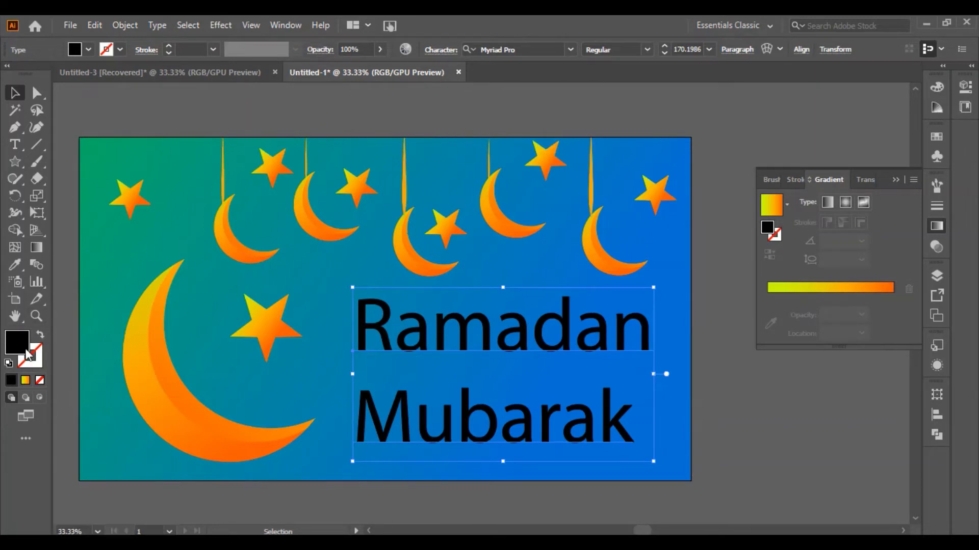
# Step: Change the heading's fill colour to white in the Color Picker
pyautogui.click(466, 435)
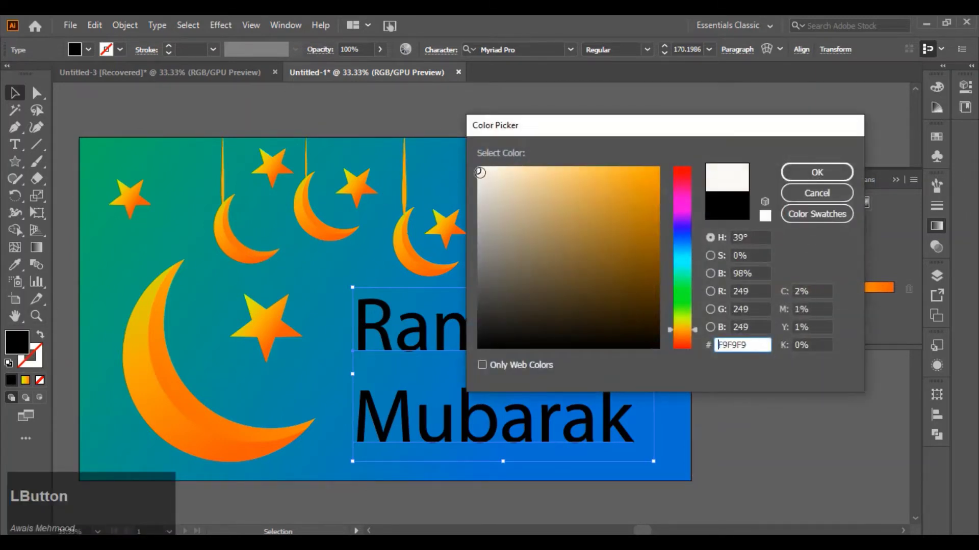
pyautogui.scroll(-3)
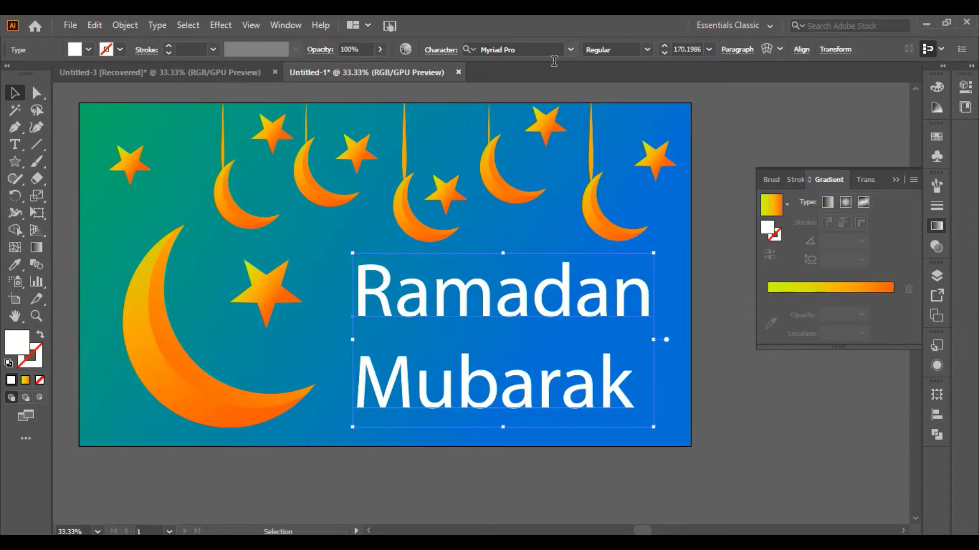
# Step: Browse the font families and apply Berlin Sans FB Demi Bold to the heading
pyautogui.click(574, 55)
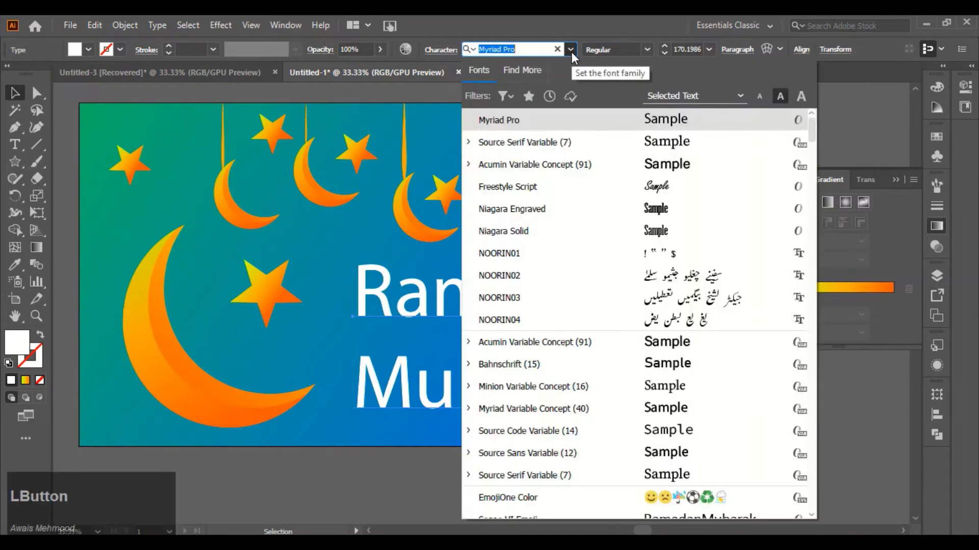
pyautogui.scroll(-3)
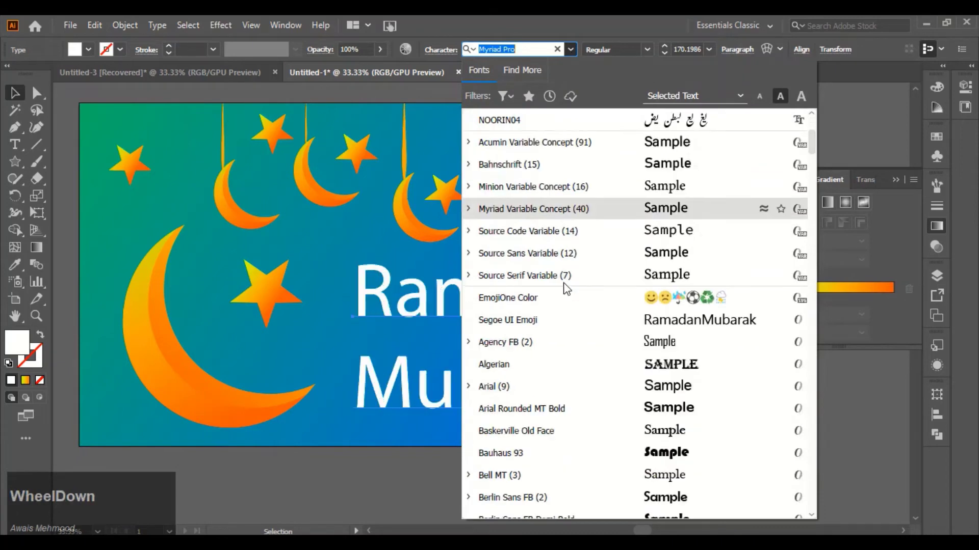
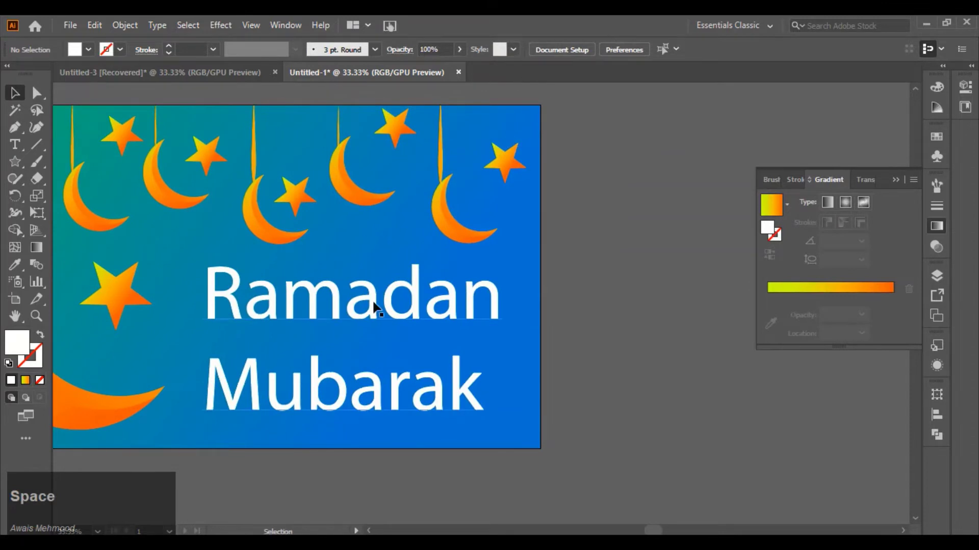
pyautogui.click(376, 310)
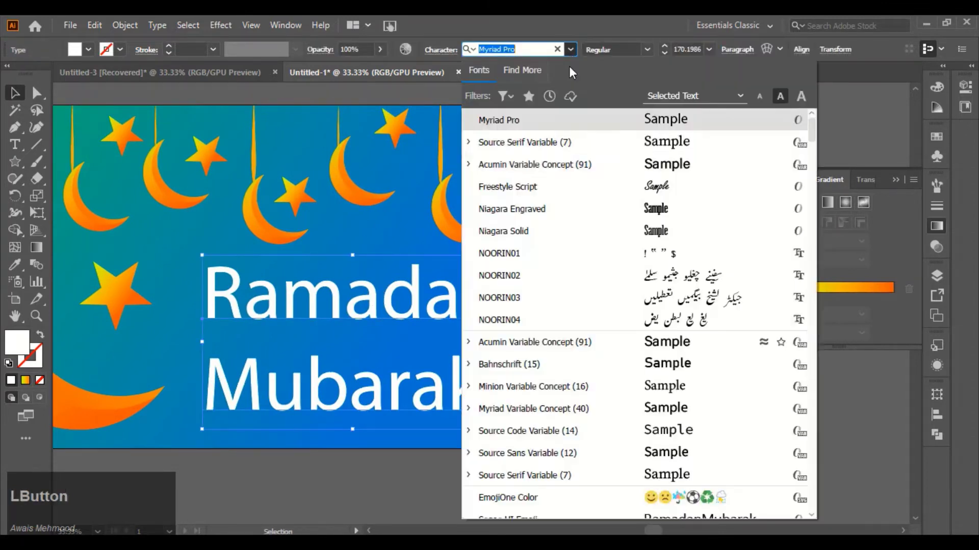
pyautogui.press('Down')
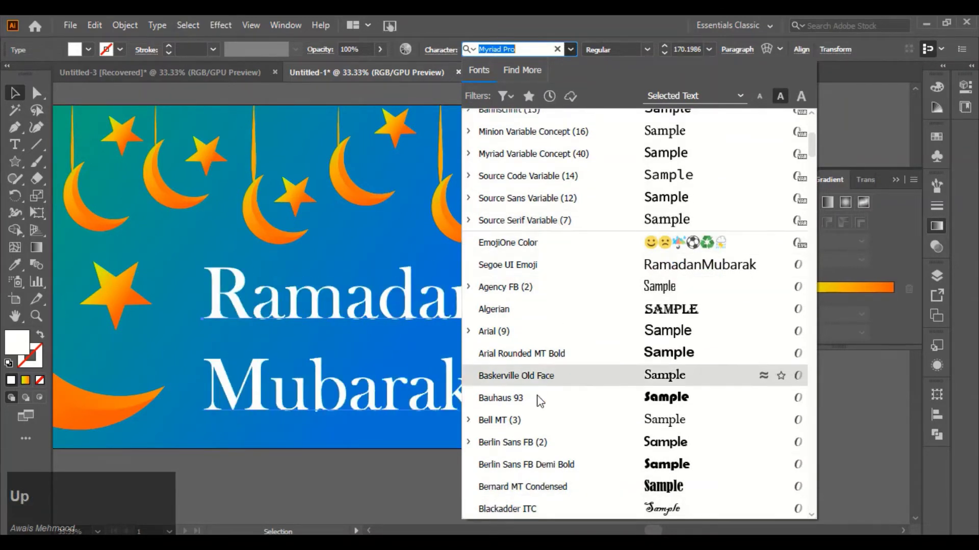
pyautogui.click(534, 469)
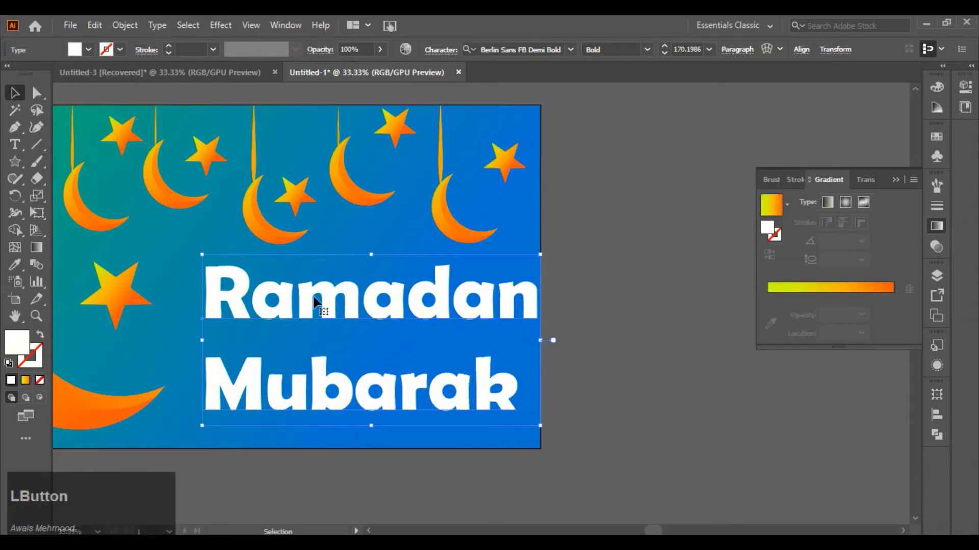
# Step: Nudge the heading slightly left into its final position
pyautogui.click(312, 308)
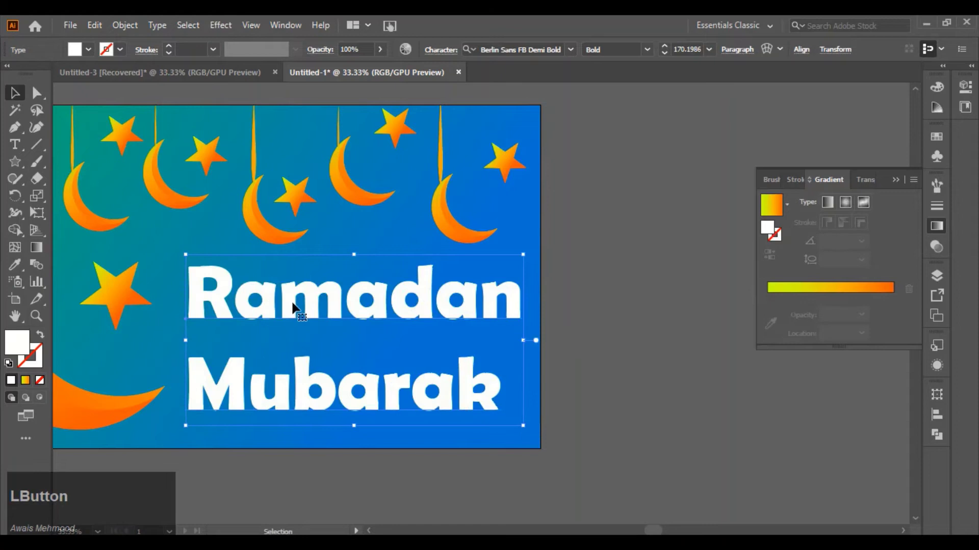
pyautogui.click(317, 308)
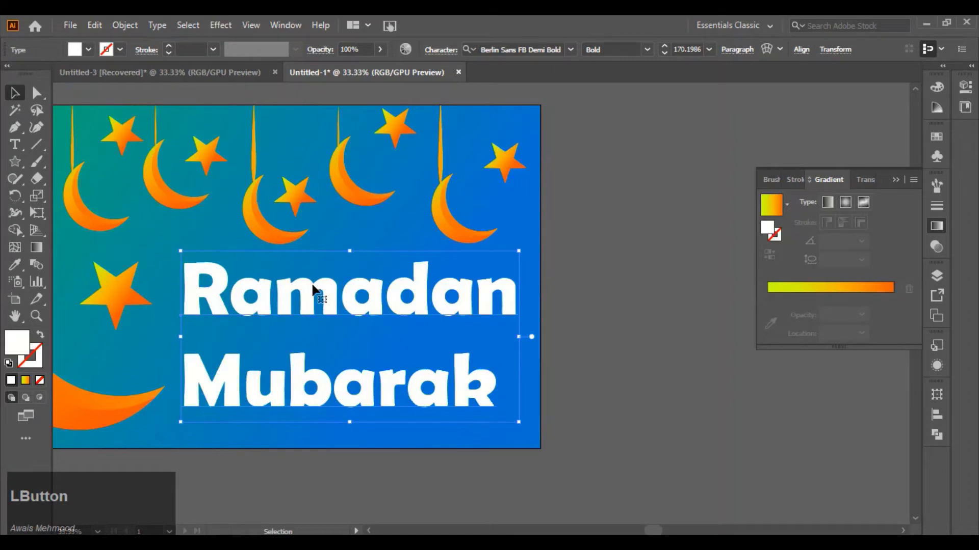
pyautogui.click(313, 295)
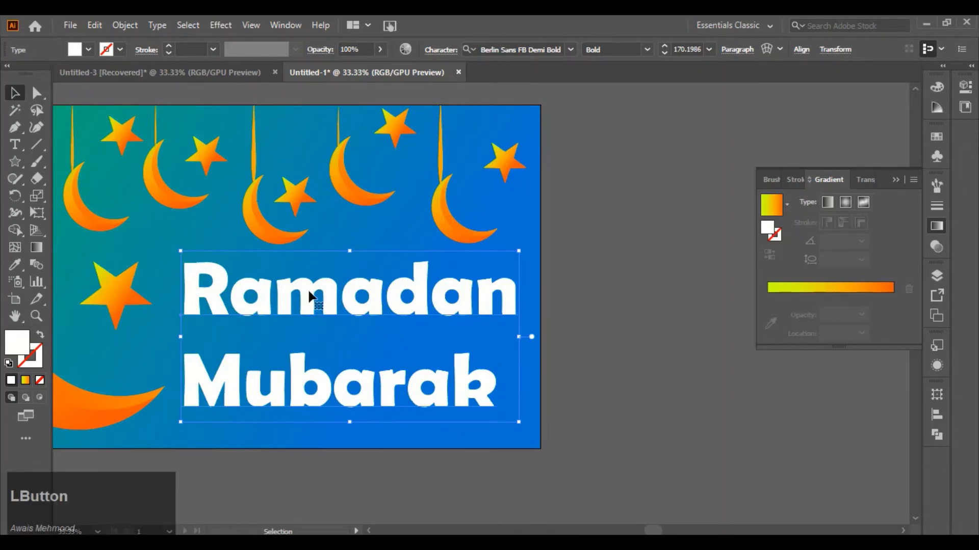
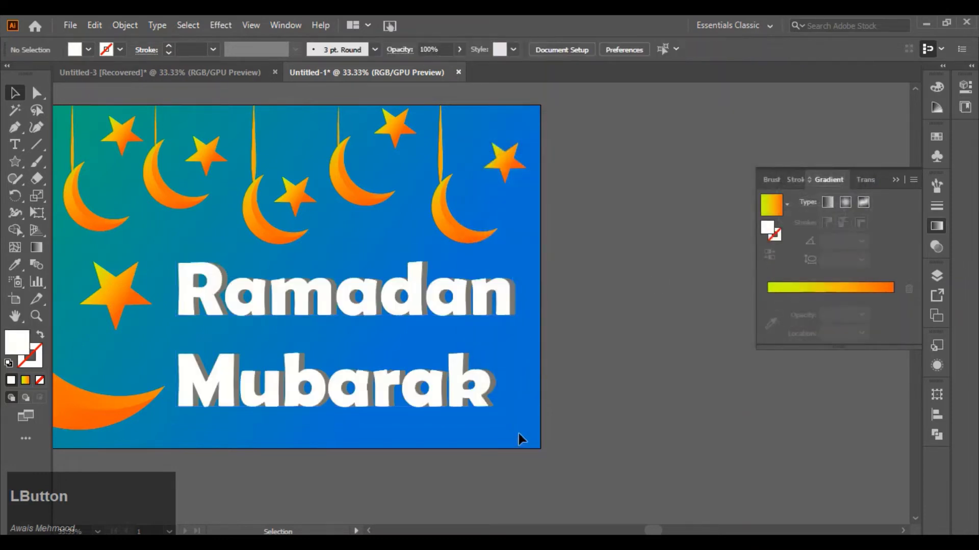
# Step: Select the white Ramadan Mubarak lettering together with its grey offset layer for grouping
pyautogui.scroll(3)
pyautogui.scroll(-3)
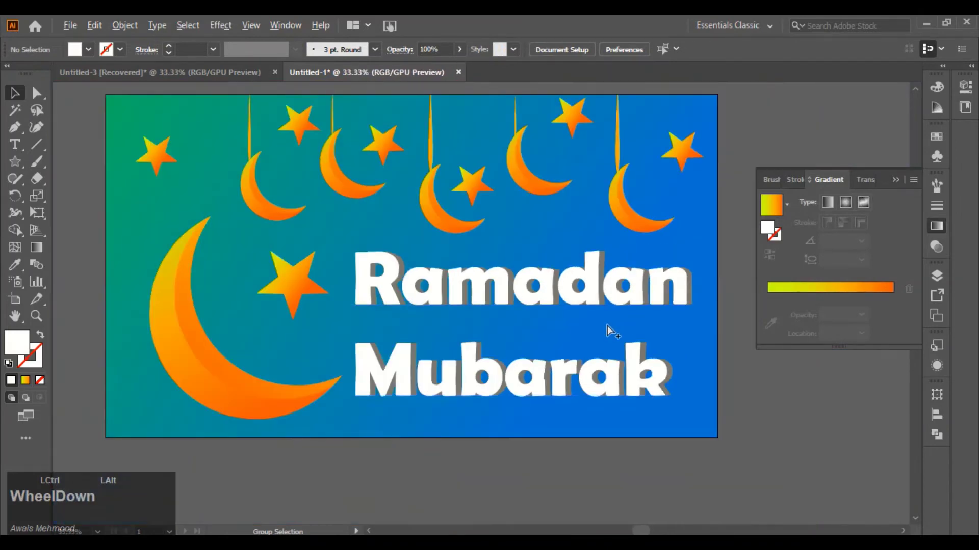
pyautogui.scroll(3)
pyautogui.scroll(-3)
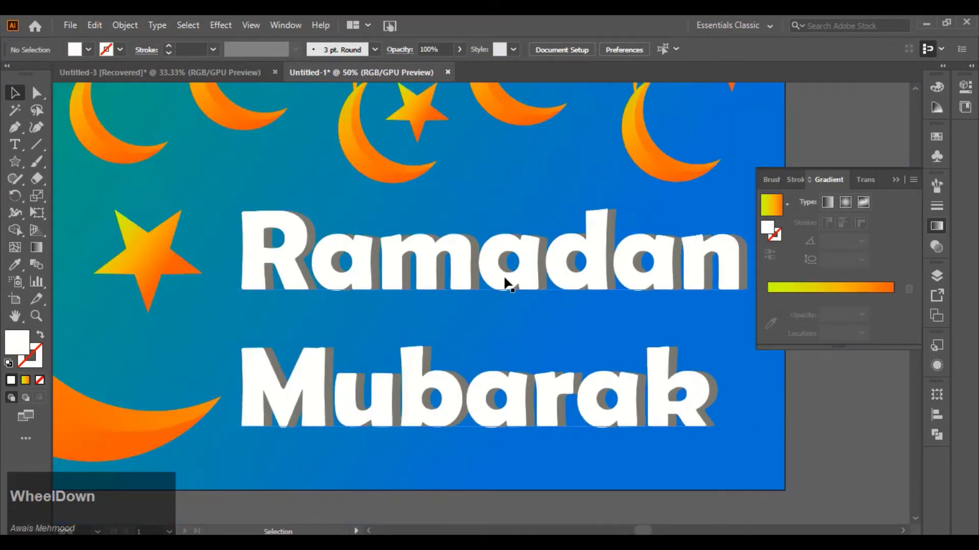
pyautogui.click(508, 283)
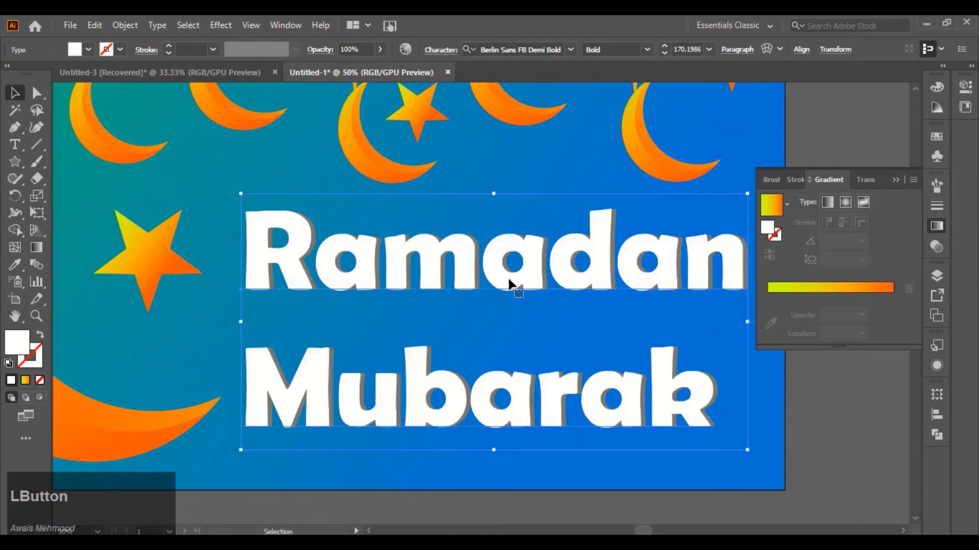
pyautogui.press('Left')
pyautogui.click(195, 199)
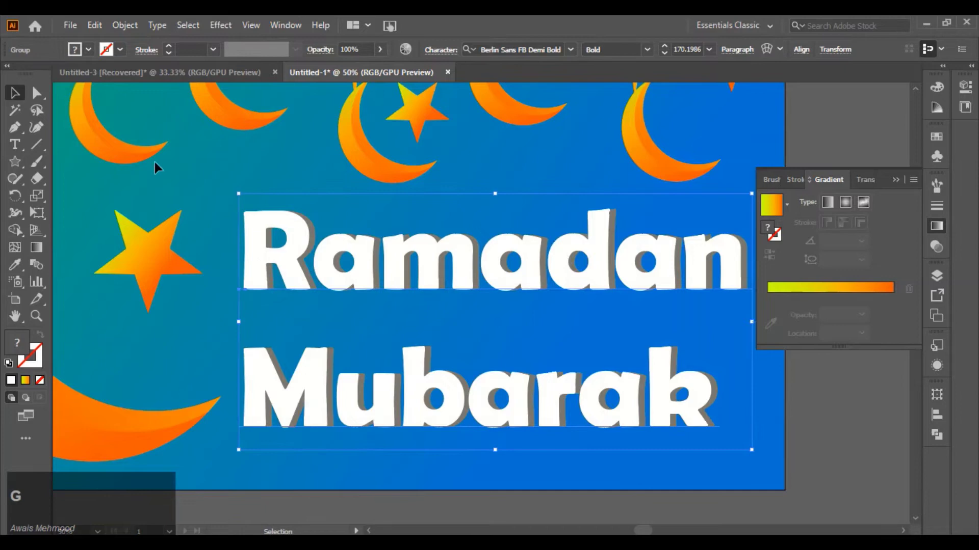
# Step: Apply Effect > Stylize > Drop Shadow with a black shadow colour to the heading group
pyautogui.click(133, 23)
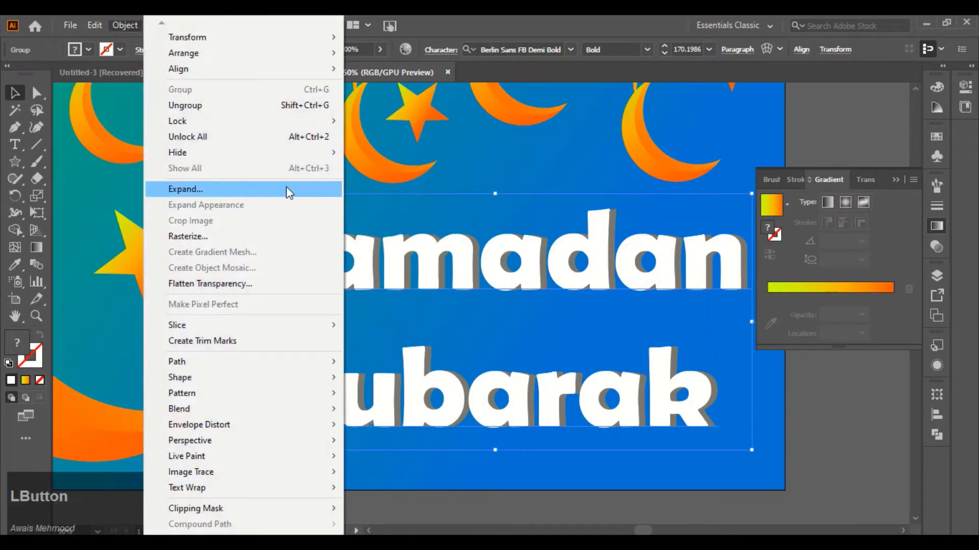
pyautogui.click(132, 119)
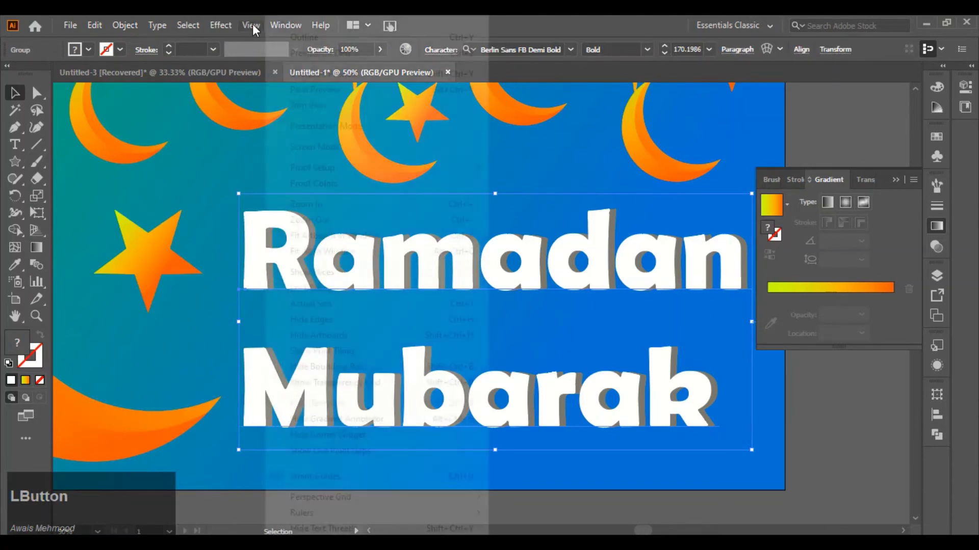
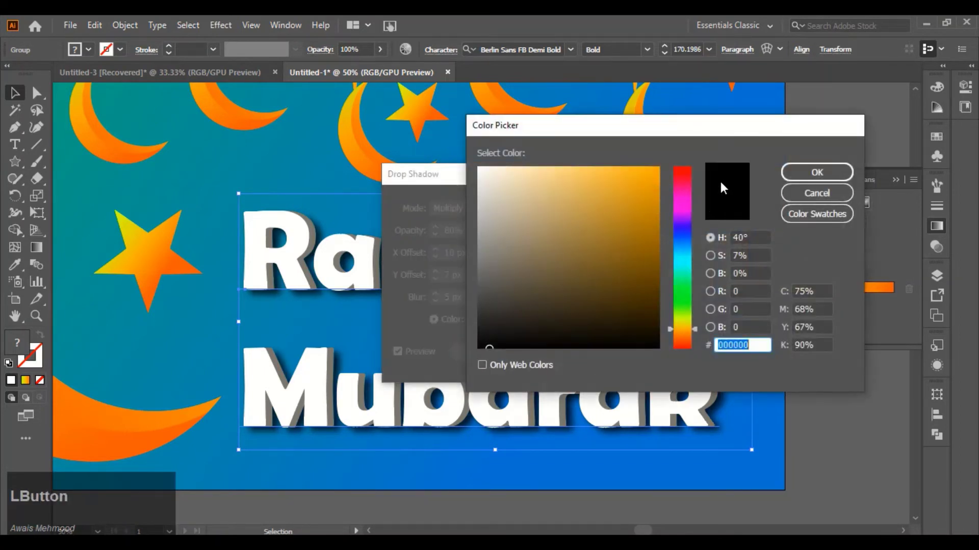
pyautogui.click(816, 177)
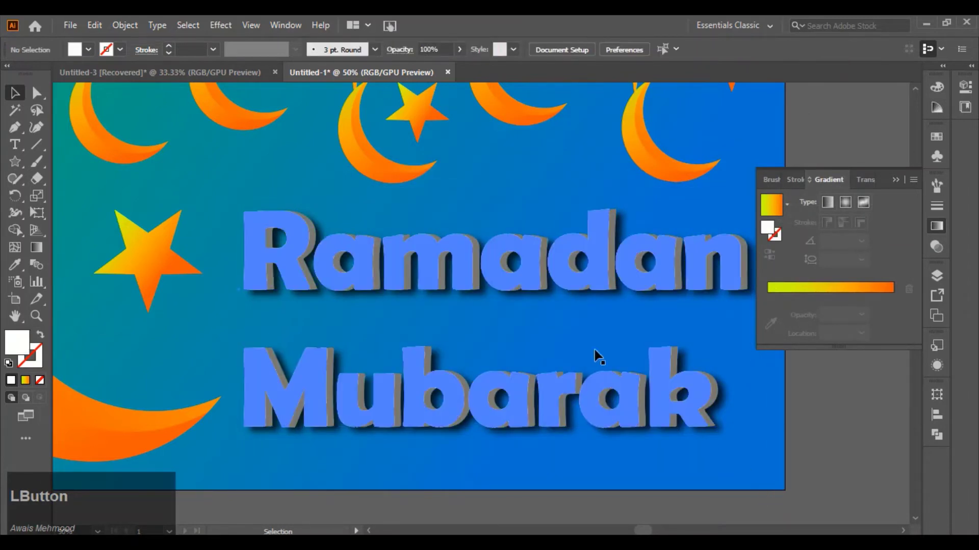
pyautogui.scroll(3)
pyautogui.scroll(-3)
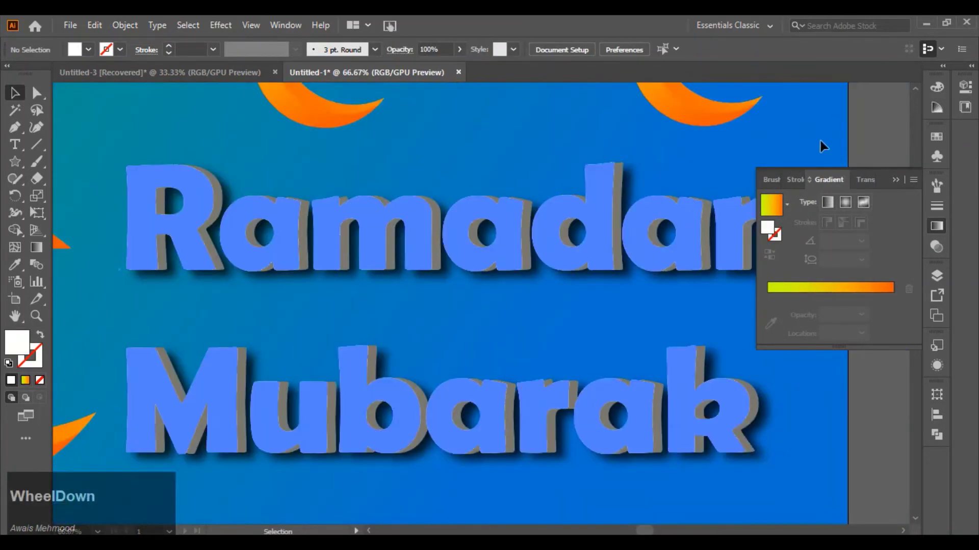
pyautogui.click(756, 228)
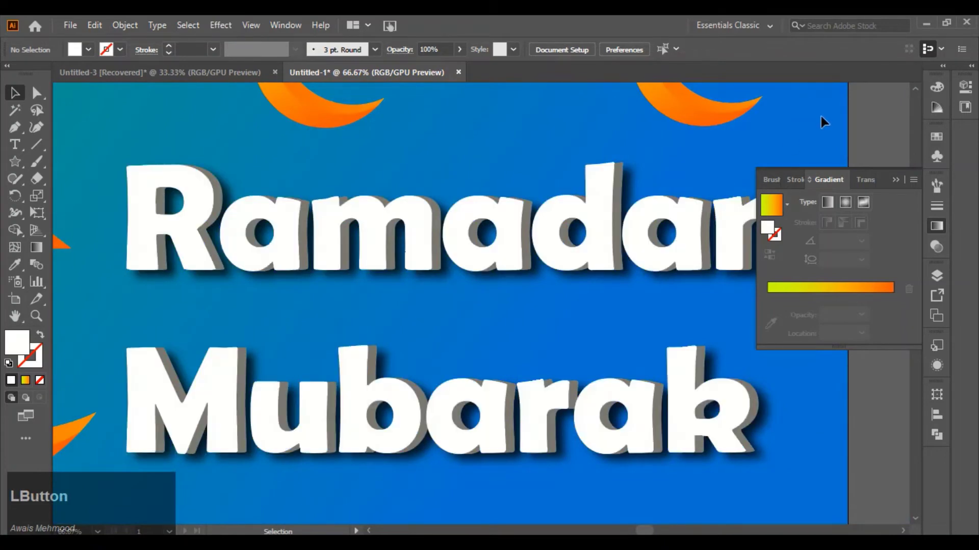
pyautogui.scroll(-3)
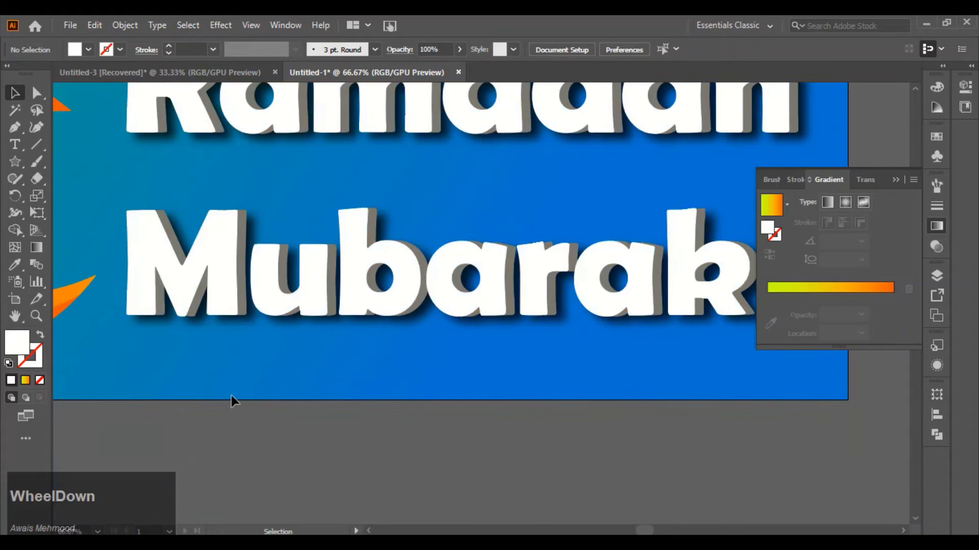
pyautogui.scroll(-3)
pyautogui.scroll(3)
pyautogui.scroll(-3)
pyautogui.scroll(-3)
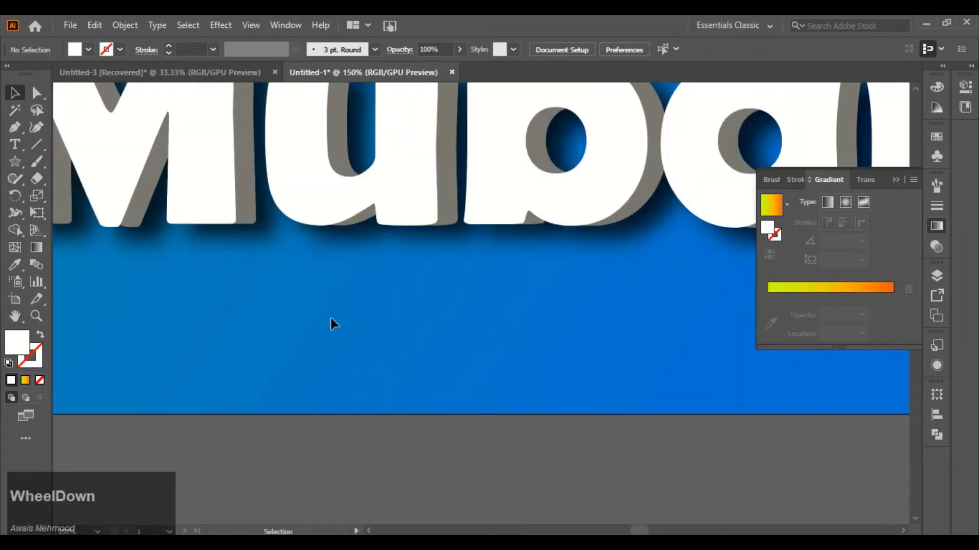
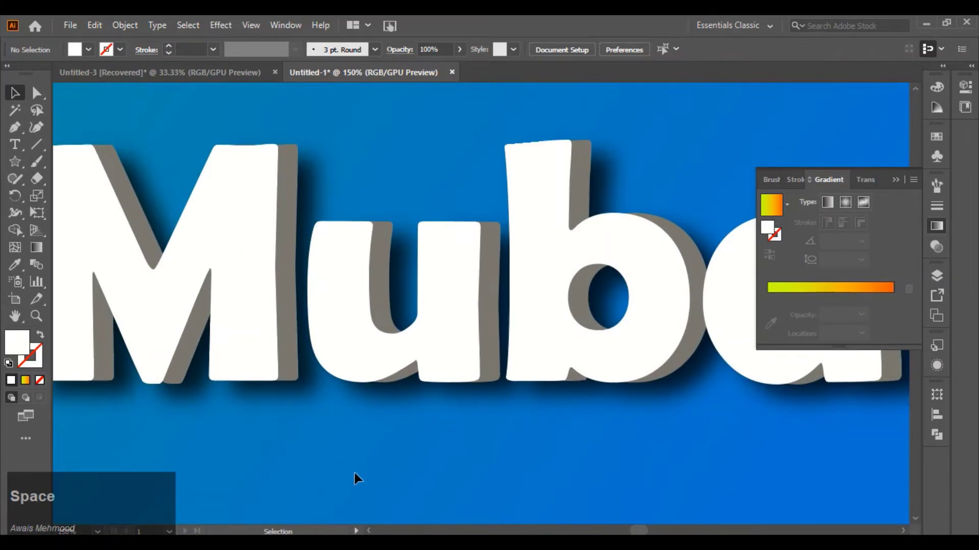
pyautogui.scroll(-3)
pyautogui.press('space')
# Step: Draw a white horizontal line below Mubarak with a tapered profile and outline its stroke
pyautogui.press('space')
pyautogui.click(345, 267)
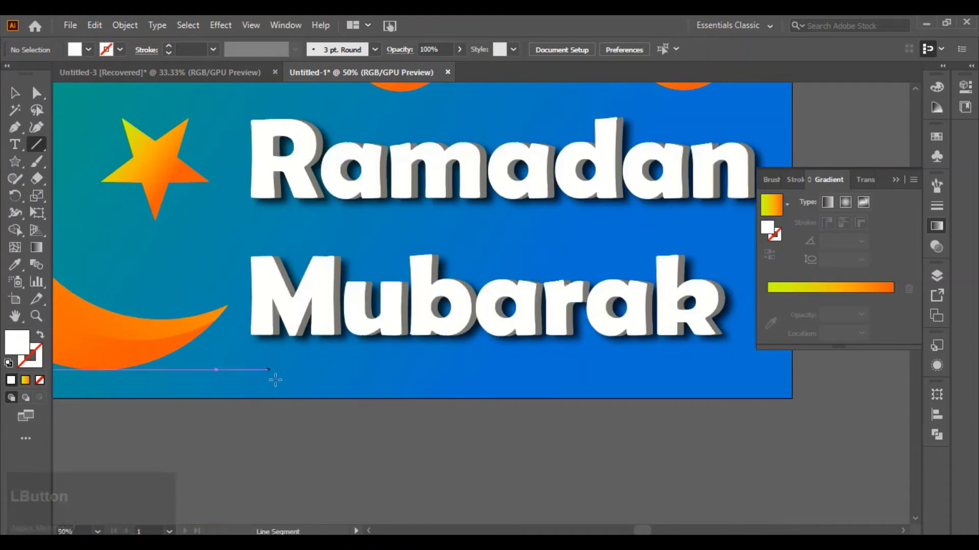
pyautogui.click(345, 265)
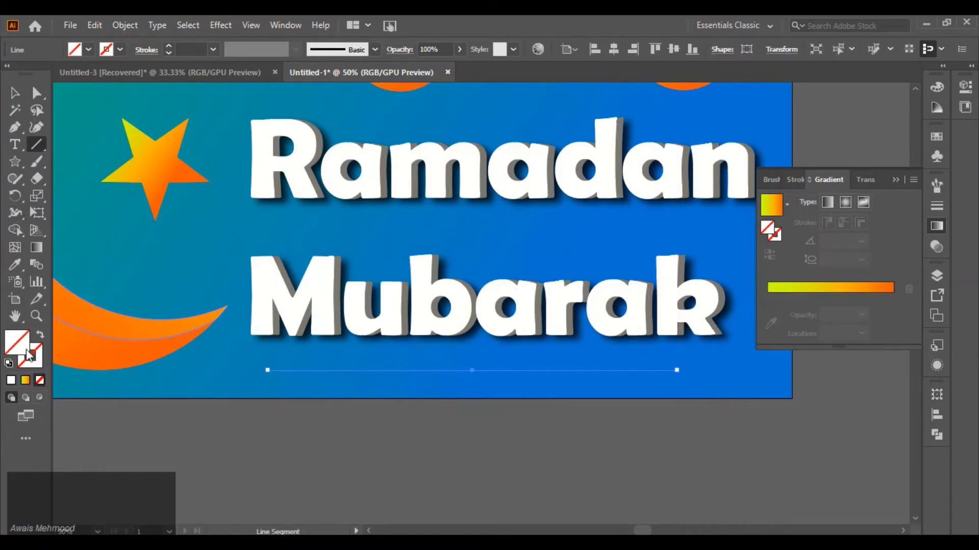
pyautogui.click(345, 265)
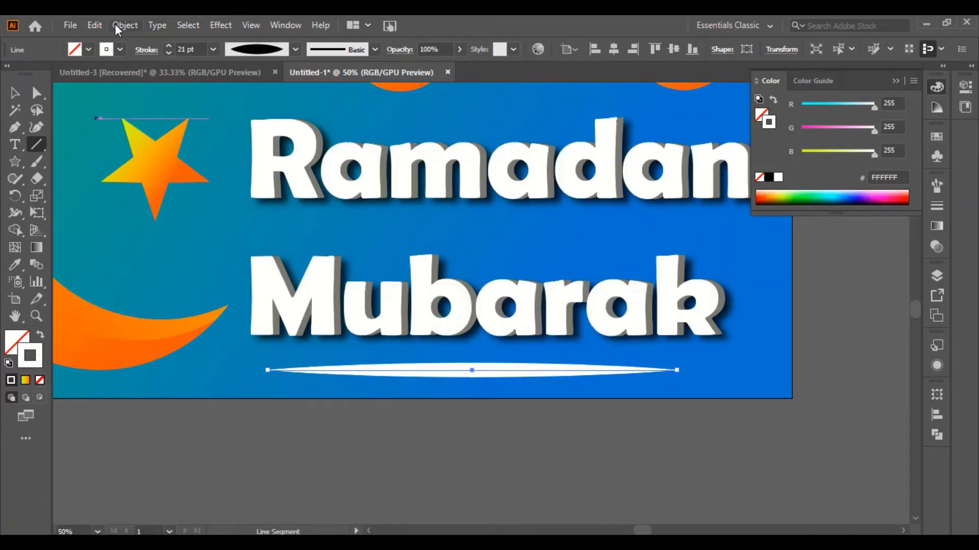
pyautogui.click(345, 265)
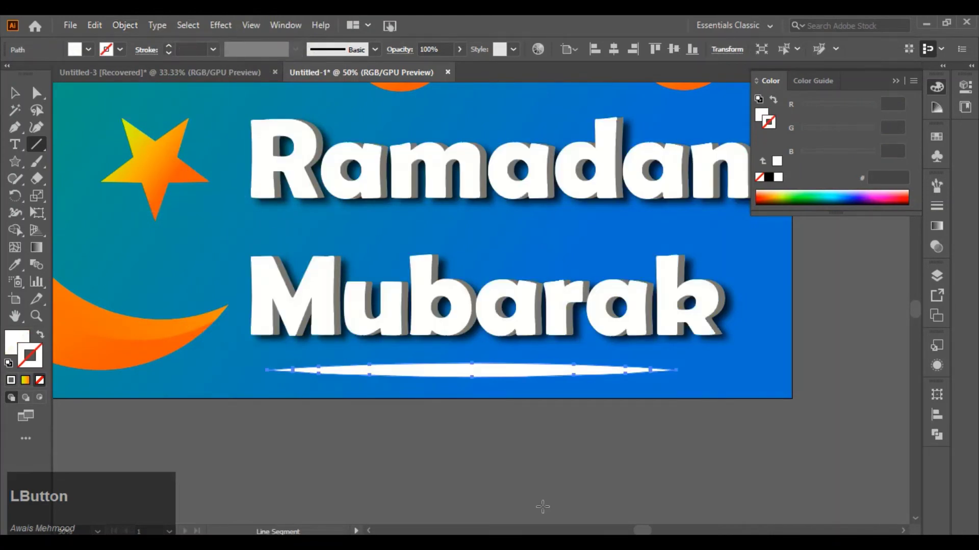
pyautogui.press('Right')
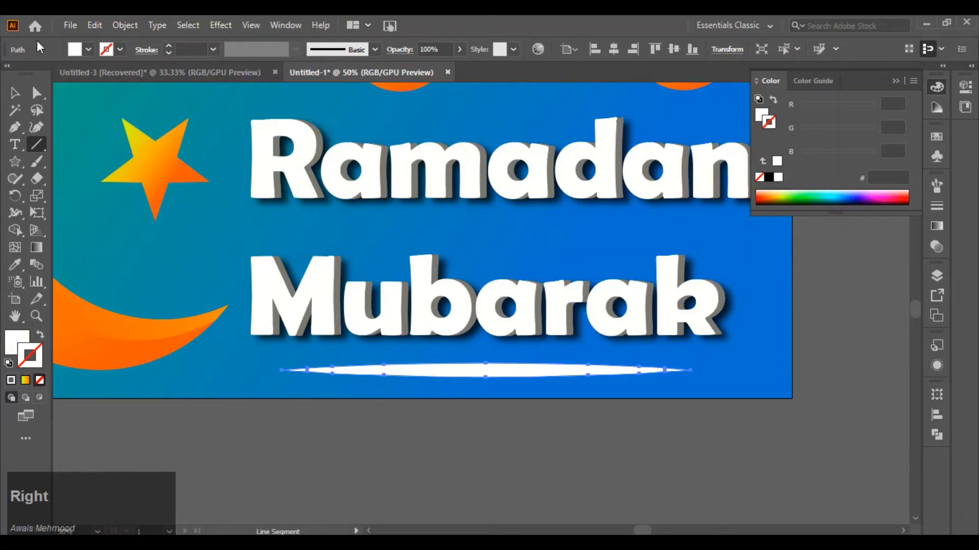
# Step: Copy the swoosh just below and shorten the lower copy from its ends
pyautogui.click(345, 265)
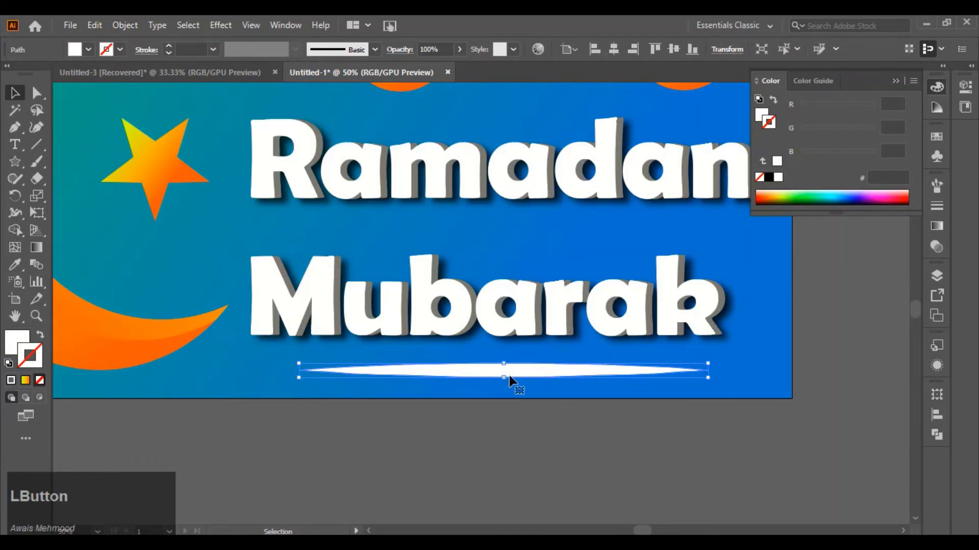
pyautogui.click(345, 265)
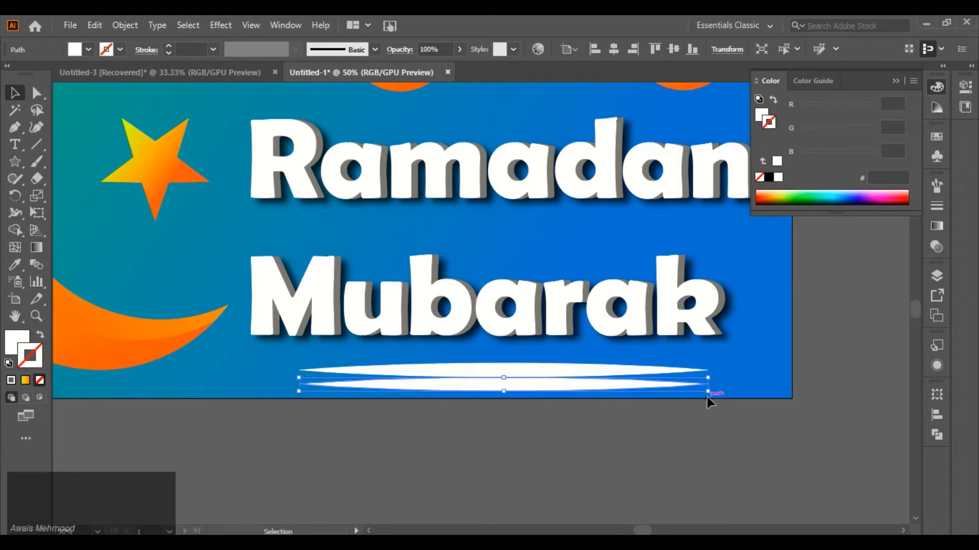
pyautogui.click(345, 266)
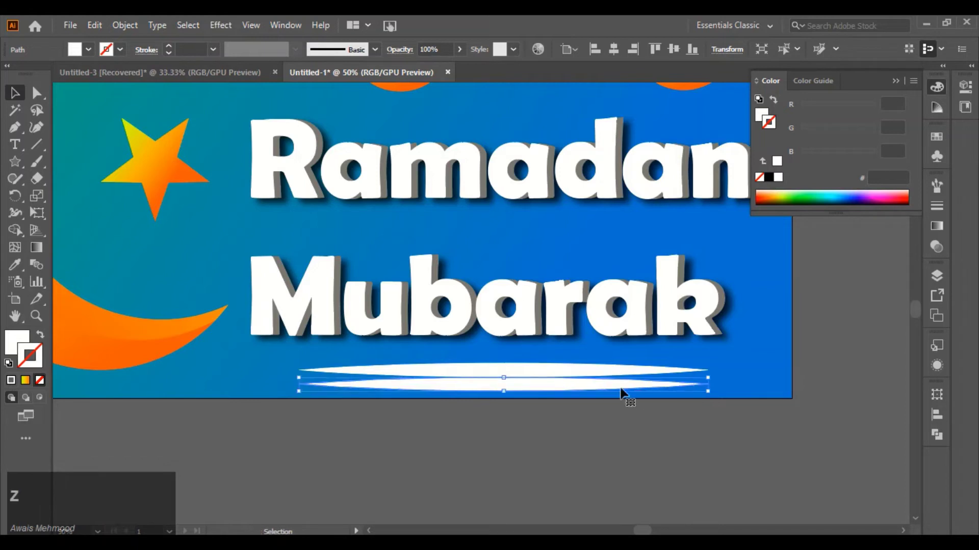
pyautogui.click(345, 265)
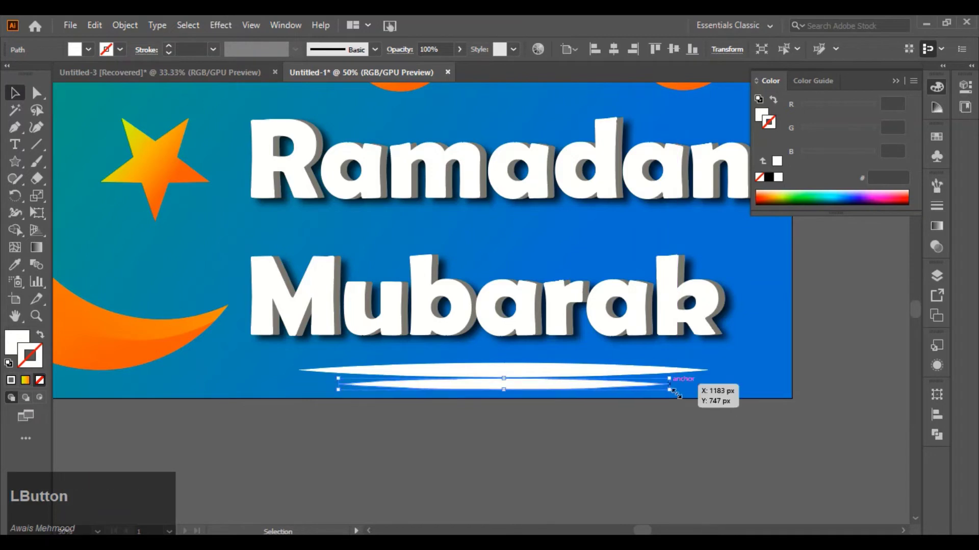
# Step: Nudge the two swooshes up and check the lower one's position under the upper
pyautogui.scroll(3)
pyautogui.press('Up')
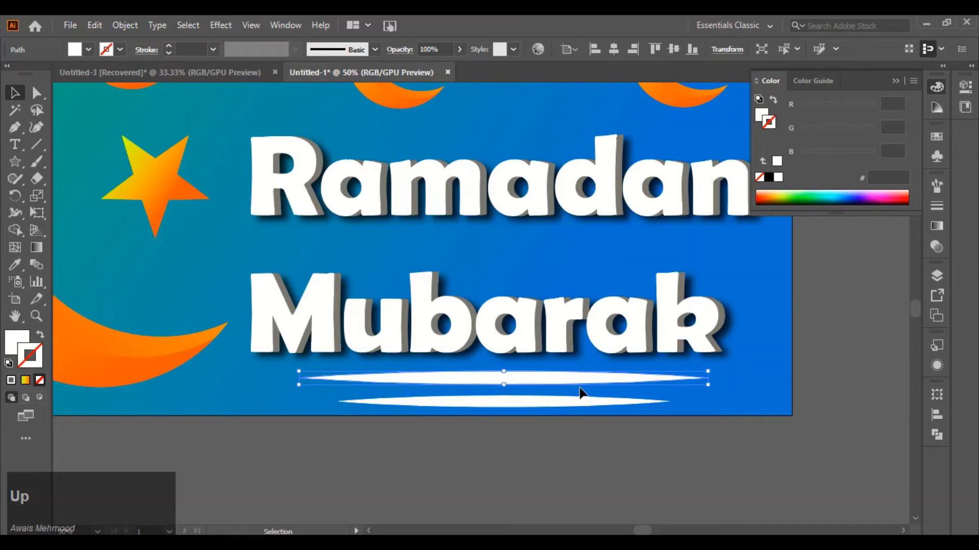
pyautogui.click(568, 407)
pyautogui.press('Up')
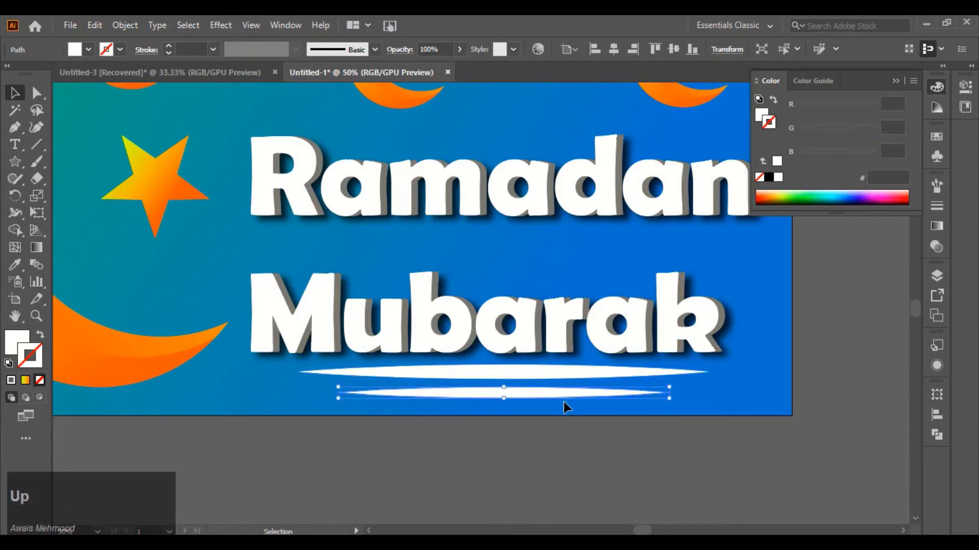
pyautogui.scroll(-3)
pyautogui.click(576, 387)
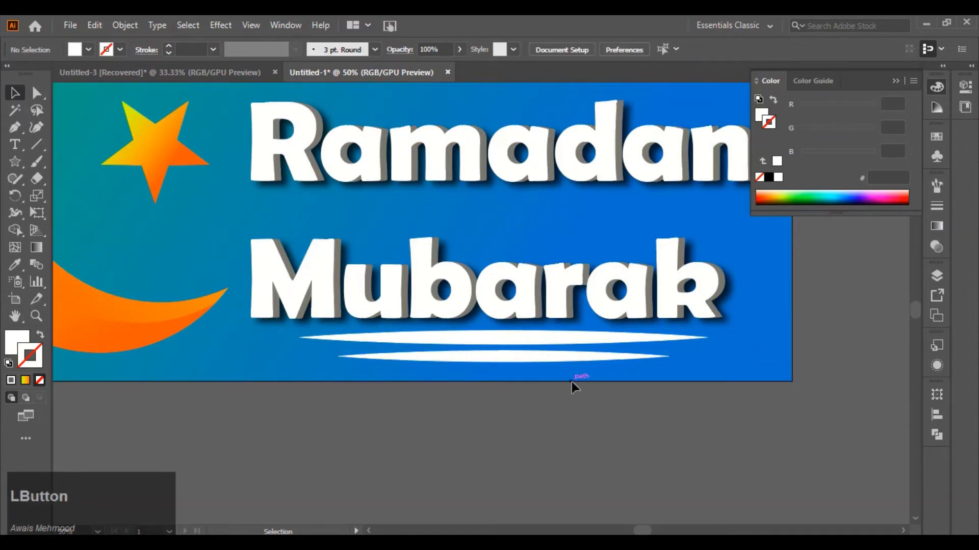
# Step: Delete the hanging crescents, ornaments and strings one by one across the banner top
pyautogui.scroll(-3)
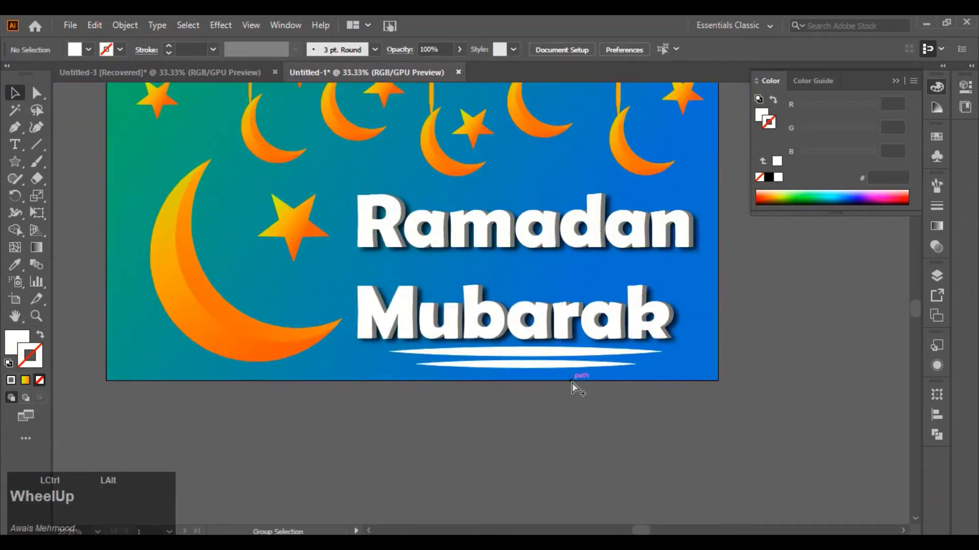
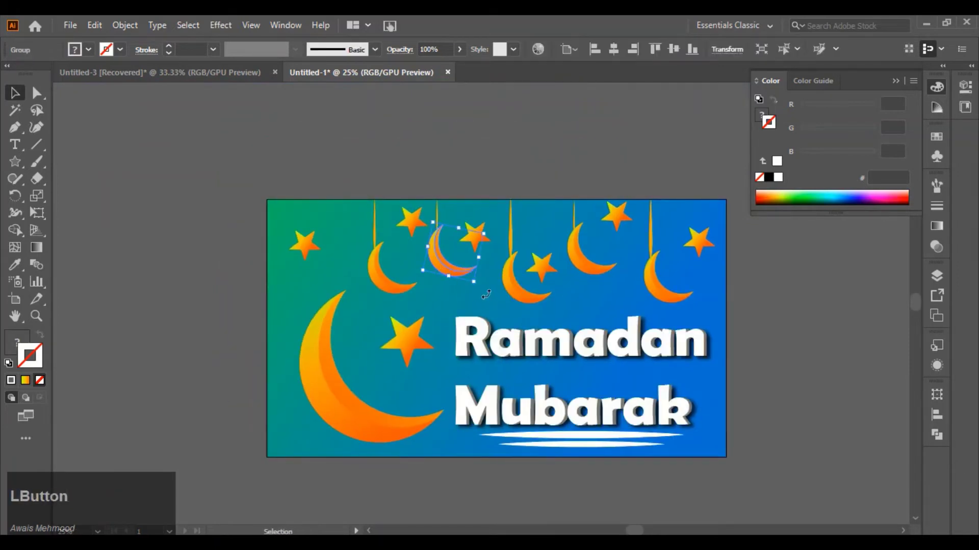
pyautogui.press('Delete')
pyautogui.press('Delete')
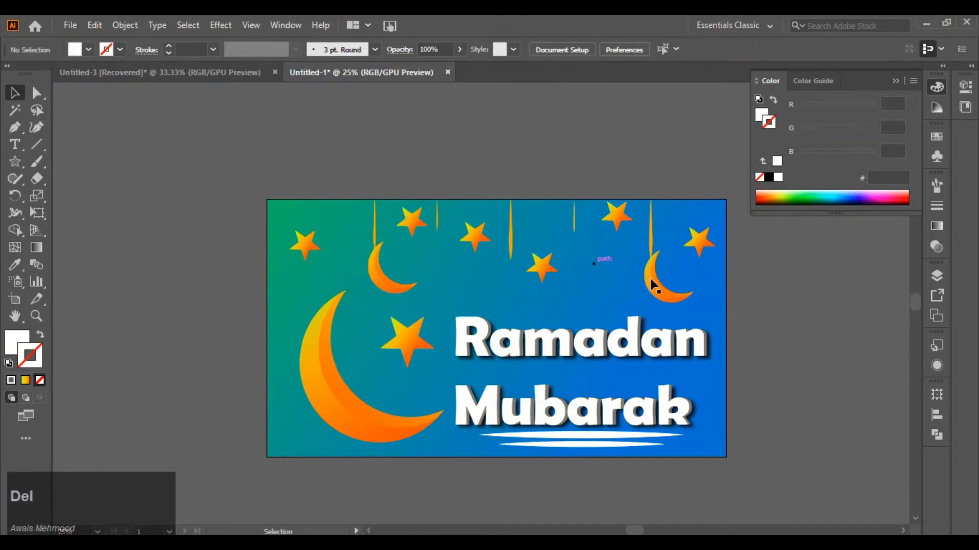
pyautogui.click(656, 284)
pyautogui.press('Delete')
pyautogui.click(644, 321)
pyautogui.press('Delete')
pyautogui.click(645, 321)
pyautogui.press('Delete')
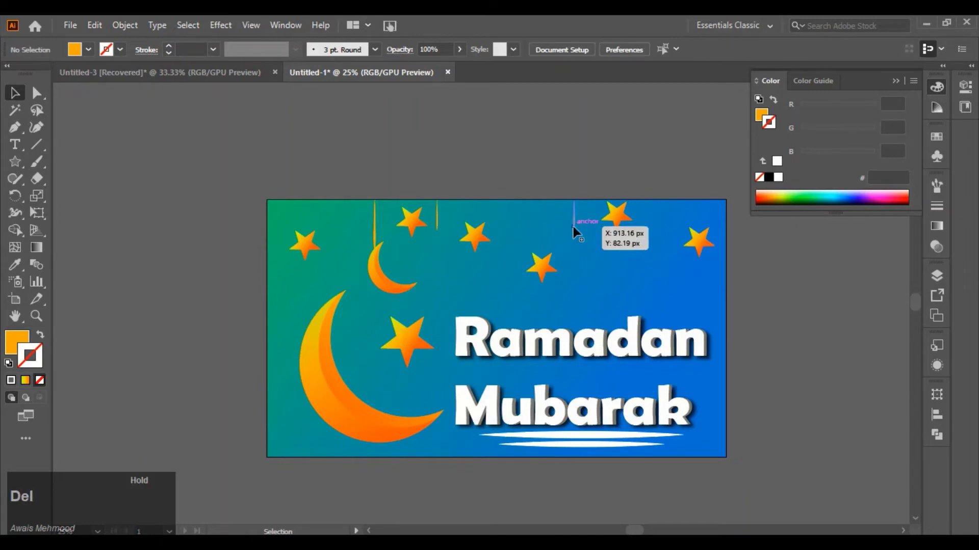
pyautogui.click(645, 320)
pyautogui.press('Delete')
pyautogui.click(645, 320)
pyautogui.press('Delete')
# Step: Move one string above the banner, delete another string and the scattered top stars
pyautogui.click(645, 321)
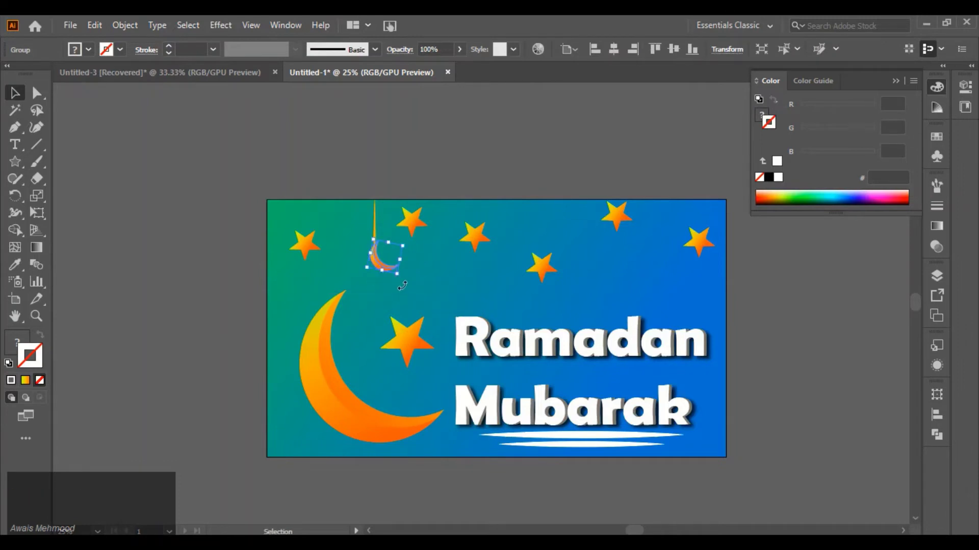
pyautogui.click(644, 320)
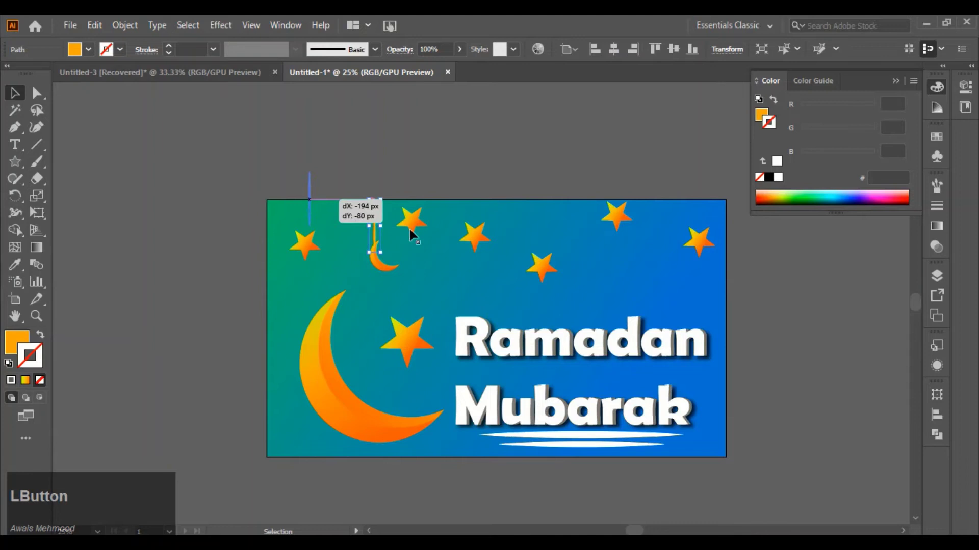
pyautogui.press('Delete')
pyautogui.click(645, 320)
pyautogui.press('Delete')
pyautogui.click(644, 320)
pyautogui.press('Delete')
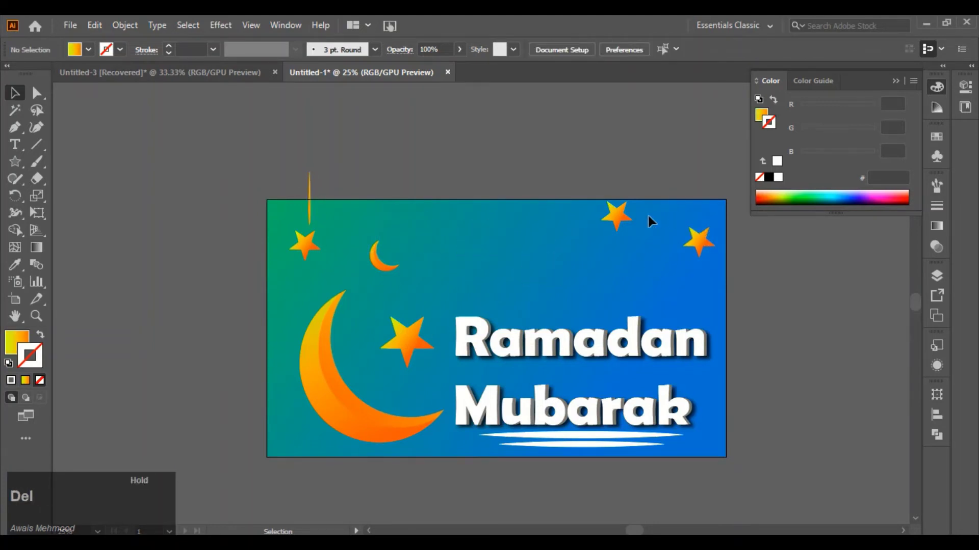
pyautogui.click(631, 226)
pyautogui.press('Delete')
pyautogui.click(699, 251)
pyautogui.press('Delete')
pyautogui.click(384, 271)
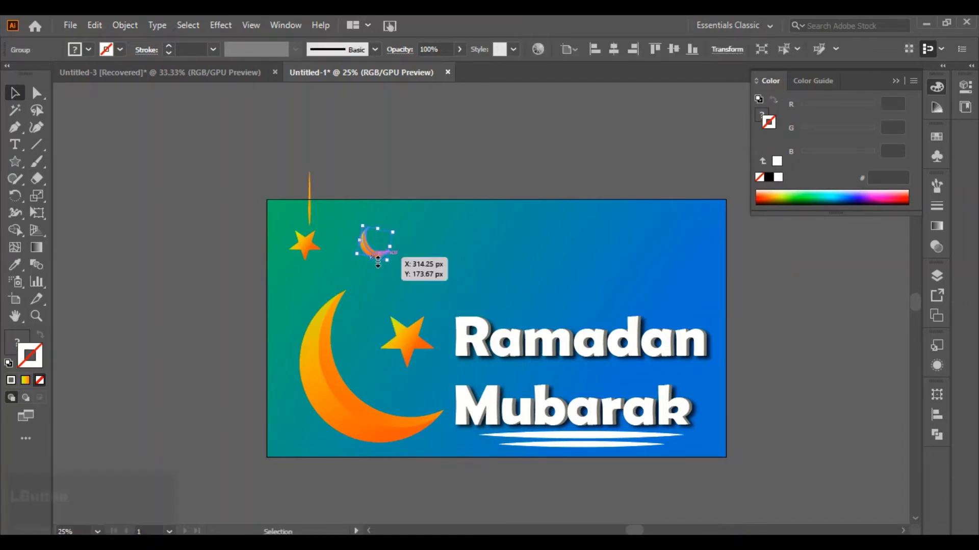
# Step: Zoom in on the remaining small crescent and pick it up to reposition it
pyautogui.click(377, 255)
pyautogui.scroll(3)
pyautogui.press('space')
pyautogui.click(271, 198)
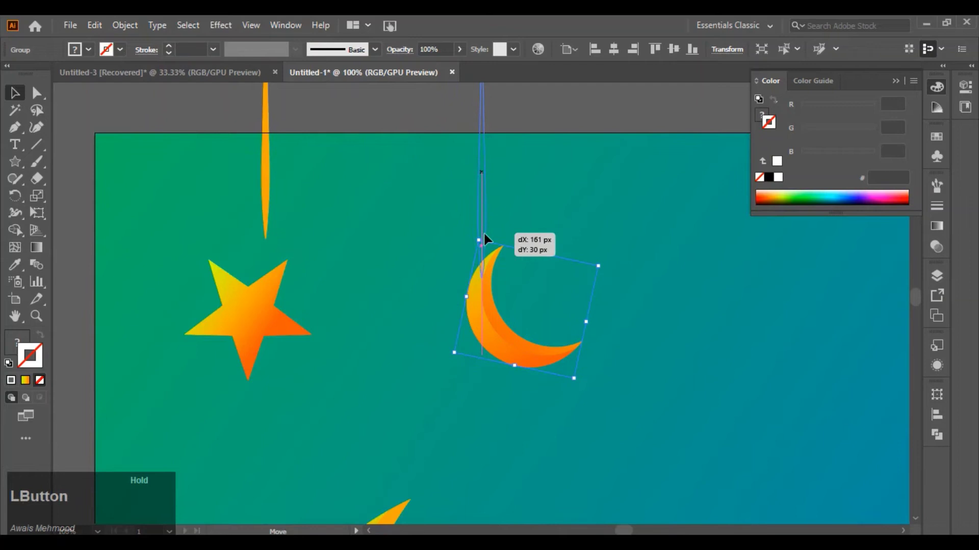
# Step: Align the string on the crescent so its top anchor meets the banner's upper edge
pyautogui.scroll(3)
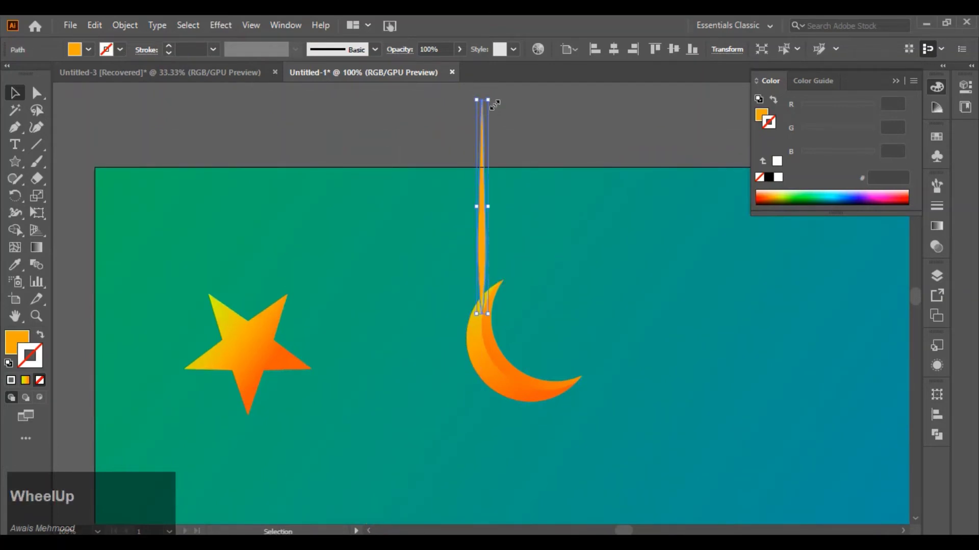
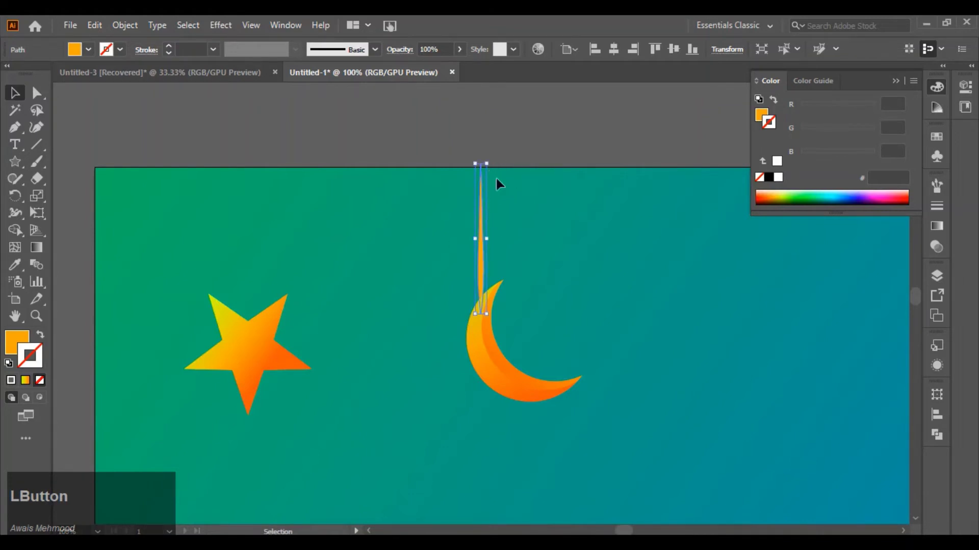
pyautogui.scroll(3)
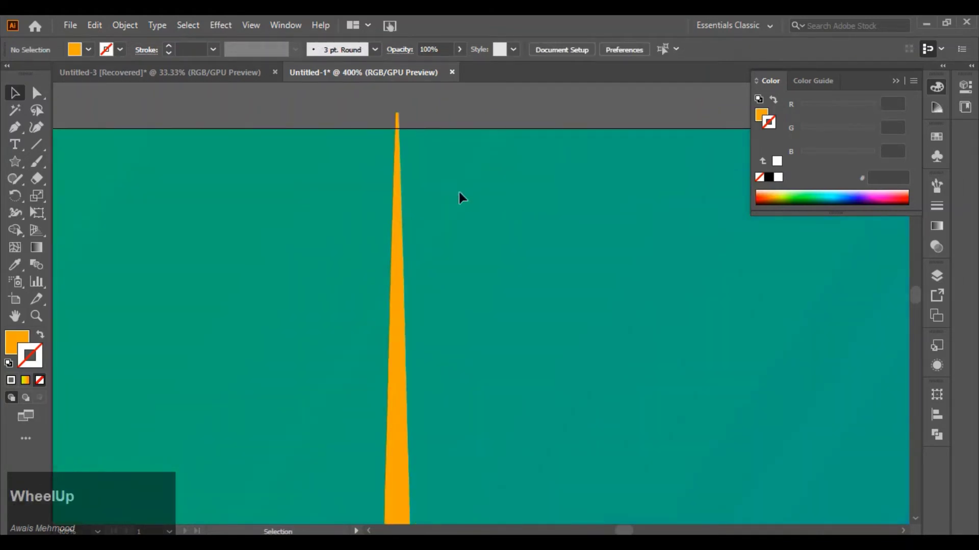
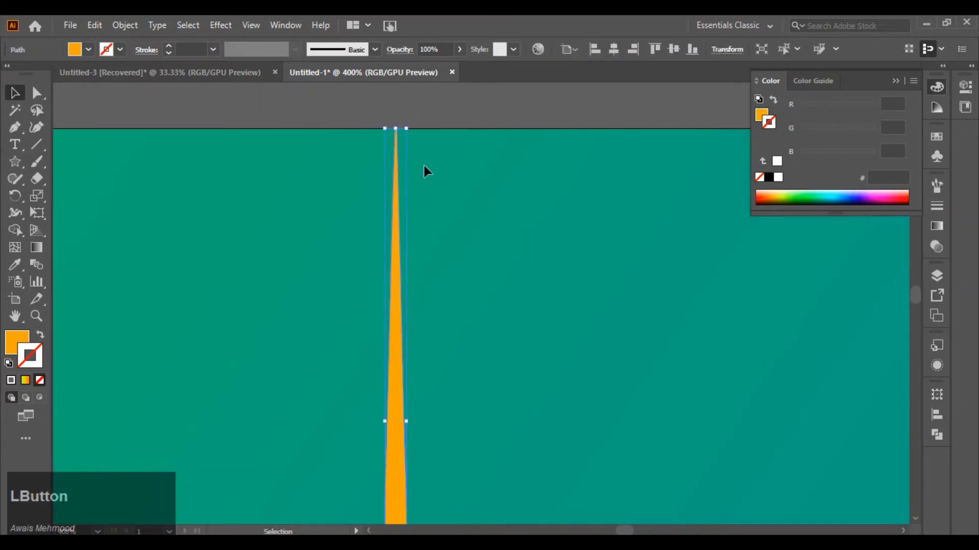
pyautogui.scroll(-3)
pyautogui.scroll(-3)
pyautogui.click(489, 351)
# Step: Select the crescent with its string to reposition the pair together
pyautogui.scroll(-3)
pyautogui.scroll(3)
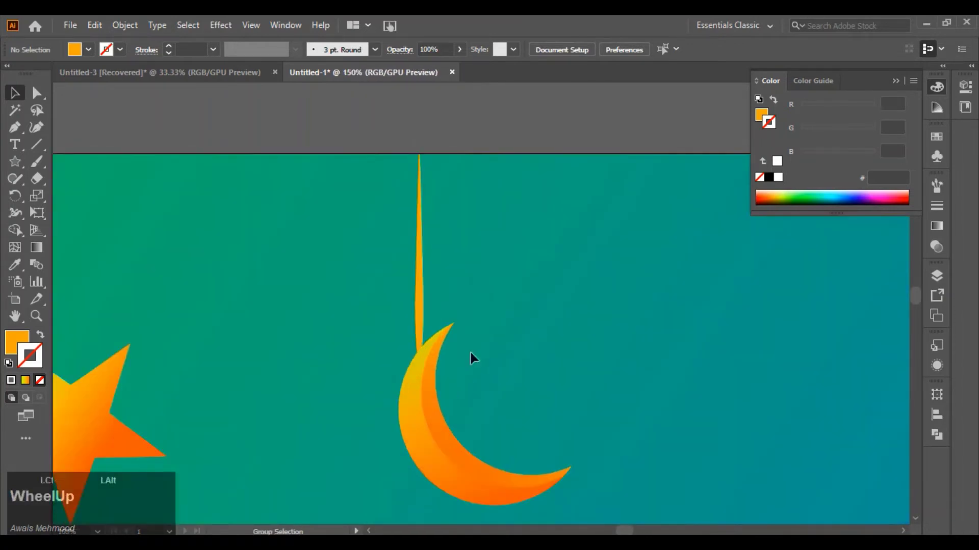
pyautogui.scroll(-3)
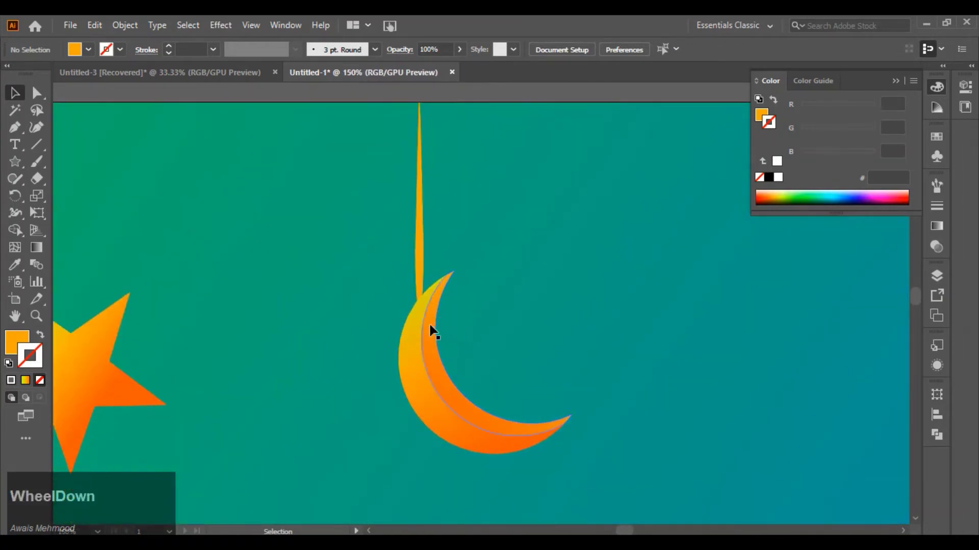
pyautogui.click(423, 245)
pyautogui.scroll(-3)
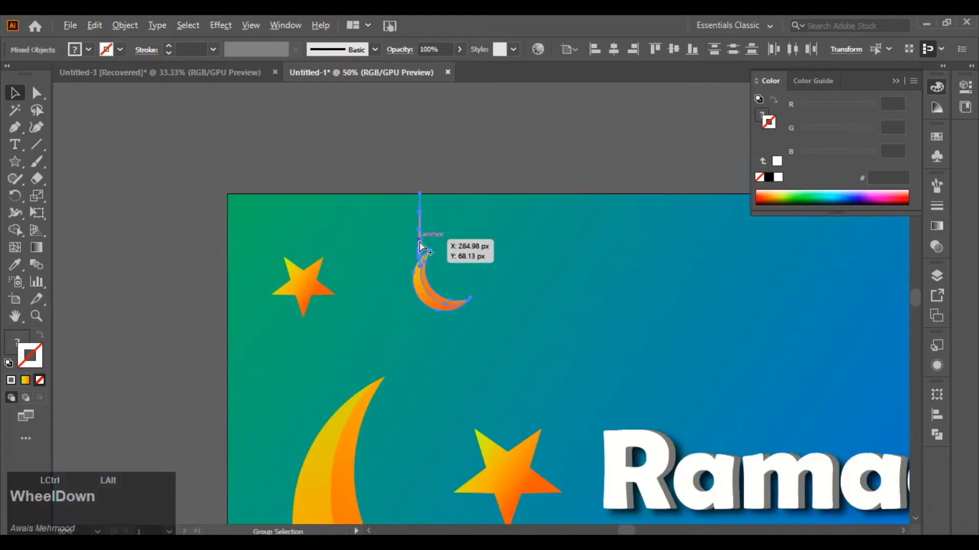
# Step: Move the small star into place beside the hanging crescent
pyautogui.click(344, 346)
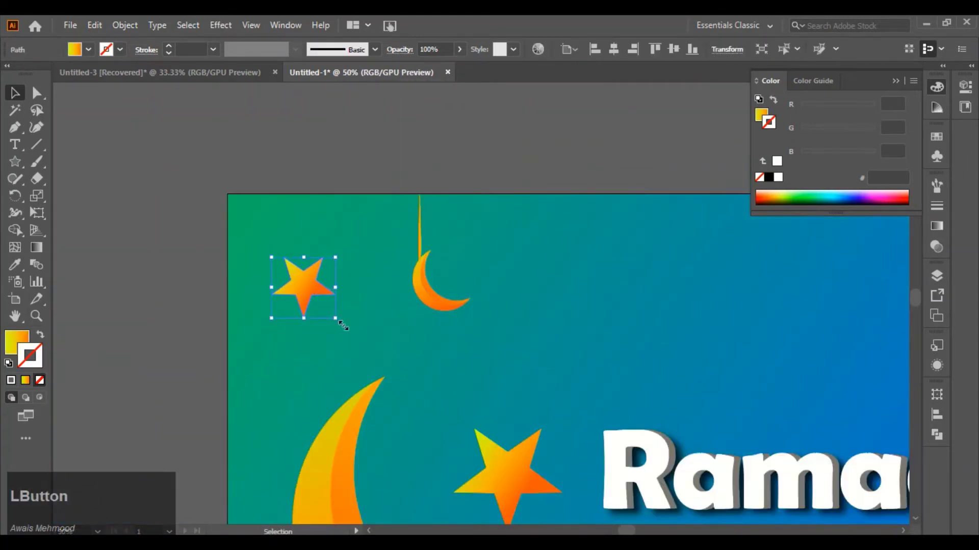
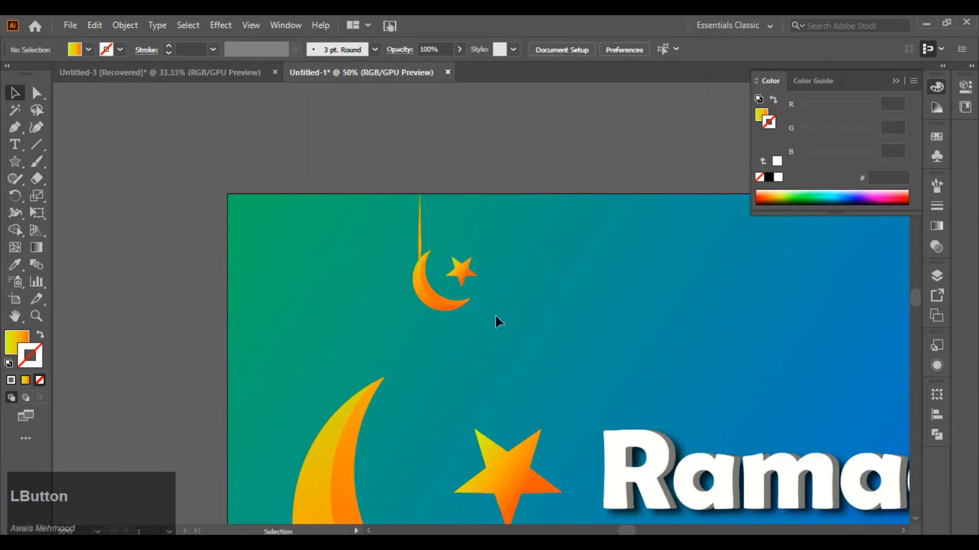
pyautogui.scroll(-3)
pyautogui.scroll(3)
pyautogui.click(462, 274)
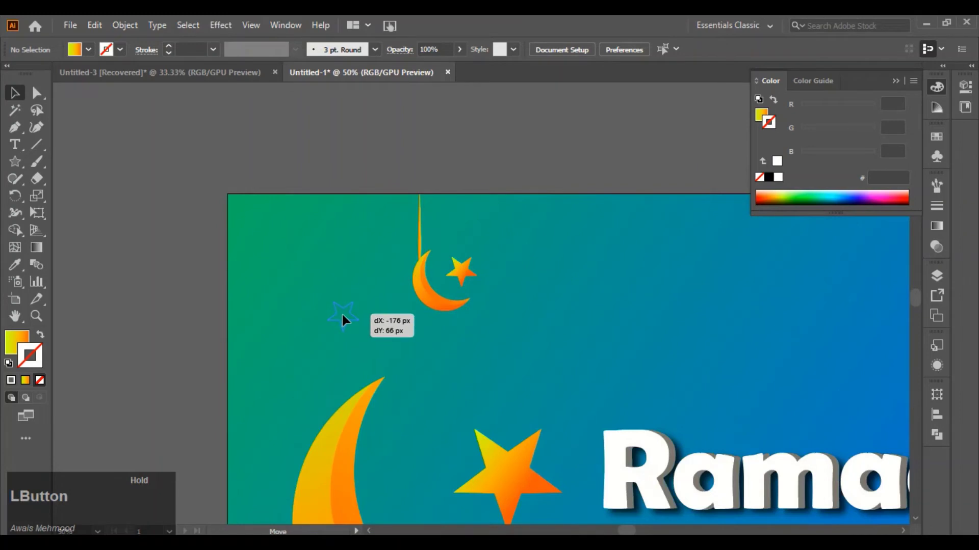
# Step: Group the string, crescent and star, then duplicate the ornament along the banner's top
pyautogui.click(490, 335)
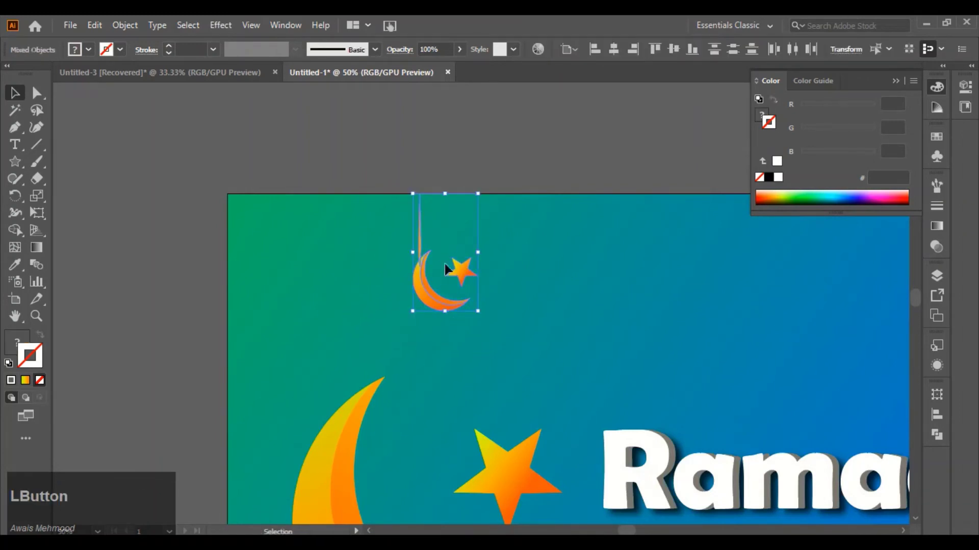
pyautogui.rightClick(425, 302)
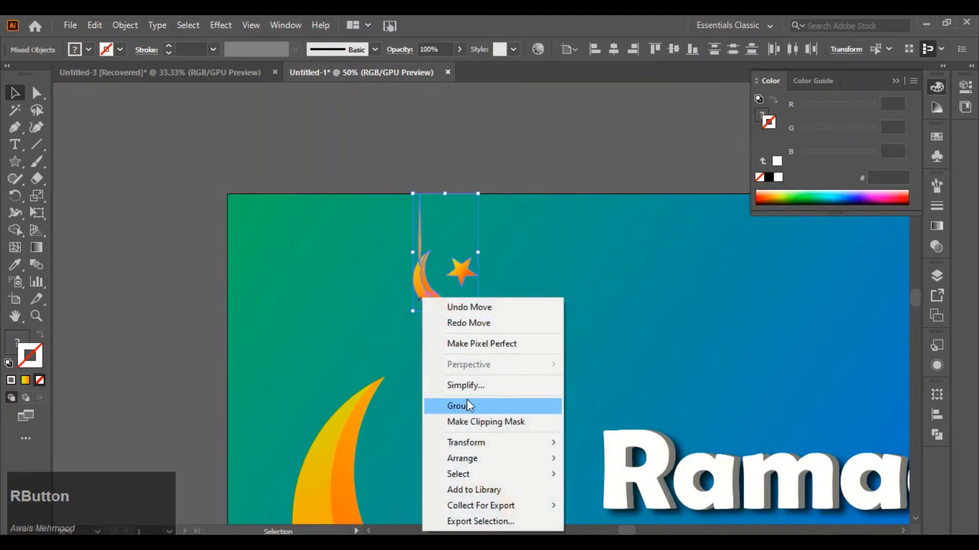
pyautogui.click(471, 405)
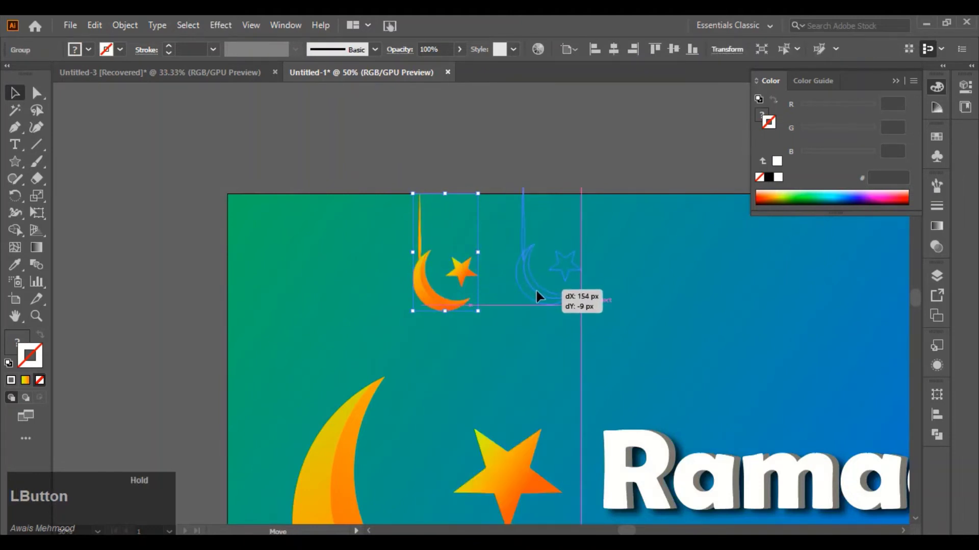
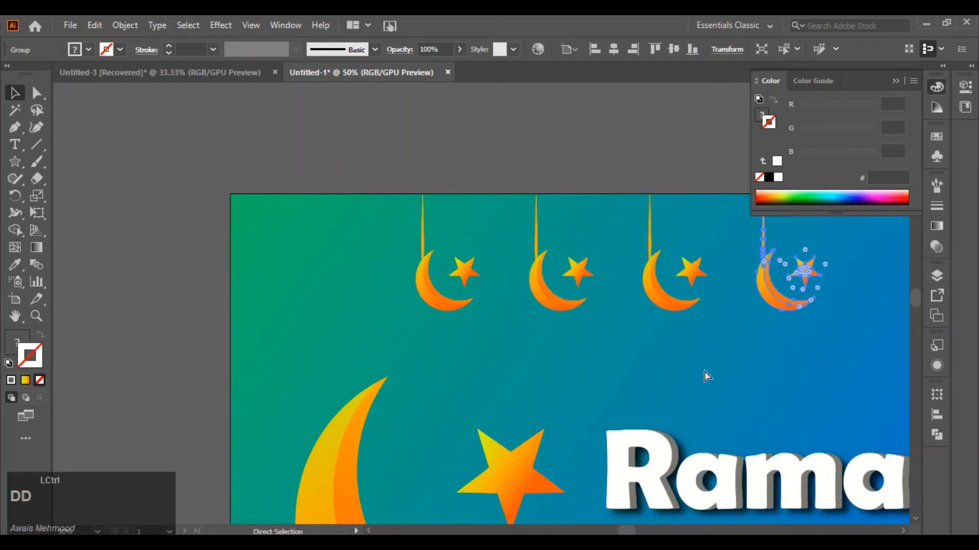
pyautogui.scroll(-3)
pyautogui.click(713, 378)
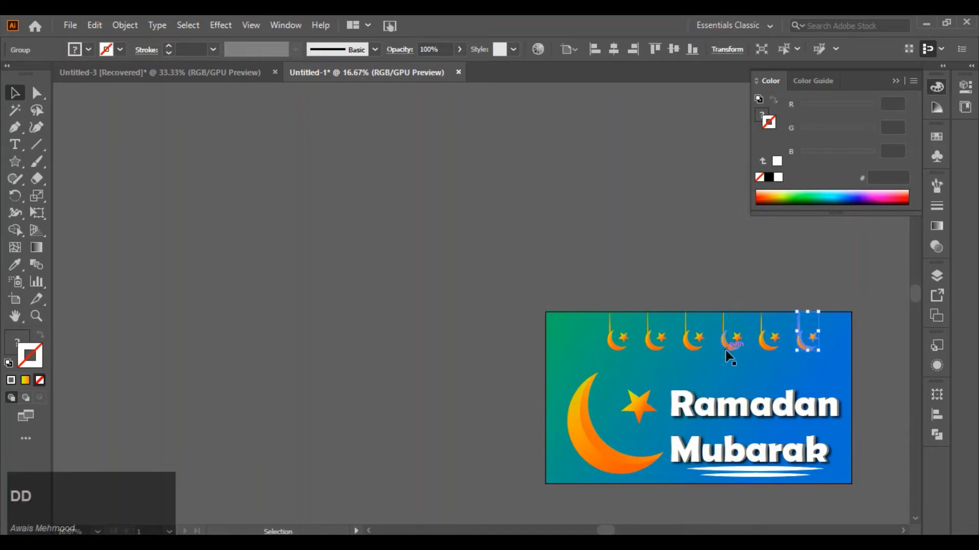
pyautogui.click(59, 112)
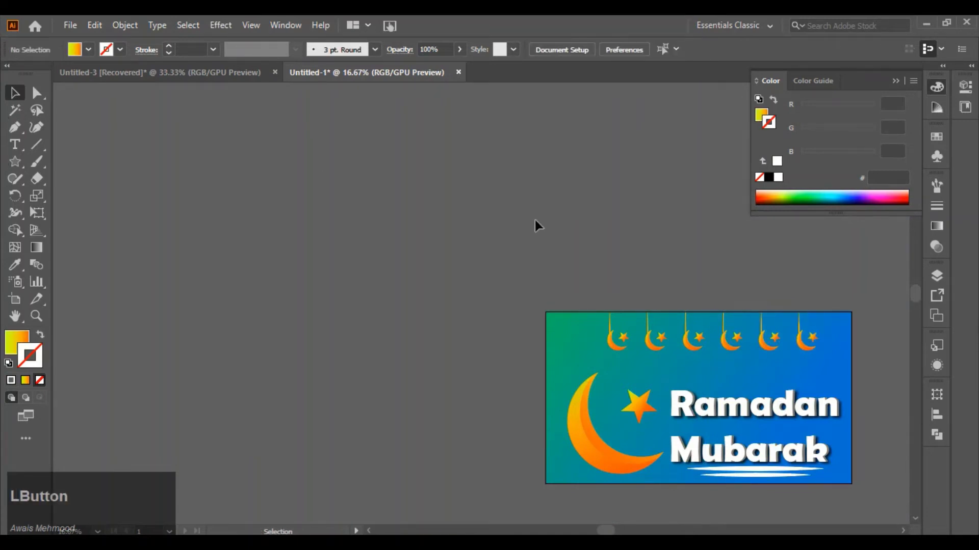
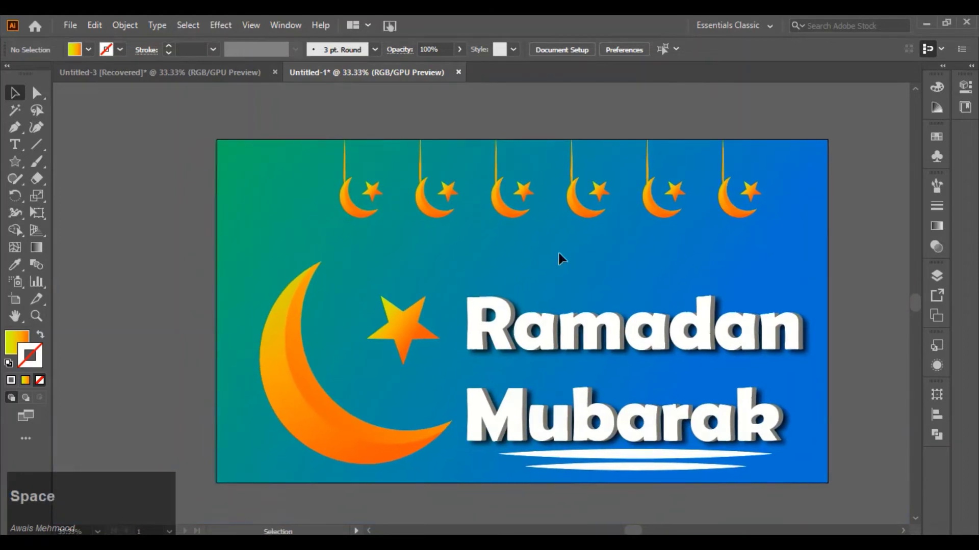
pyautogui.scroll(-3)
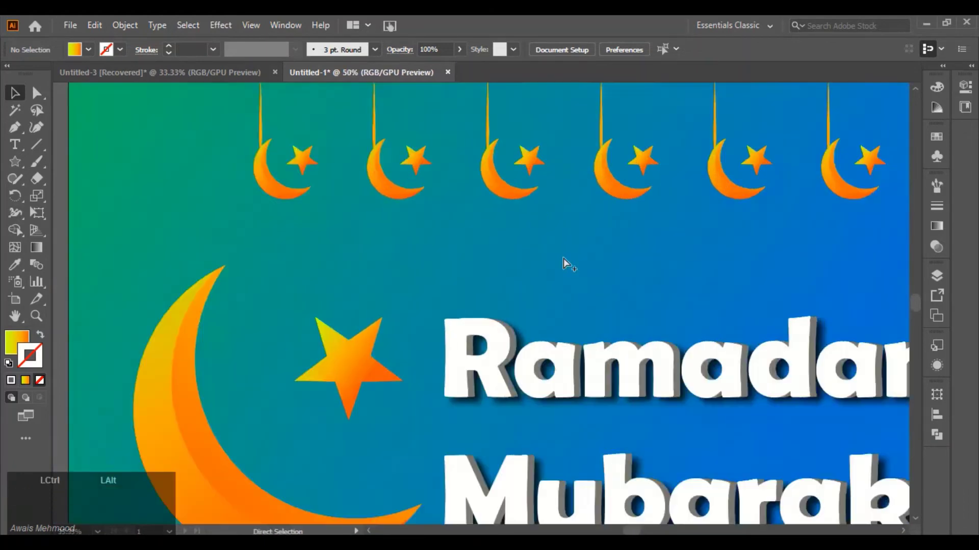
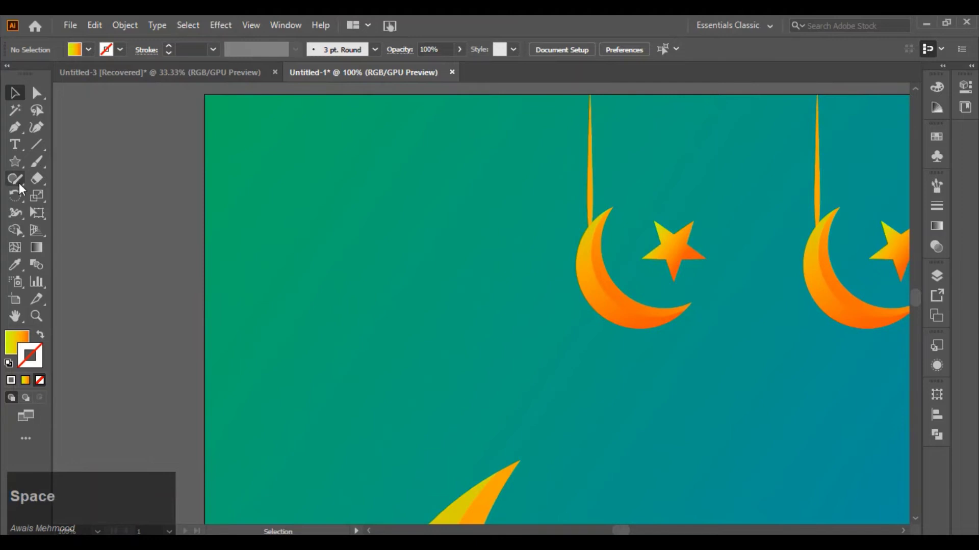
# Step: Draw a white circle, cut it to a half circle and make a larger copy for the lantern top
pyautogui.rightClick(15, 164)
pyautogui.click(75, 203)
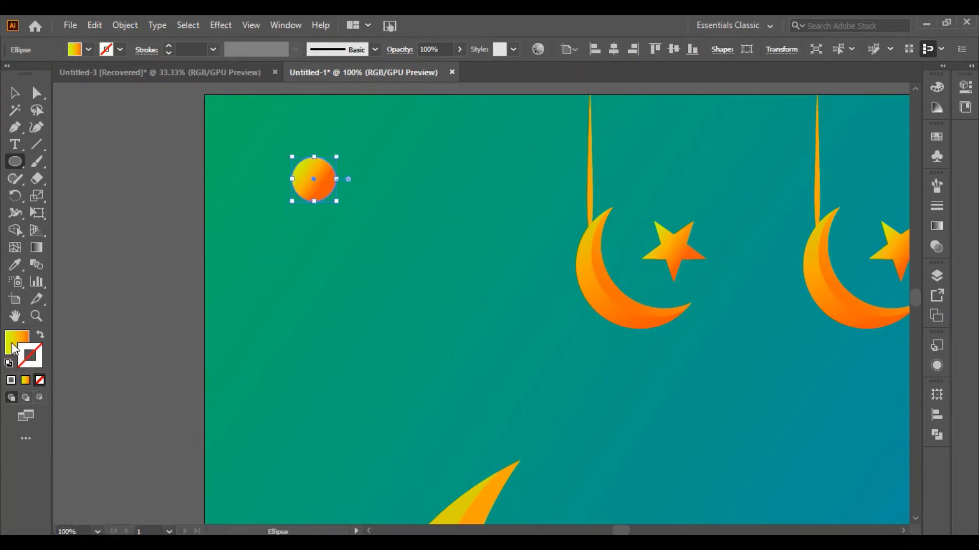
pyautogui.click(17, 349)
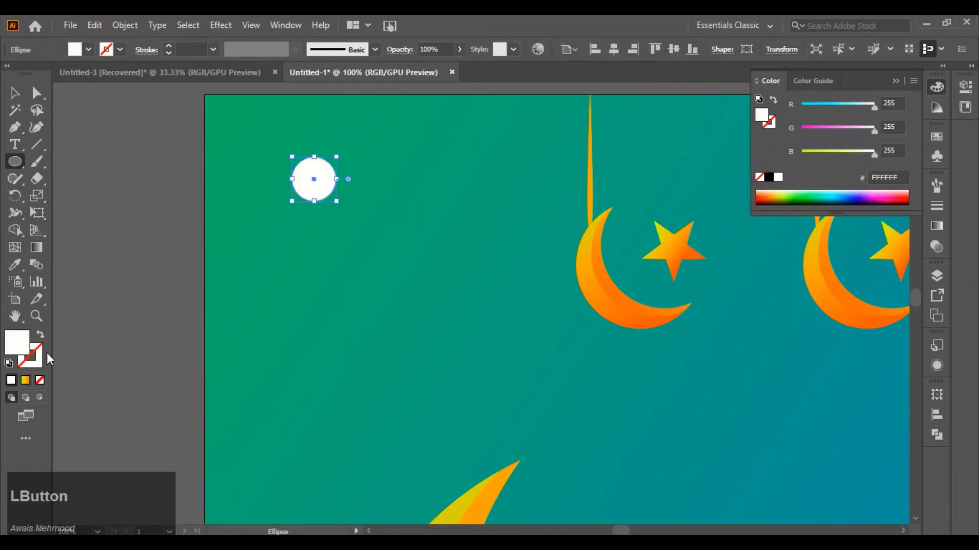
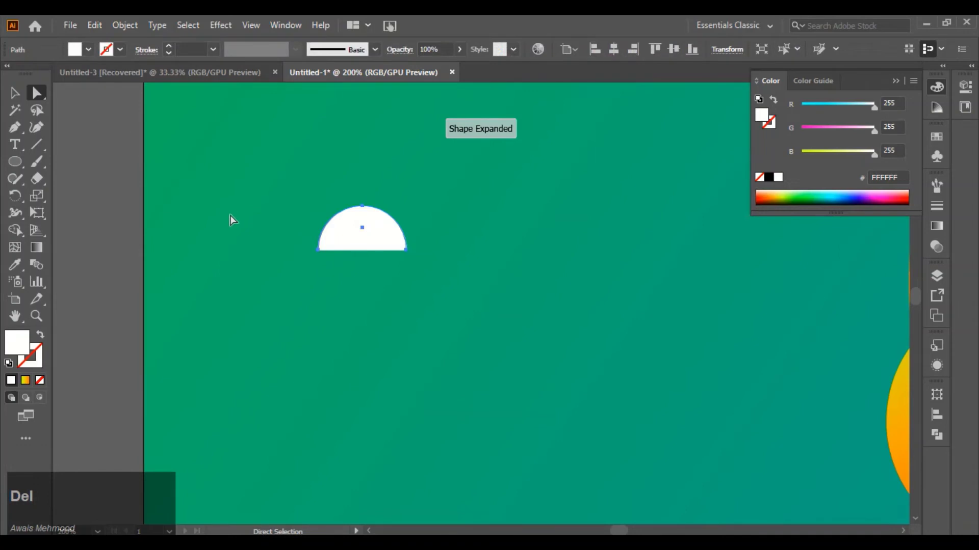
pyautogui.click(18, 101)
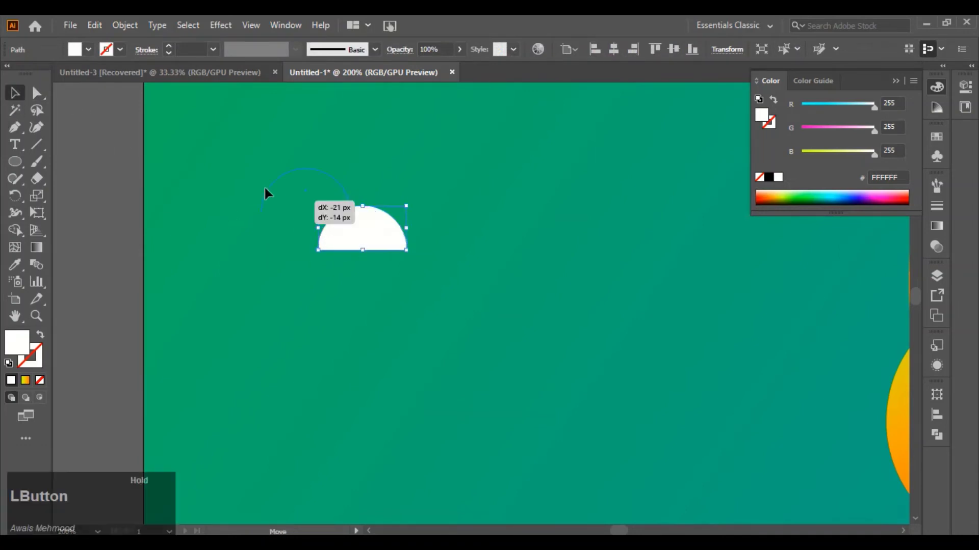
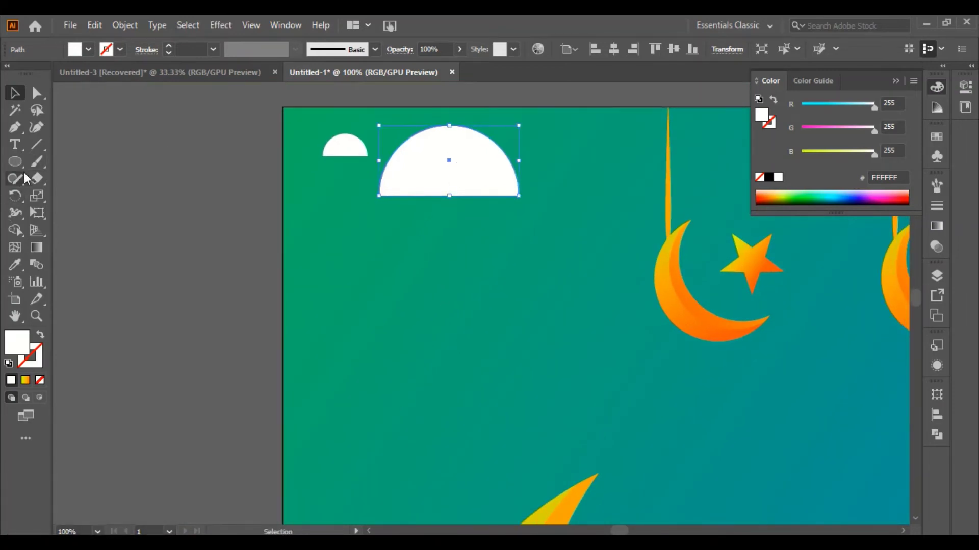
pyautogui.rightClick(19, 166)
# Step: Draw a white rounded bar with a tall white rectangle beneath it as the lantern body
pyautogui.click(64, 169)
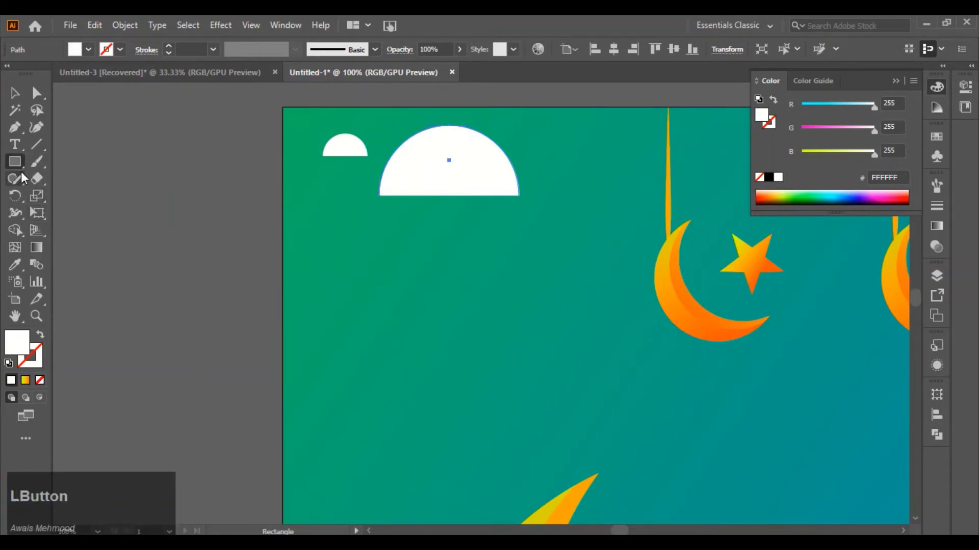
pyautogui.rightClick(20, 164)
pyautogui.click(54, 184)
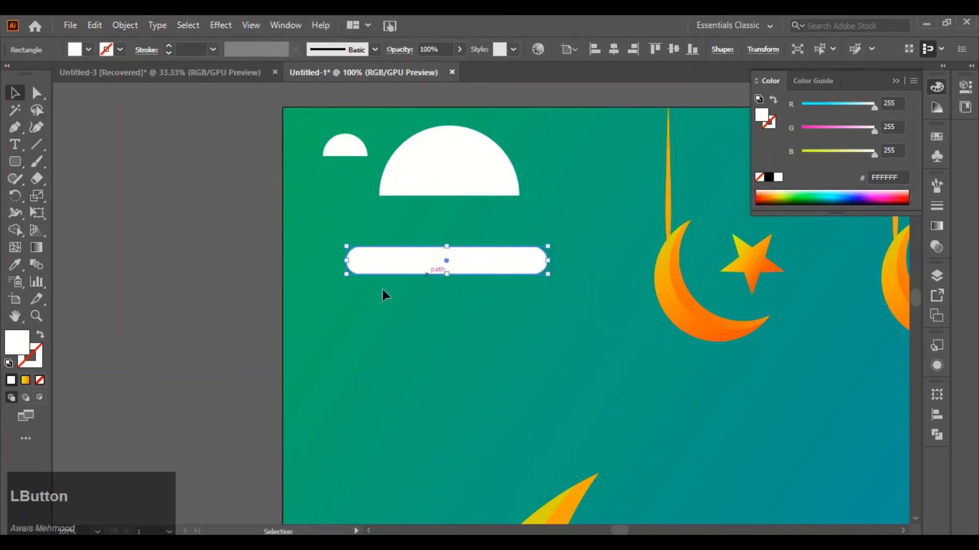
pyautogui.scroll(-3)
pyautogui.rightClick(18, 166)
pyautogui.click(64, 169)
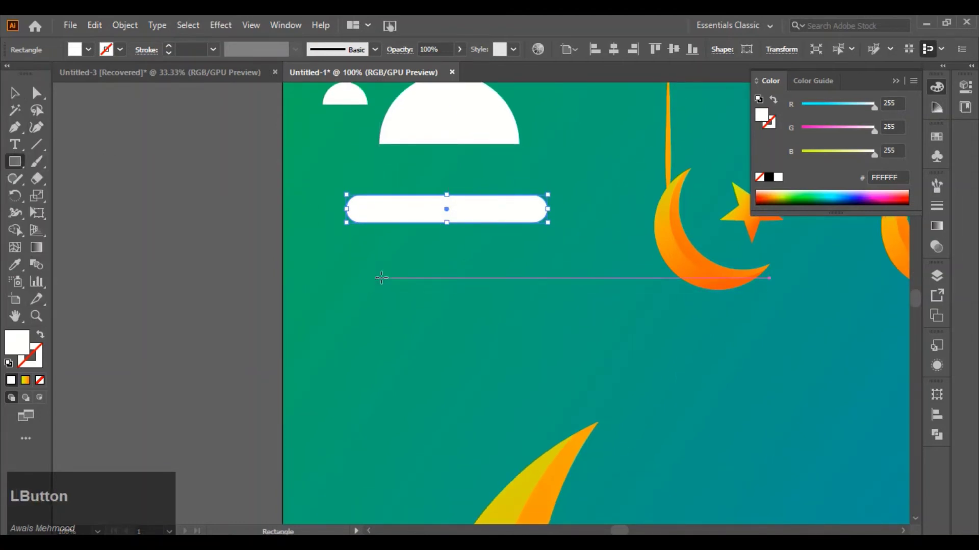
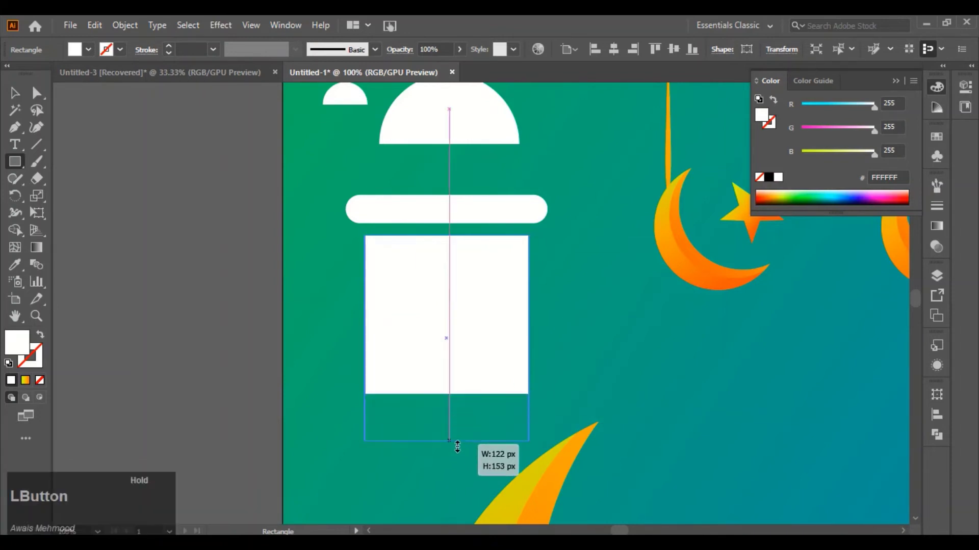
pyautogui.scroll(-3)
pyautogui.click(16, 99)
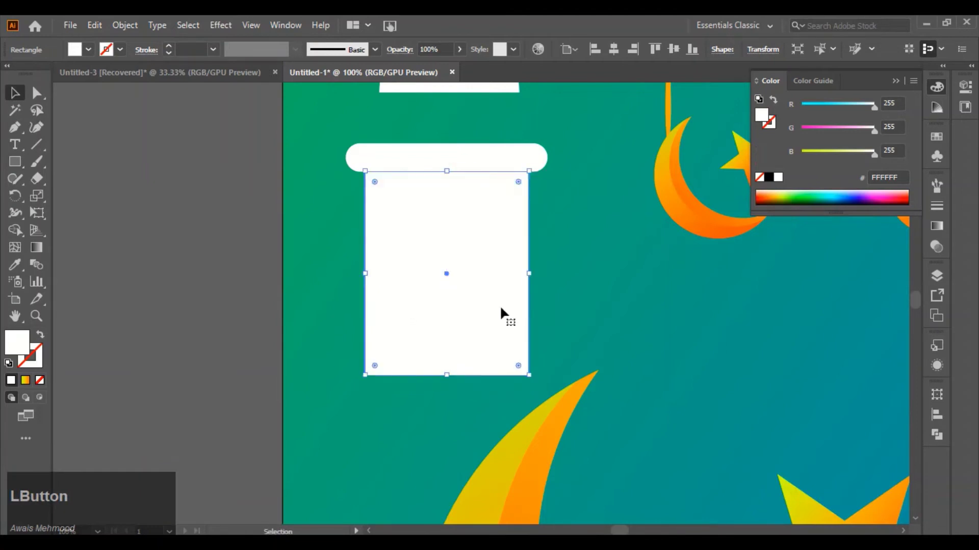
# Step: Duplicate the white rounded bar into empty space beside the lantern body
pyautogui.scroll(-3)
pyautogui.click(444, 292)
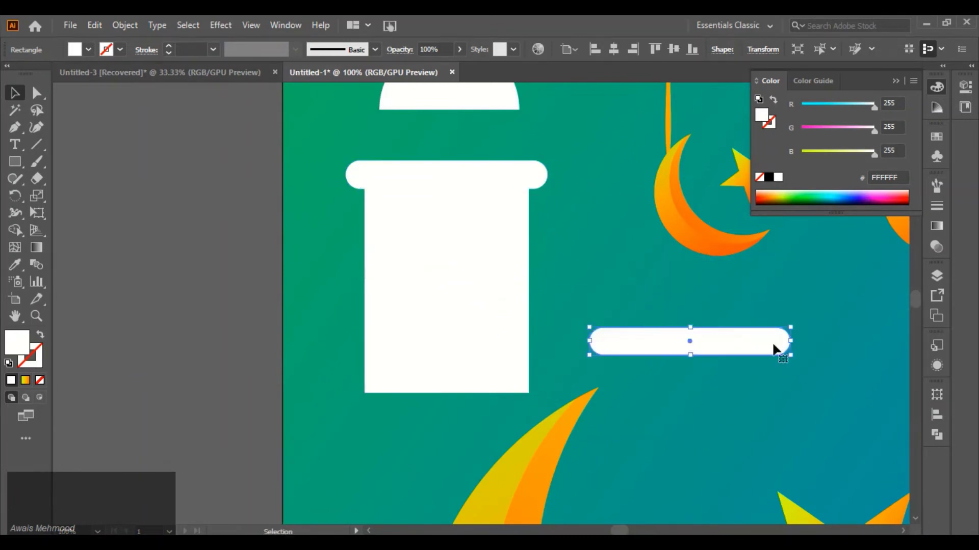
pyautogui.scroll(-3)
pyautogui.click(434, 328)
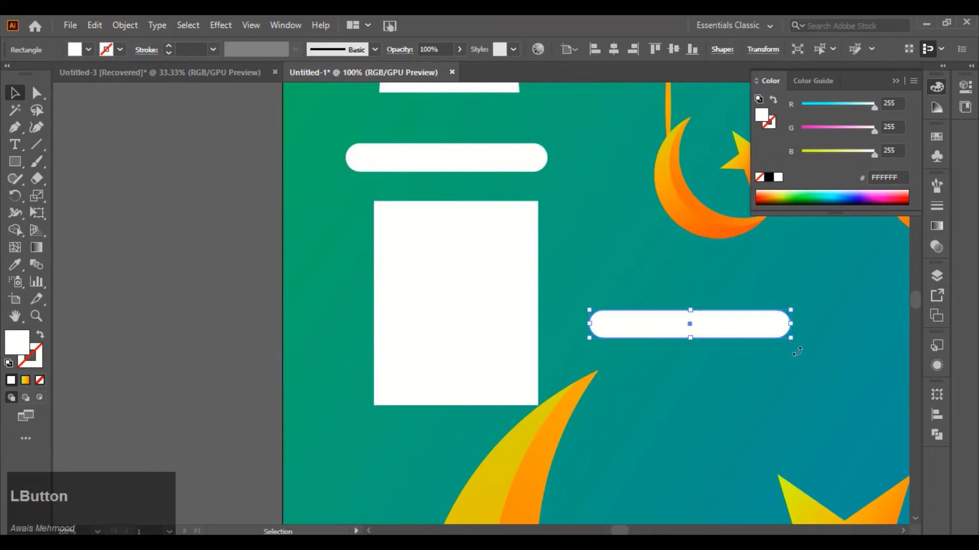
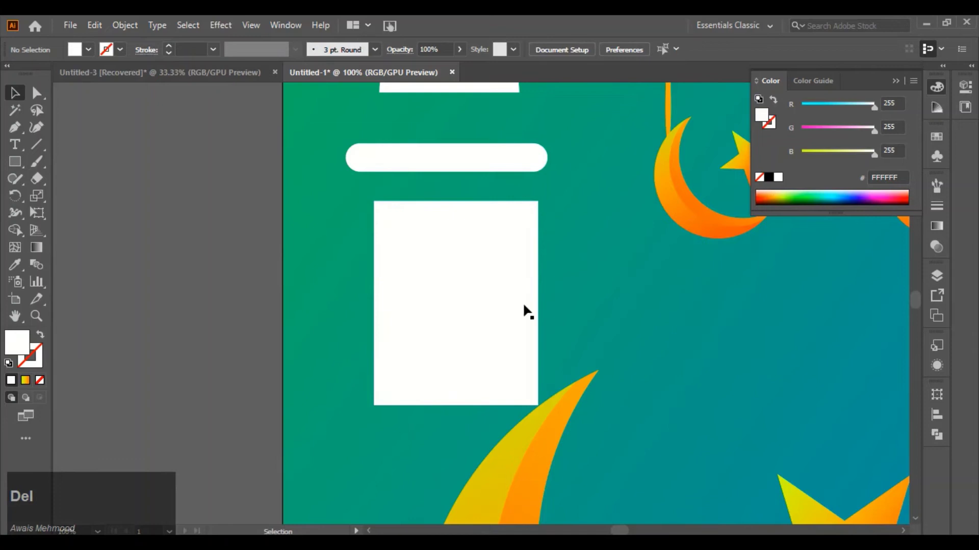
# Step: Fill the copied bar dark brown #38290B, turn it upright over the white body and bring it to front
pyautogui.click(508, 169)
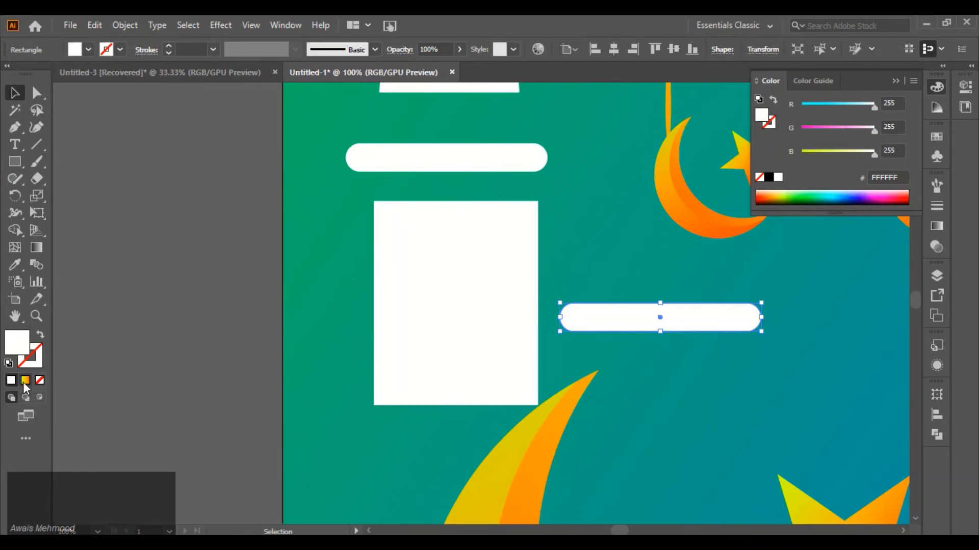
pyautogui.click(17, 341)
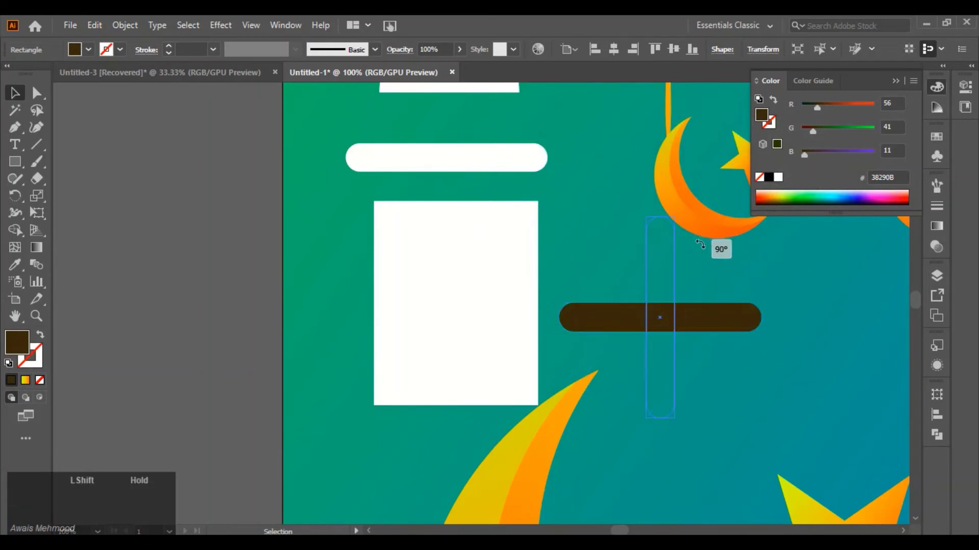
pyautogui.click(666, 340)
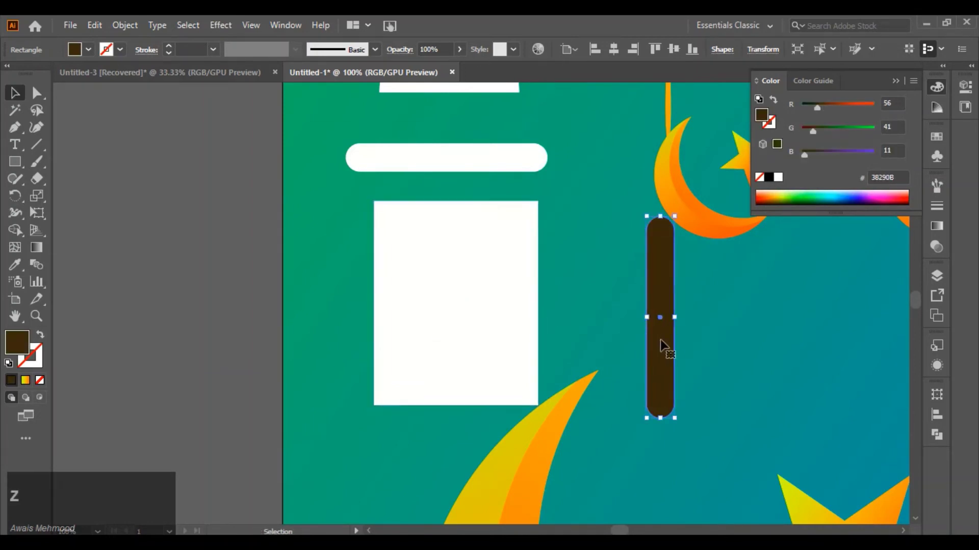
pyautogui.click(649, 348)
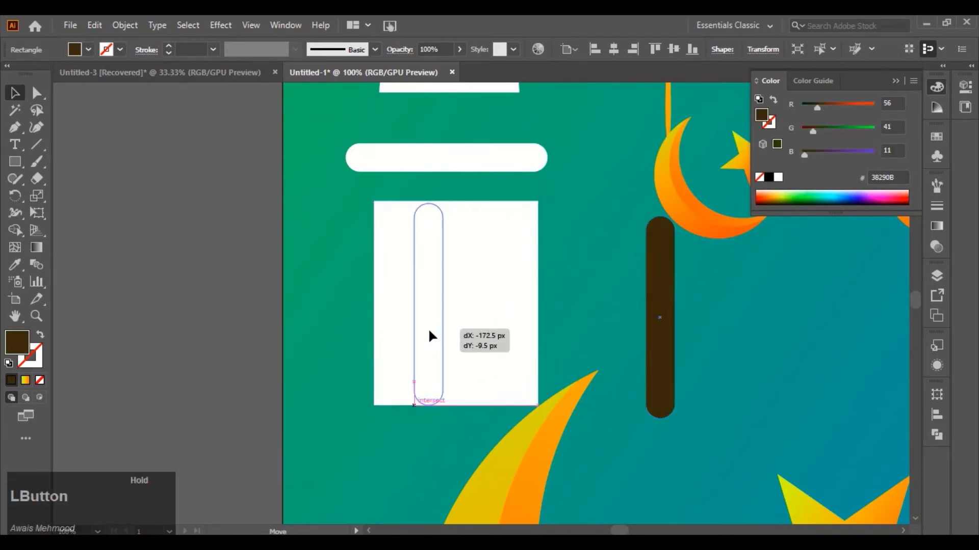
pyautogui.rightClick(426, 342)
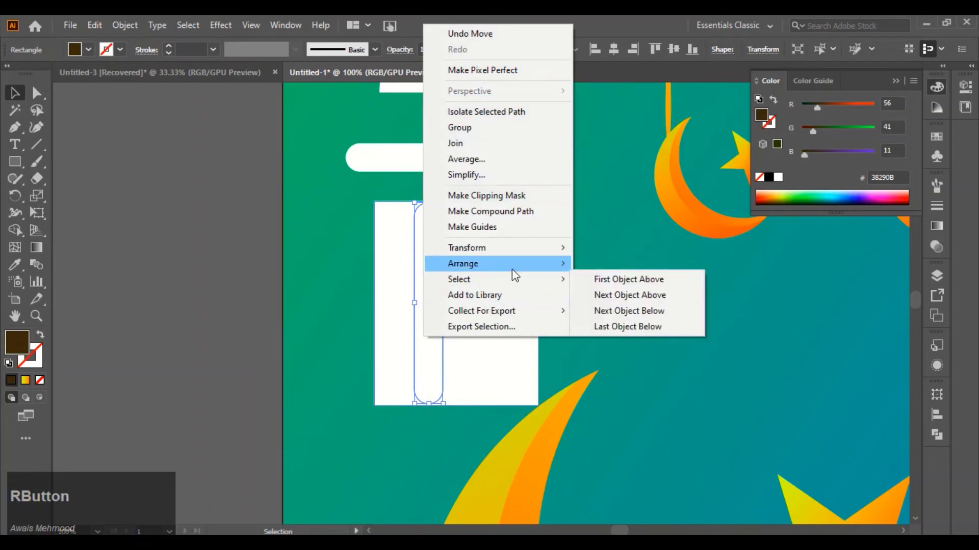
pyautogui.click(592, 269)
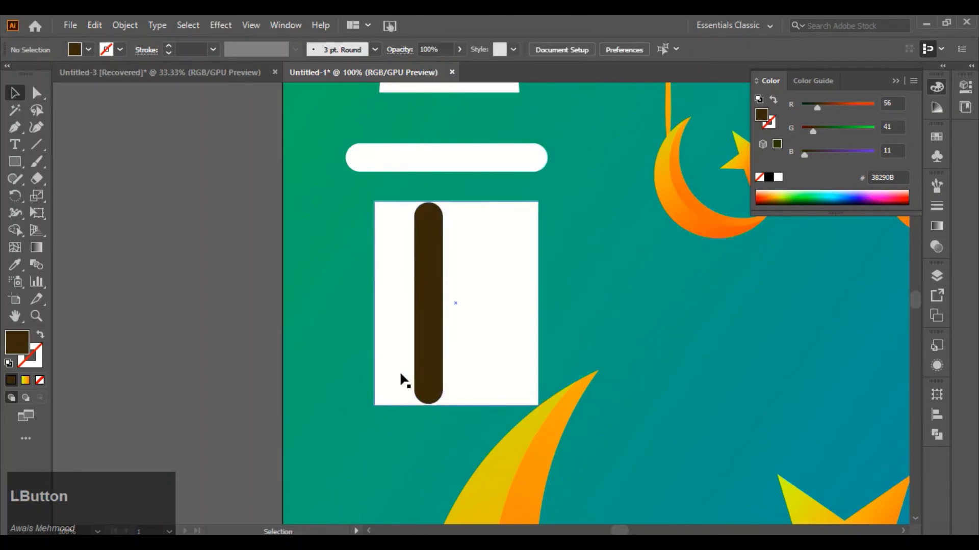
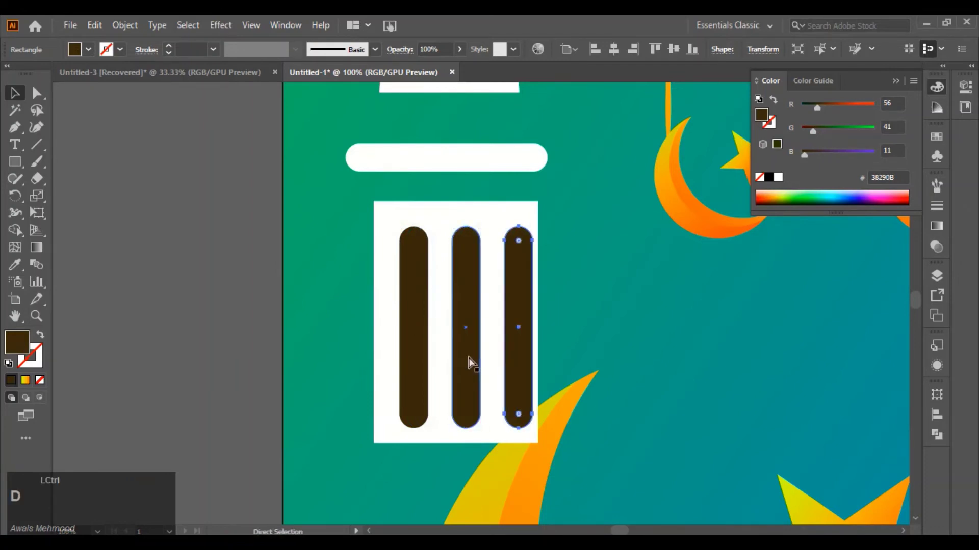
# Step: Select the three slats with the white body and subtract them with Pathfinder Minus Front
pyautogui.click(423, 328)
pyautogui.click(463, 339)
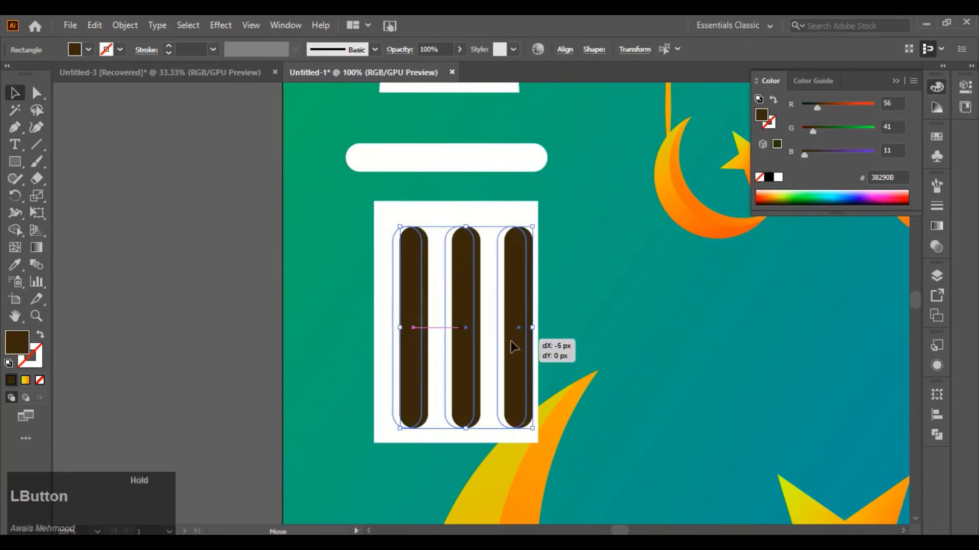
pyautogui.scroll(-3)
pyautogui.click(339, 242)
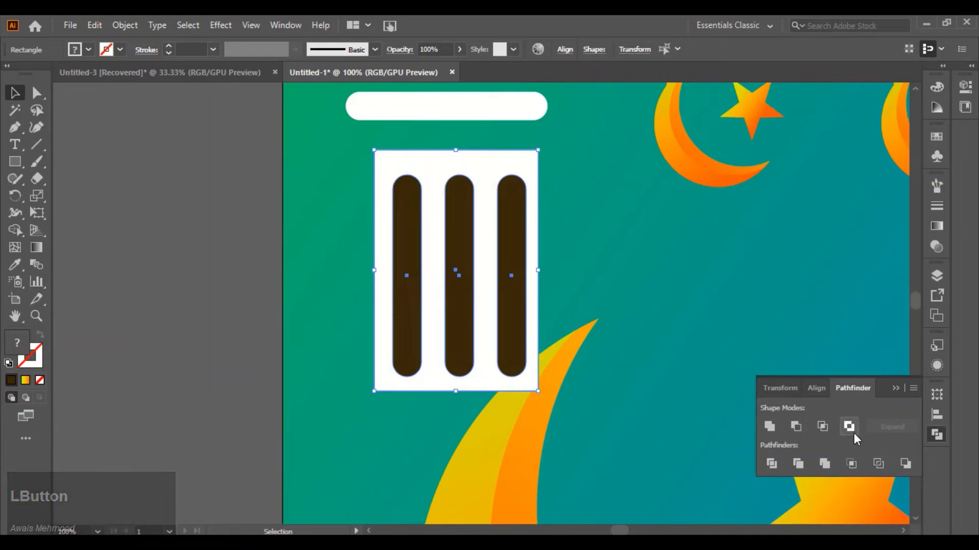
pyautogui.click(853, 434)
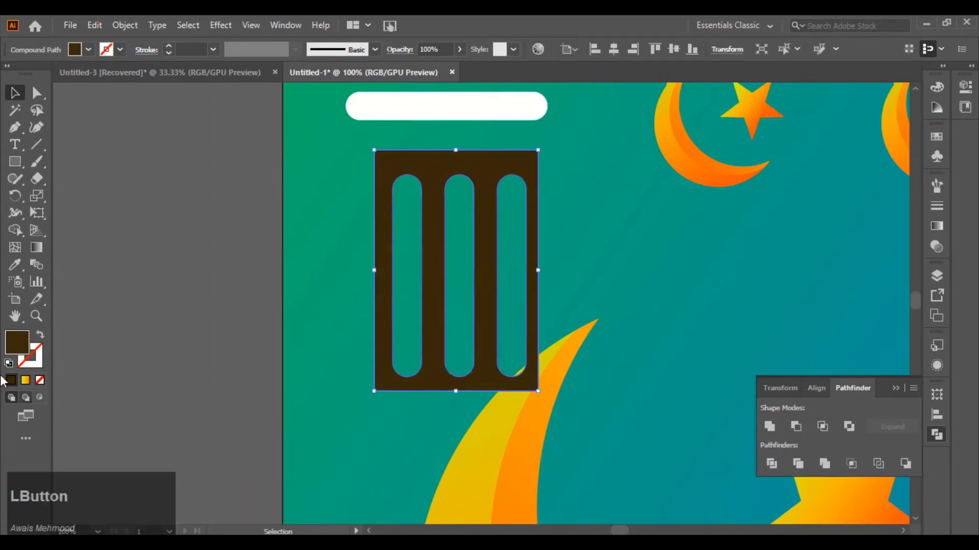
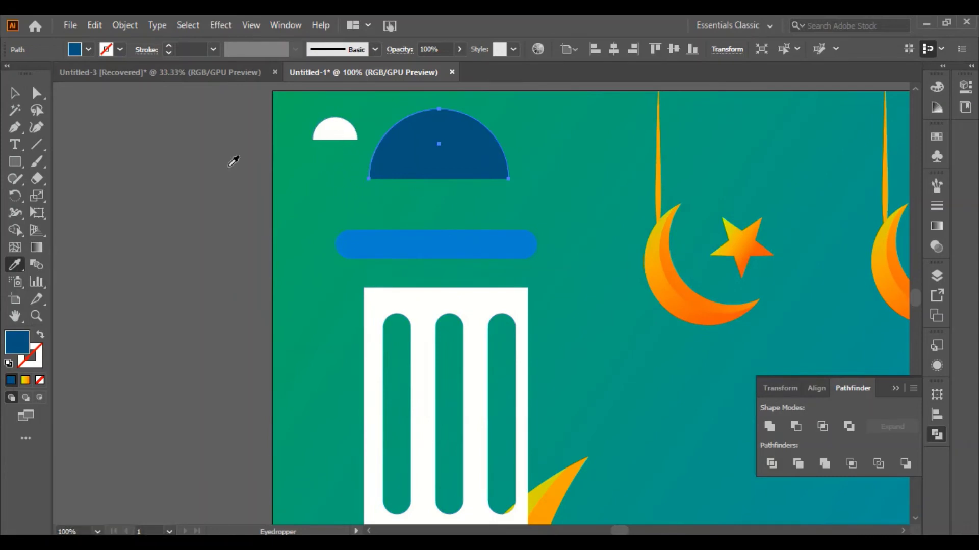
# Step: Set the small white knob atop the dome and move the slotted body up under the blue cap bar
pyautogui.click(21, 99)
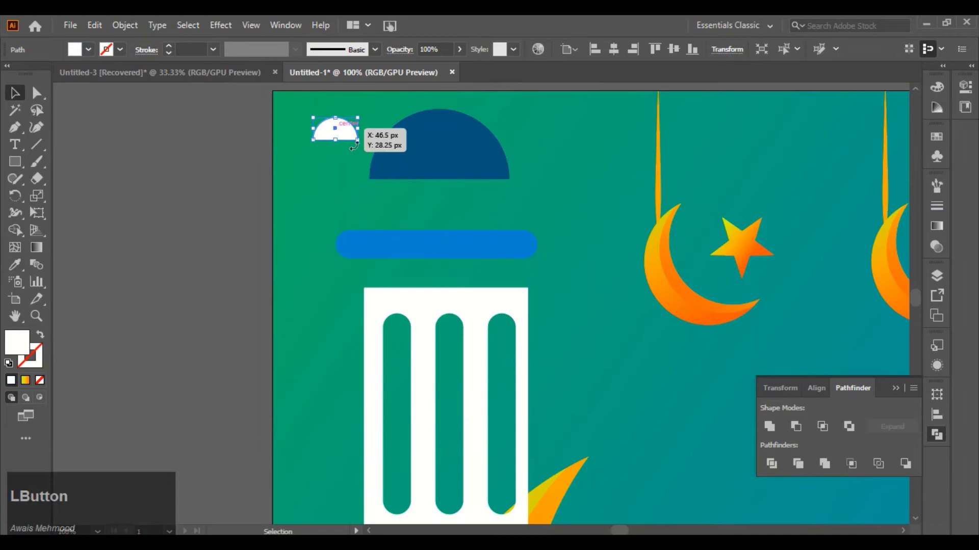
pyautogui.scroll(3)
pyautogui.click(342, 167)
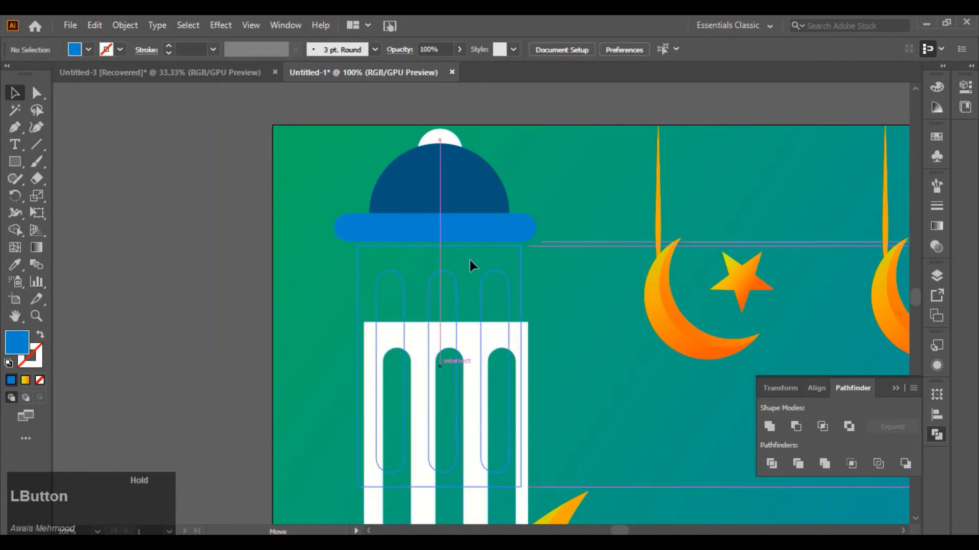
pyautogui.scroll(-3)
pyautogui.click(565, 286)
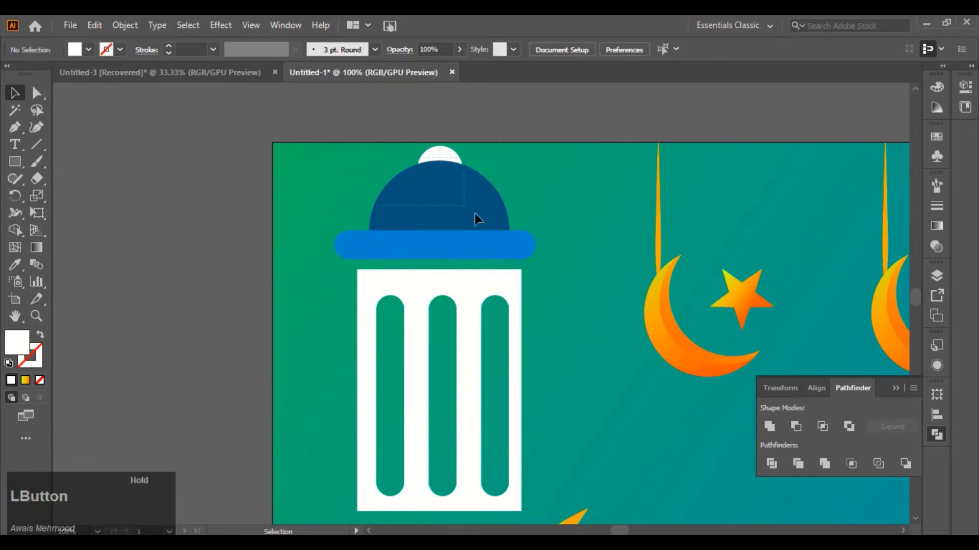
# Step: Group the knob, dome and cap bar and place a flipped copy below the slotted body
pyautogui.rightClick(465, 223)
pyautogui.click(514, 312)
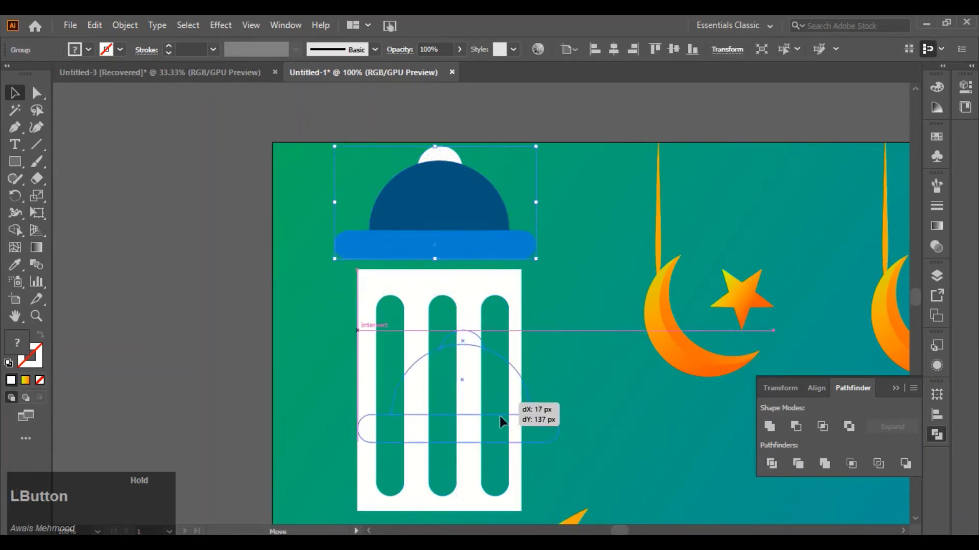
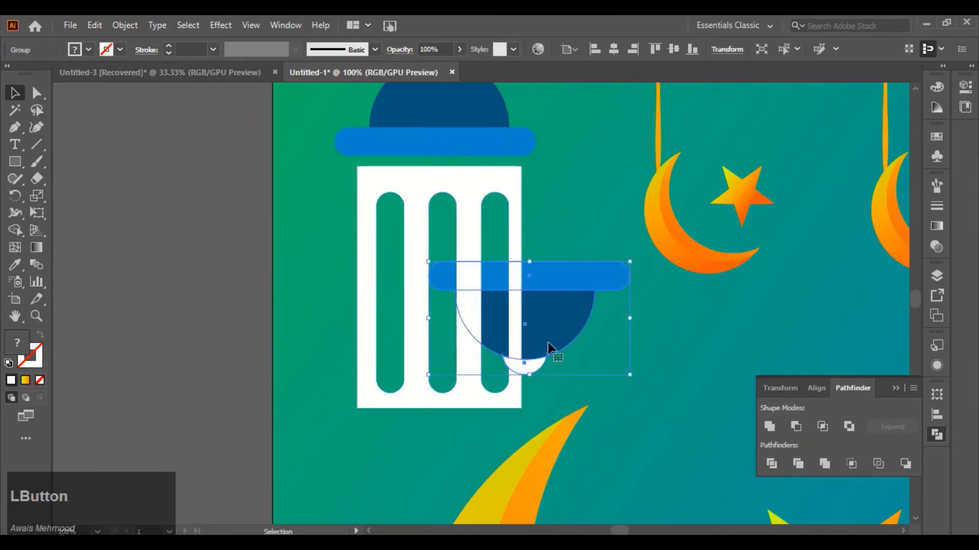
pyautogui.scroll(-3)
pyautogui.click(562, 271)
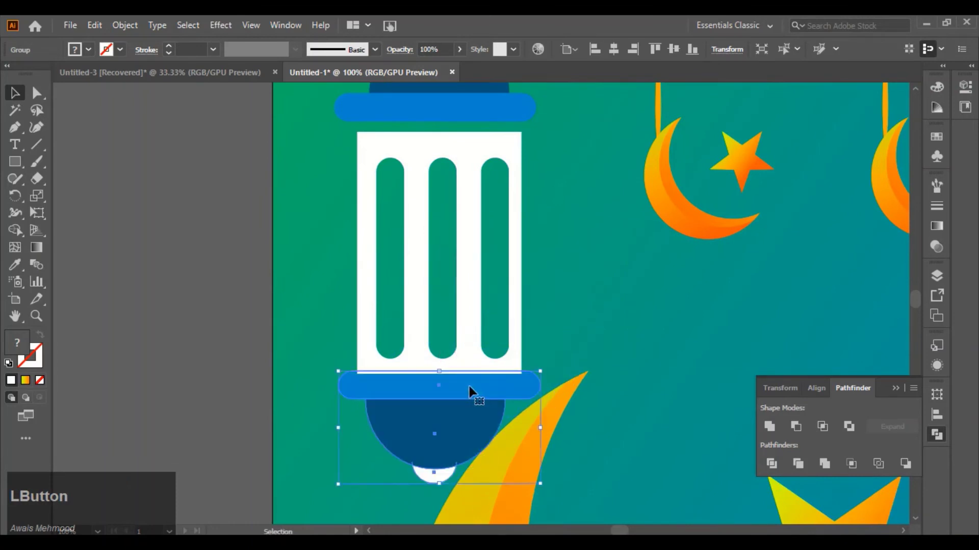
pyautogui.scroll(-3)
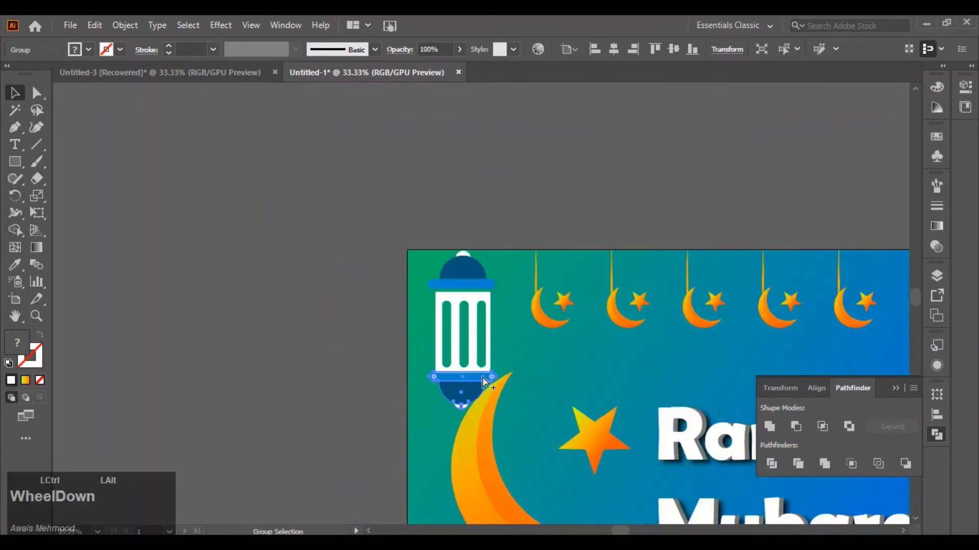
pyautogui.scroll(3)
pyautogui.scroll(-3)
pyautogui.scroll(3)
pyautogui.scroll(-3)
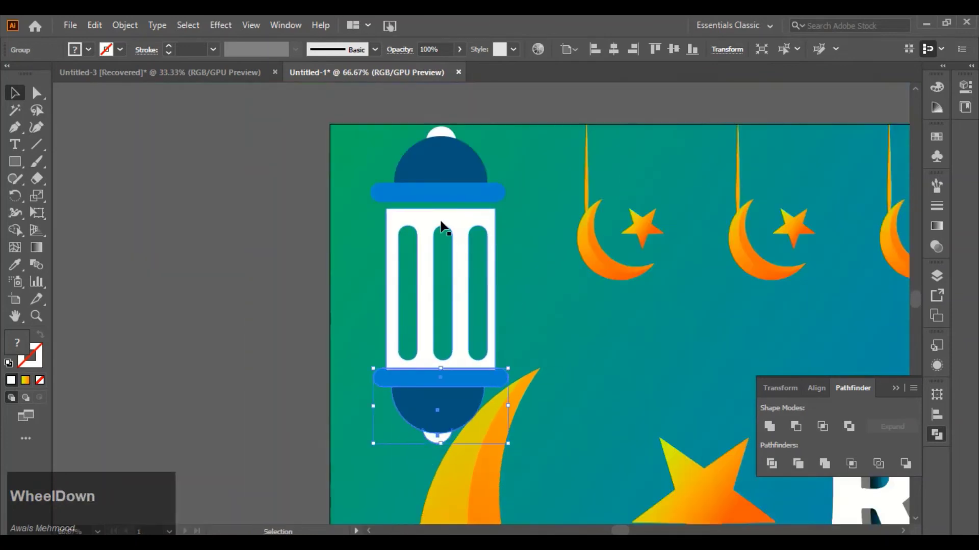
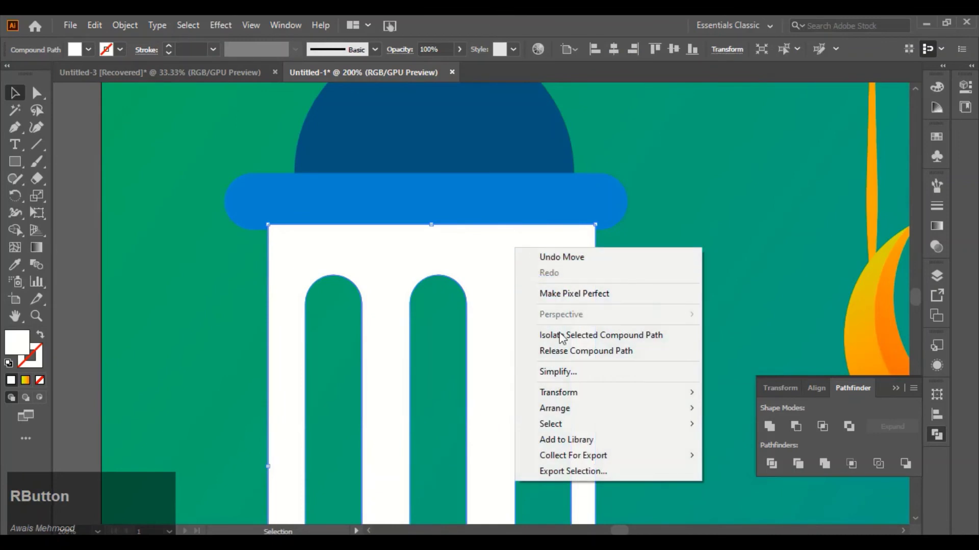
# Step: Restack the slotted body and the bottom cap group via Arrange so the base layers correctly
pyautogui.click(683, 197)
pyautogui.rightClick(611, 213)
pyautogui.click(779, 391)
pyautogui.scroll(-3)
pyautogui.click(471, 367)
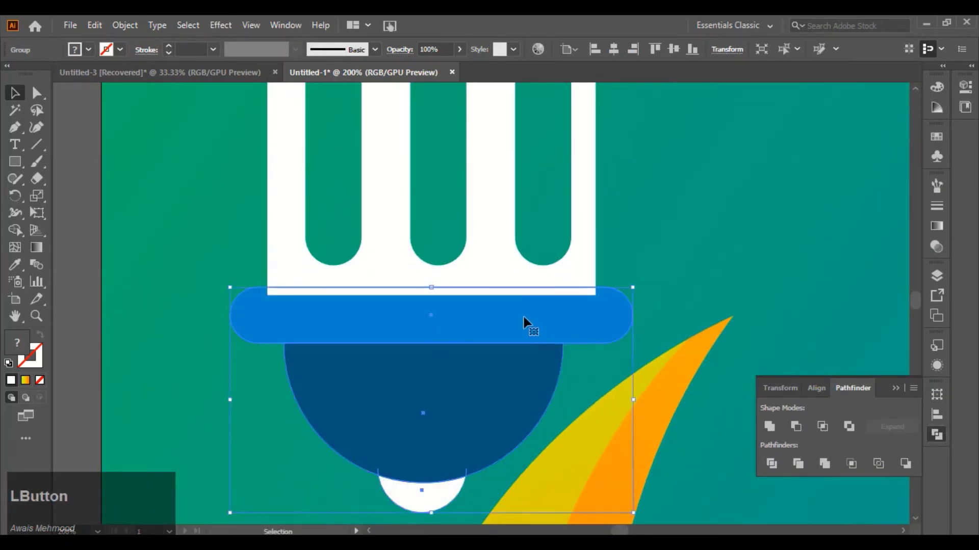
pyautogui.rightClick(525, 320)
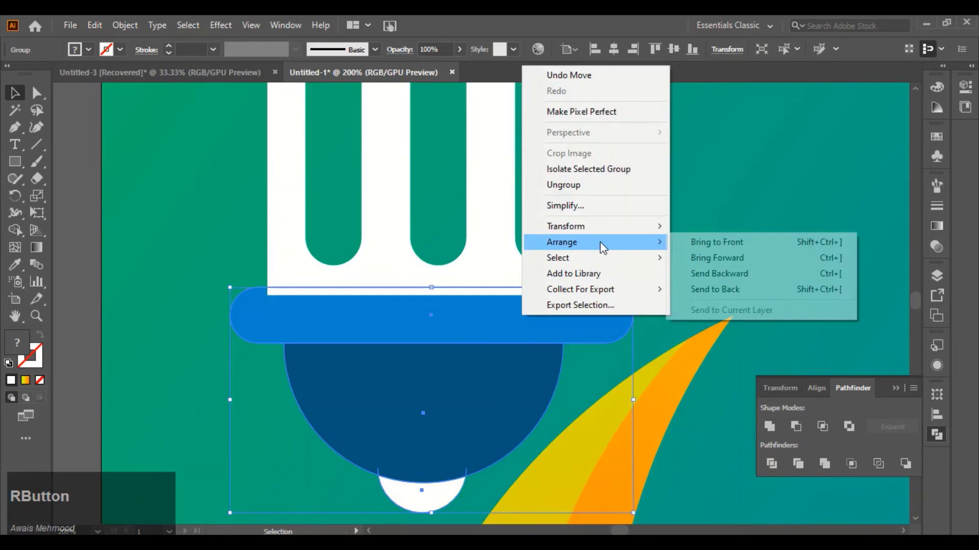
pyautogui.click(730, 253)
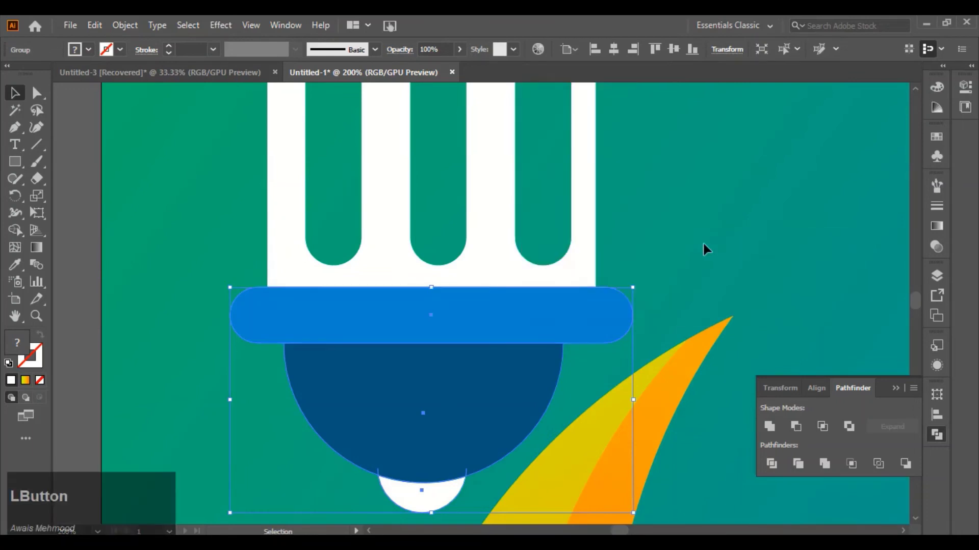
pyautogui.scroll(-3)
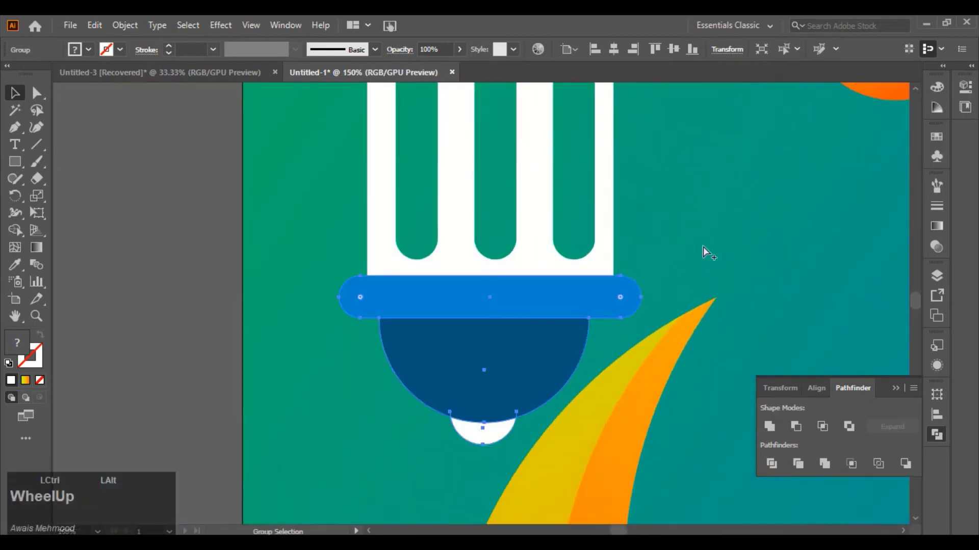
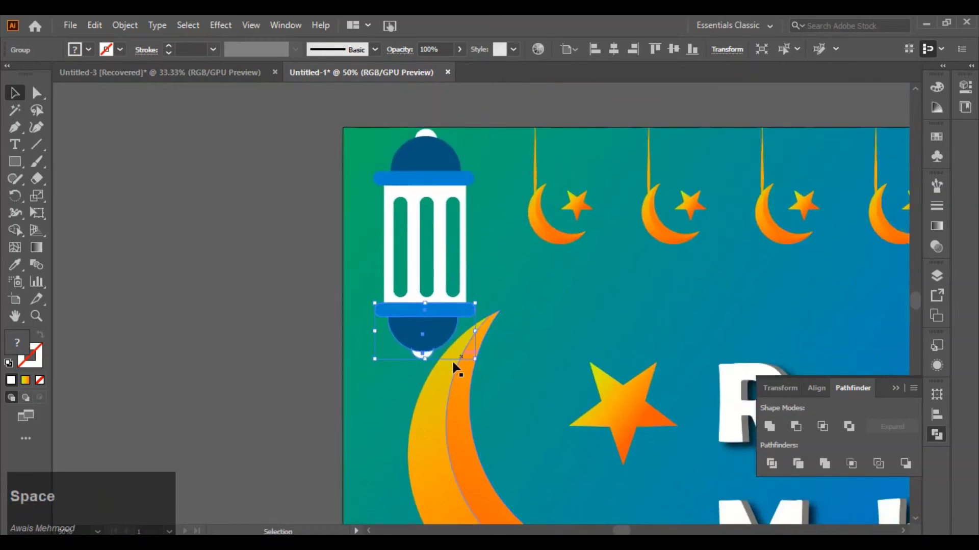
# Step: Select the bottom cap, top cap and body together and group them into one lantern
pyautogui.click(434, 341)
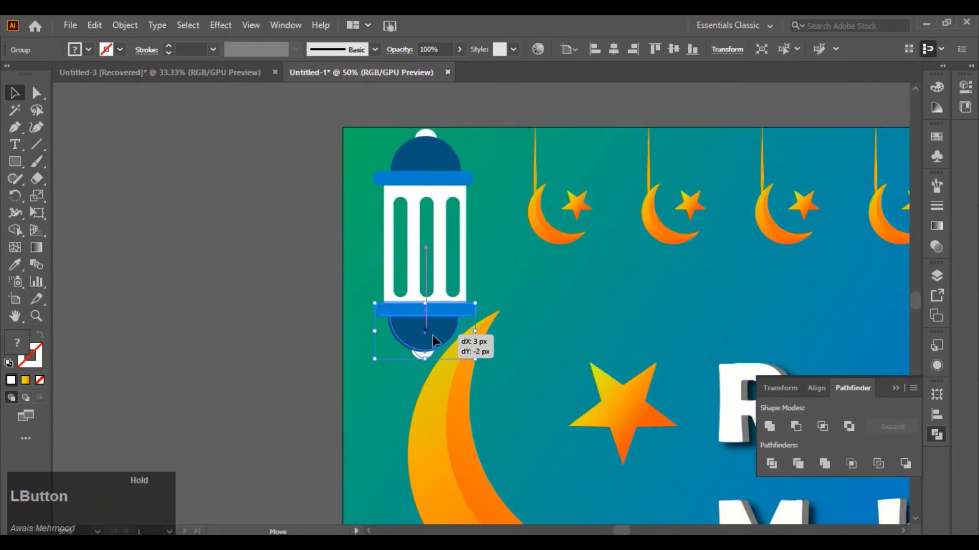
pyautogui.scroll(3)
pyautogui.click(418, 217)
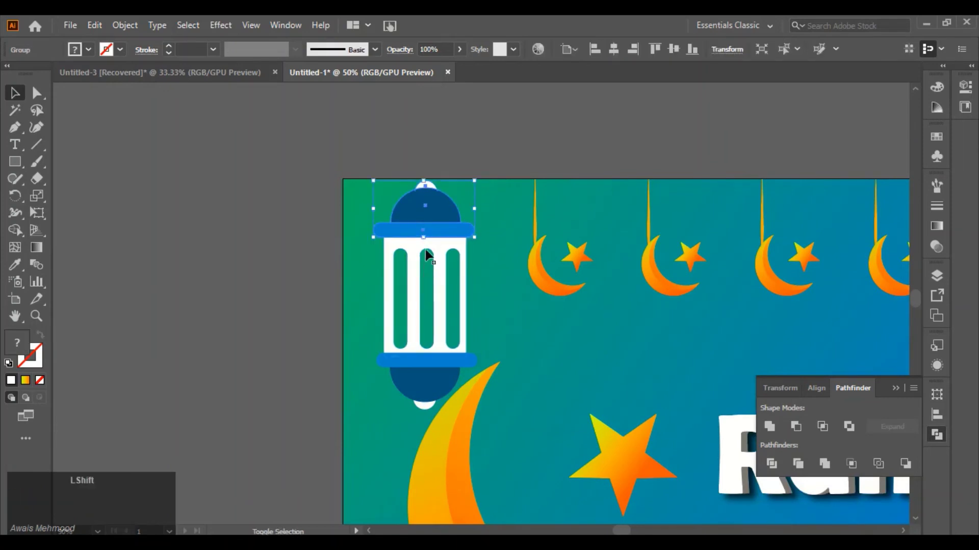
pyautogui.click(418, 248)
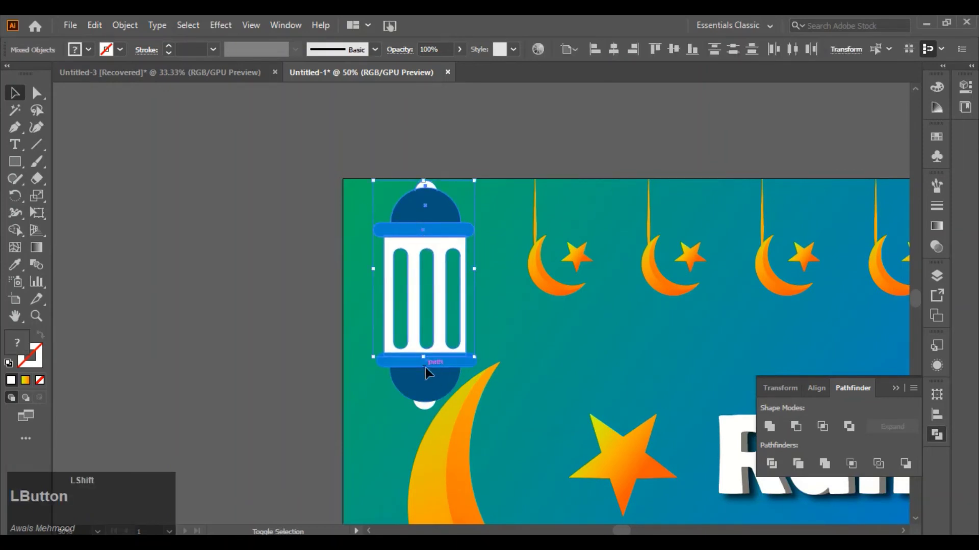
pyautogui.rightClick(429, 371)
pyautogui.click(388, 390)
pyautogui.rightClick(449, 214)
pyautogui.click(502, 326)
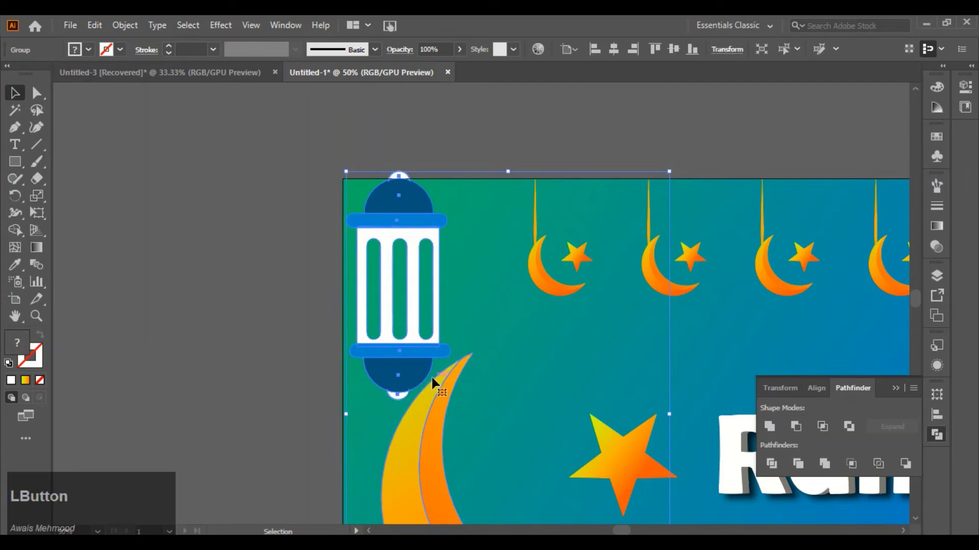
pyautogui.click(551, 353)
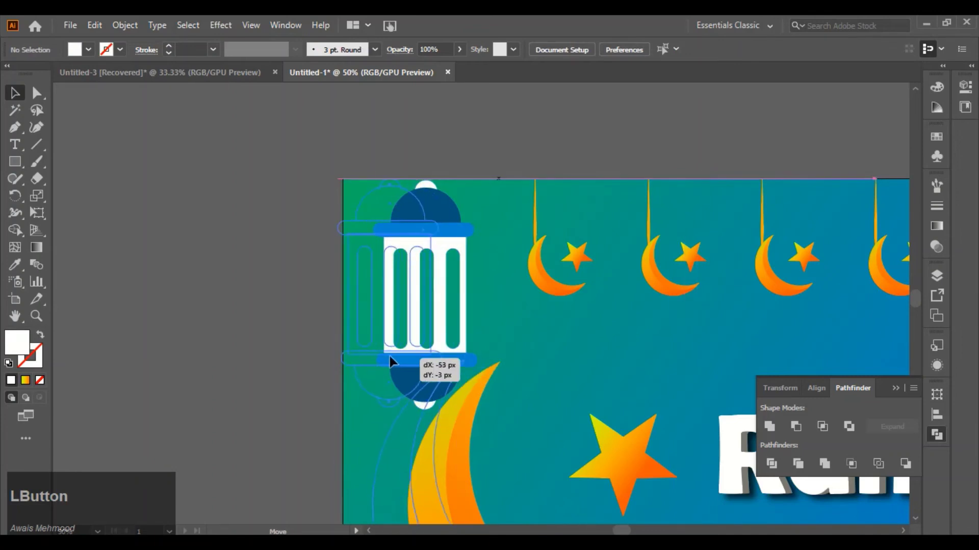
# Step: Ungroup the lantern and reposition the top cap snugly over the slotted body
pyautogui.rightClick(417, 362)
pyautogui.click(485, 230)
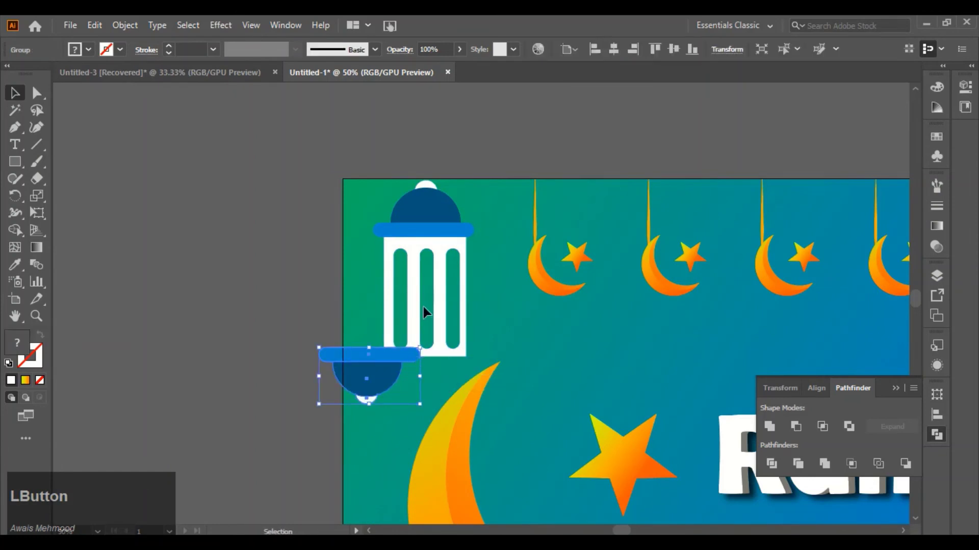
pyautogui.scroll(3)
pyautogui.scroll(-3)
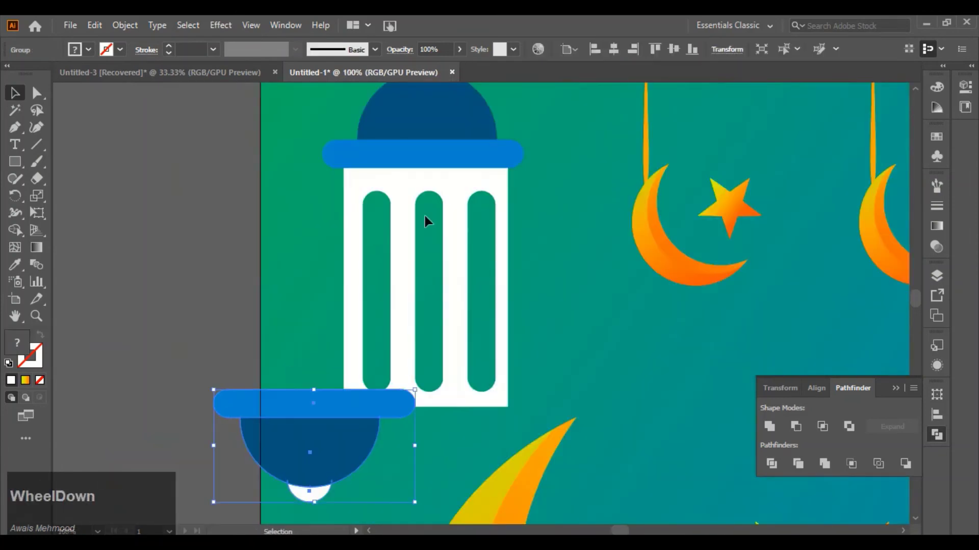
pyautogui.click(422, 142)
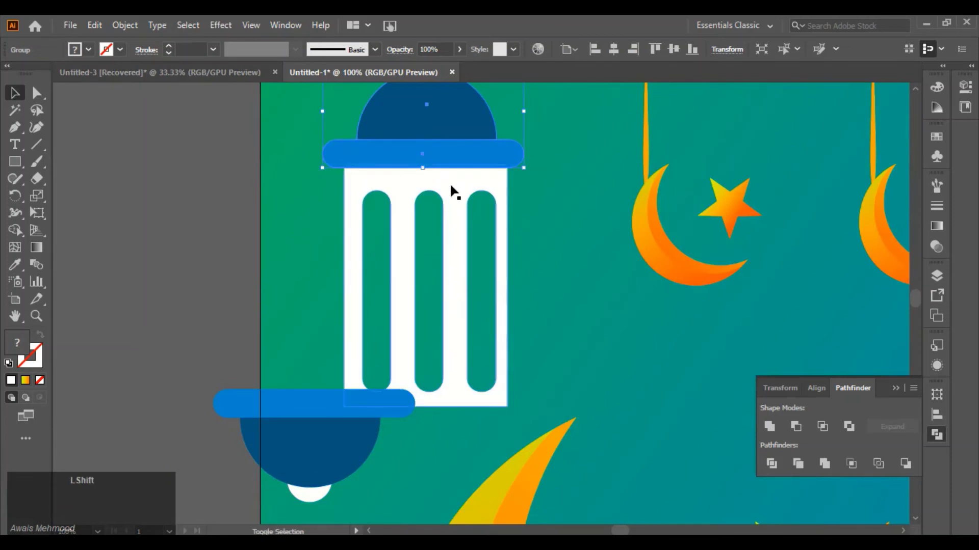
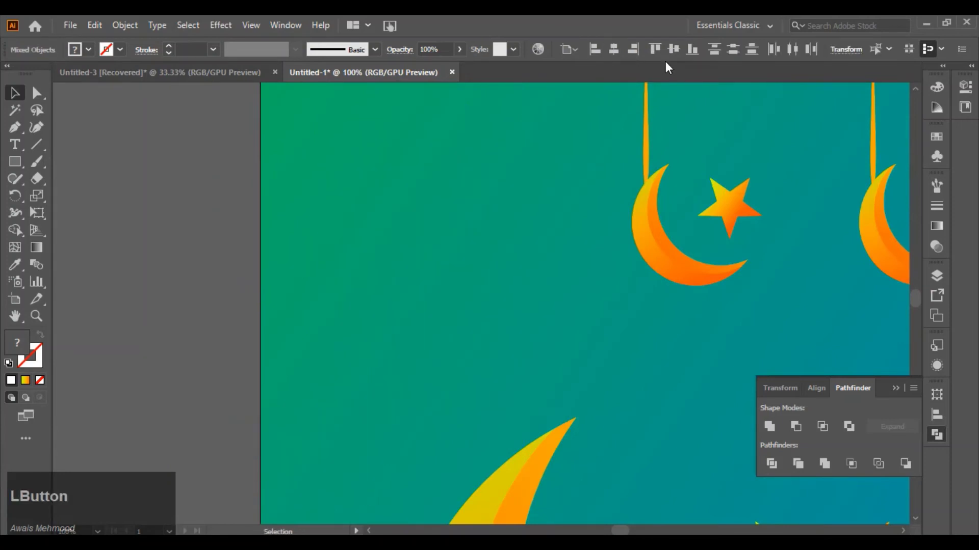
pyautogui.scroll(-3)
pyautogui.scroll(3)
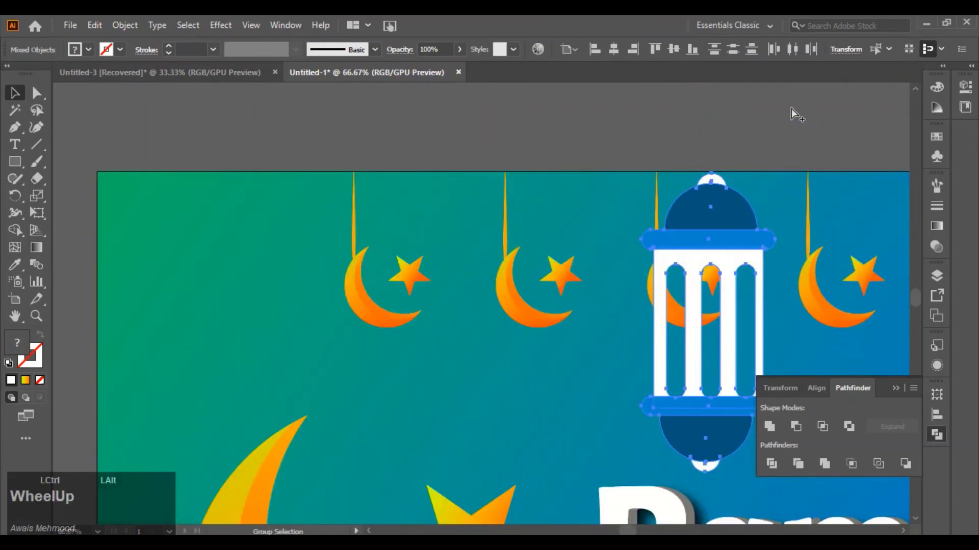
# Step: Group the lantern pieces and scale the lantern small just above the banner's top edge
pyautogui.rightClick(740, 229)
pyautogui.click(779, 341)
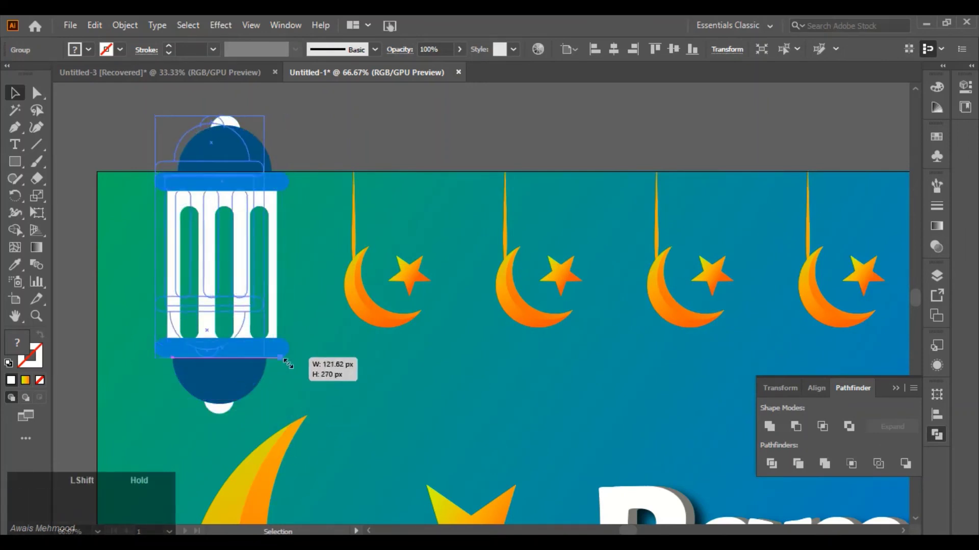
pyautogui.click(198, 254)
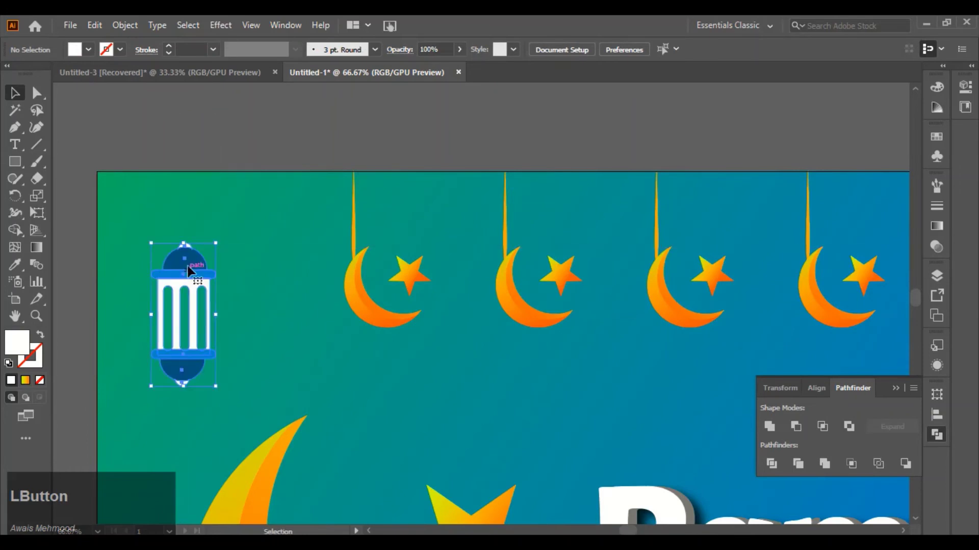
pyautogui.scroll(-3)
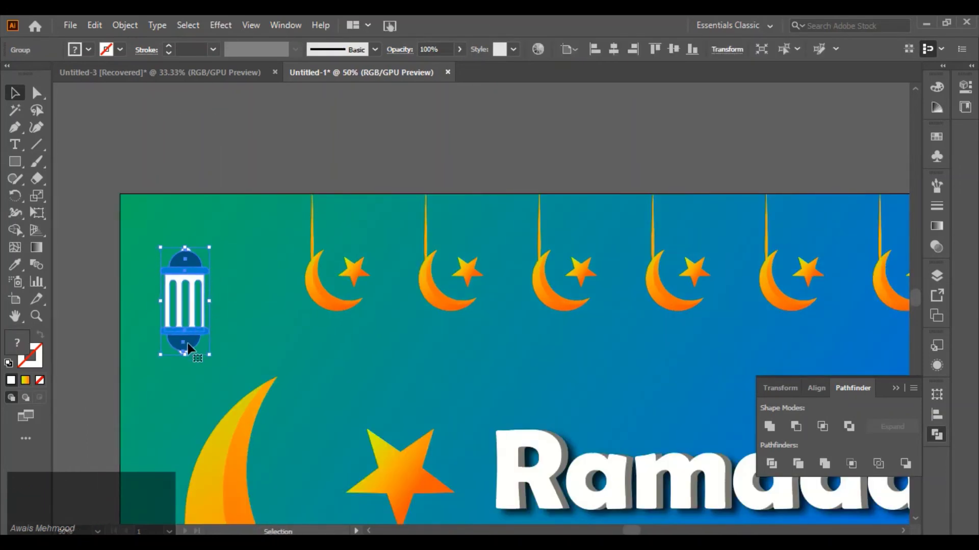
pyautogui.click(194, 347)
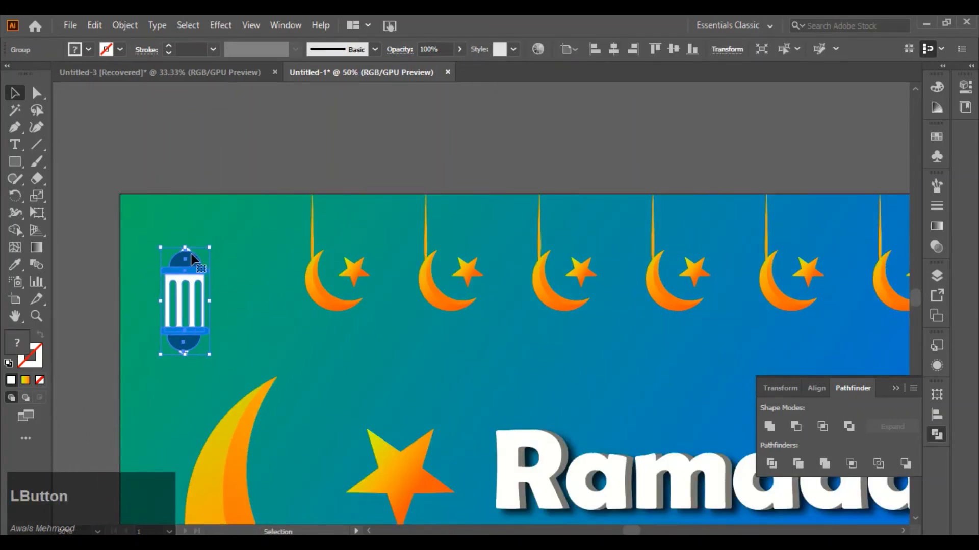
pyautogui.scroll(3)
pyautogui.rightClick(23, 155)
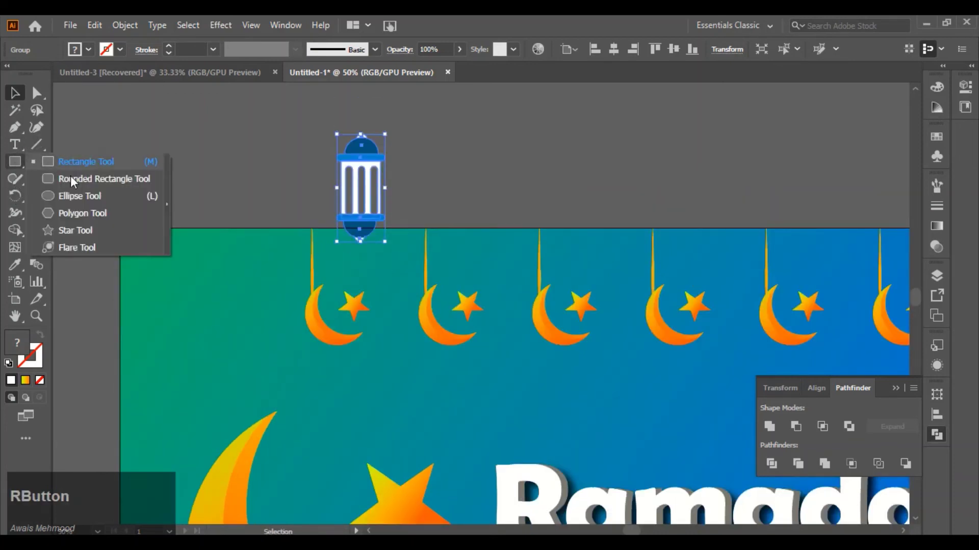
# Step: Draw a circle with a radial white gradient whose outer stop is 0% opacity, forming a glow
pyautogui.click(89, 205)
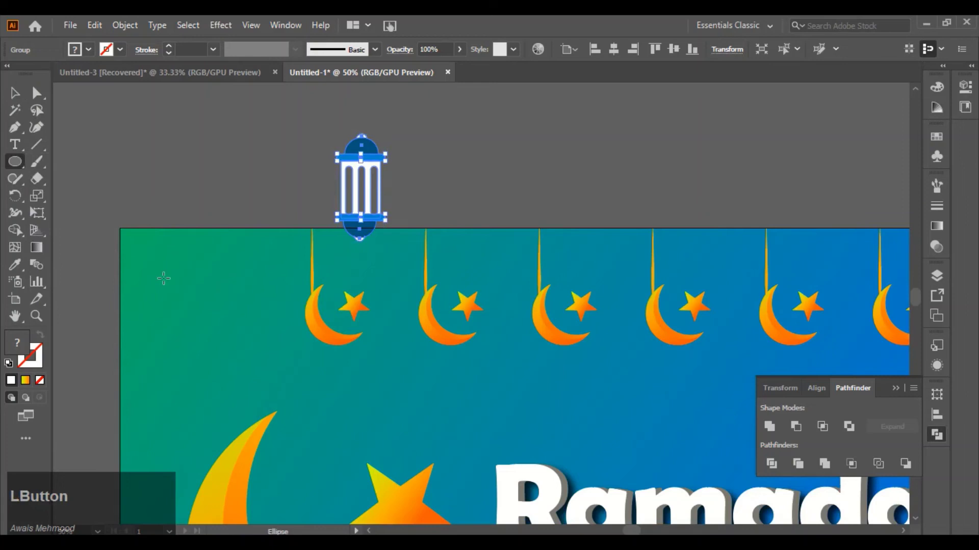
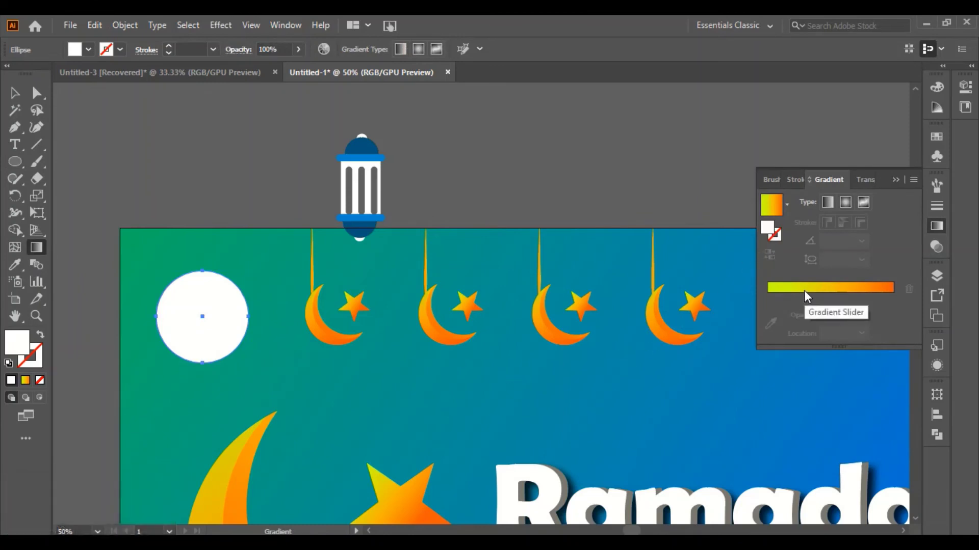
pyautogui.click(771, 231)
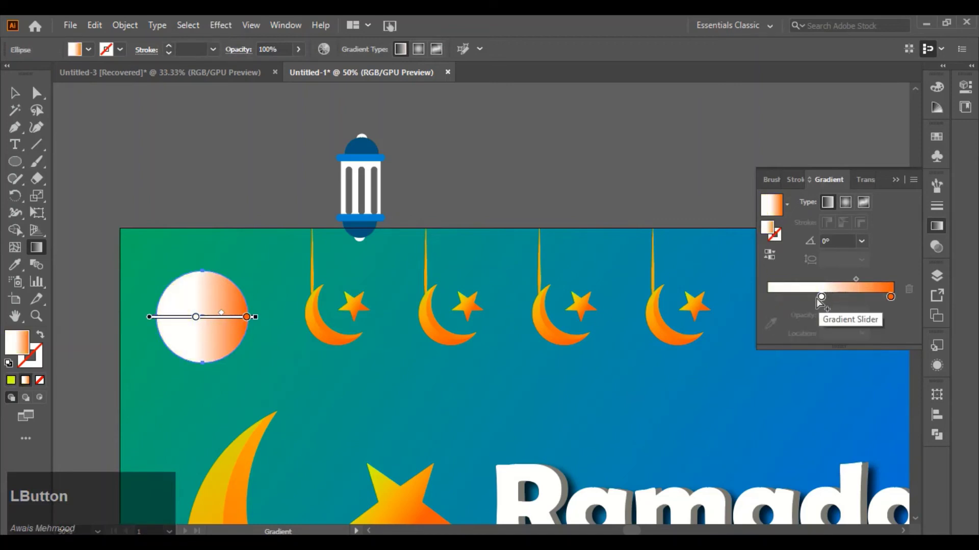
pyautogui.click(847, 210)
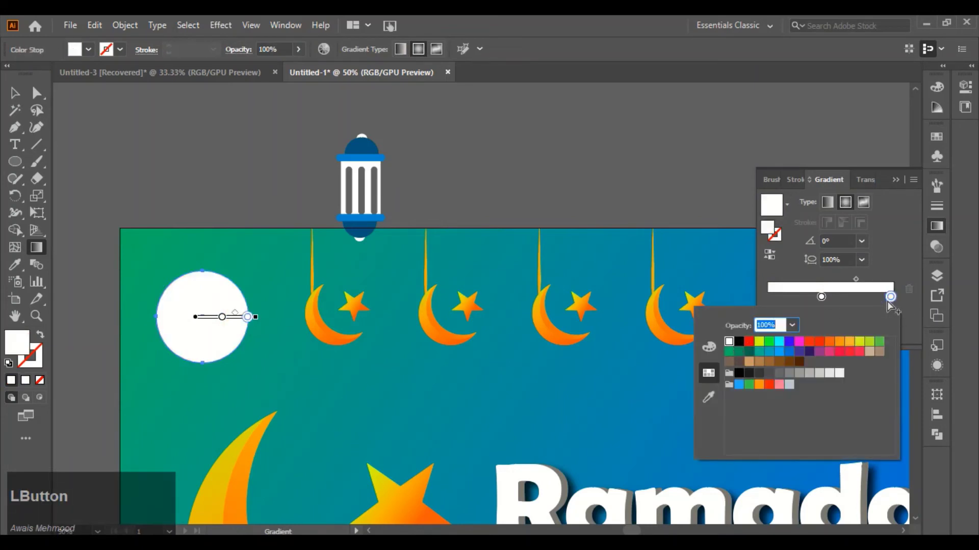
pyautogui.click(811, 304)
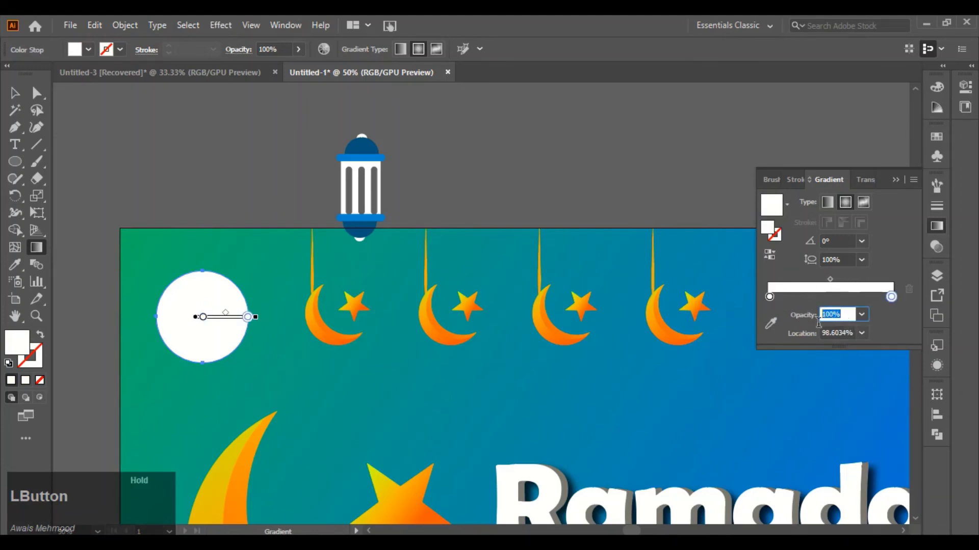
pyautogui.press('0')
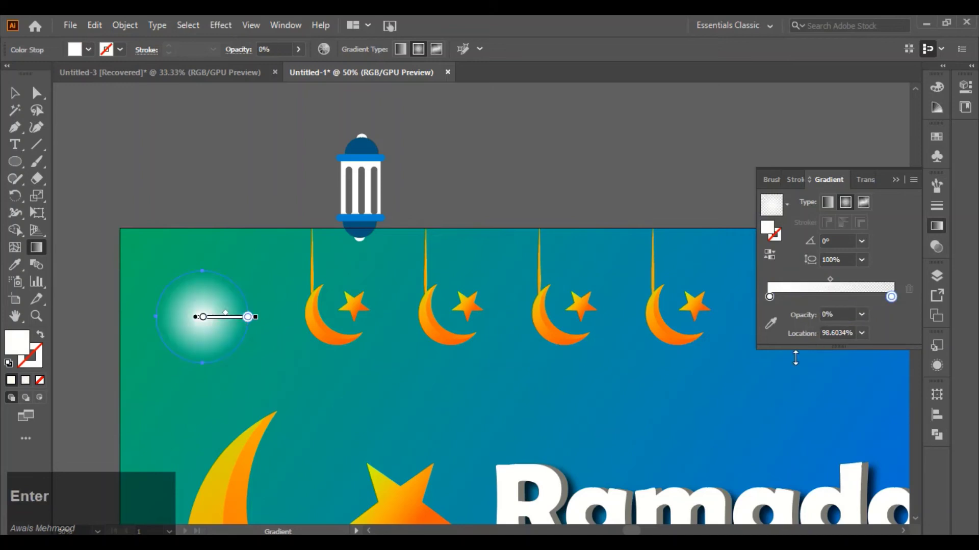
# Step: Give the glow's inner gradient stop a pale yellow colour
pyautogui.click(19, 90)
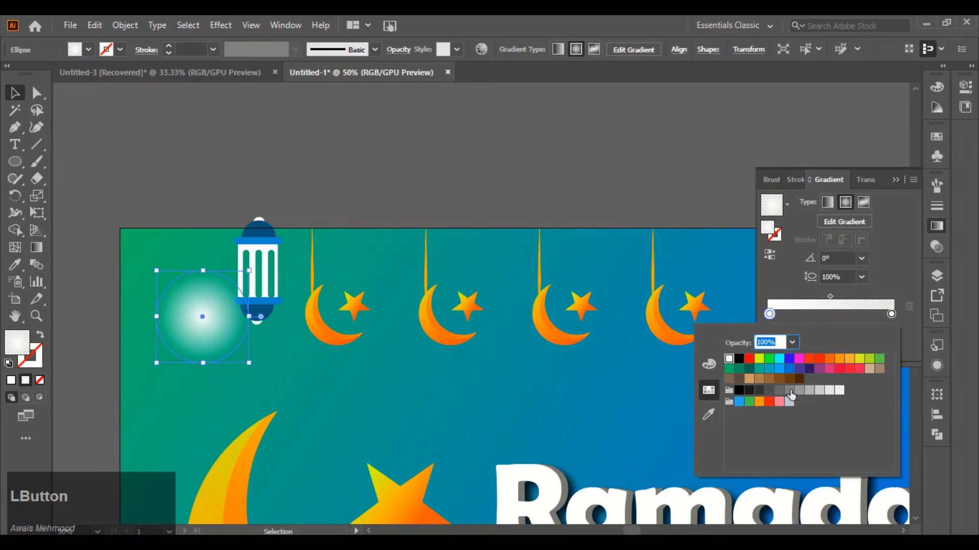
pyautogui.click(710, 373)
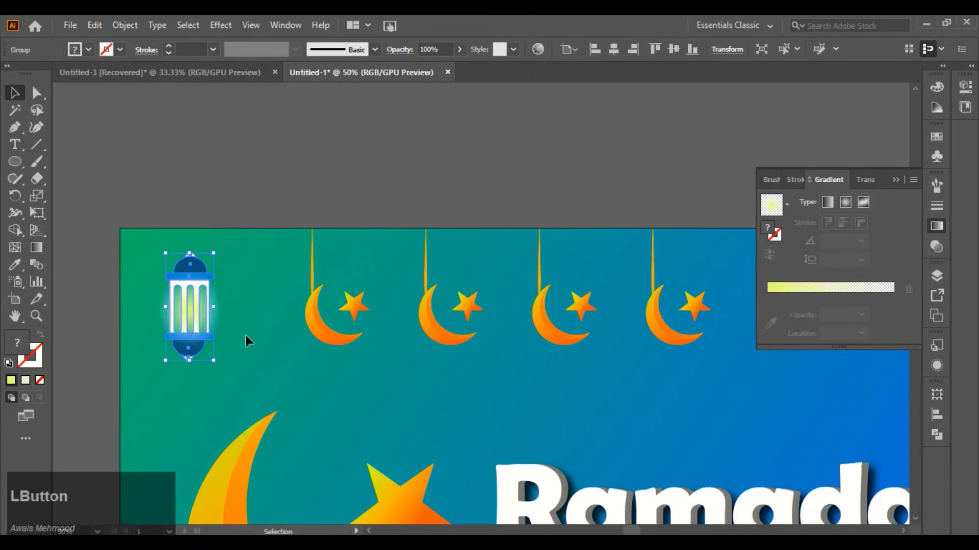
# Step: Inside the isolated lantern group, send the yellow glow behind the lantern bars
pyautogui.rightClick(203, 279)
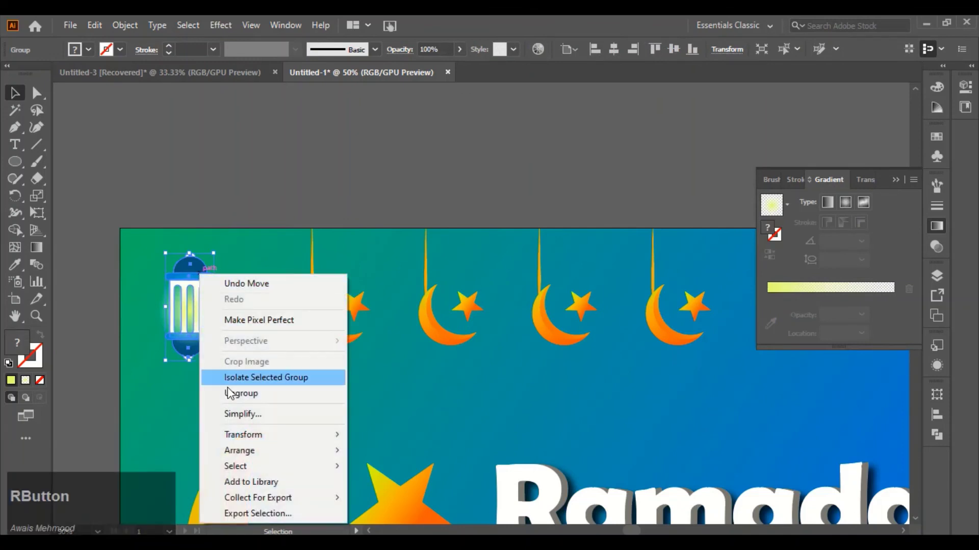
pyautogui.click(388, 458)
pyautogui.scroll(3)
pyautogui.click(149, 334)
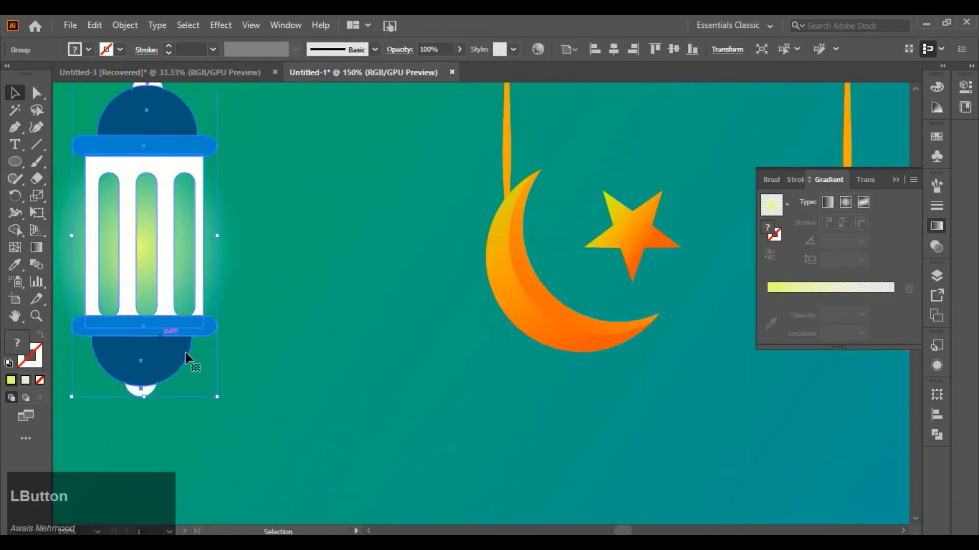
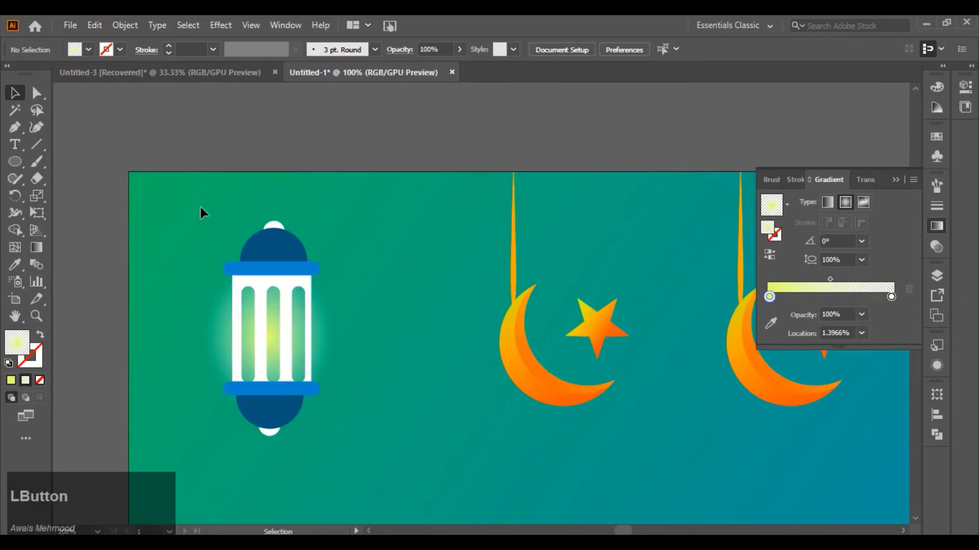
pyautogui.rightClick(302, 274)
pyautogui.click(369, 383)
pyautogui.scroll(-3)
# Step: Duplicate the finished glowing lantern to the banner's top-right corner
pyautogui.click(382, 411)
pyautogui.press('space')
pyautogui.scroll(-3)
pyautogui.click(249, 329)
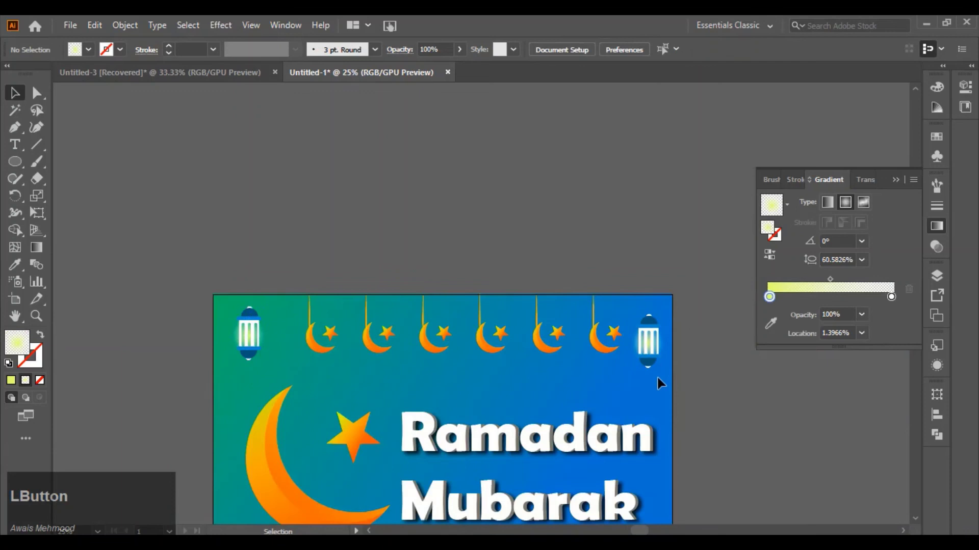
# Step: Copy a lantern to the centre above the title and tilt it at an angle
pyautogui.scroll(-3)
pyautogui.click(648, 289)
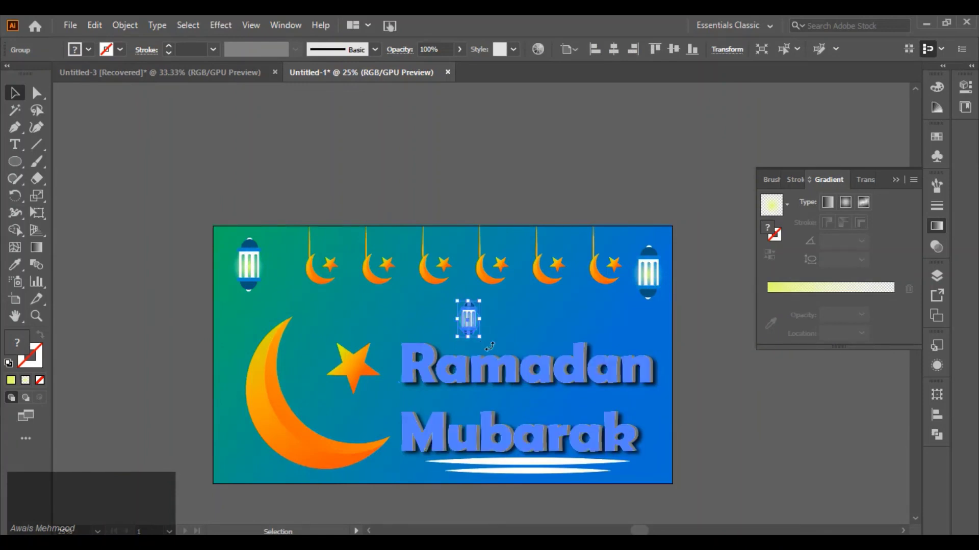
pyautogui.click(622, 418)
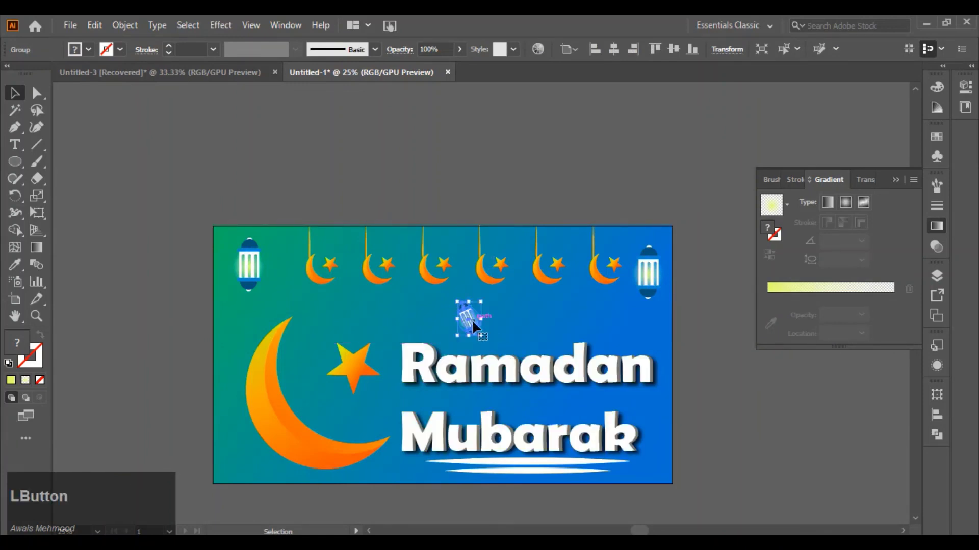
# Step: Reflect the tilted lantern with Copy to make its mirrored twin beside it
pyautogui.rightClick(622, 417)
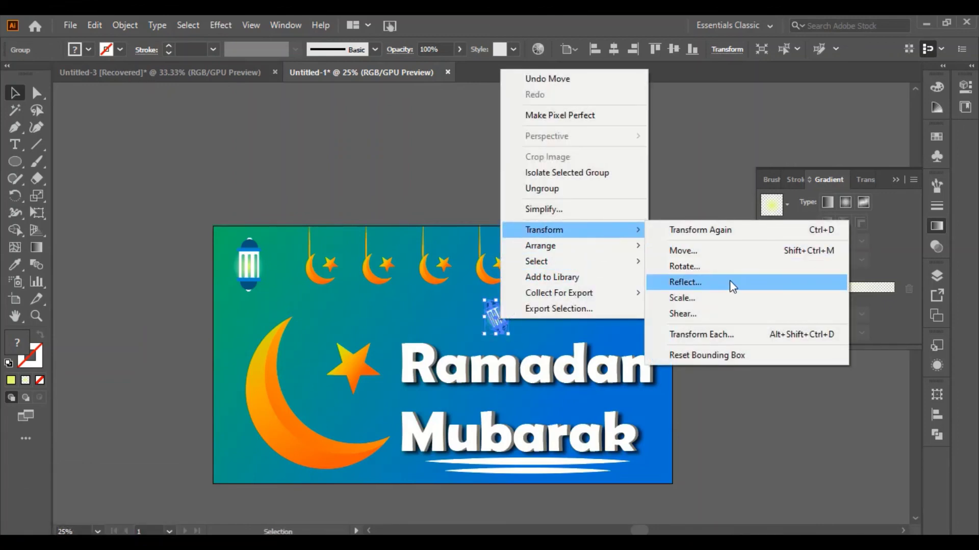
pyautogui.click(732, 285)
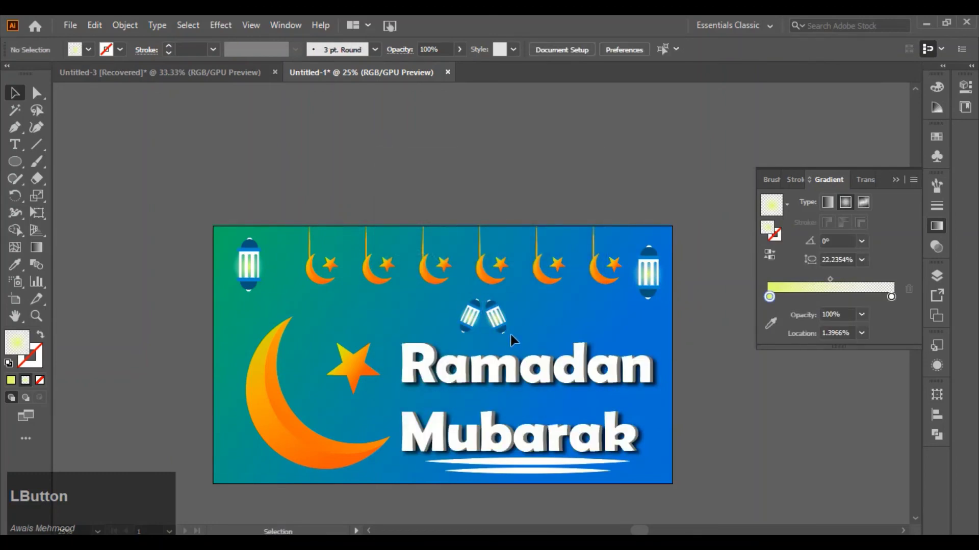
pyautogui.scroll(3)
pyautogui.scroll(-3)
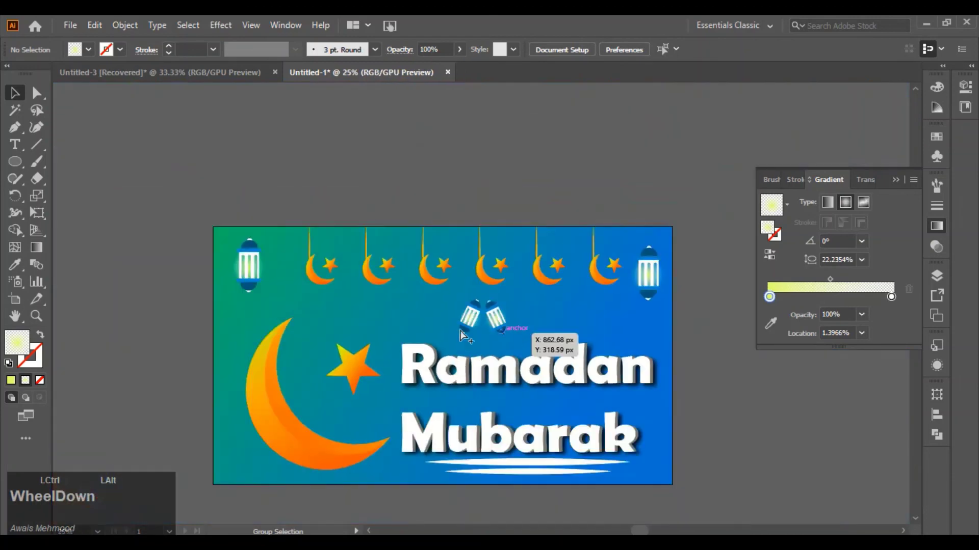
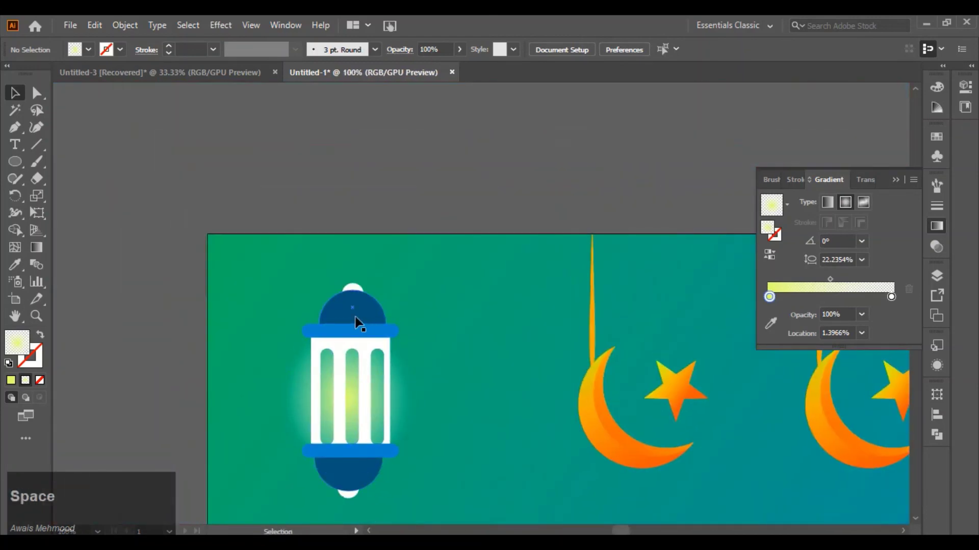
# Step: Take the thin orange string shape from the hanging moon-star ornament and move it down
pyautogui.click(354, 493)
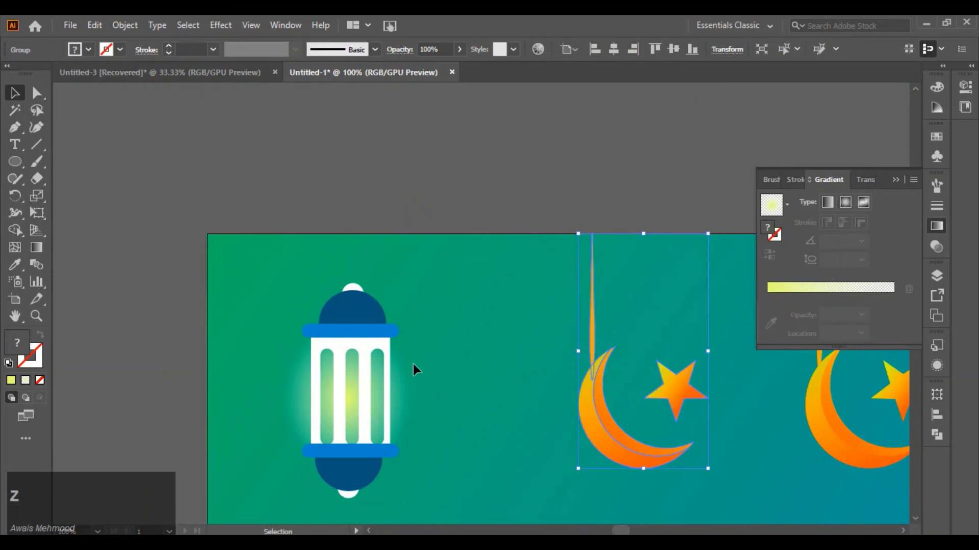
pyautogui.click(444, 358)
pyautogui.rightClick(596, 331)
pyautogui.click(633, 202)
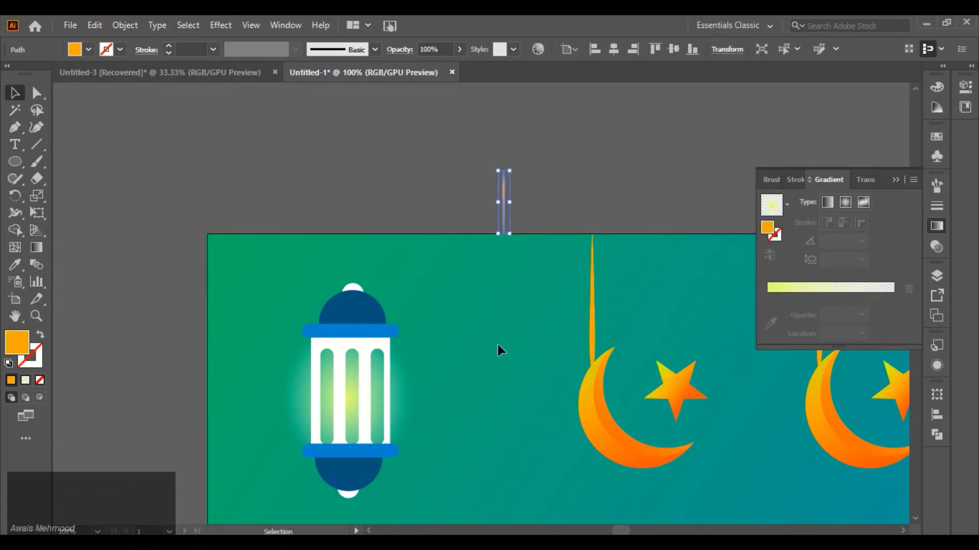
pyautogui.click(507, 209)
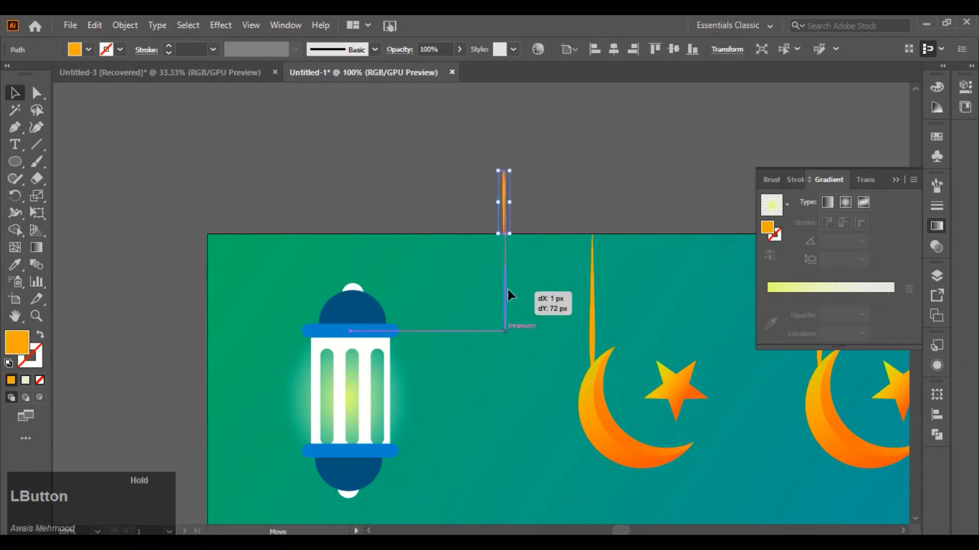
# Step: Position the string so it runs from the top edge to the left lantern's dome
pyautogui.scroll(3)
pyautogui.scroll(-3)
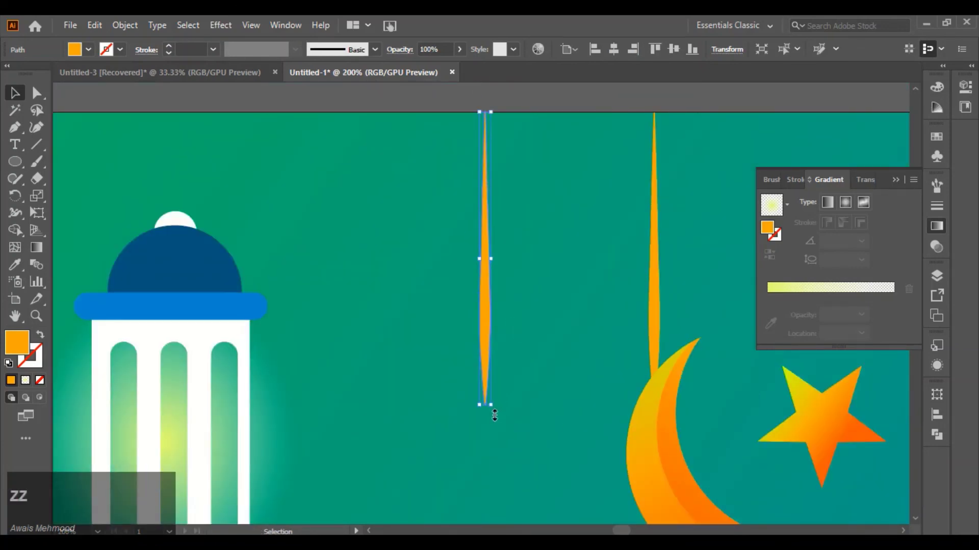
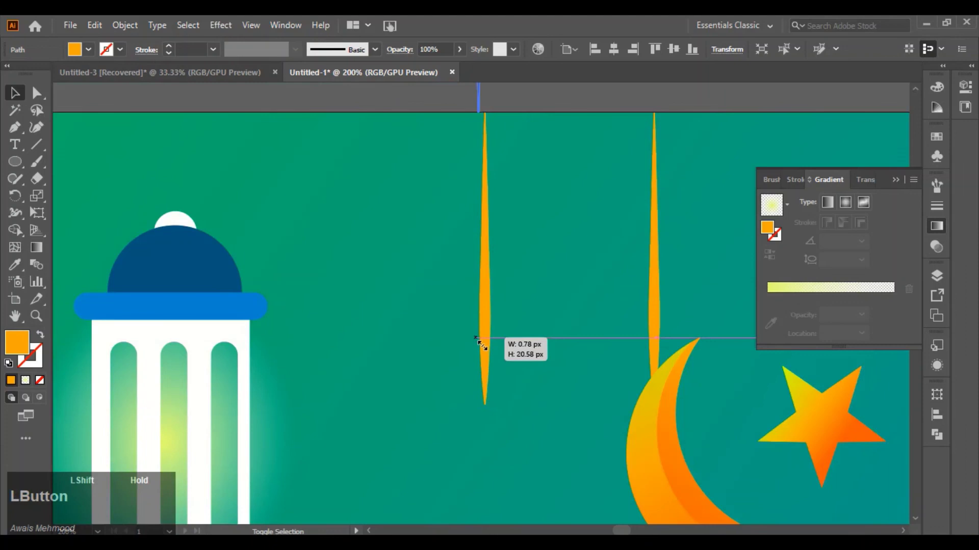
pyautogui.scroll(3)
pyautogui.click(487, 299)
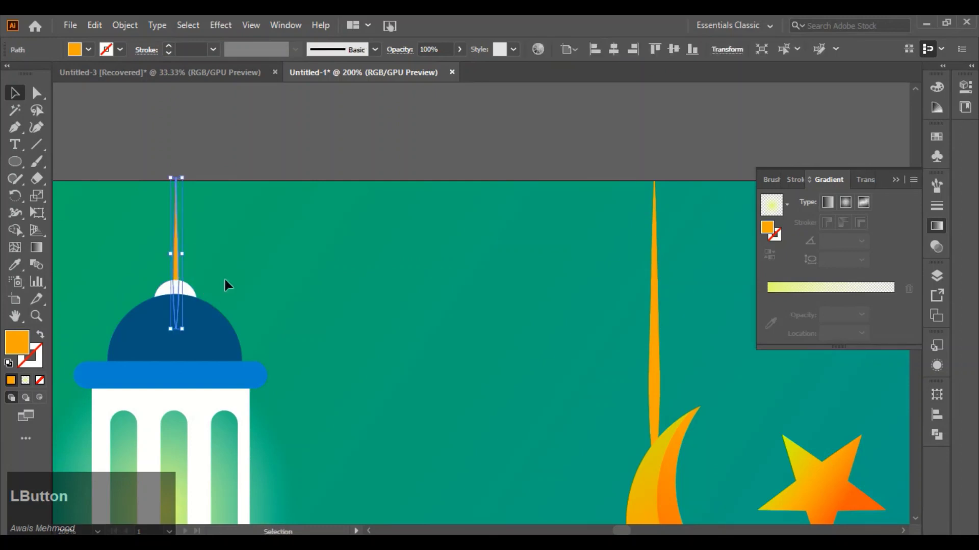
pyautogui.scroll(-3)
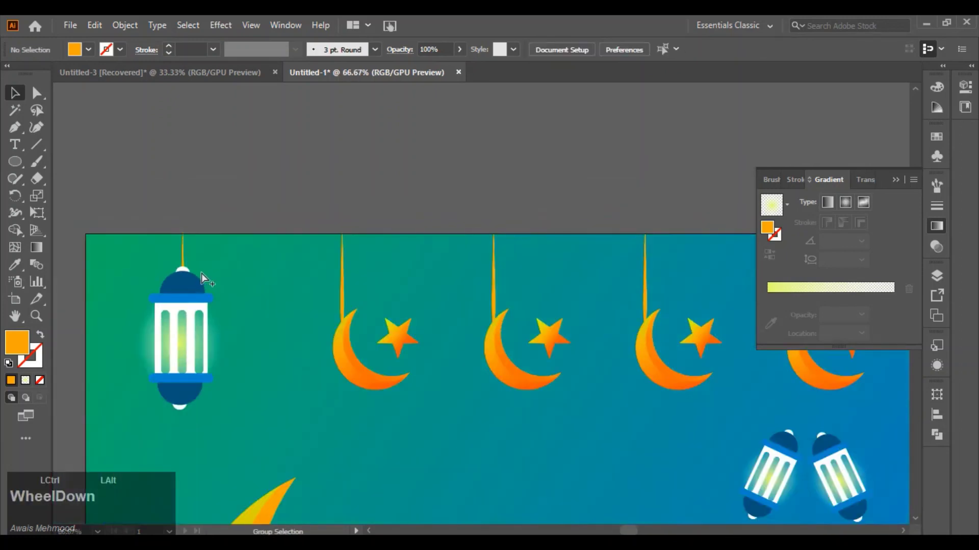
# Step: Copy a string shape and move it above the right-side lantern
pyautogui.click(193, 268)
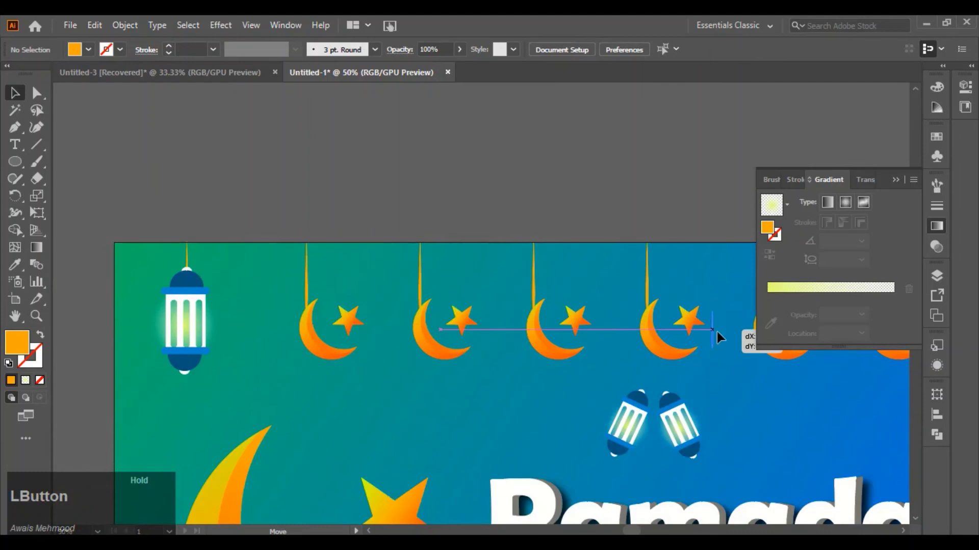
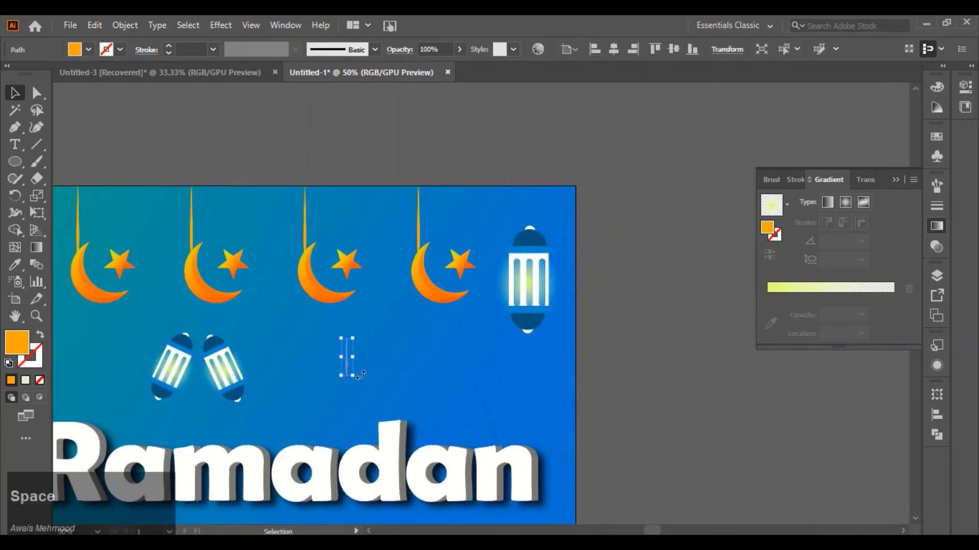
pyautogui.scroll(3)
pyautogui.press('space')
pyautogui.click(550, 295)
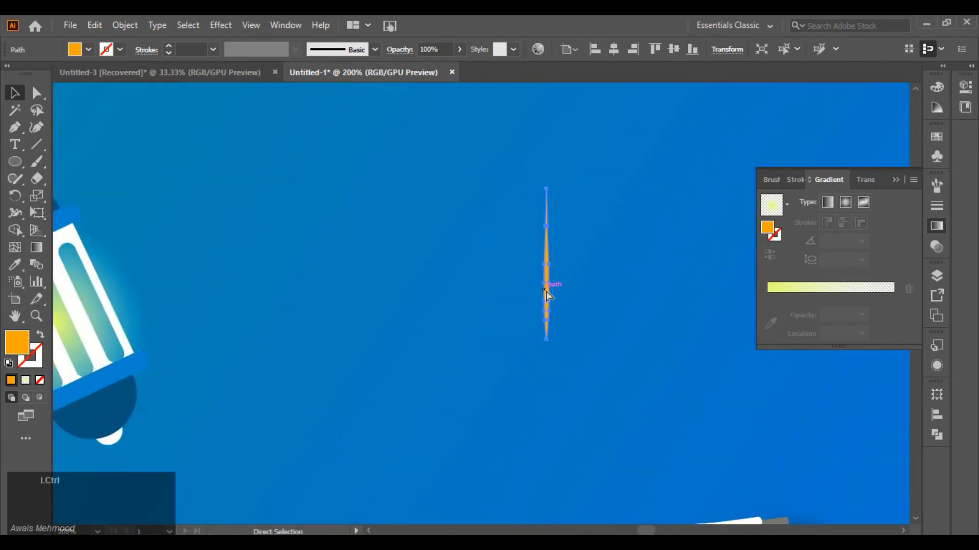
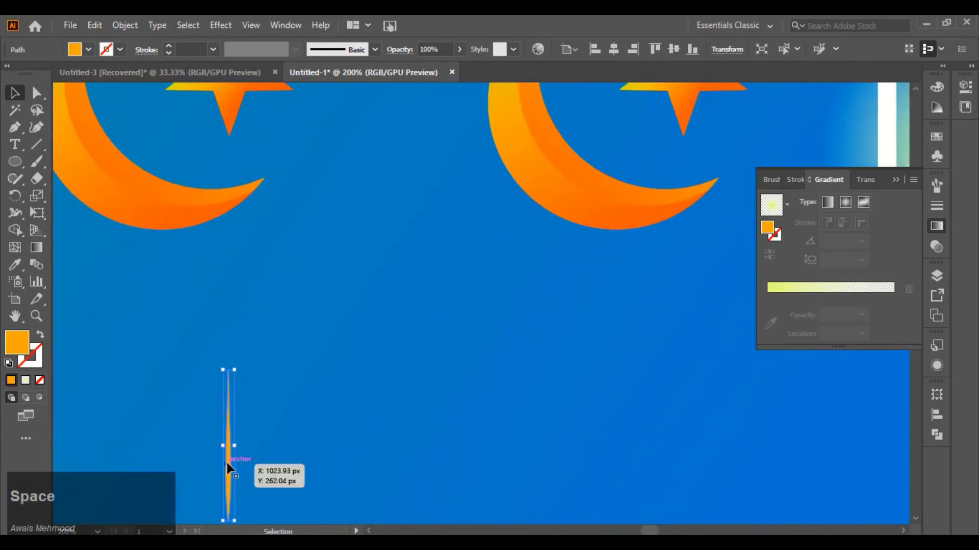
pyautogui.scroll(-3)
pyautogui.click(264, 440)
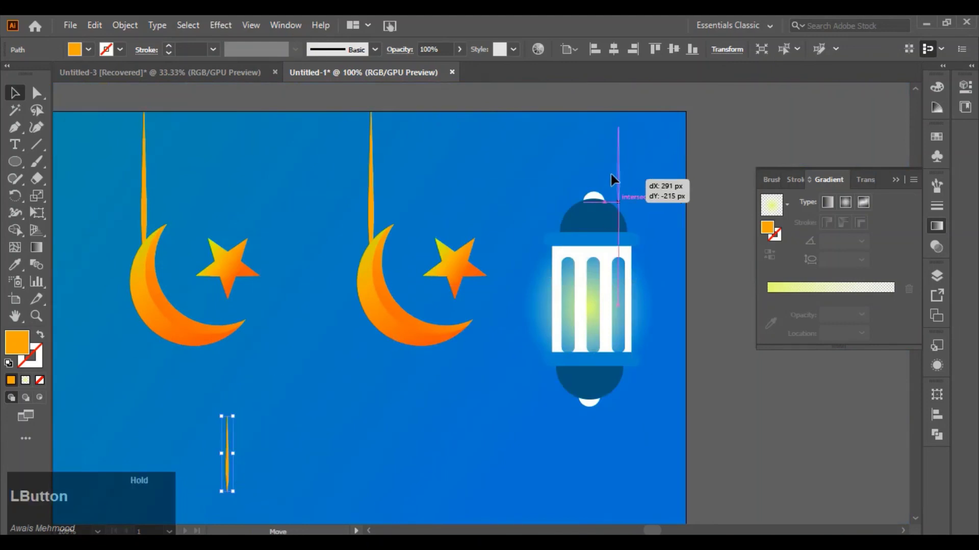
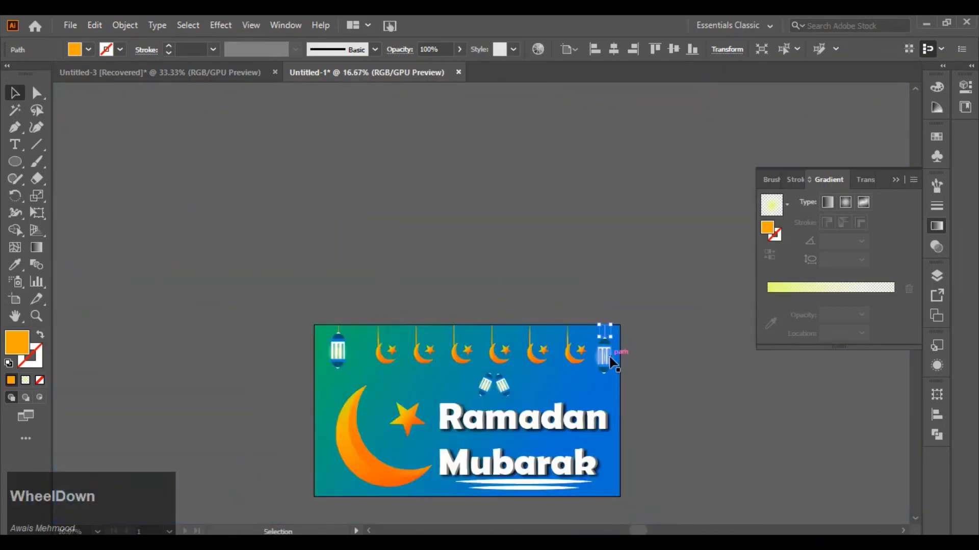
# Step: Stretch the string to the right lantern's top, then delete that lantern and string
pyautogui.click(609, 368)
pyautogui.scroll(3)
pyautogui.press('space')
pyautogui.scroll(-3)
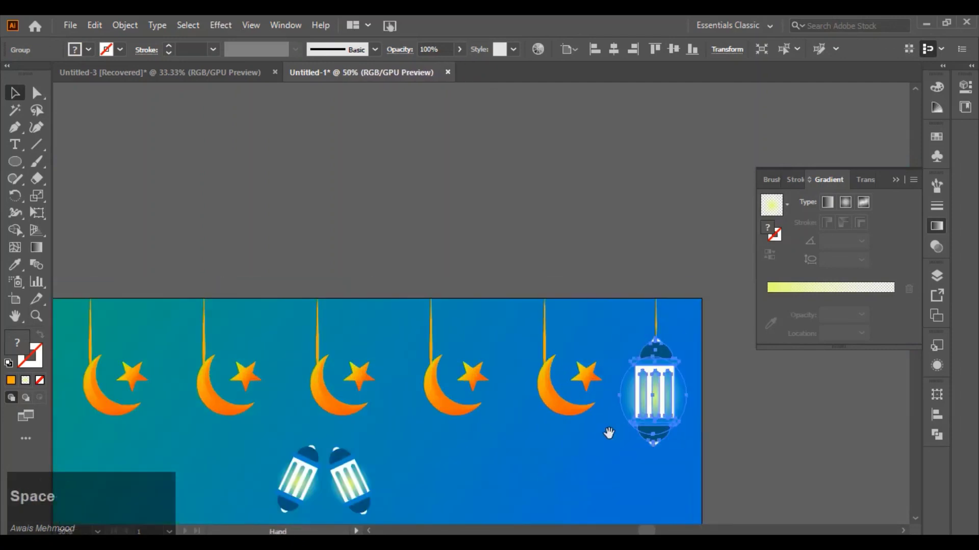
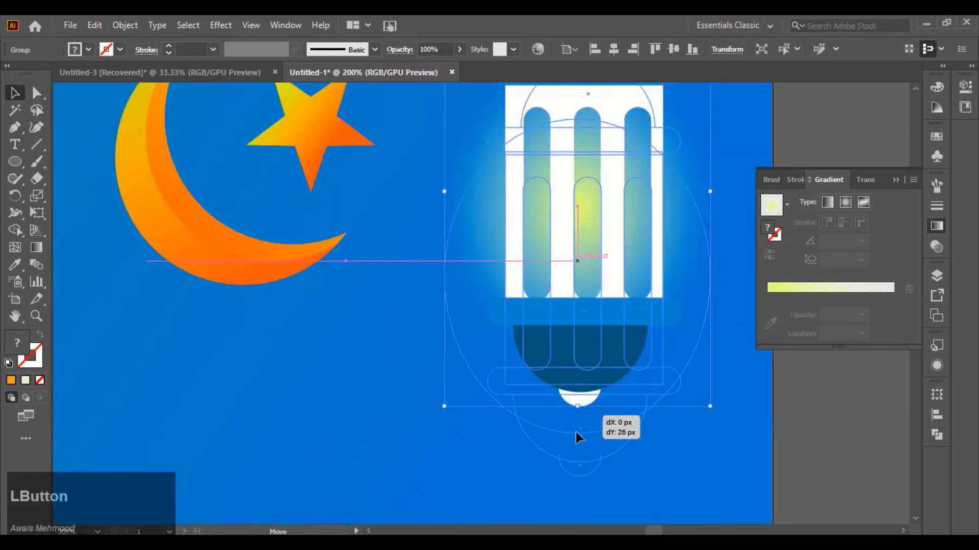
pyautogui.scroll(-3)
pyautogui.press('space')
pyautogui.click(587, 448)
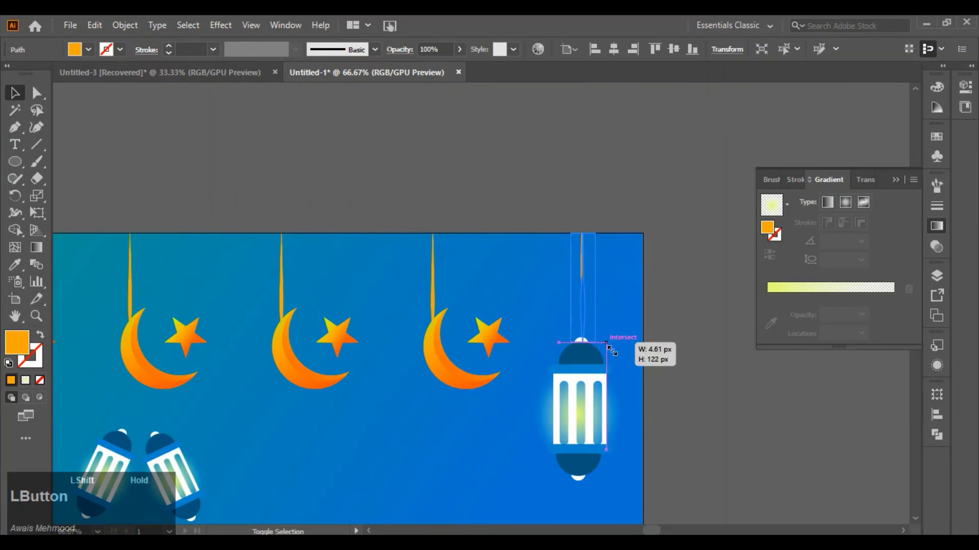
pyautogui.scroll(-3)
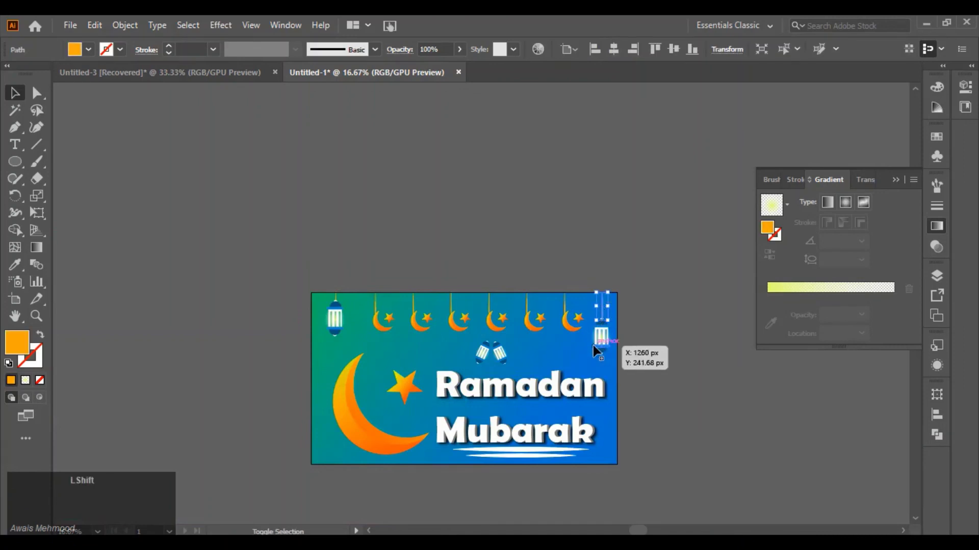
pyautogui.click(605, 350)
pyautogui.press('Delete')
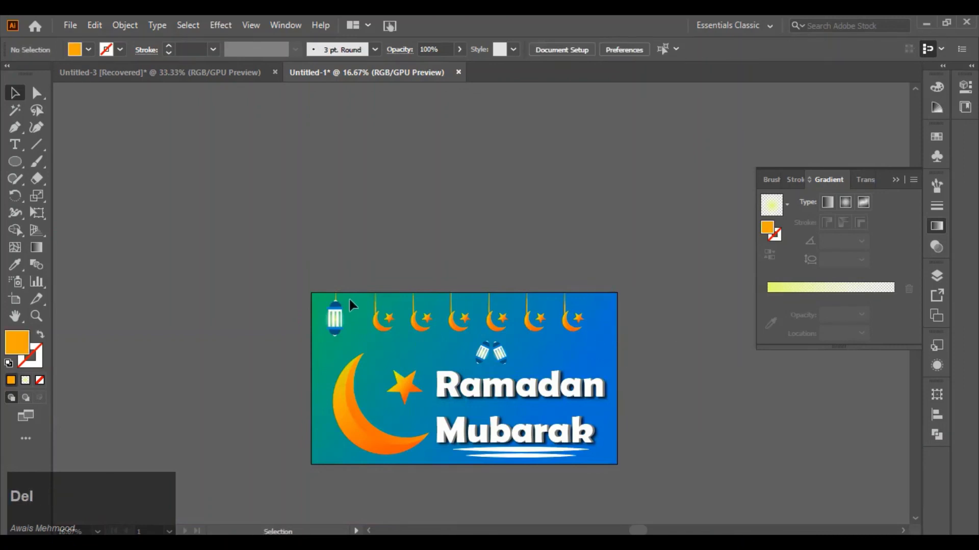
# Step: Group the left lantern with its string and place a copy at the row's right end
pyautogui.click(345, 319)
pyautogui.scroll(3)
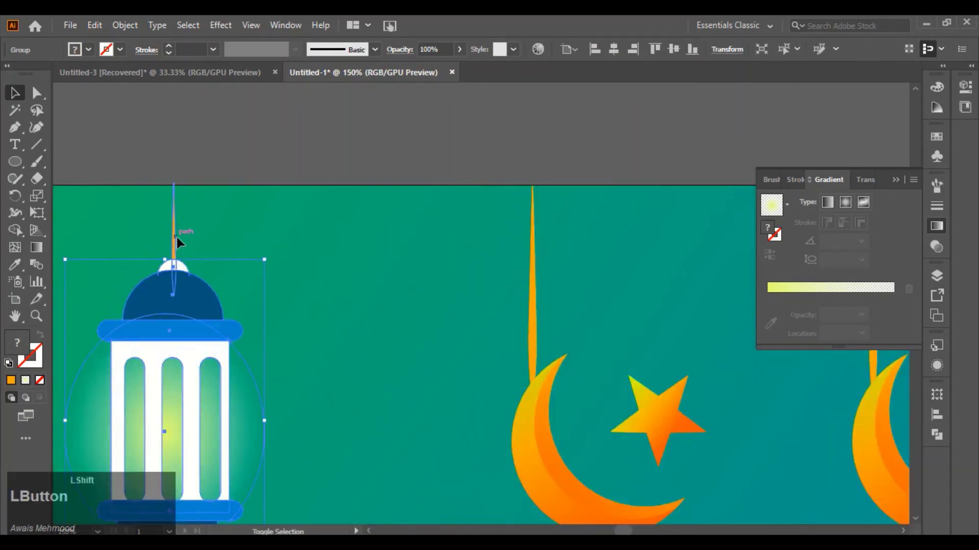
pyautogui.rightClick(184, 295)
pyautogui.click(233, 401)
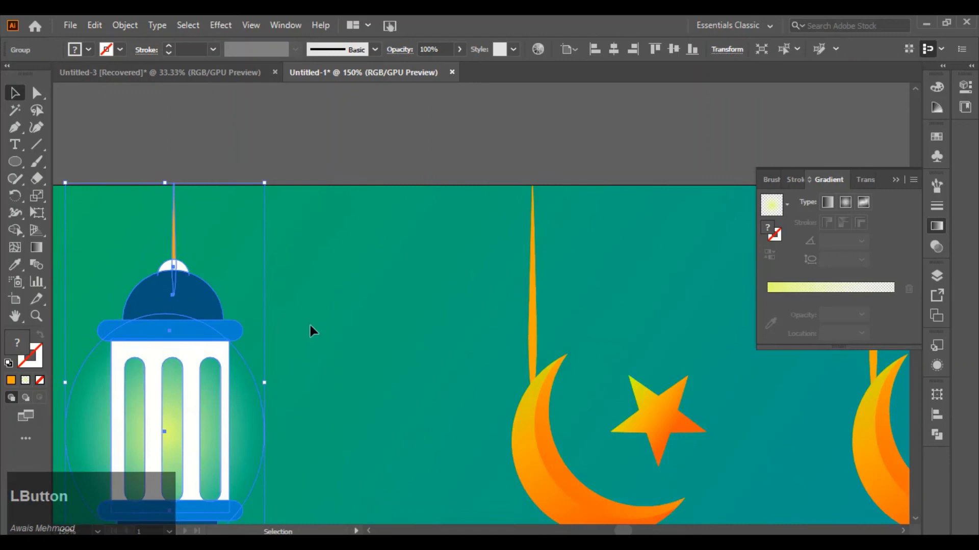
pyautogui.scroll(-3)
pyautogui.click(283, 351)
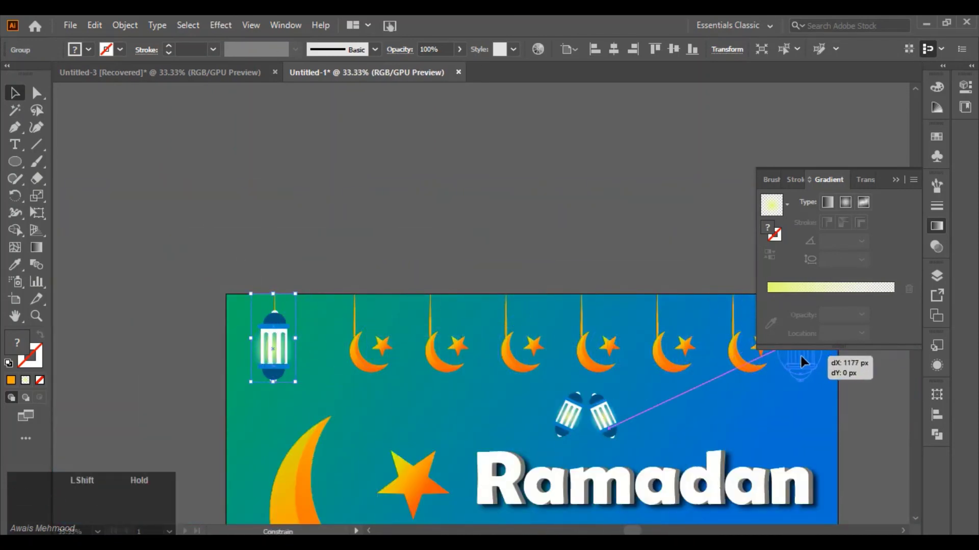
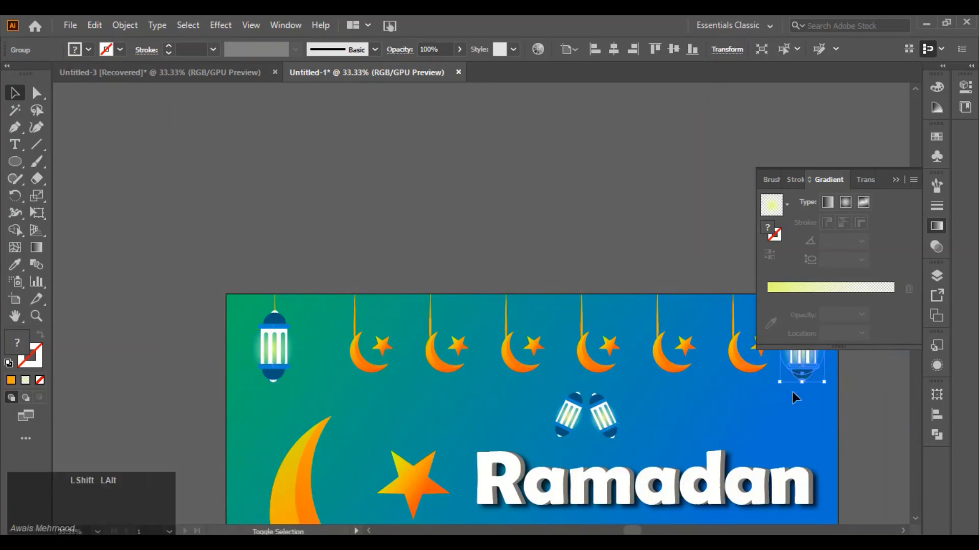
pyautogui.click(792, 424)
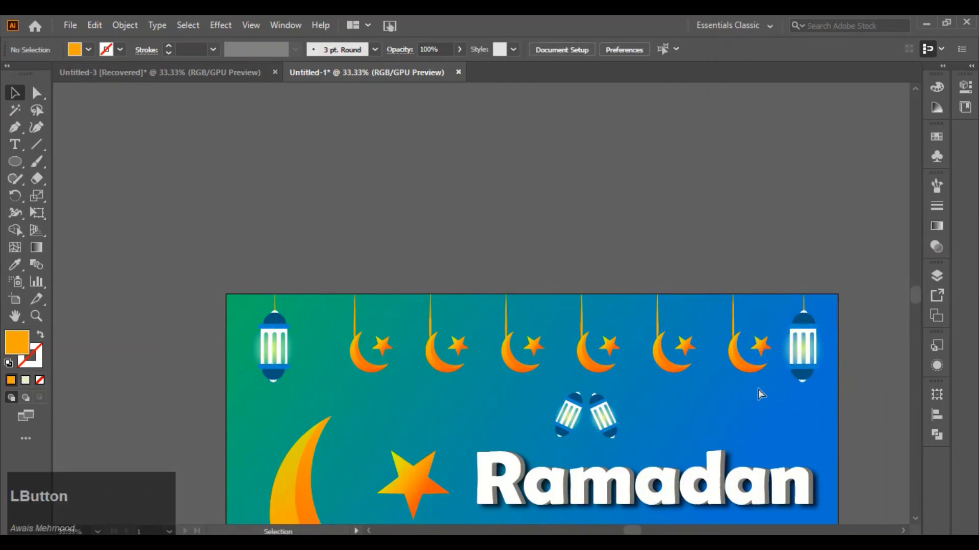
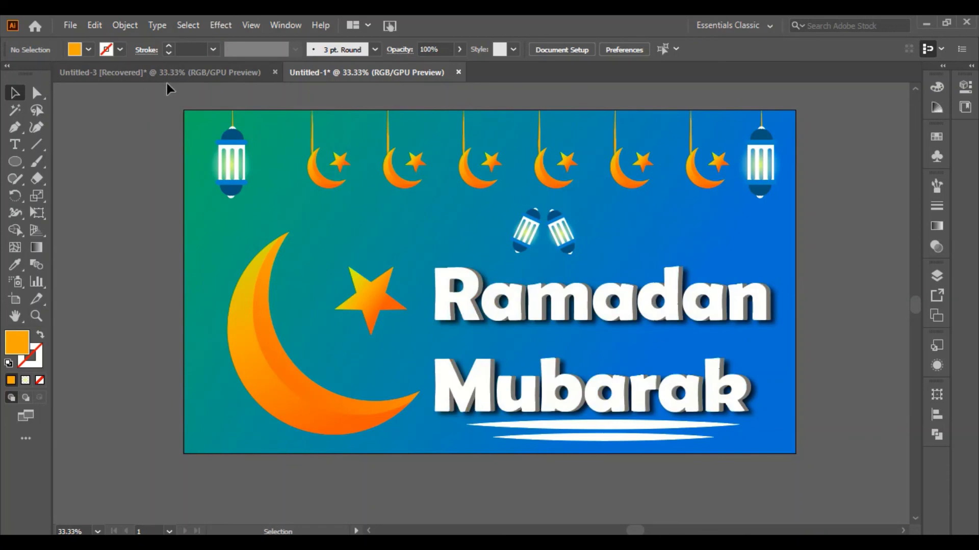
# Step: Copy the Instagram/YouTube credit from Untitled-3 and paste it into the banner document
pyautogui.click(144, 75)
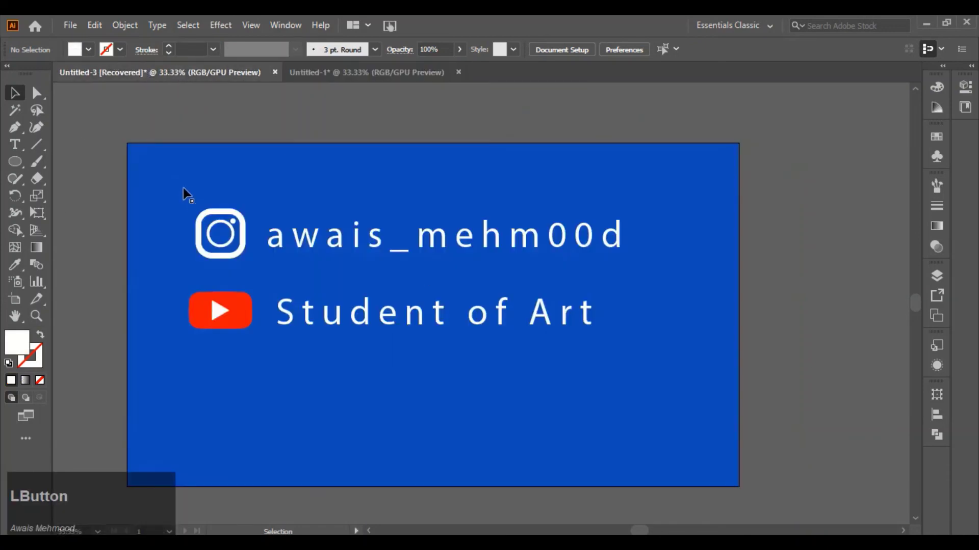
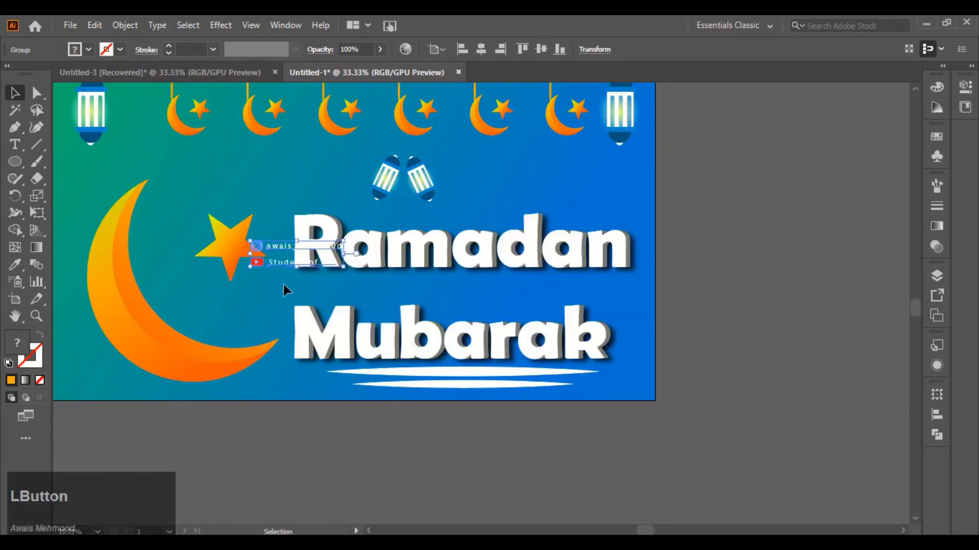
pyautogui.press('space')
pyautogui.click(359, 311)
# Step: Scale the credit down and place it in the banner's bottom-left corner
pyautogui.press('space')
pyautogui.click(637, 247)
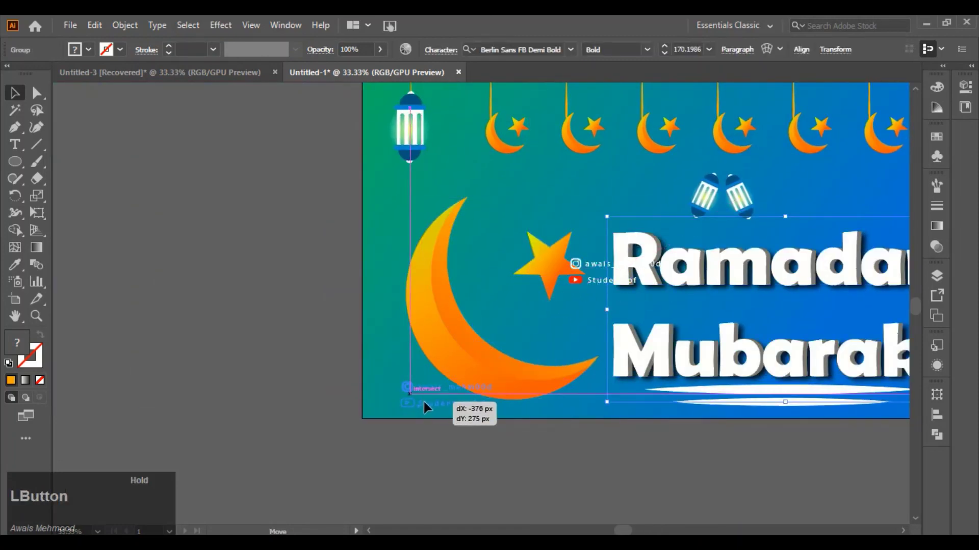
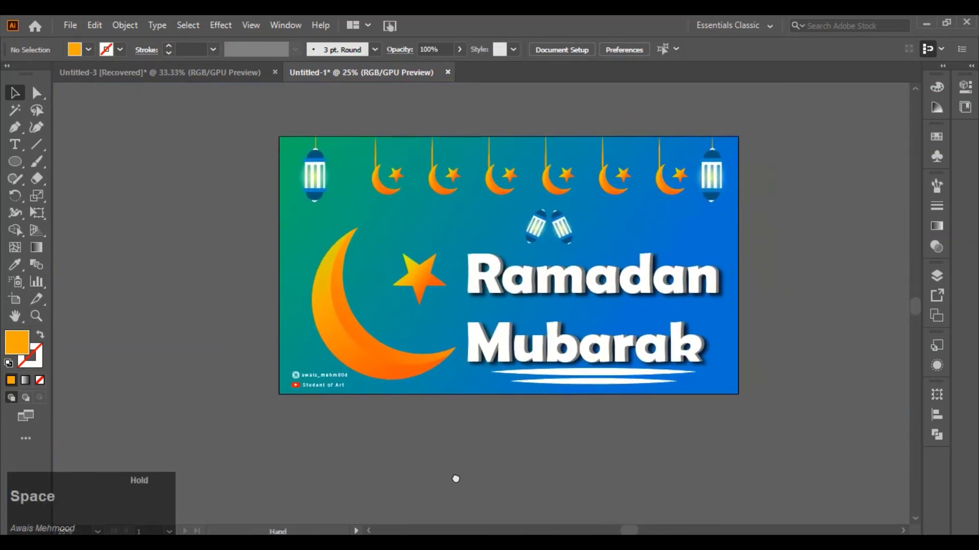
pyautogui.click(519, 485)
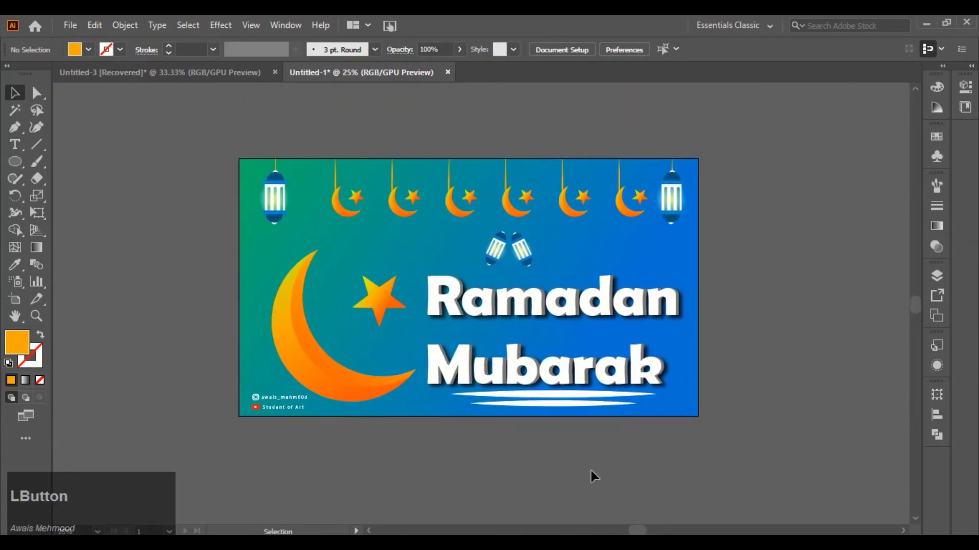